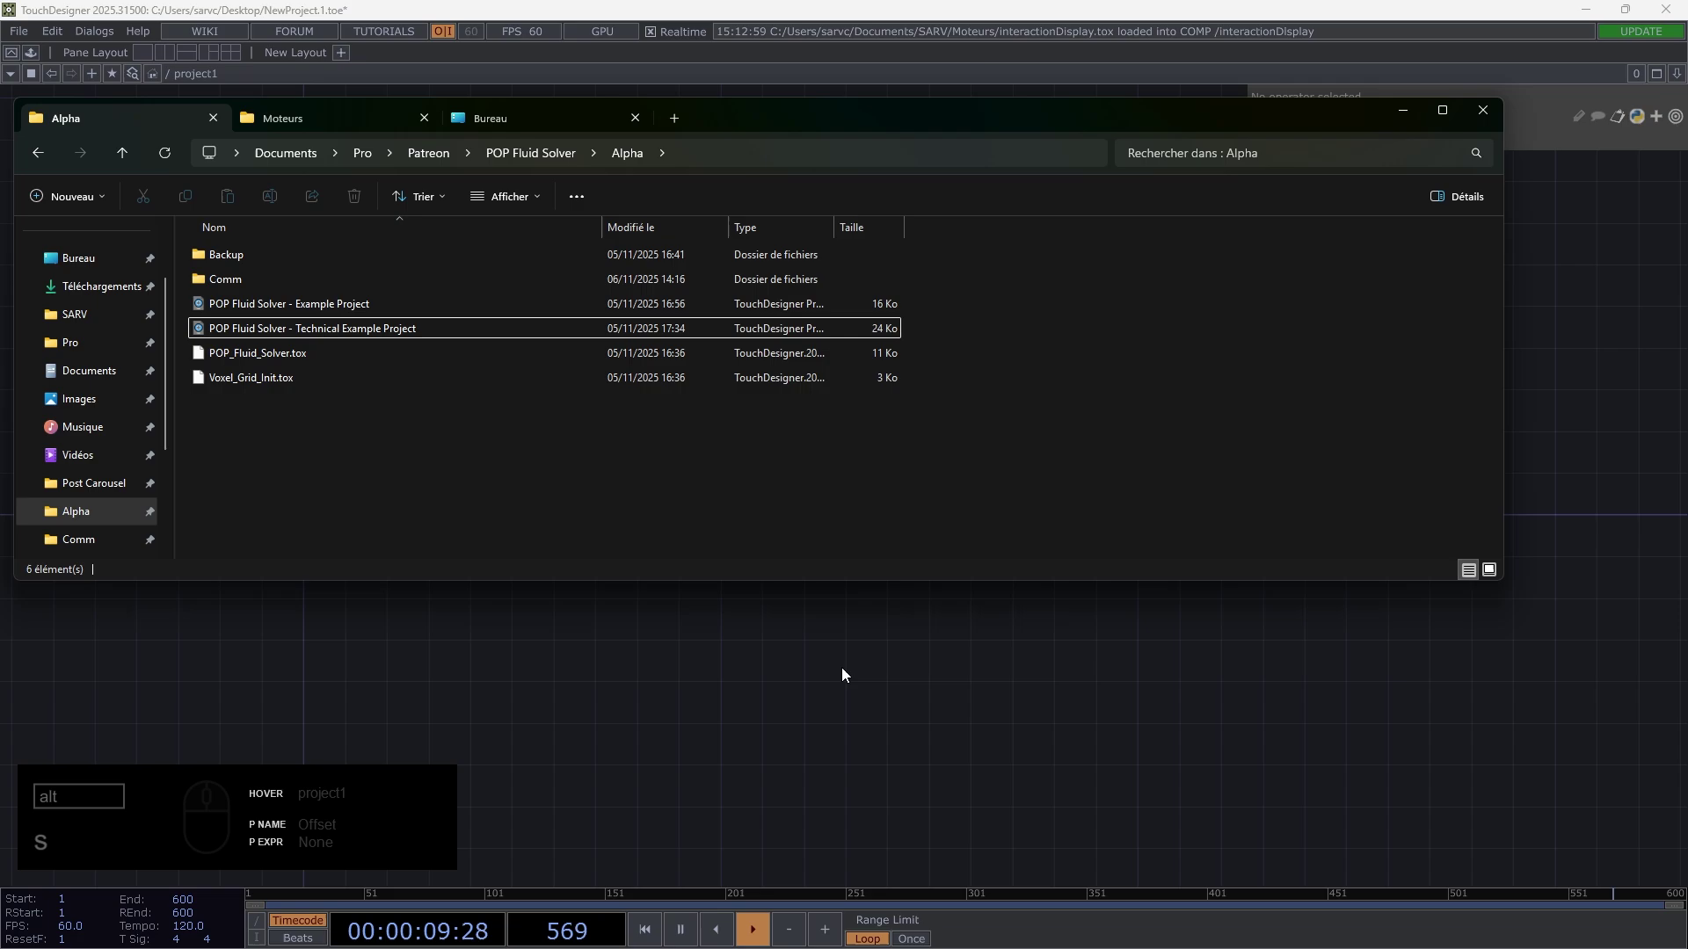
# - Load Voxel_Grid_Init.tox and POP_Fluid_Solver.tox into the network and close the file window
pyautogui.write('s')
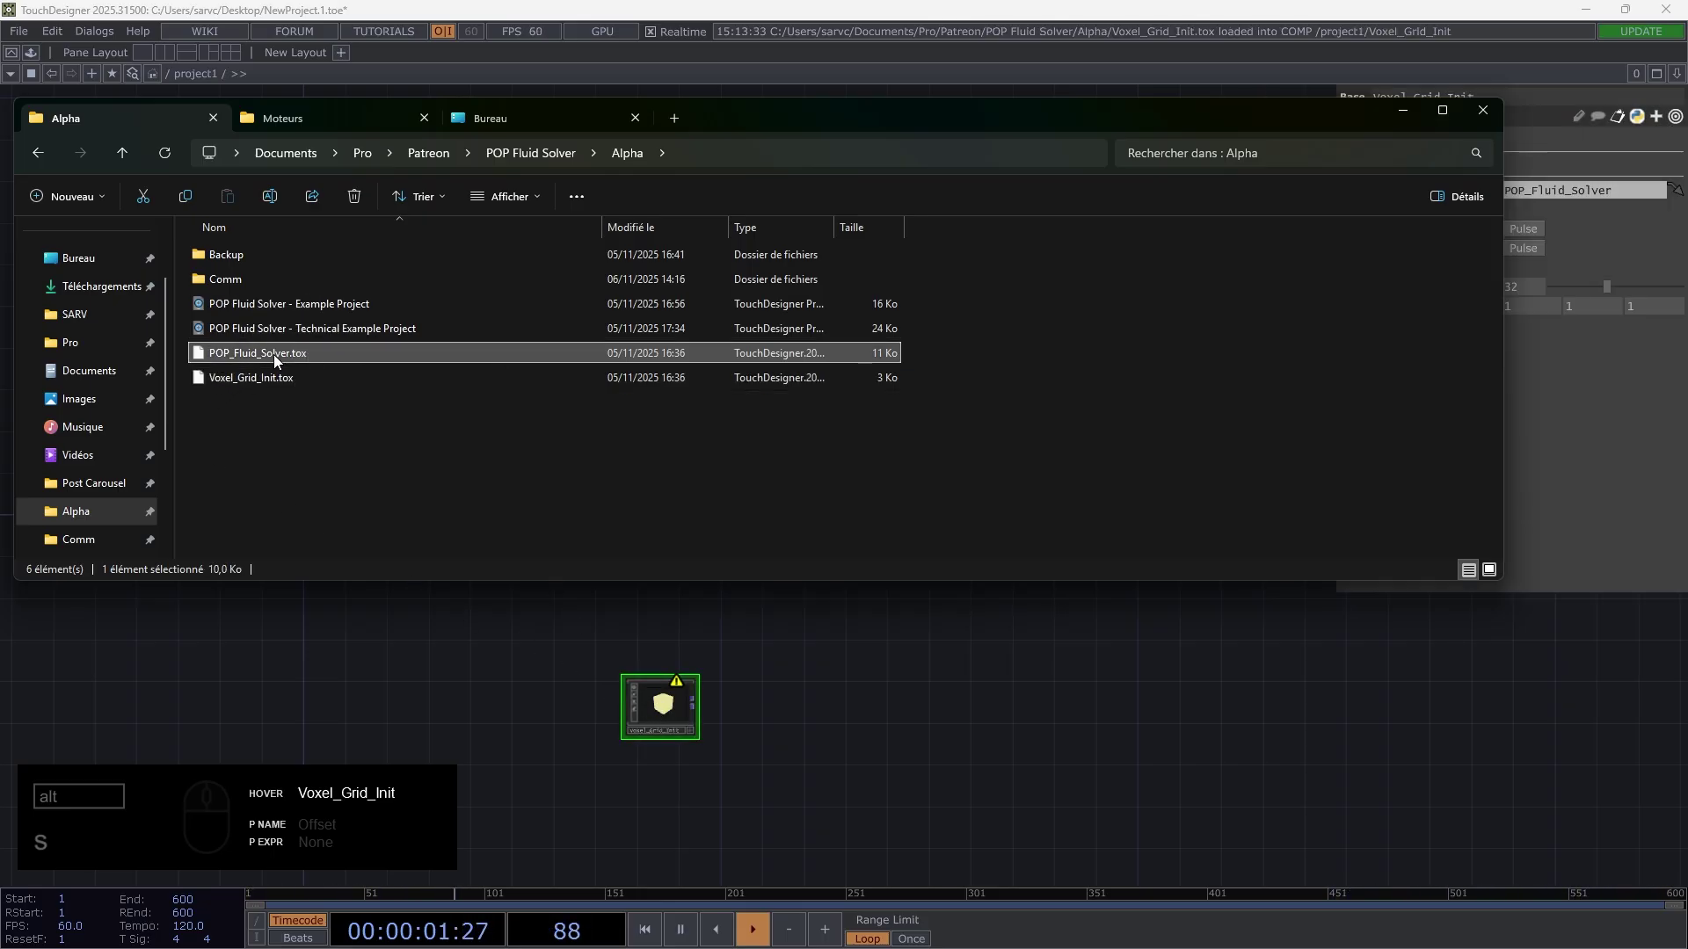
pyautogui.moveTo(709, 713); pyautogui.dragTo(749, 781)
pyautogui.middleClick(735, 703)
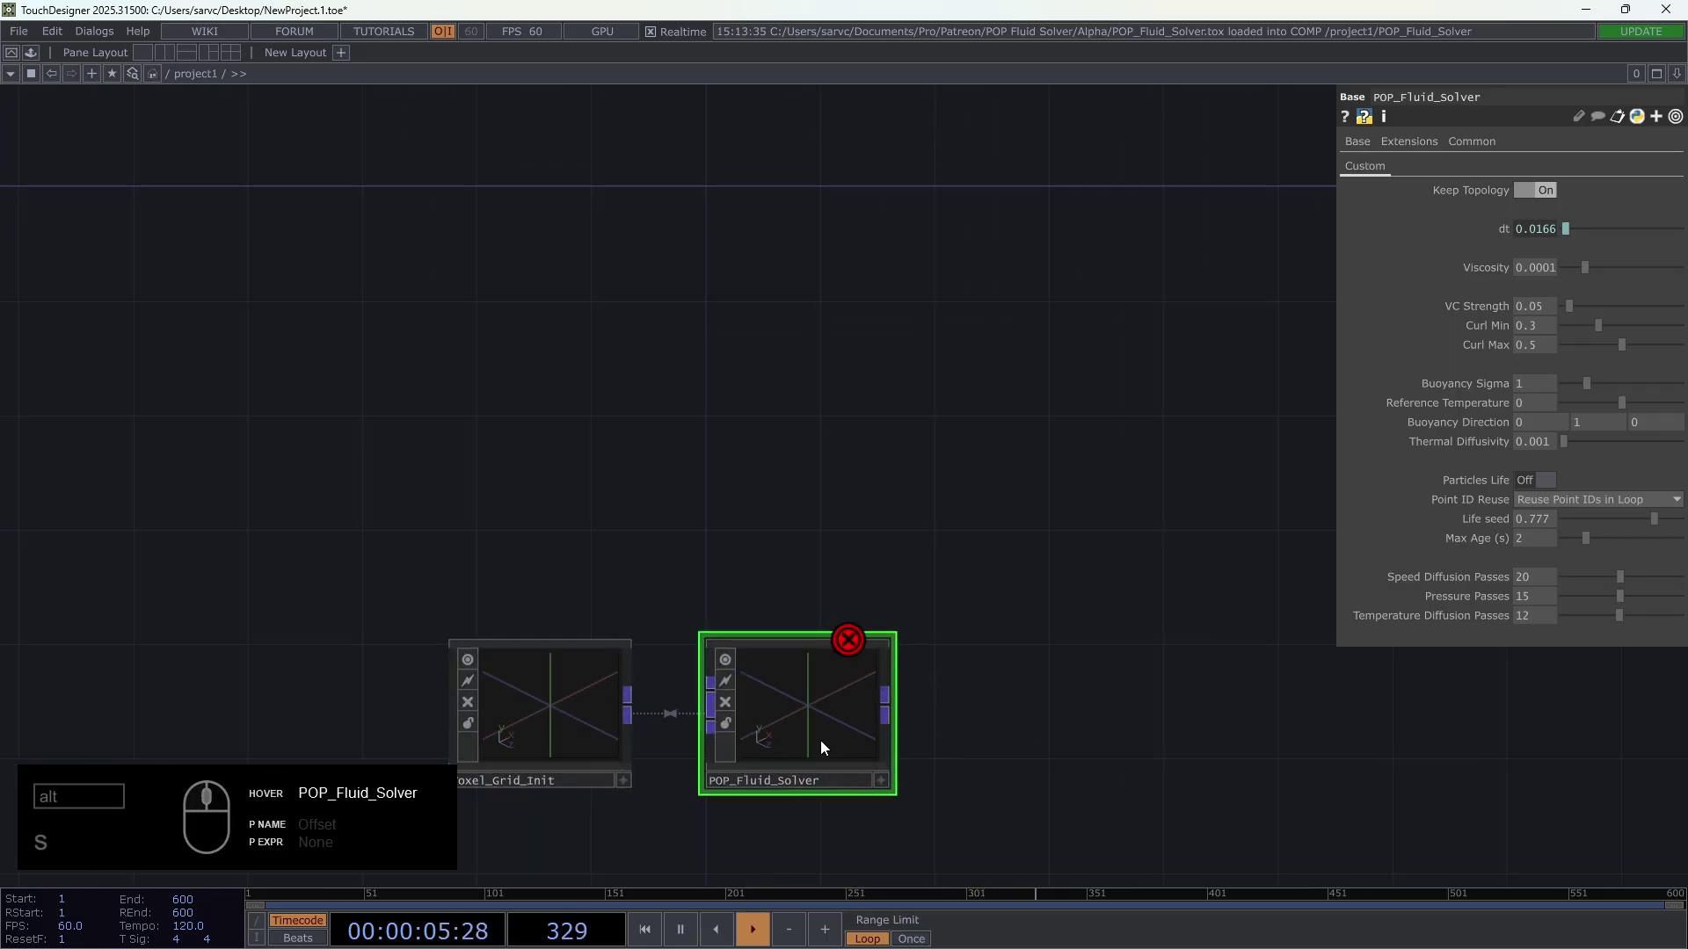
# - Space Voxel_Grid_Init and POP_Fluid_Solver apart in the network editor
pyautogui.moveTo(808, 735); pyautogui.dragTo(812, 559)
pyautogui.moveTo(808, 544); pyautogui.dragTo(753, 396)
pyautogui.middleClick(752, 444)
pyautogui.click(748, 458)
pyautogui.moveTo(413, 519); pyautogui.dragTo(329, 557)
# - Wire Voxel_Grid_Init into the solver and start appending a Null POP after the solver output
pyautogui.moveTo(1641, 196); pyautogui.dragTo(1007, 602)
pyautogui.moveTo(1103, 494); pyautogui.dragTo(1533, 192)
pyautogui.click(1105, 298)
pyautogui.moveTo(539, 506); pyautogui.dragTo(802, 639)
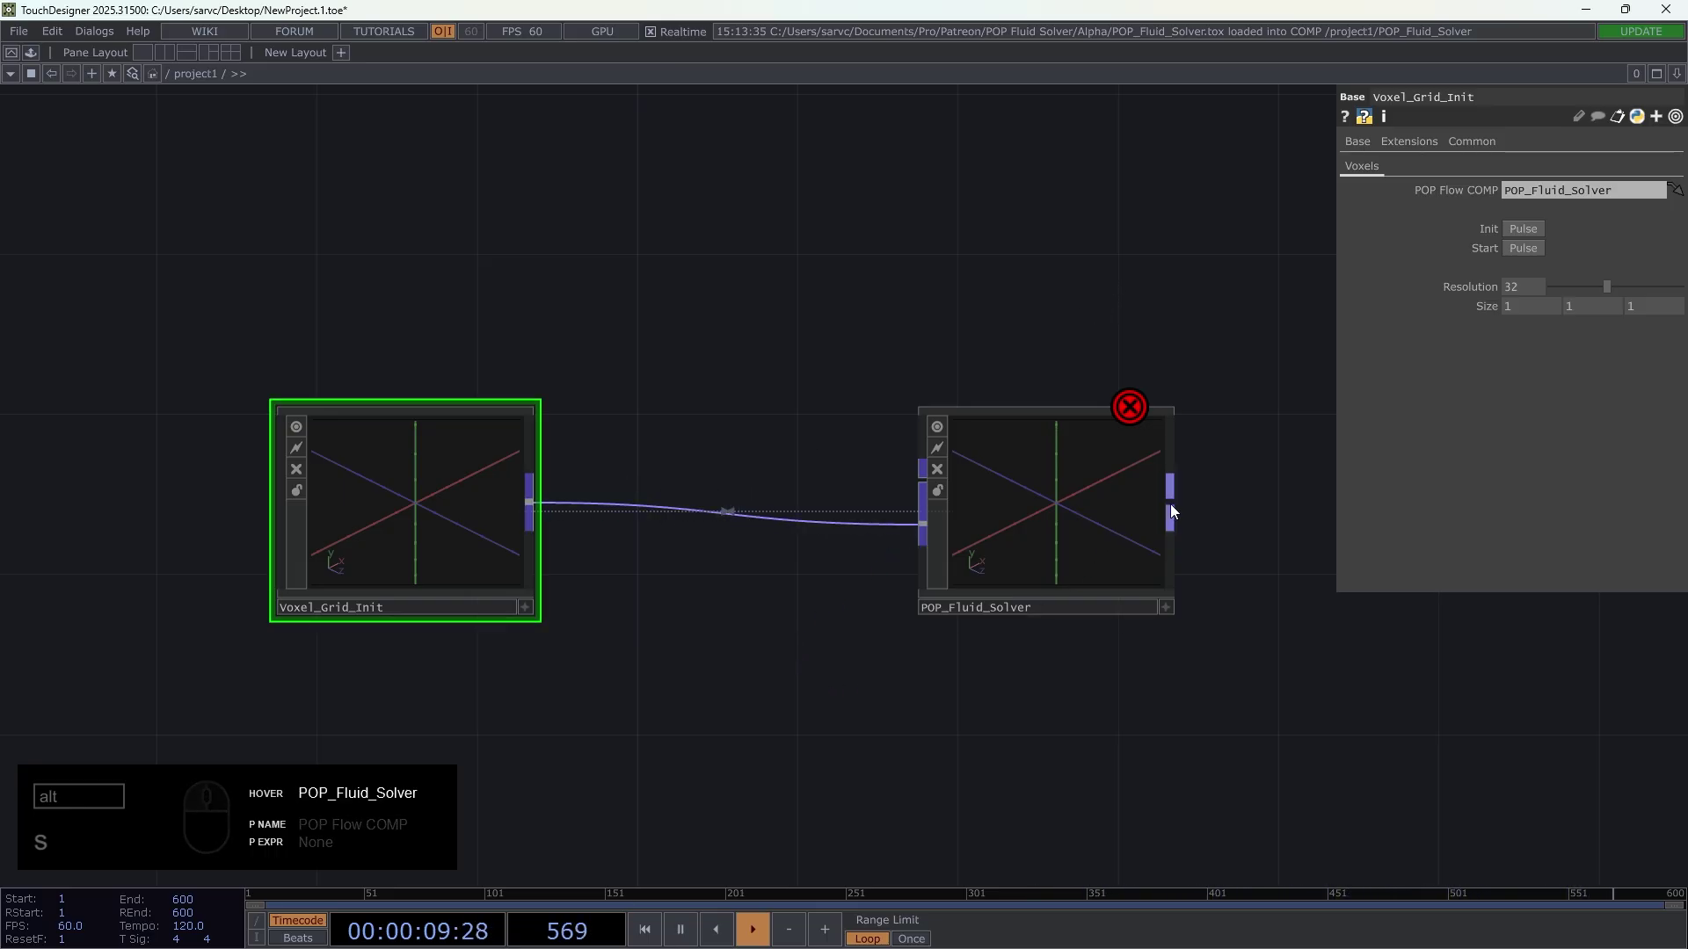
pyautogui.write('s')
pyautogui.rightClick(1180, 508)
# - Place null1 after POP_Fluid_Solver
pyautogui.write('u')
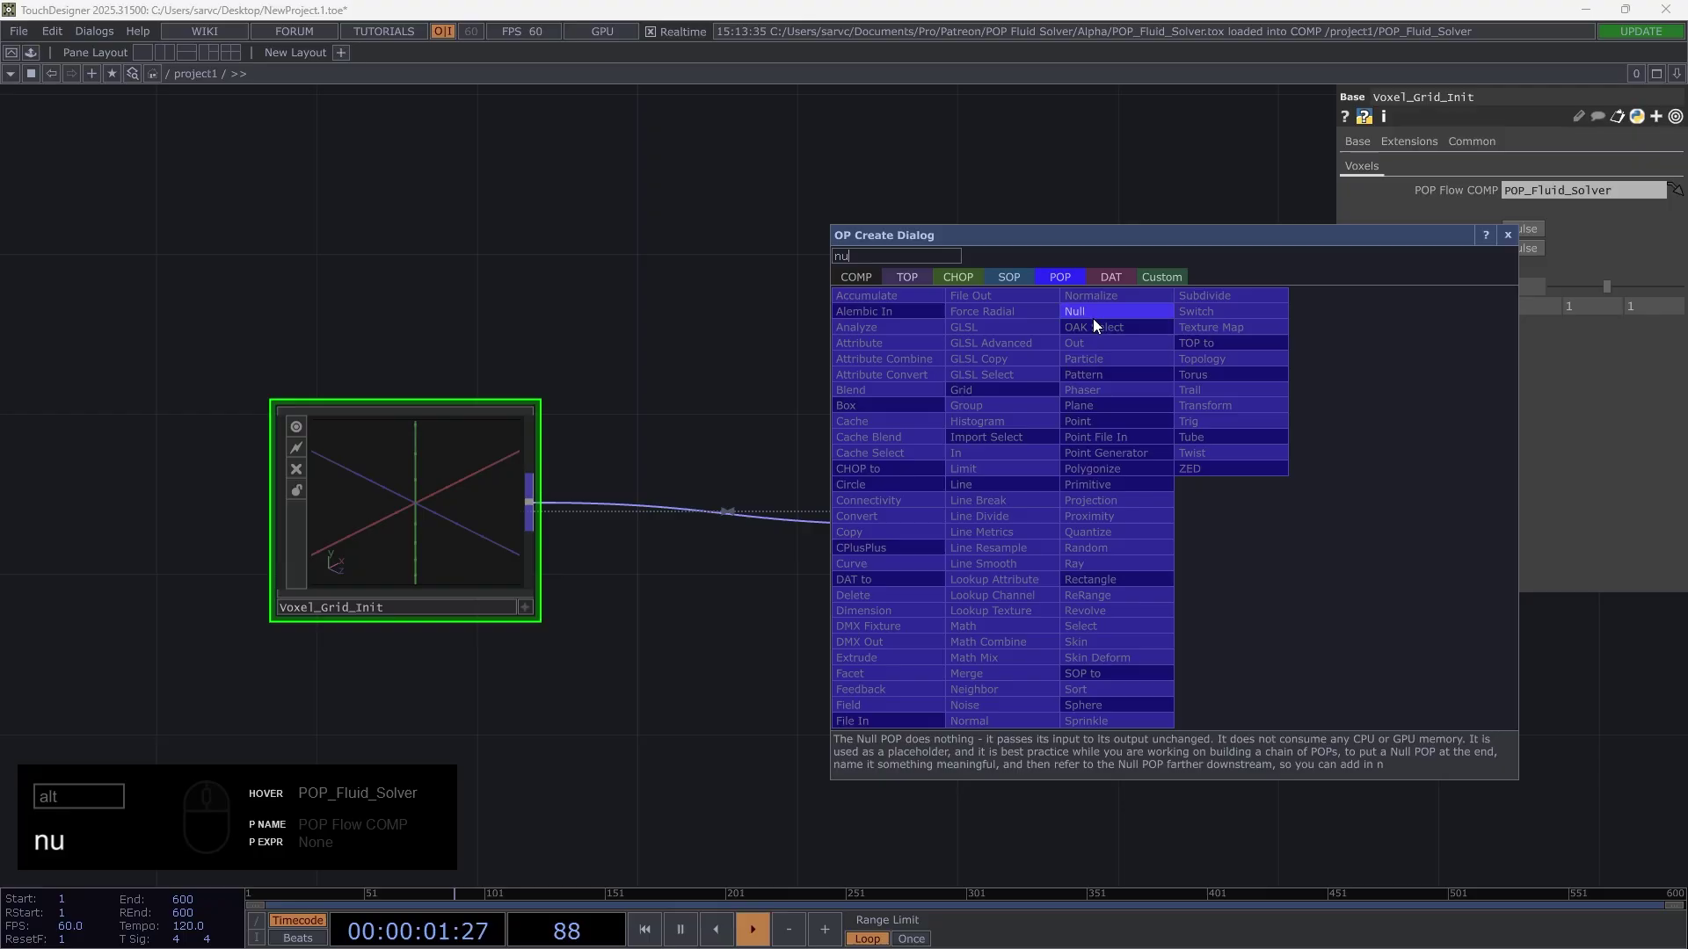
pyautogui.moveTo(1099, 317); pyautogui.dragTo(1278, 527)
pyautogui.moveTo(1307, 539); pyautogui.dragTo(1260, 632)
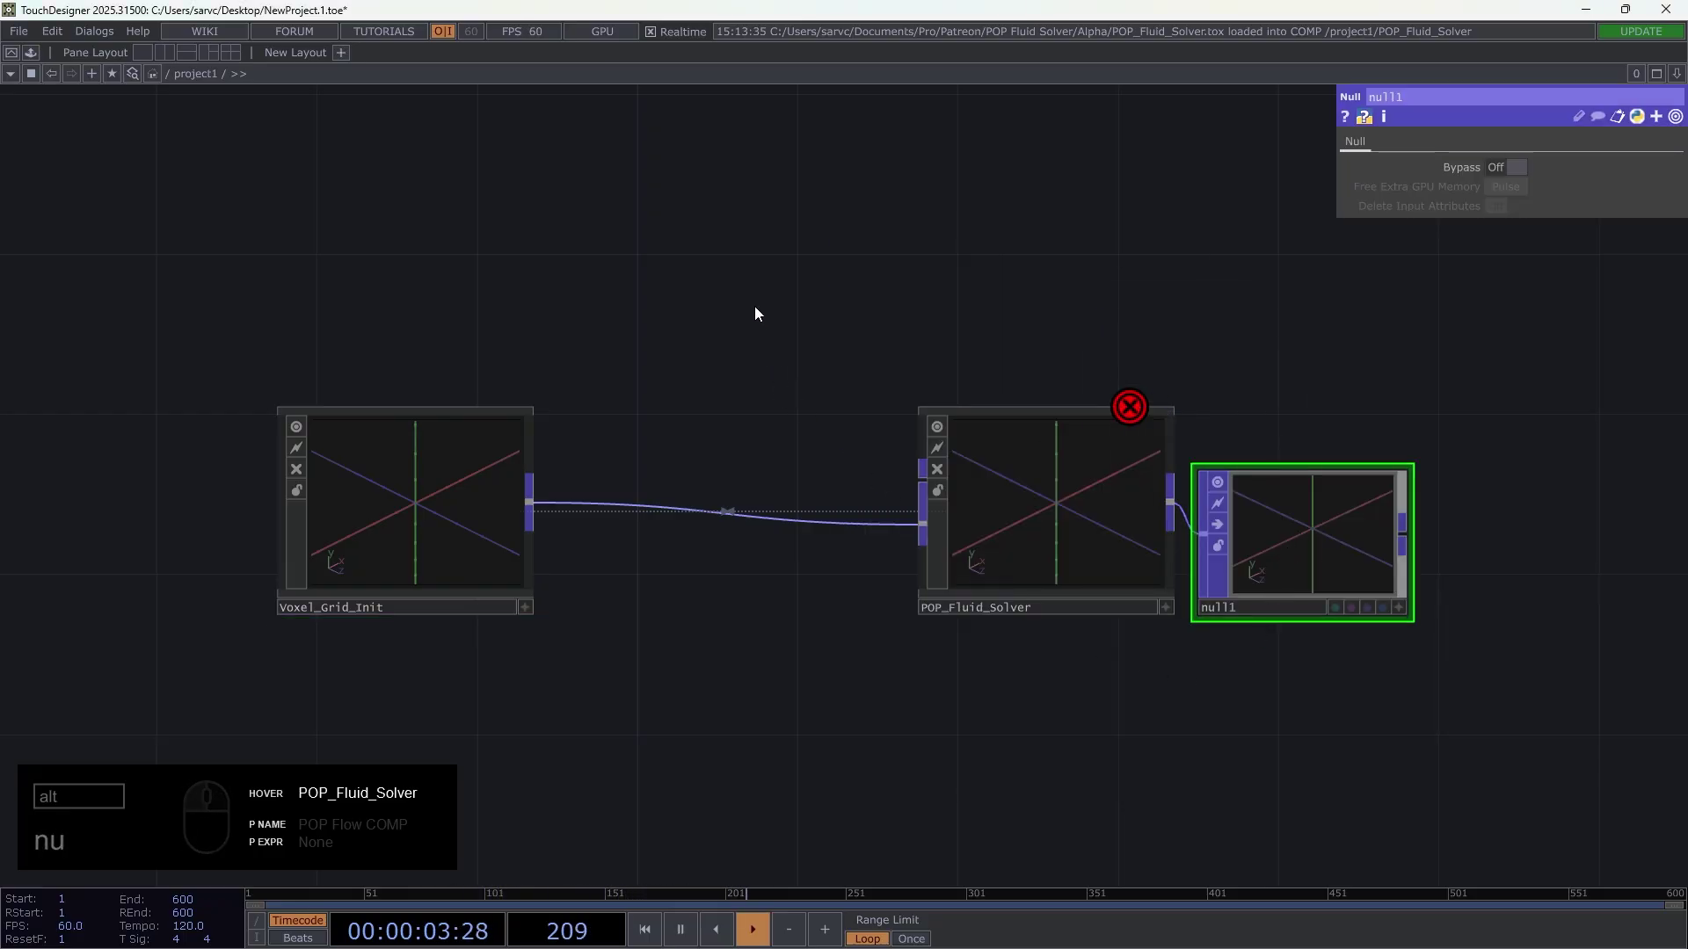
# - Add a sphere Point Generator with 10000 points feeding the solver's second input
pyautogui.click(759, 311)
pyautogui.moveTo(759, 311); pyautogui.dragTo(711, 257)
pyautogui.click(710, 256)
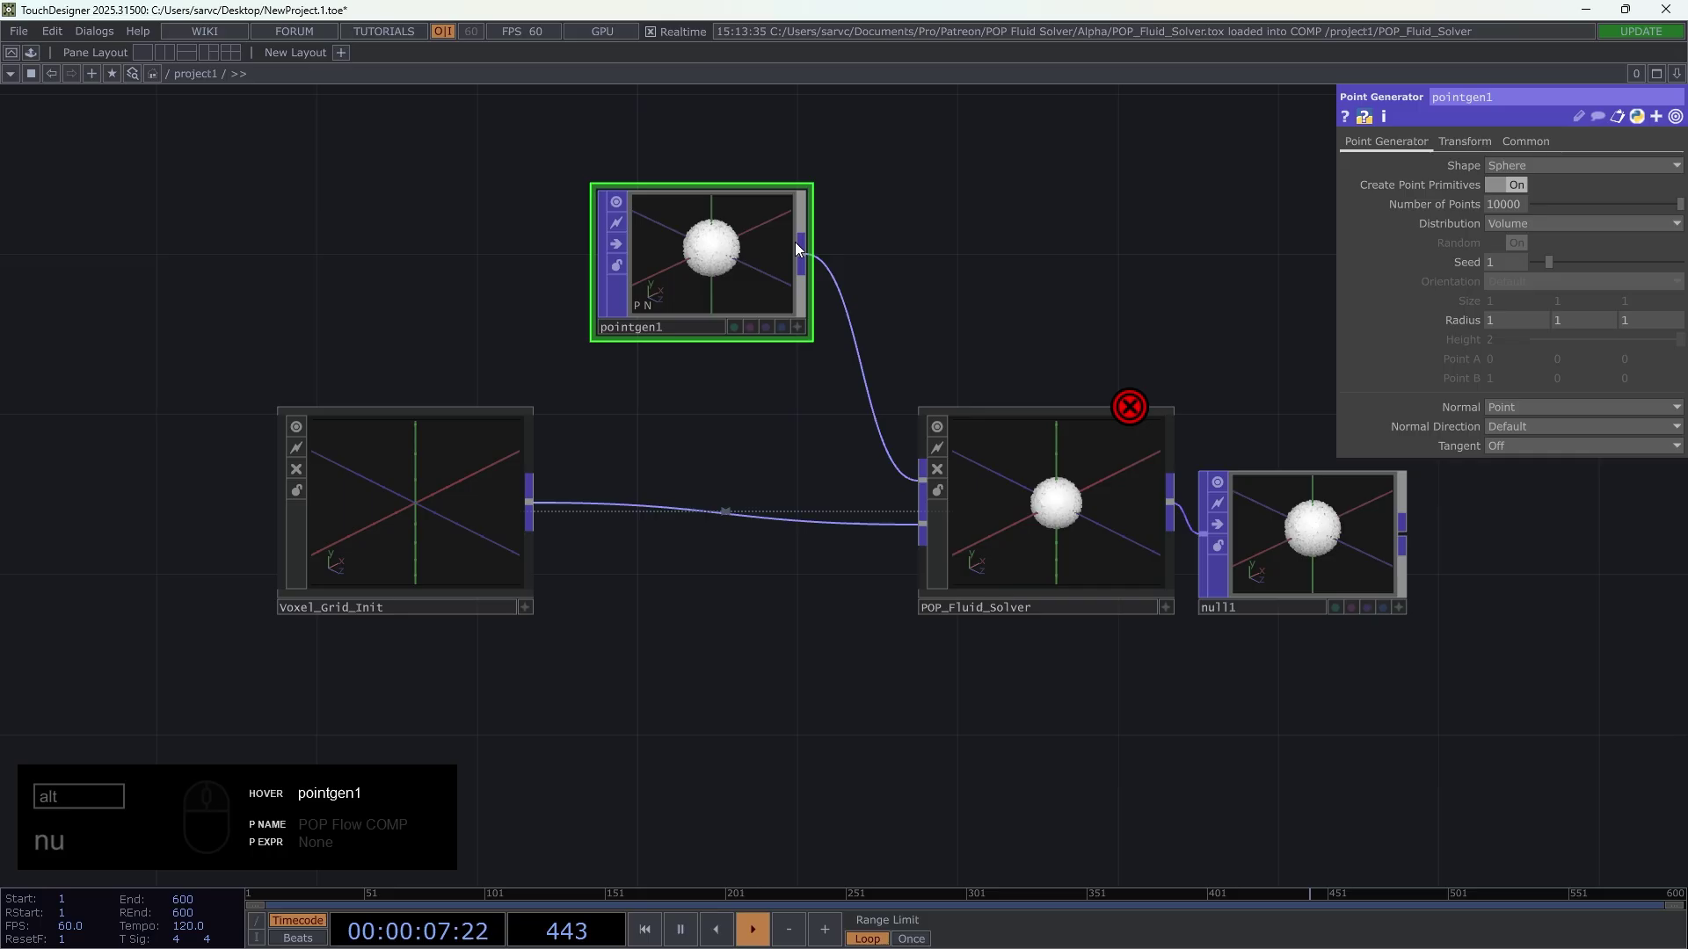
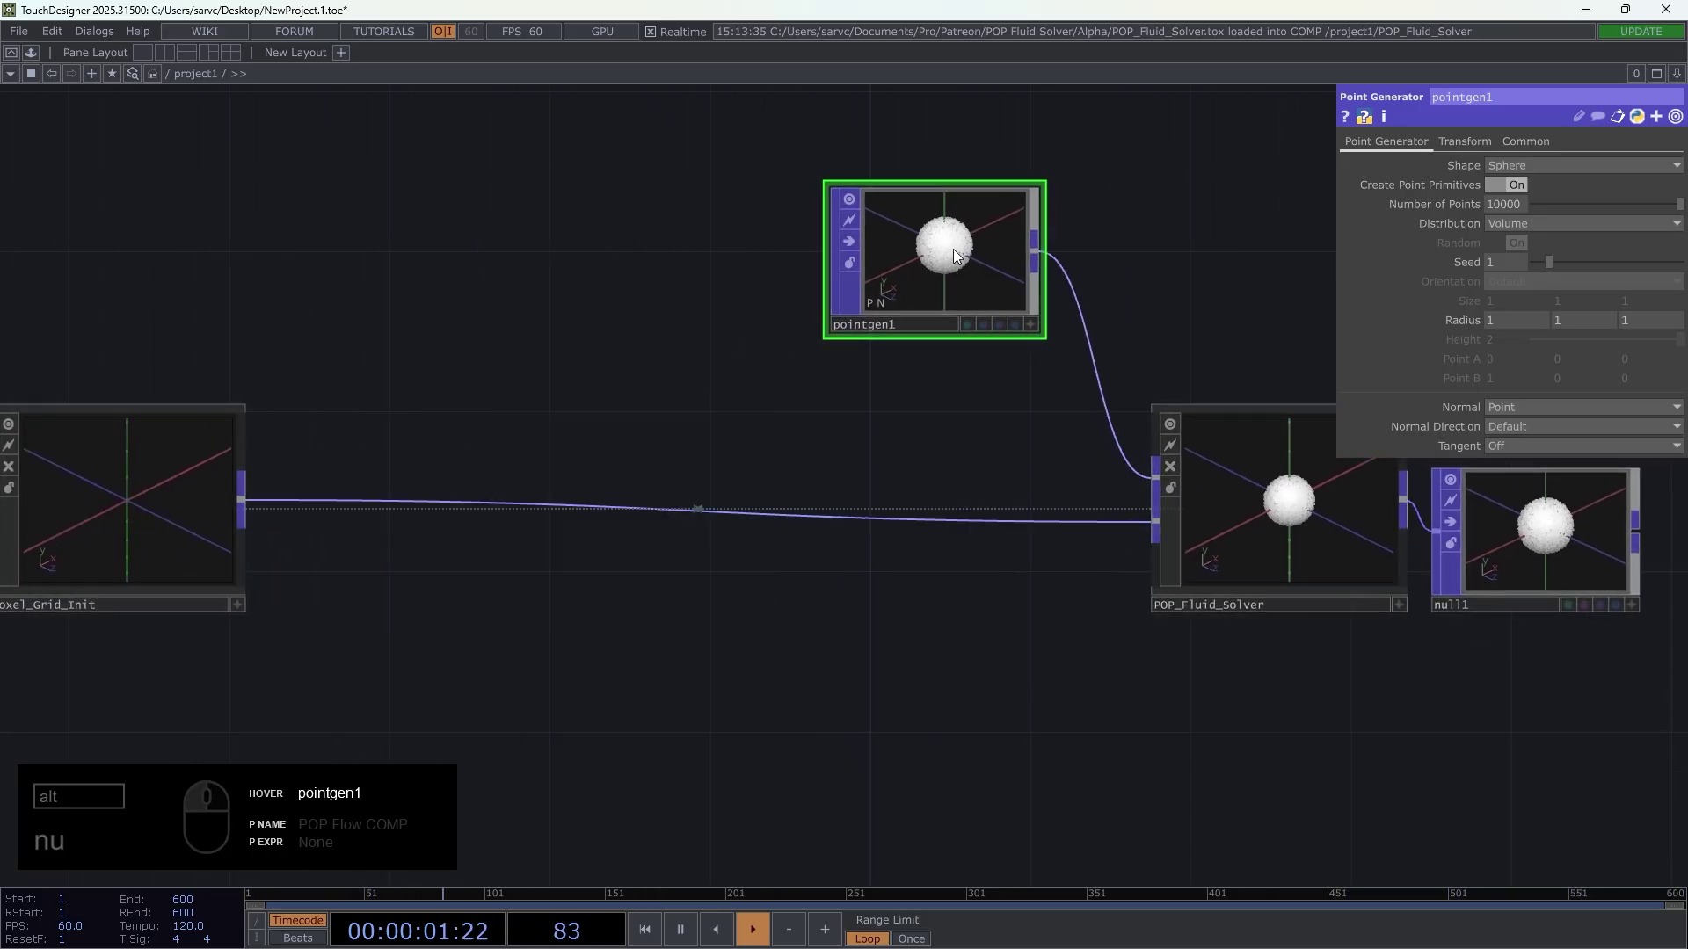
pyautogui.moveTo(964, 255); pyautogui.dragTo(920, 250)
pyautogui.write('nu')
pyautogui.moveTo(1025, 497); pyautogui.dragTo(961, 509)
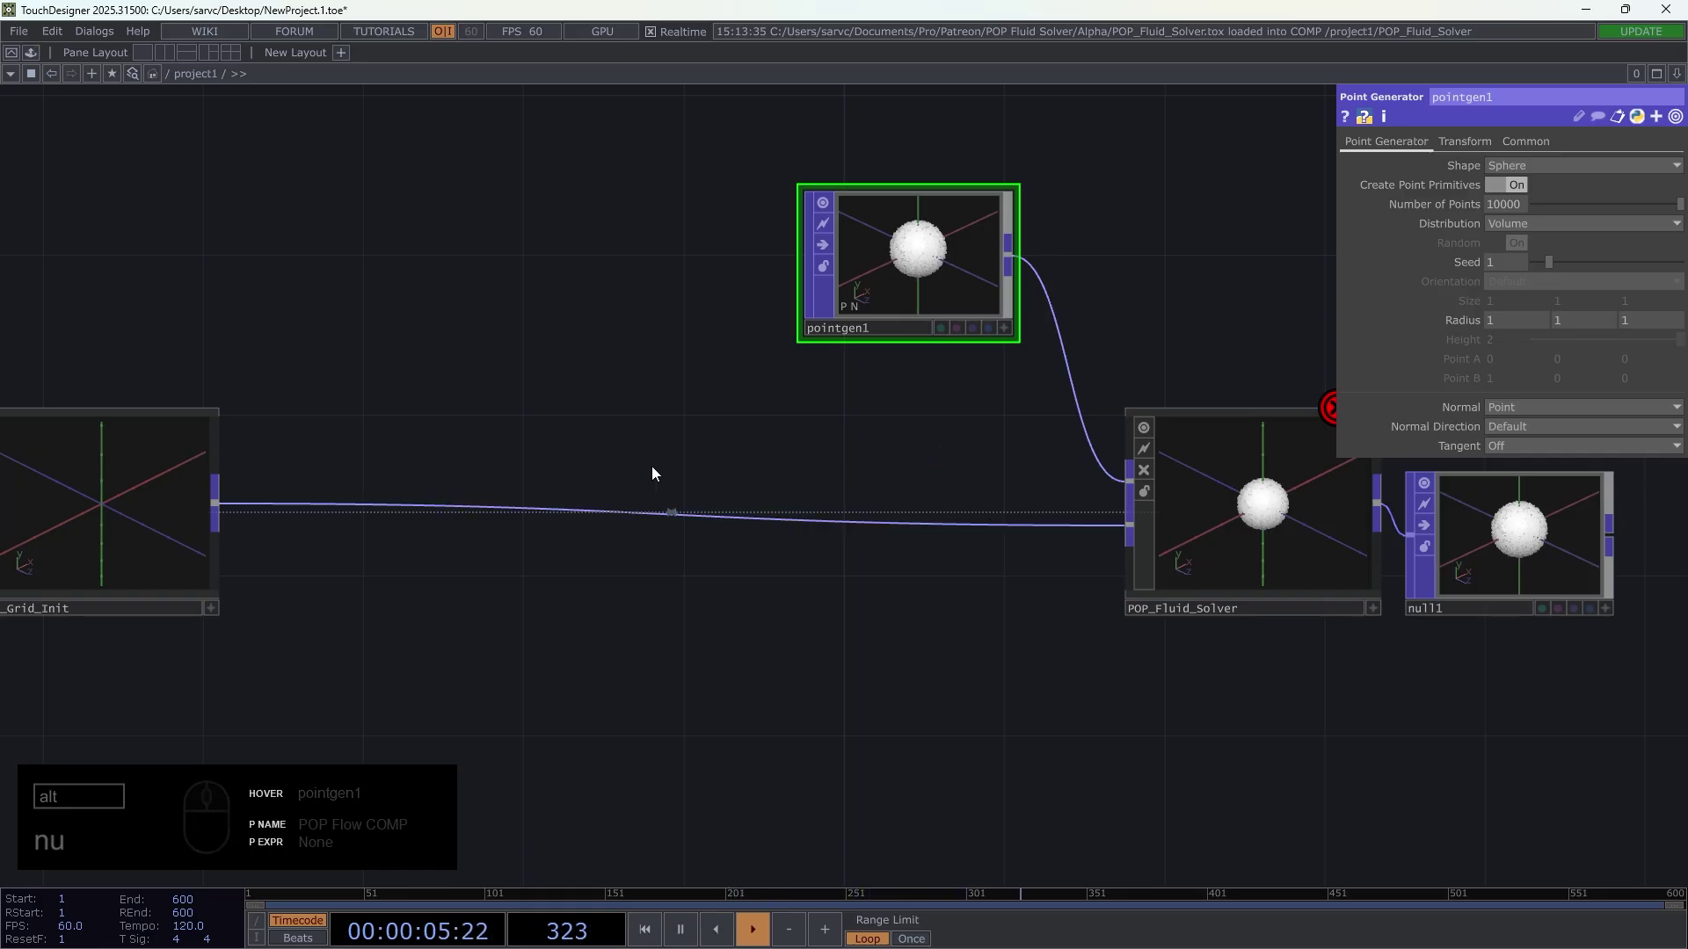
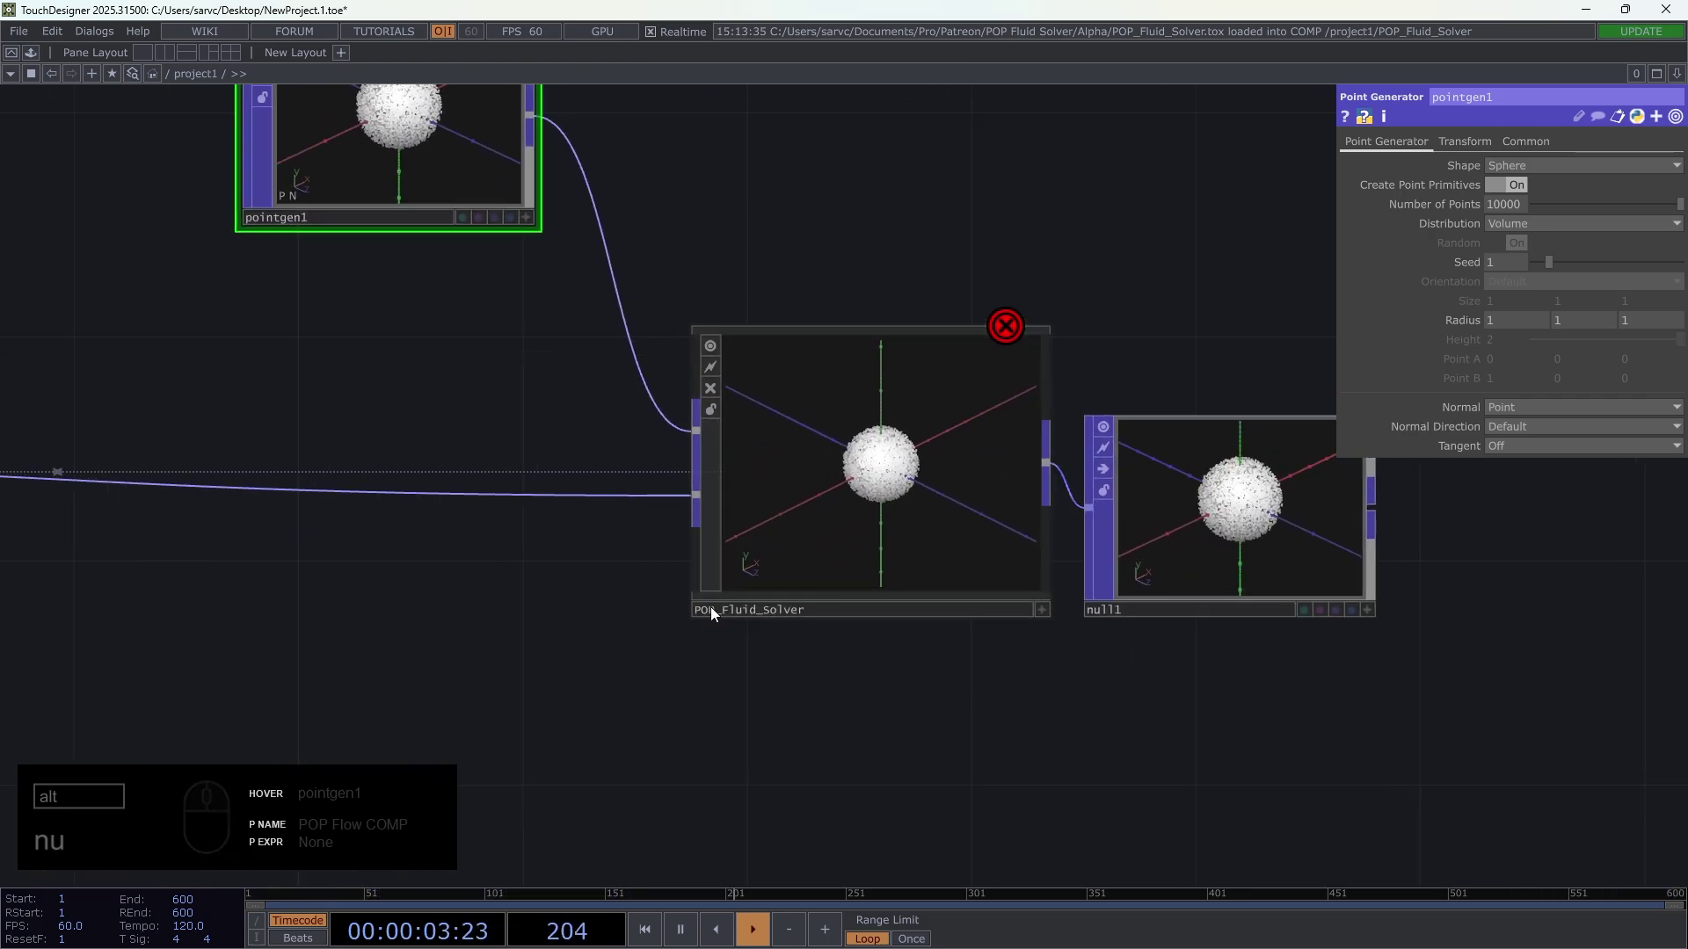
pyautogui.moveTo(713, 612); pyautogui.dragTo(543, 627)
pyautogui.moveTo(522, 615); pyautogui.dragTo(784, 600)
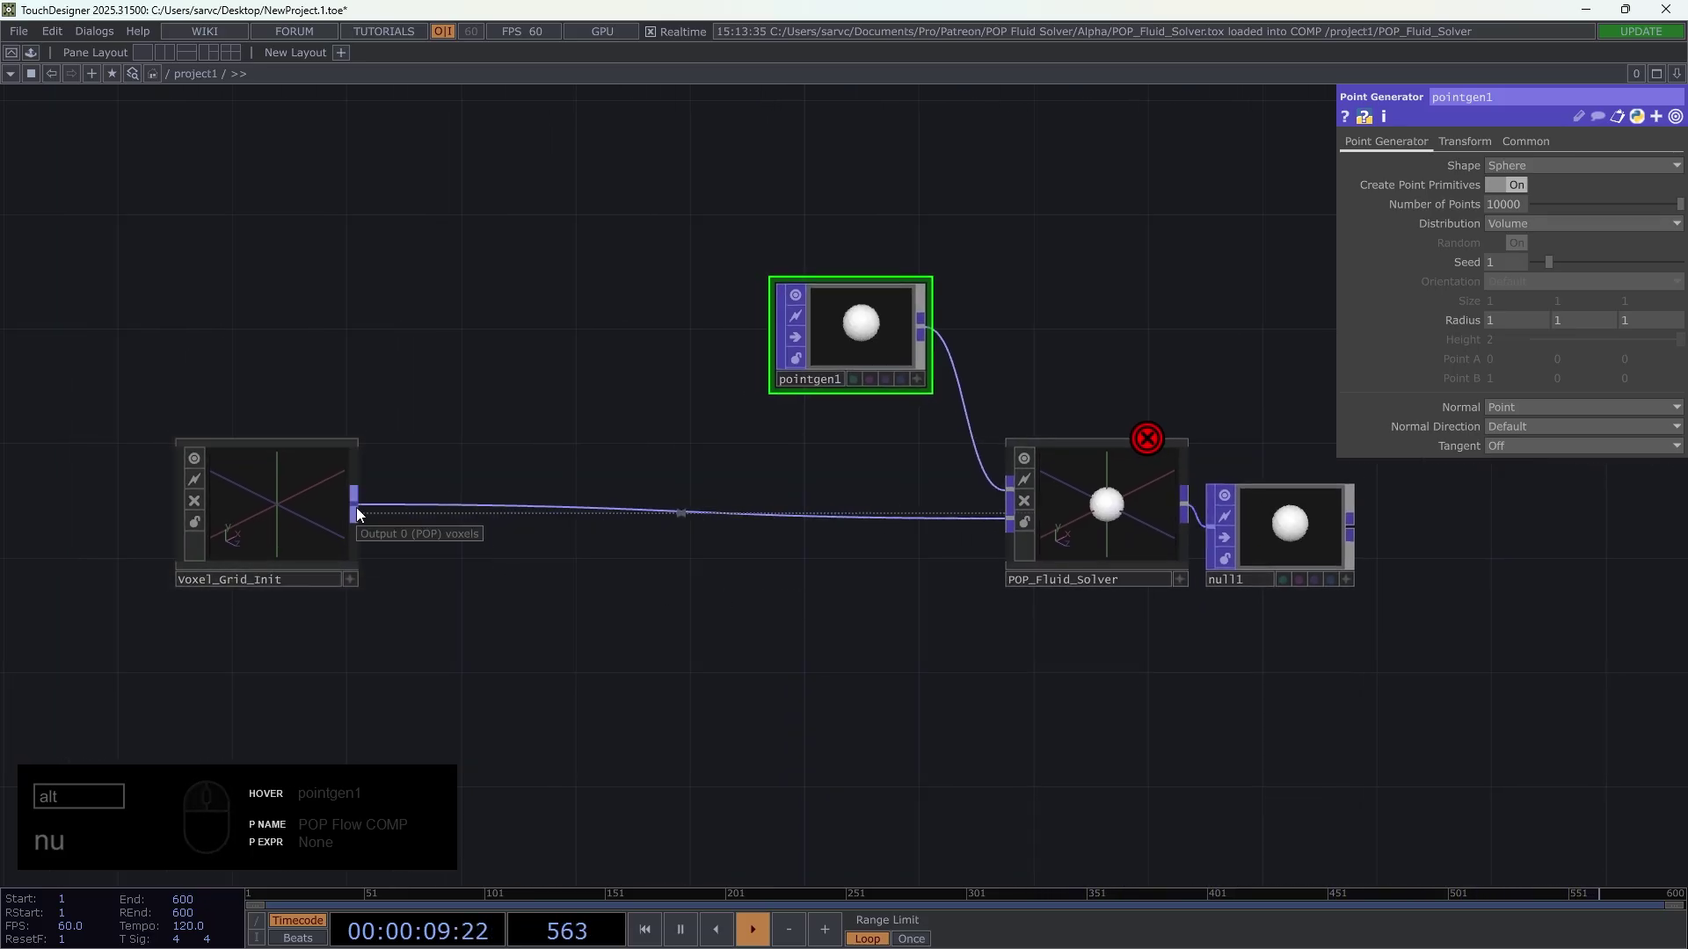
# - Insert an Attribute POP on the link between Voxel_Grid_Init and POP_Fluid_Solver
pyautogui.rightClick(362, 513)
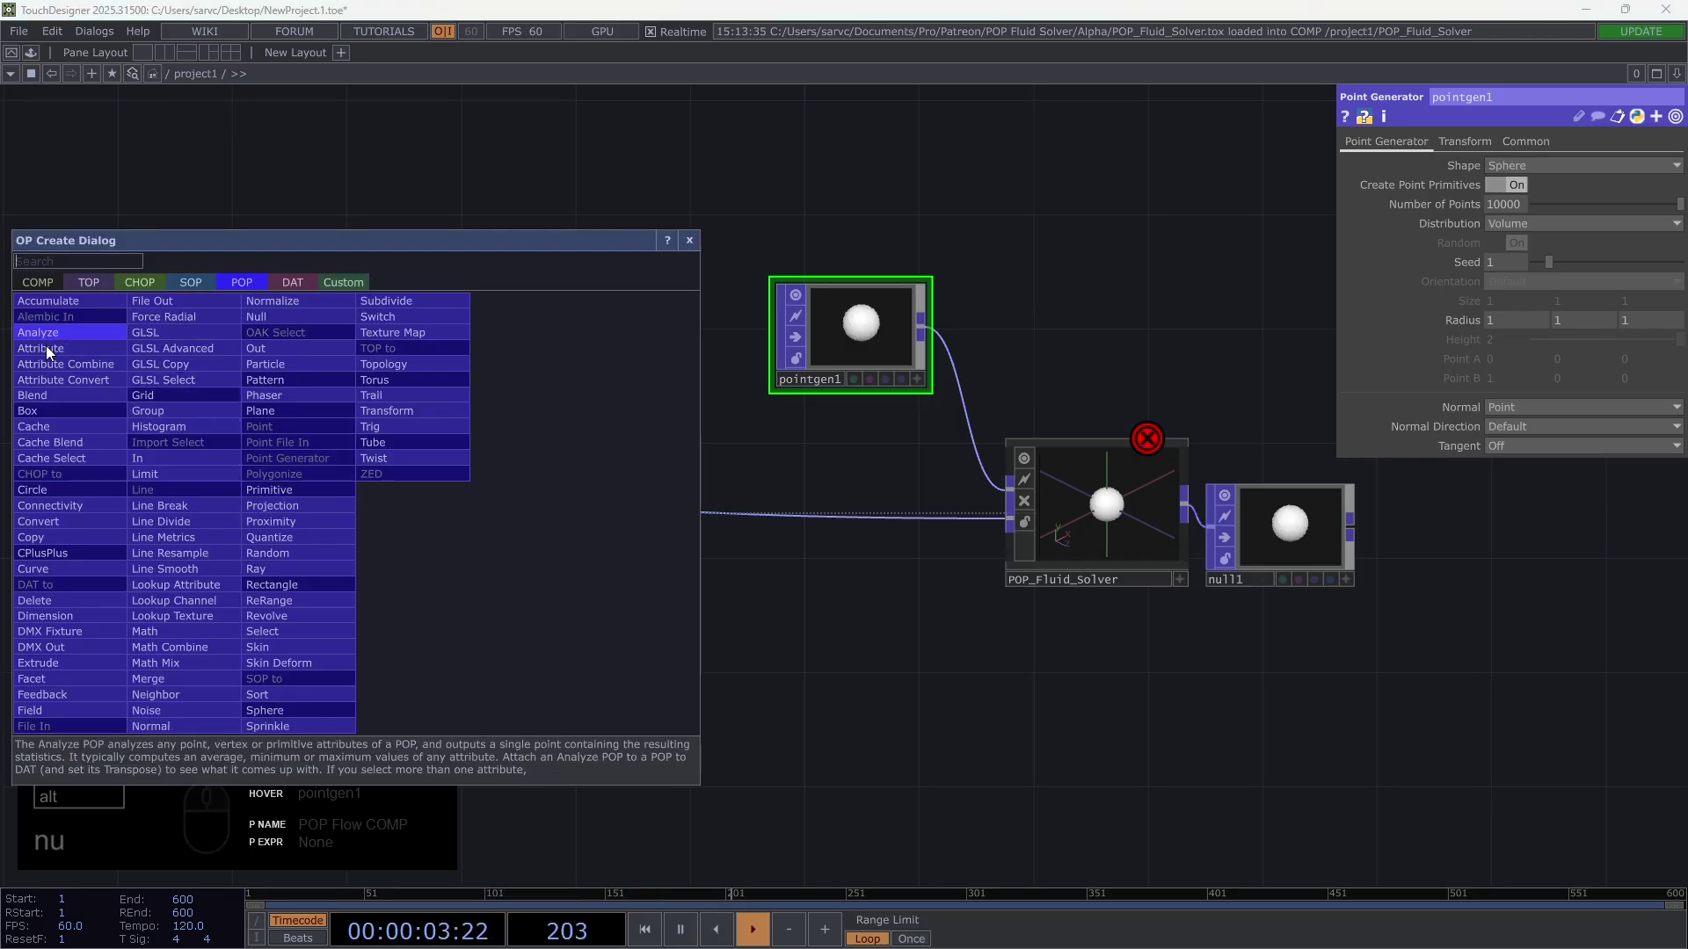
pyautogui.click(76, 354)
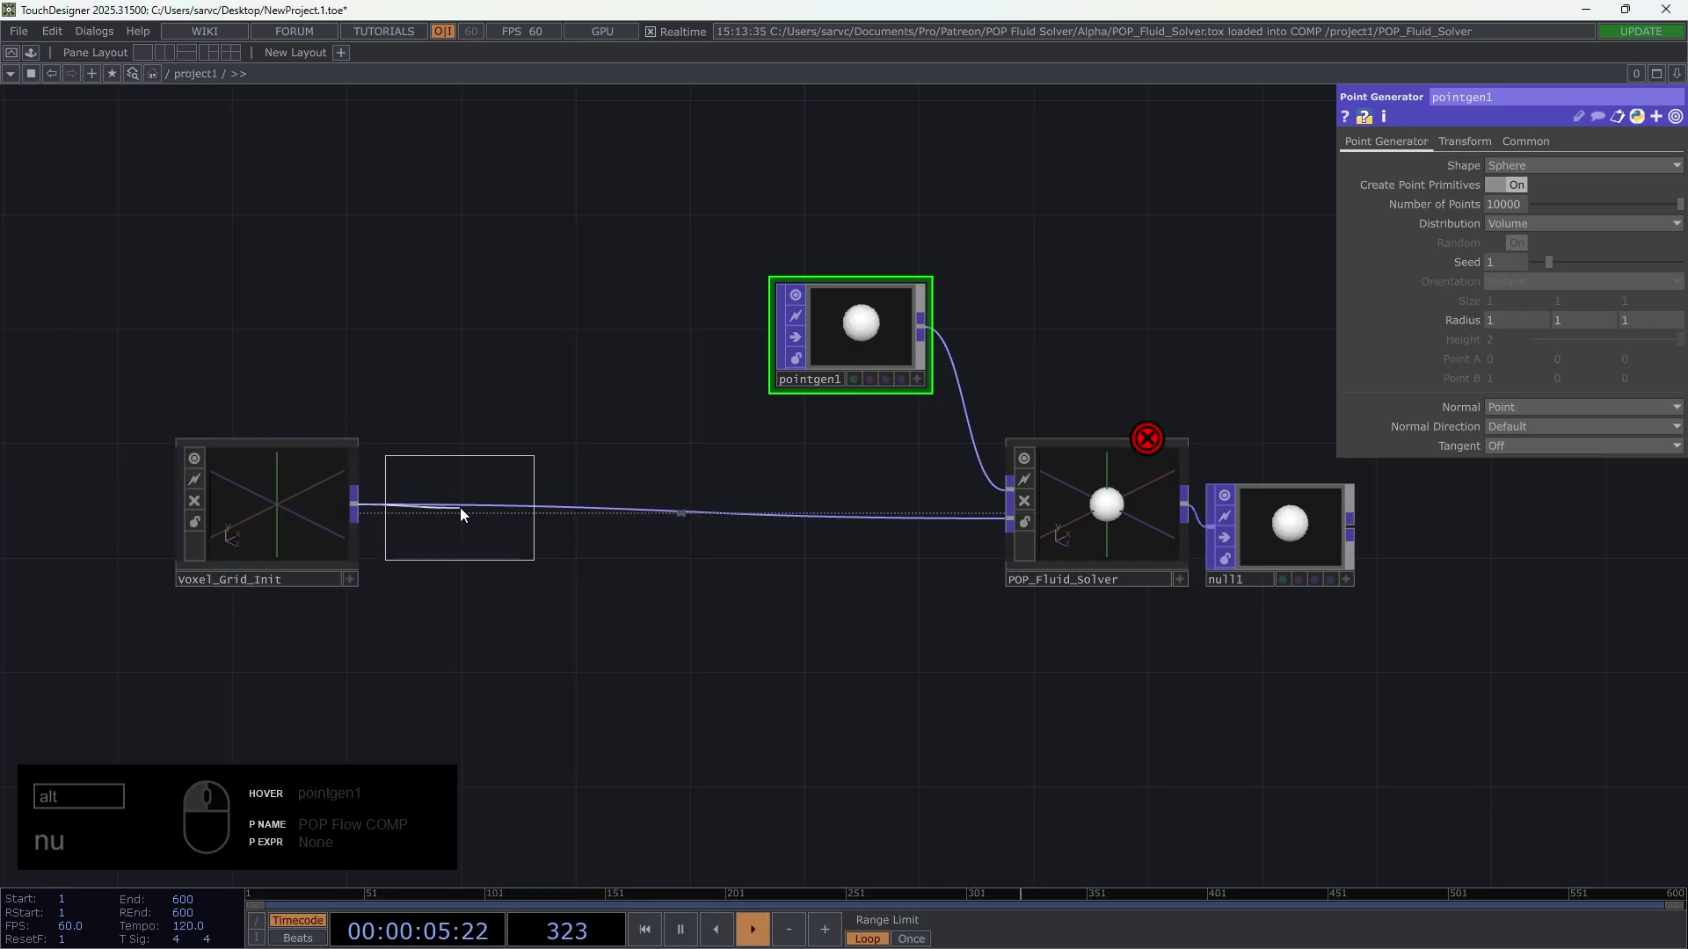
pyautogui.click(465, 538)
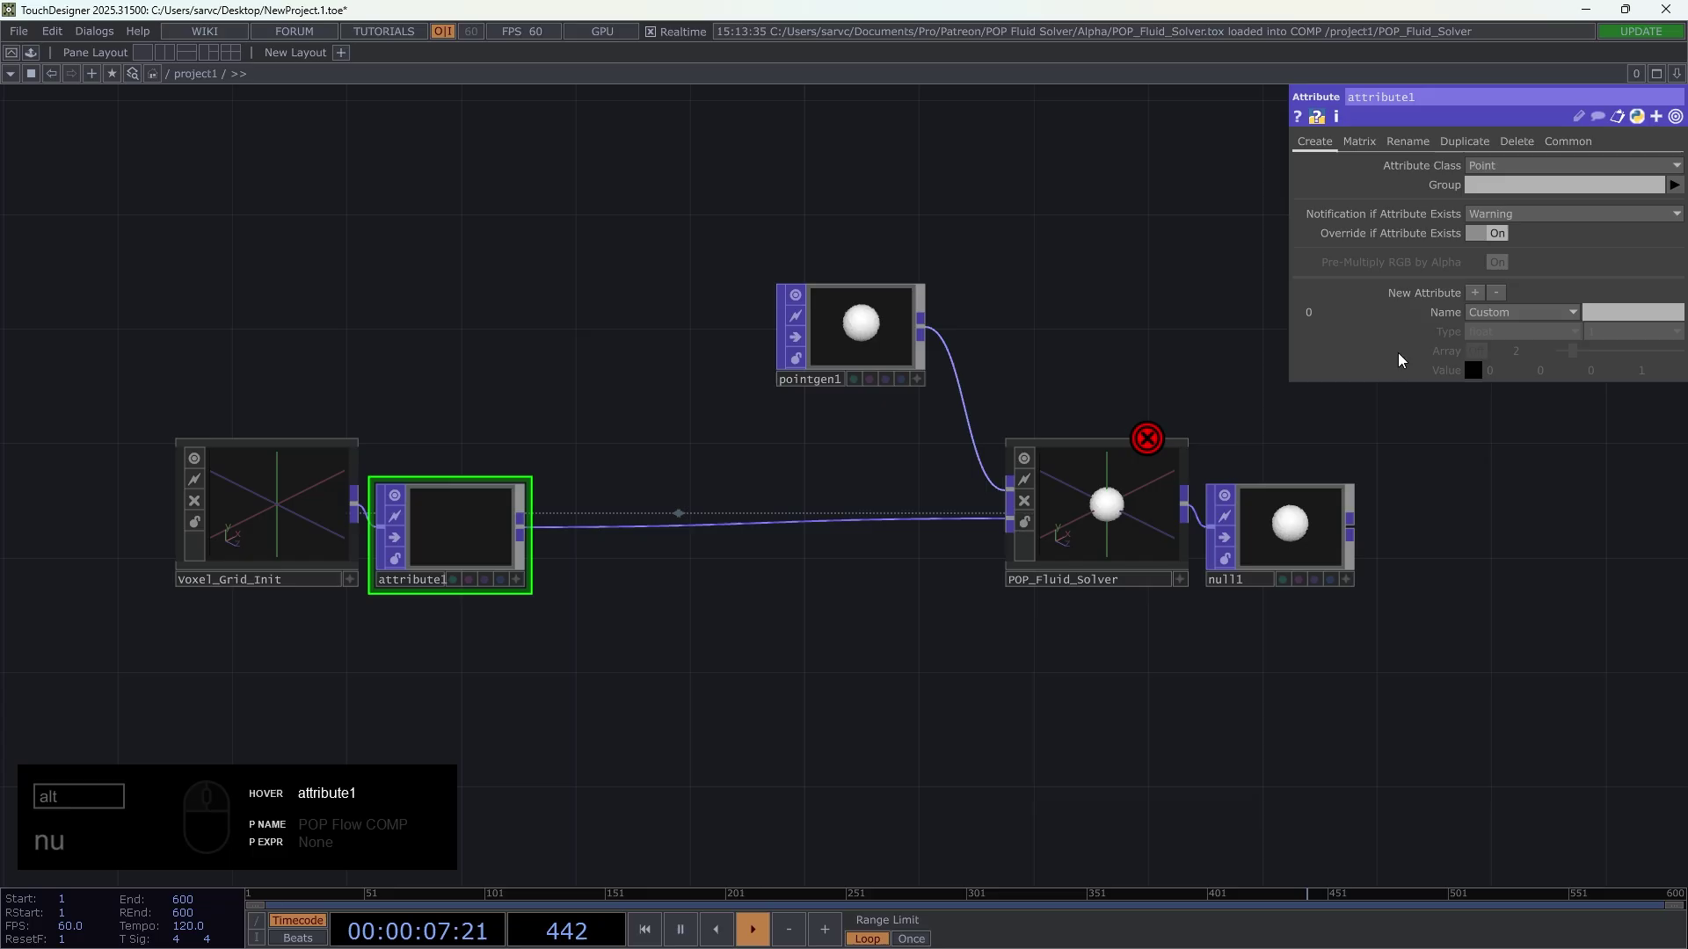
# - Add a custom float attribute Forces with three components
pyautogui.click(1622, 312)
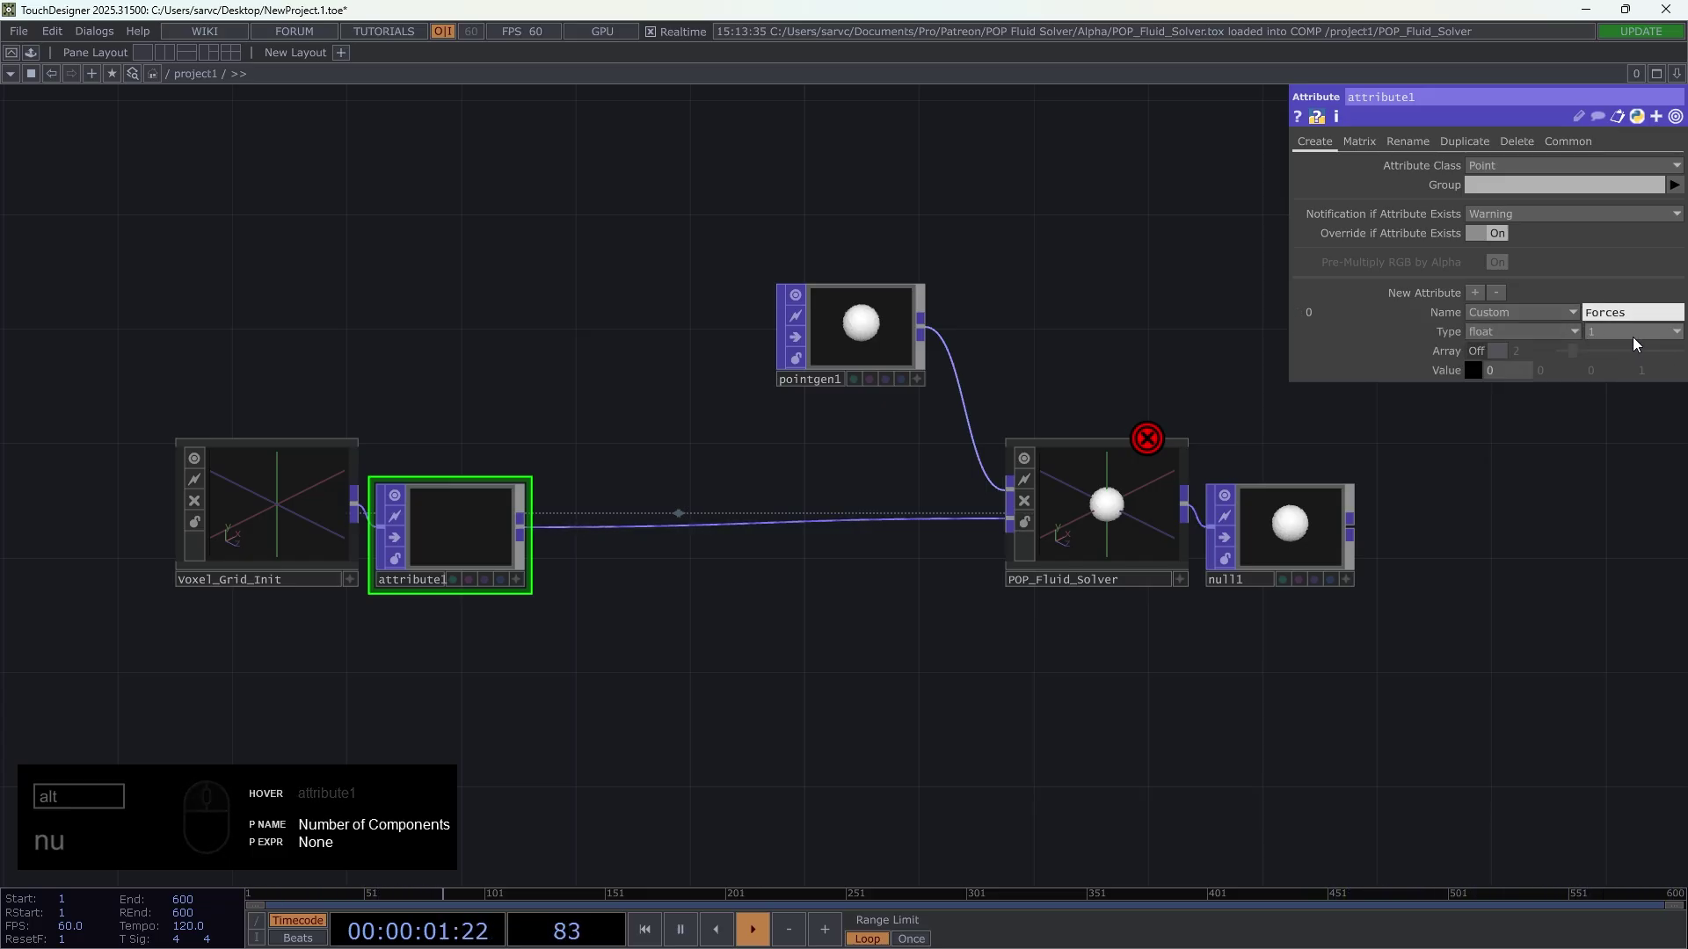
pyautogui.moveTo(1643, 339); pyautogui.dragTo(1593, 375)
pyautogui.click(1596, 390)
pyautogui.click(1595, 397)
pyautogui.moveTo(1157, 519); pyautogui.dragTo(780, 579)
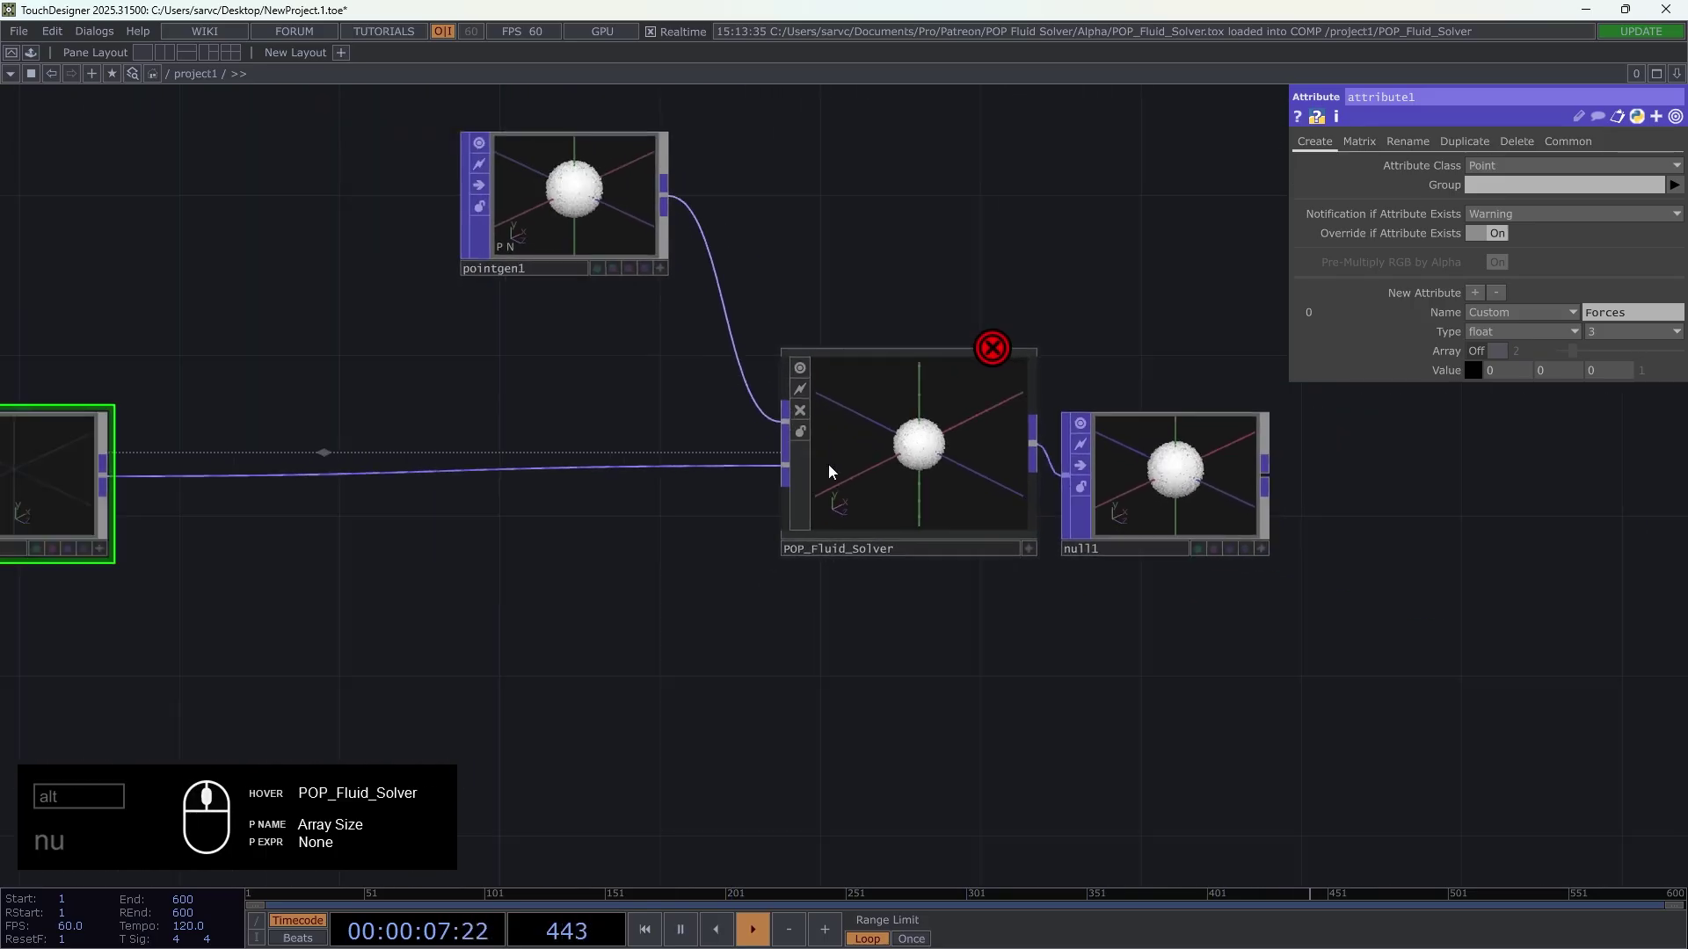
pyautogui.moveTo(552, 542); pyautogui.dragTo(1498, 315)
pyautogui.write('nu')
pyautogui.moveTo(1481, 299); pyautogui.dragTo(1604, 349)
# - Add a second custom float attribute Temp with one component, then select Voxel_Grid_Init
pyautogui.click(1614, 403)
pyautogui.write('nu')
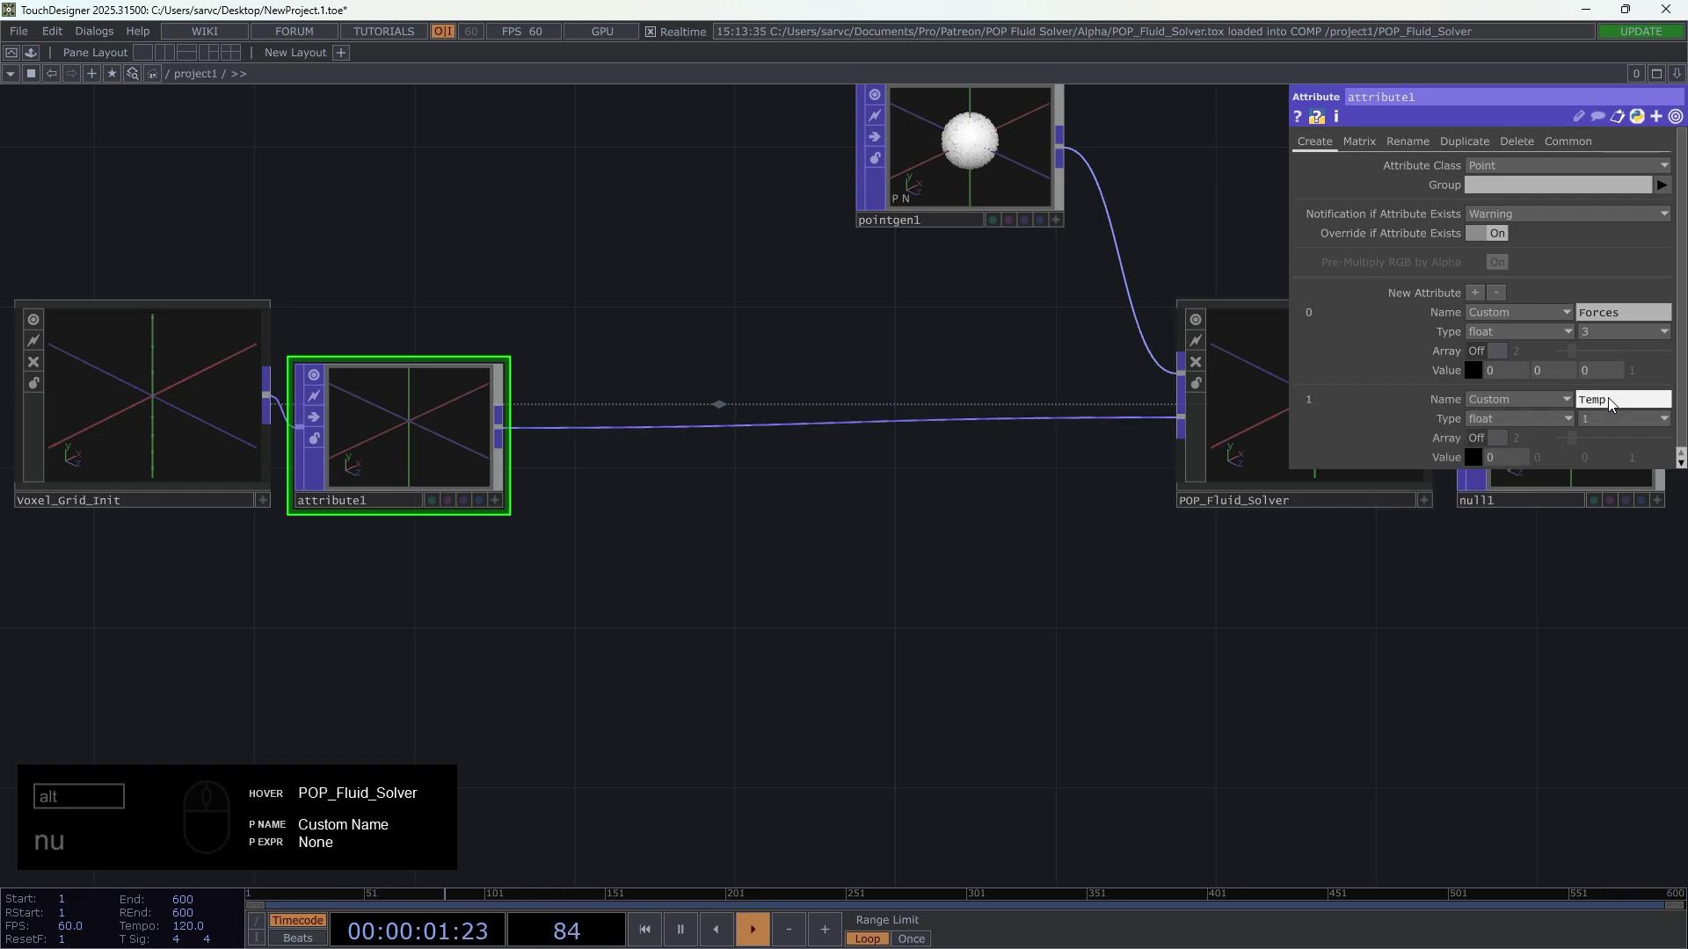
pyautogui.moveTo(1051, 635); pyautogui.dragTo(980, 518)
pyautogui.middleClick(982, 522)
pyautogui.moveTo(970, 554); pyautogui.dragTo(536, 631)
pyautogui.click(201, 498)
pyautogui.click(1544, 230)
pyautogui.moveTo(1544, 230); pyautogui.dragTo(1527, 245)
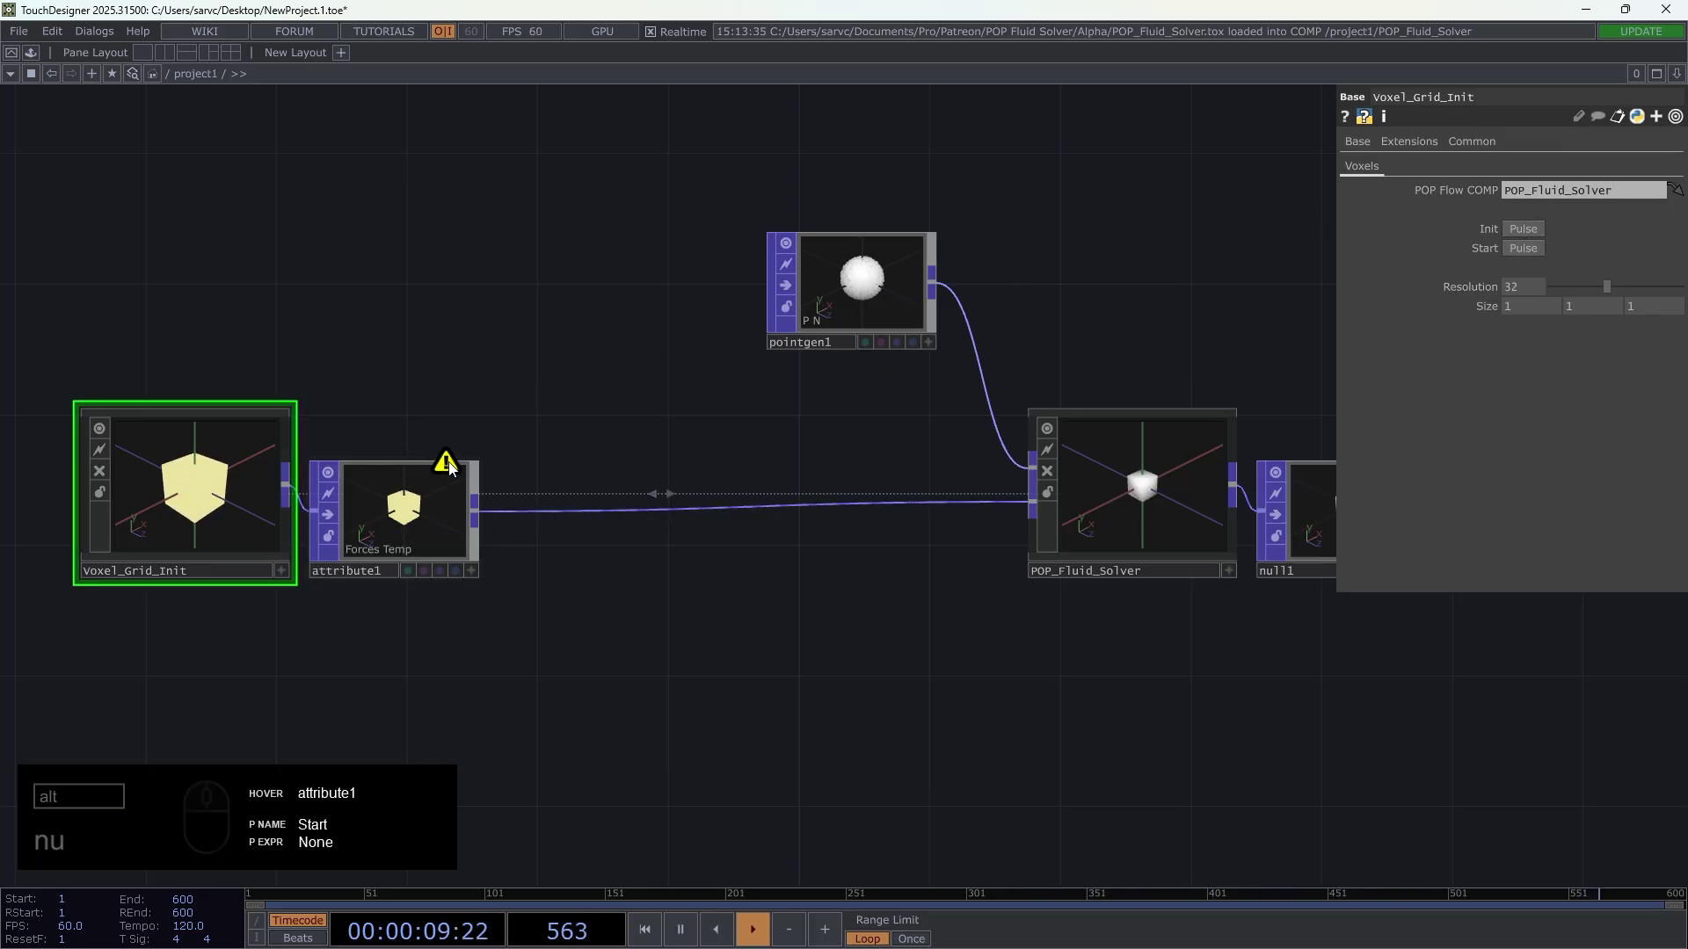
# - Review attribute1's Forces and Temp settings in its parameter panel
pyautogui.moveTo(453, 467); pyautogui.dragTo(624, 440)
pyautogui.write('nunu')
pyautogui.moveTo(634, 439); pyautogui.dragTo(654, 436)
pyautogui.write('nu')
pyautogui.click(645, 312)
pyautogui.write('nu')
pyautogui.moveTo(1632, 314); pyautogui.dragTo(1598, 391)
pyautogui.write('nu')
pyautogui.moveTo(1624, 402); pyautogui.dragTo(683, 507)
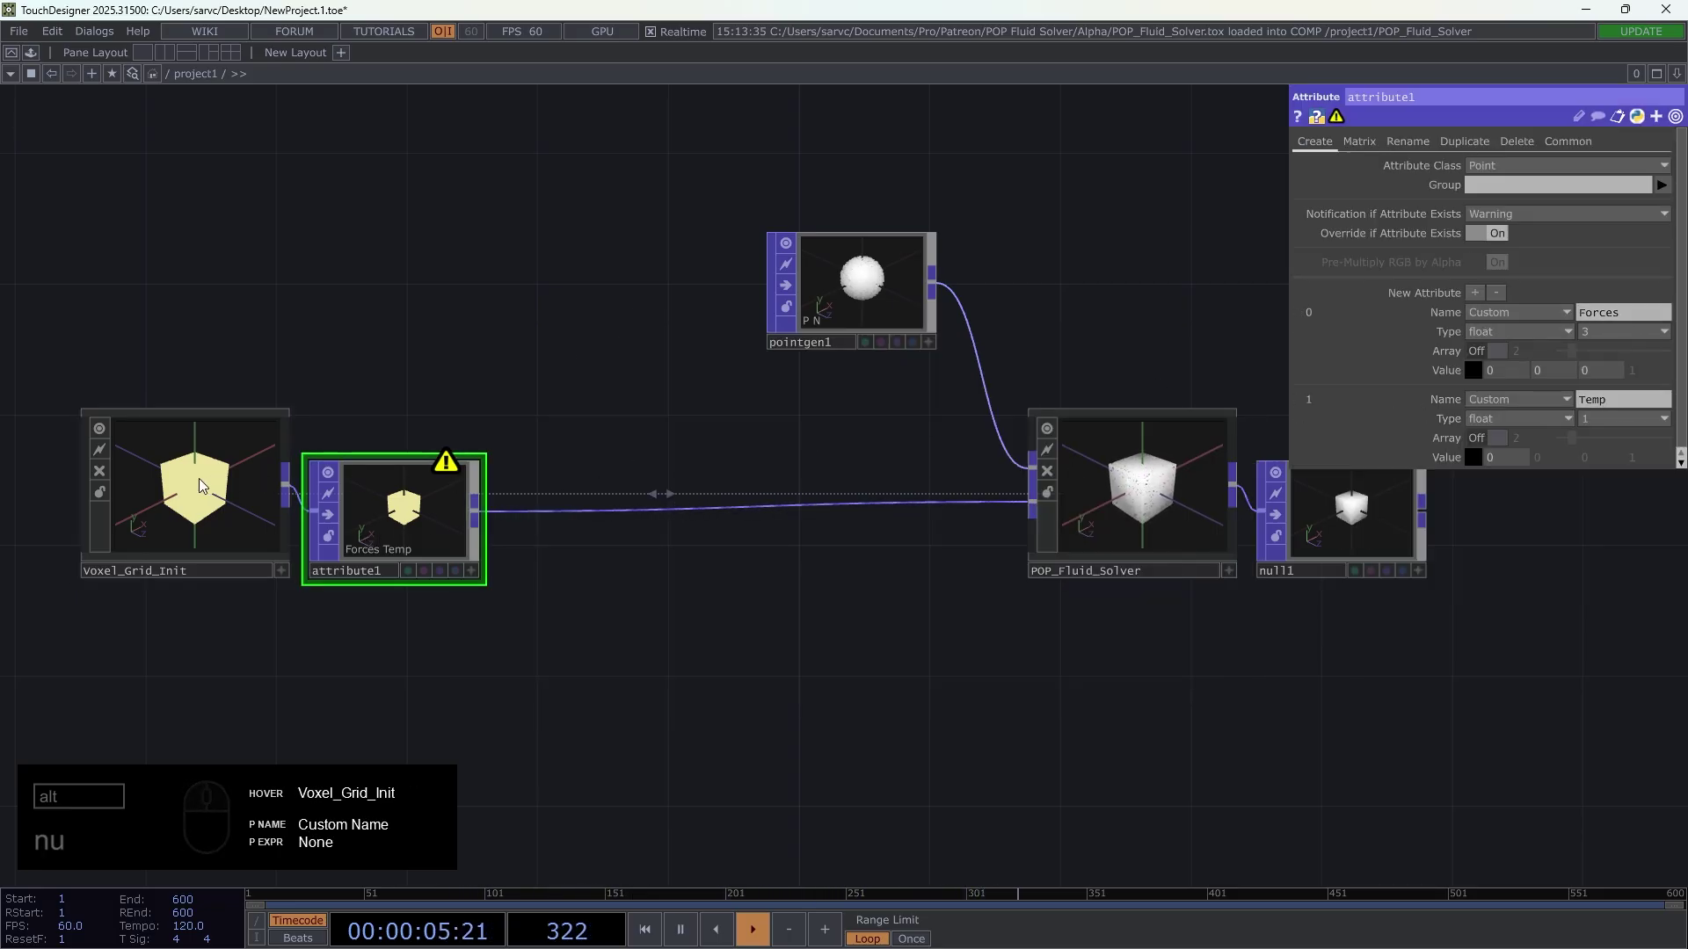
pyautogui.moveTo(207, 480); pyautogui.dragTo(287, 516)
pyautogui.write('nu')
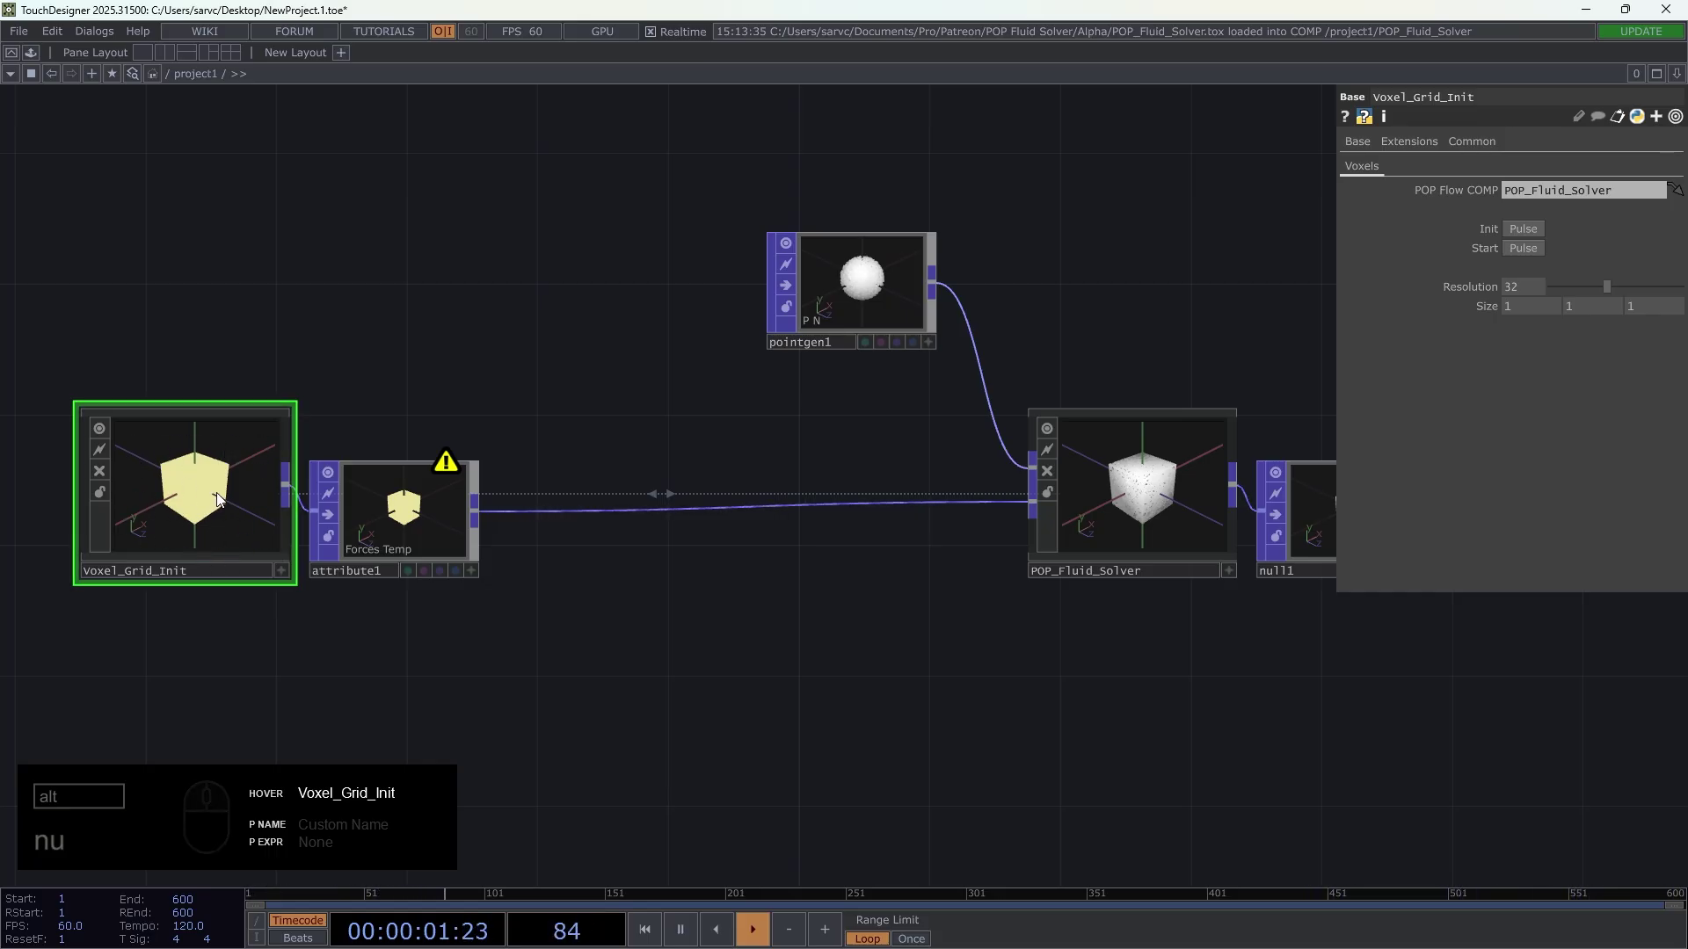
# - Pulse Init on Voxel_Grid_Init and enlarge the solver viewer to inspect the particles
pyautogui.rightClick(457, 470)
pyautogui.click(432, 389)
pyautogui.moveTo(535, 490); pyautogui.dragTo(366, 466)
pyautogui.click(1526, 250)
pyautogui.moveTo(315, 471); pyautogui.dragTo(1482, 234)
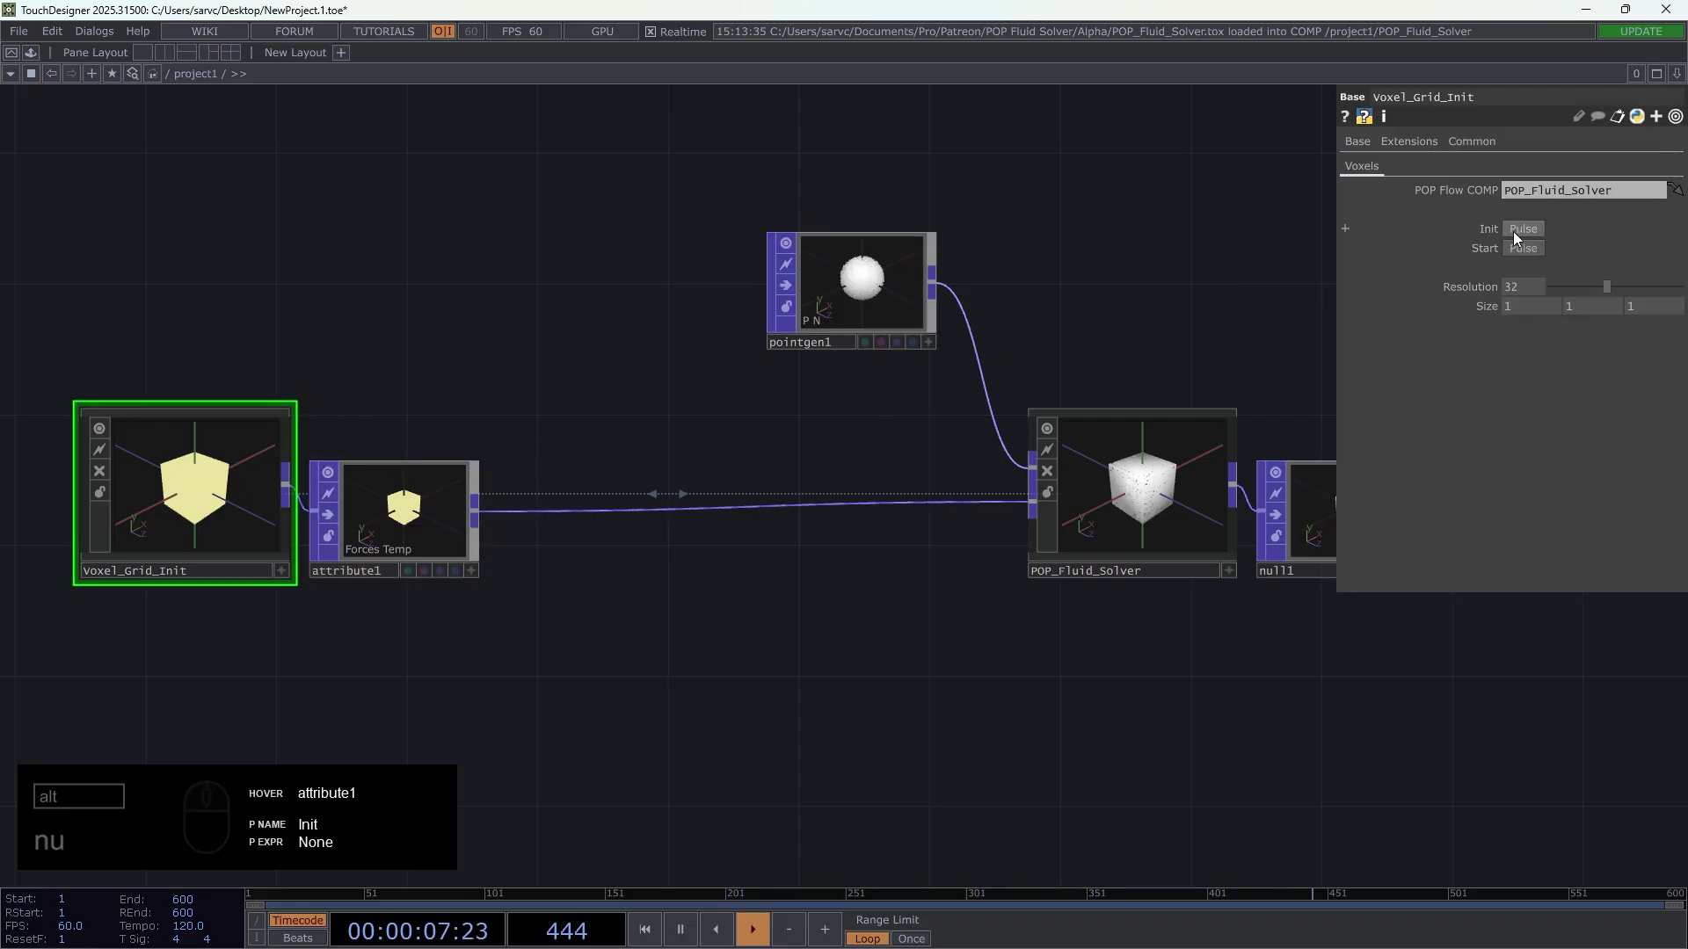
pyautogui.click(1521, 239)
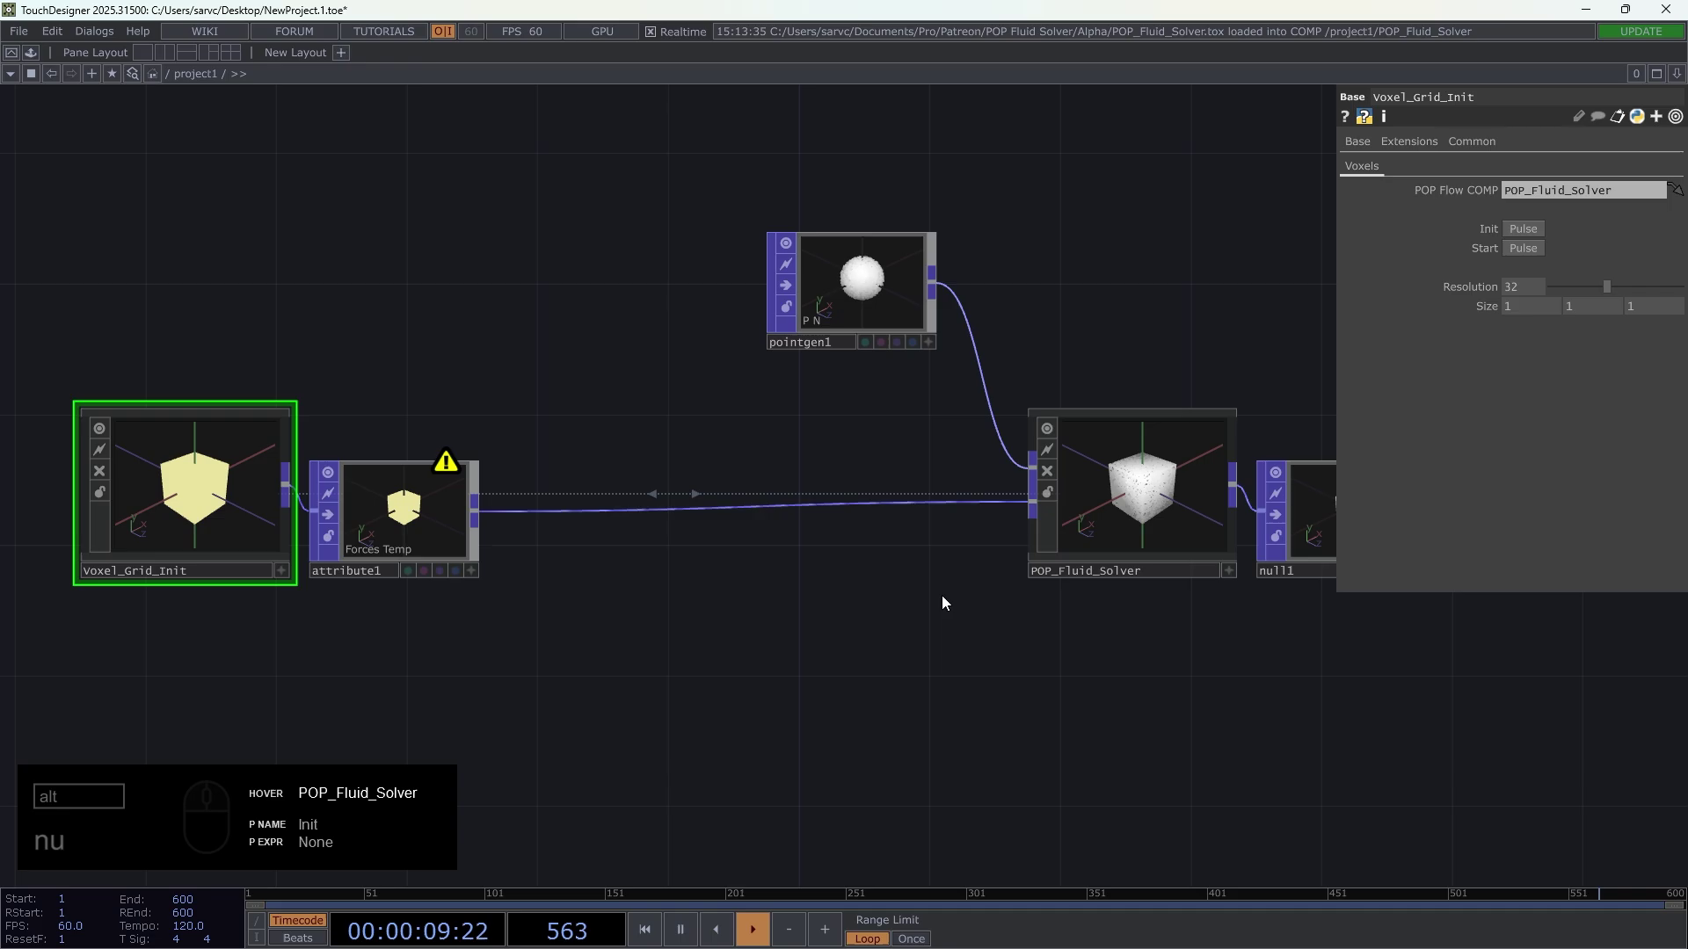
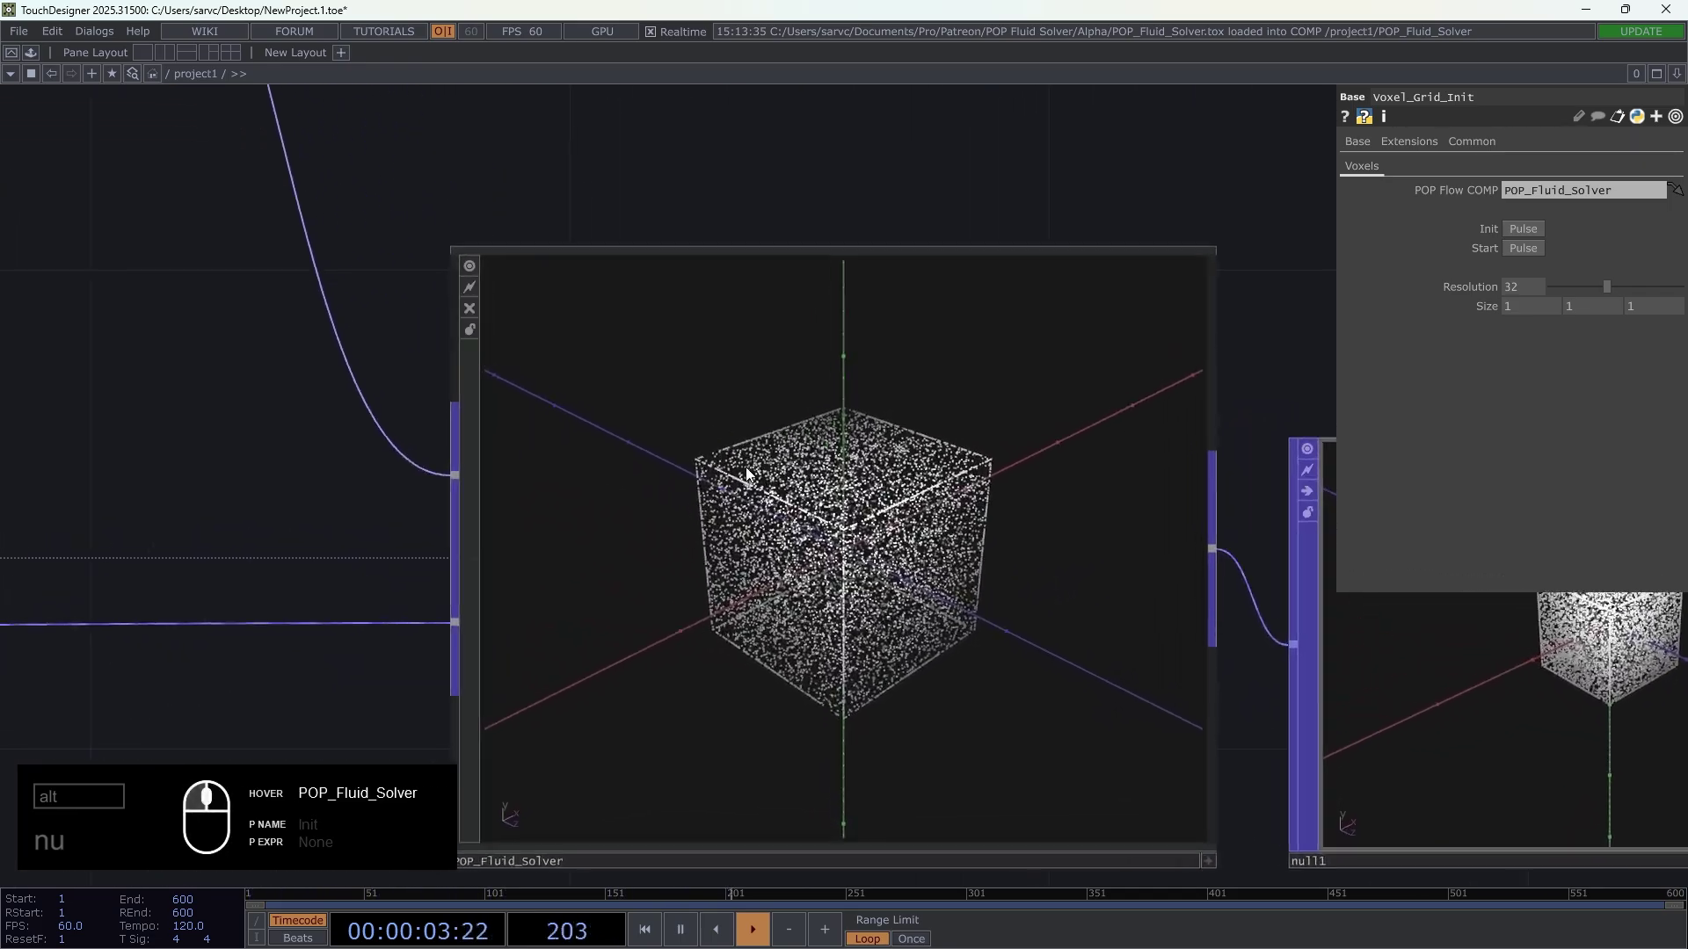
pyautogui.moveTo(493, 559); pyautogui.dragTo(197, 481)
pyautogui.moveTo(148, 458); pyautogui.dragTo(168, 418)
# - Set the point generator sphere radius to 0.4 and reinitialise the grid
pyautogui.write('nu')
pyautogui.click(821, 261)
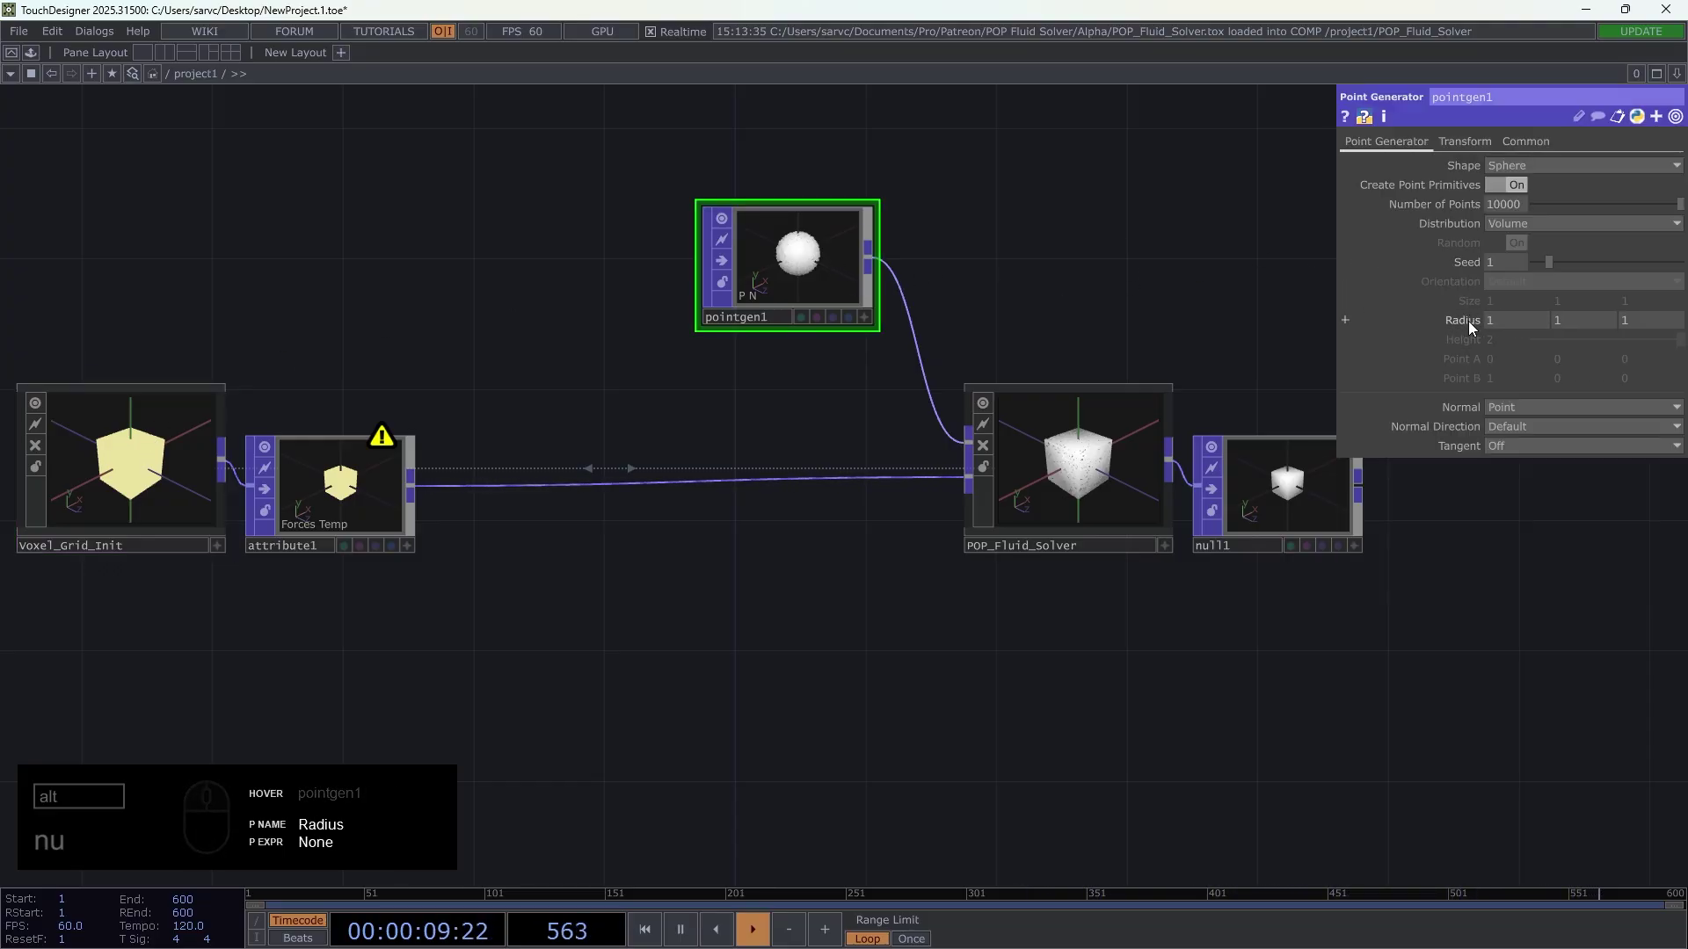
pyautogui.moveTo(1481, 325); pyautogui.dragTo(1508, 326)
pyautogui.write('nununu')
pyautogui.moveTo(133, 466); pyautogui.dragTo(202, 440)
pyautogui.click(1529, 234)
pyautogui.middleClick(1102, 459)
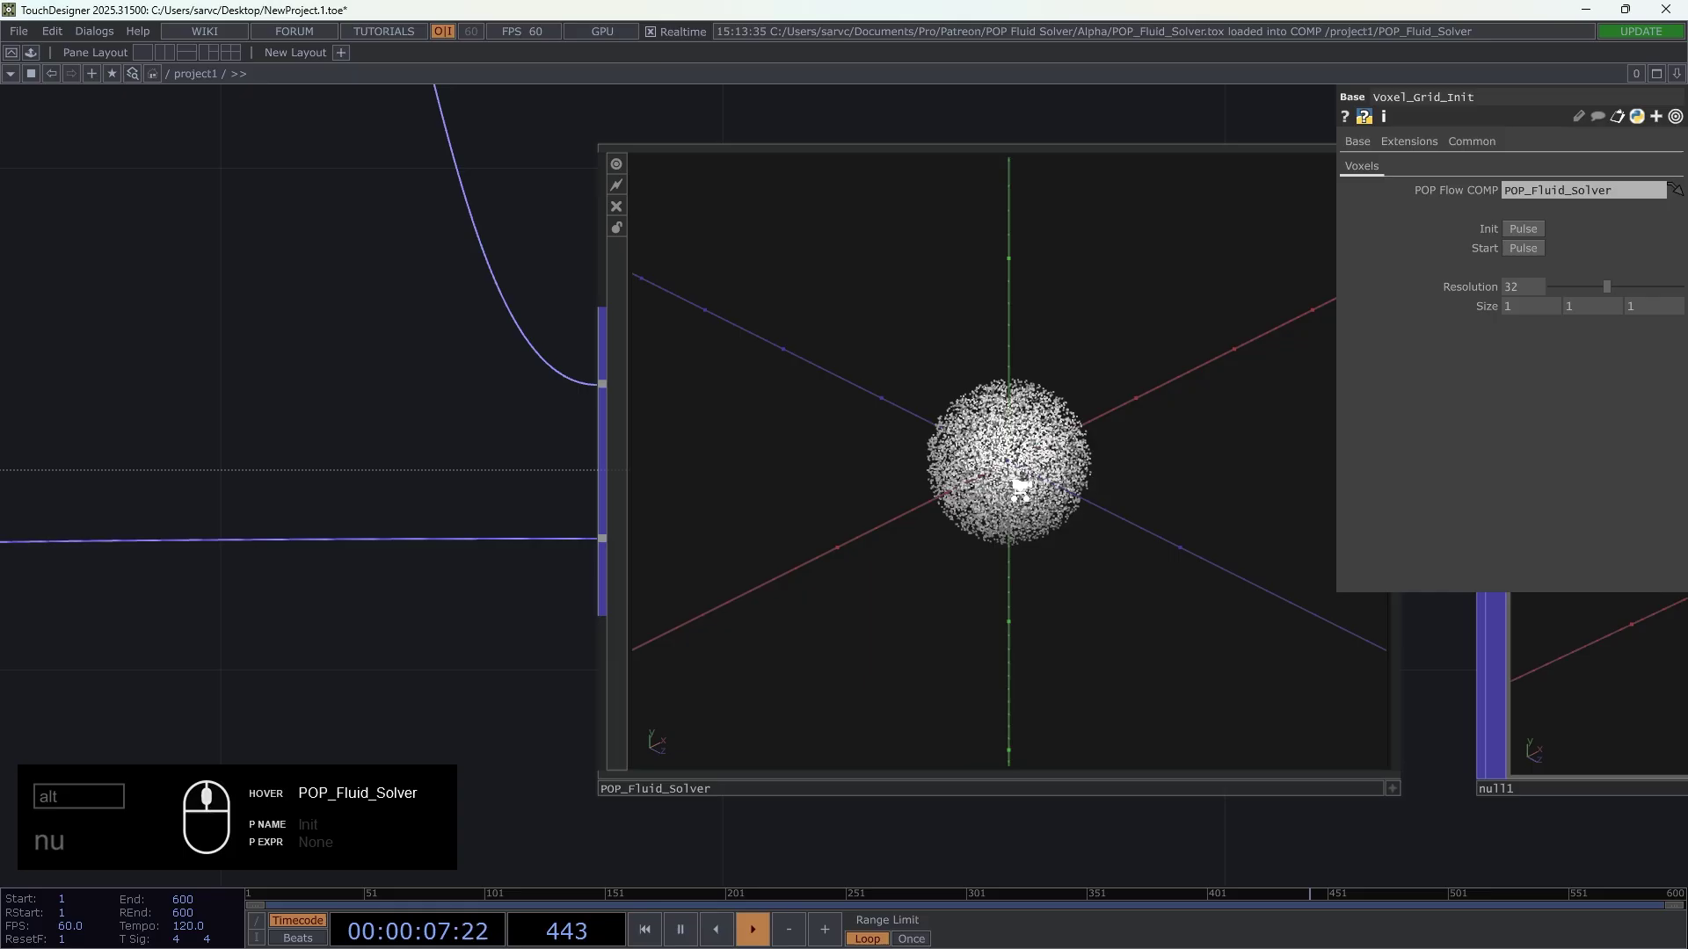
pyautogui.moveTo(84, 530); pyautogui.dragTo(7, 484)
pyautogui.moveTo(33, 449); pyautogui.dragTo(138, 443)
pyautogui.moveTo(494, 642); pyautogui.dragTo(257, 536)
pyautogui.write('nu')
pyautogui.middleClick(153, 445)
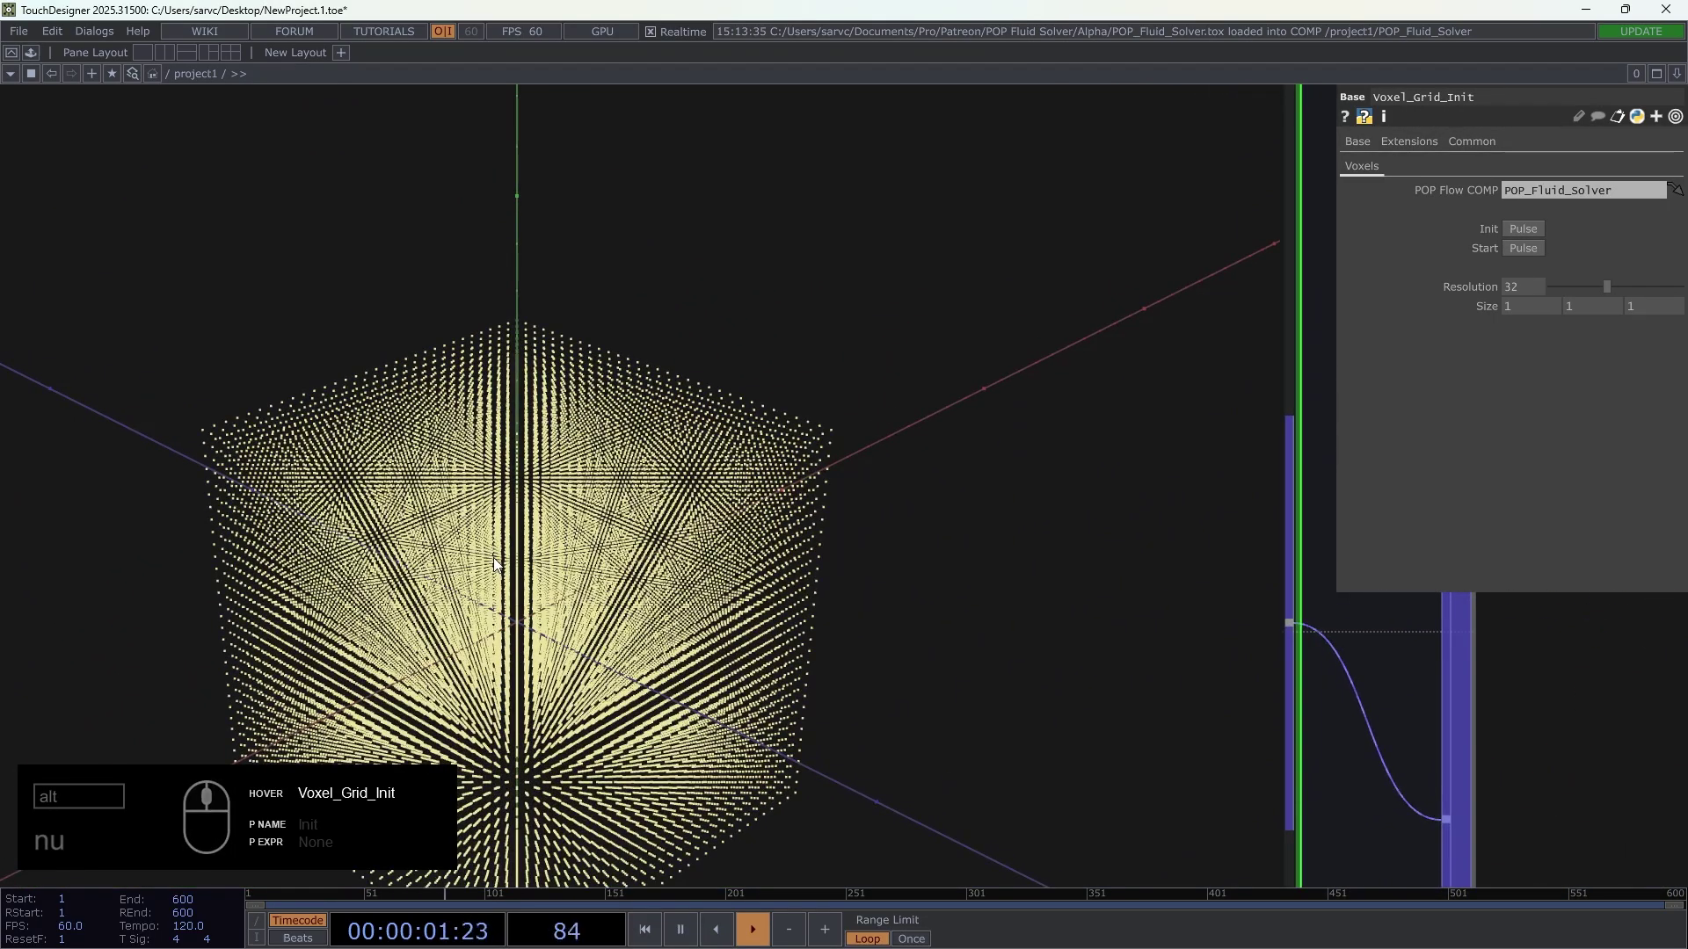
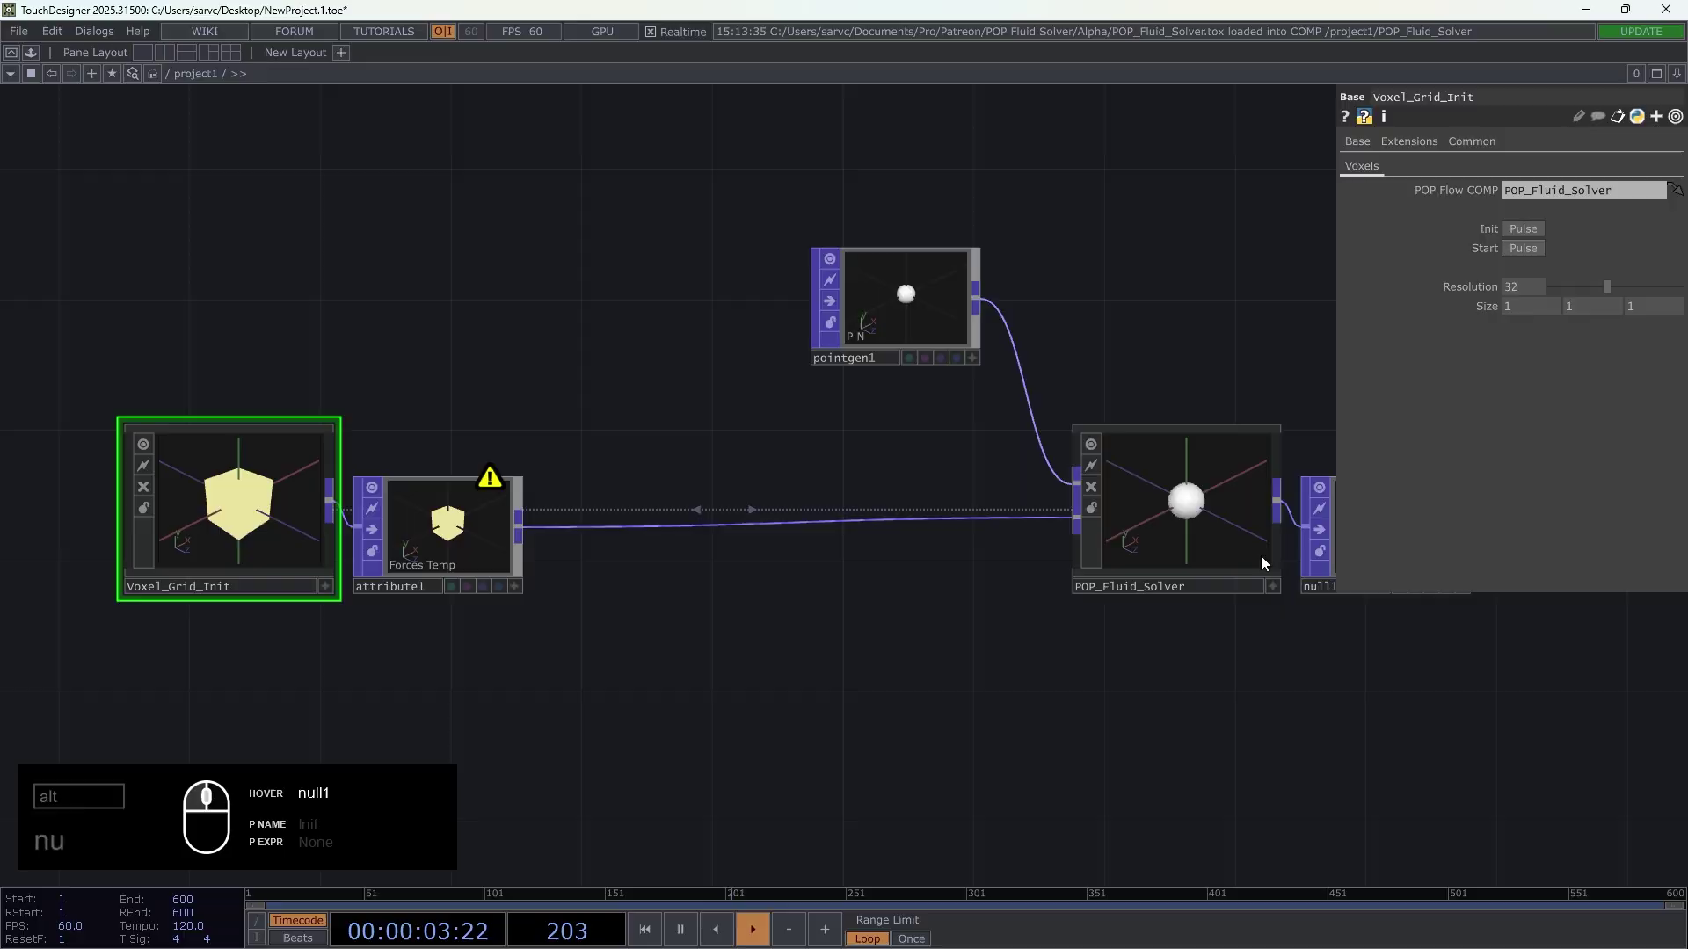
pyautogui.middleClick(201, 523)
pyautogui.write('nu')
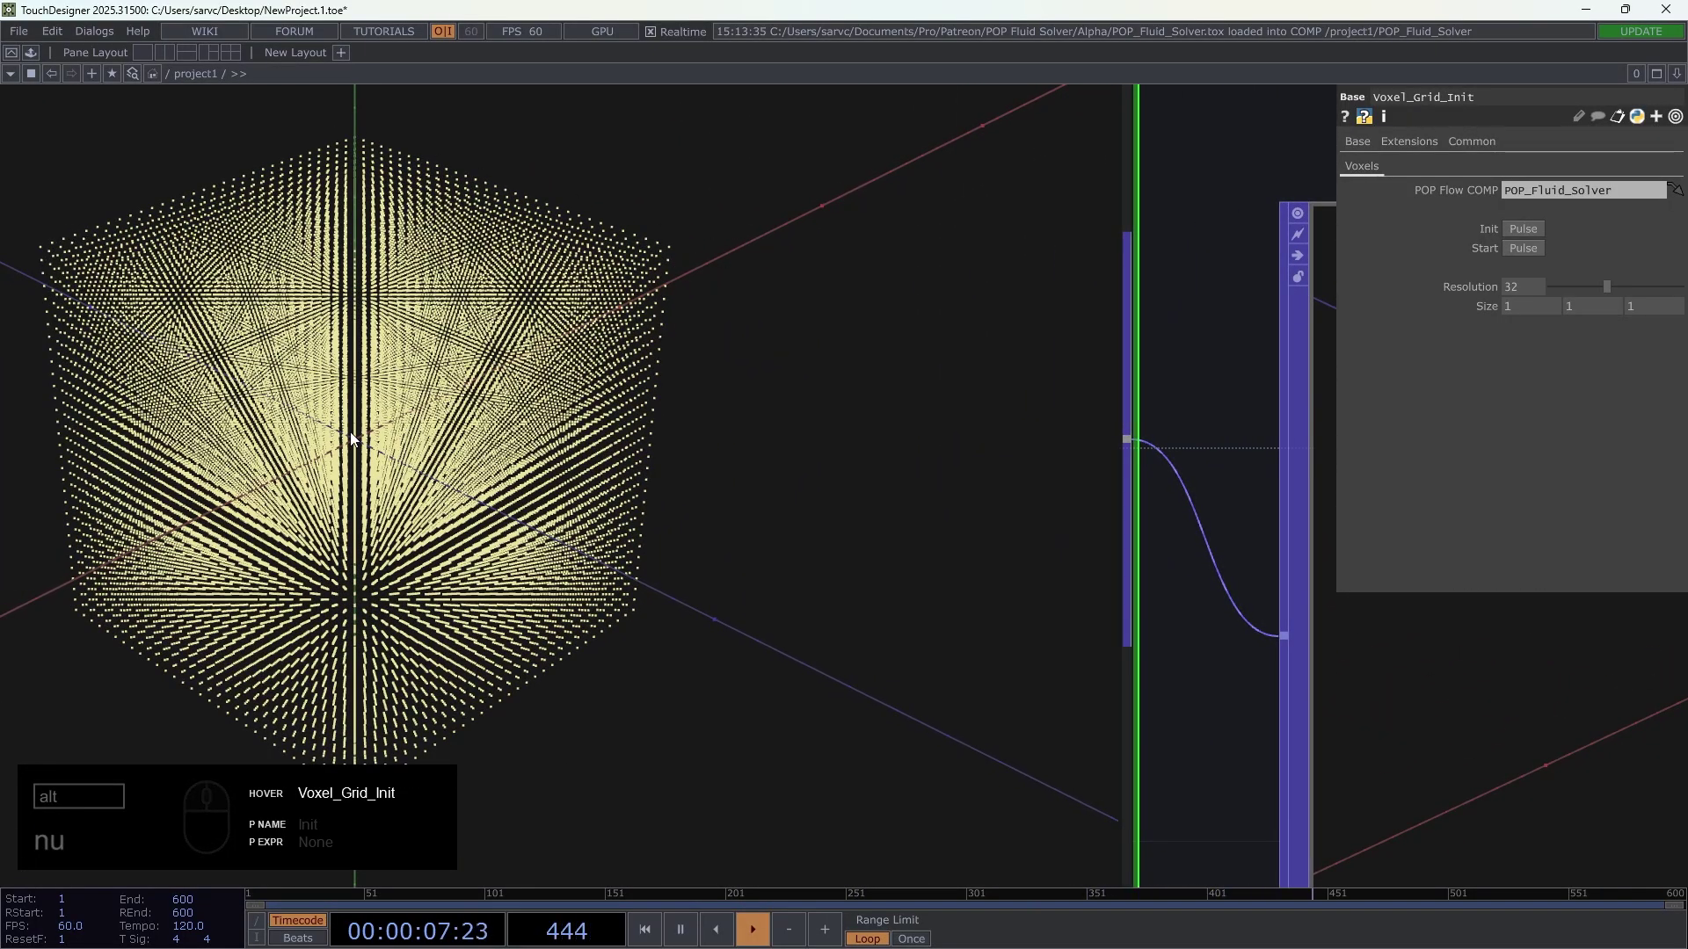
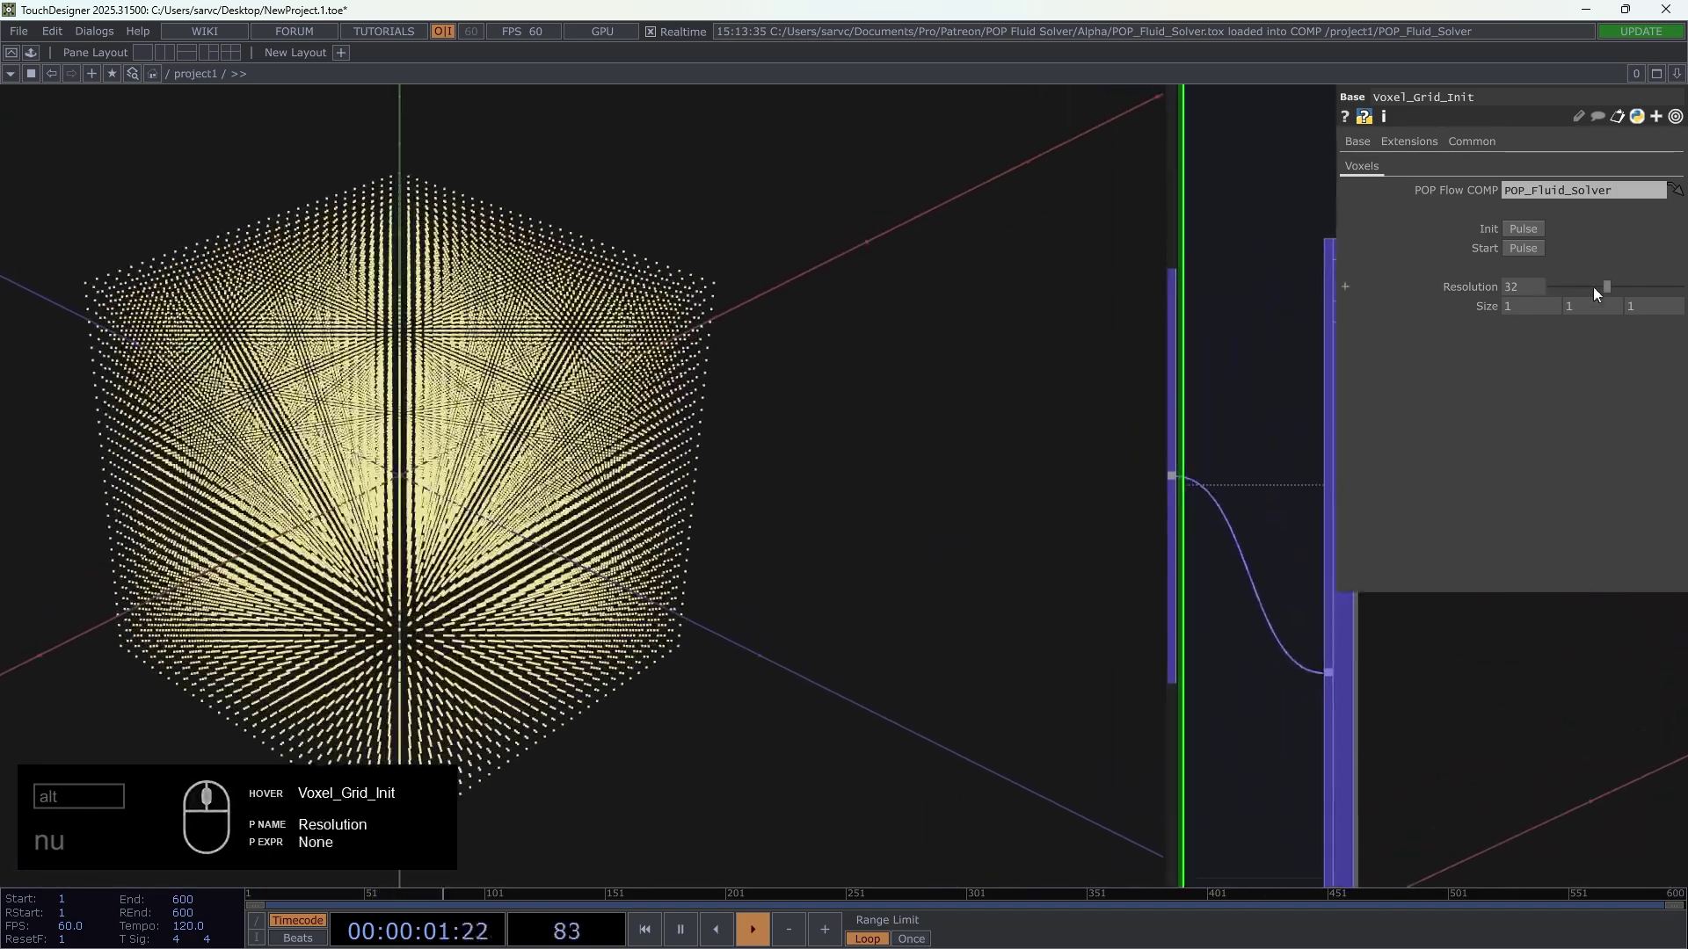
pyautogui.moveTo(1620, 295); pyautogui.dragTo(1578, 230)
pyautogui.click(1535, 231)
pyautogui.moveTo(1535, 231); pyautogui.dragTo(1334, 306)
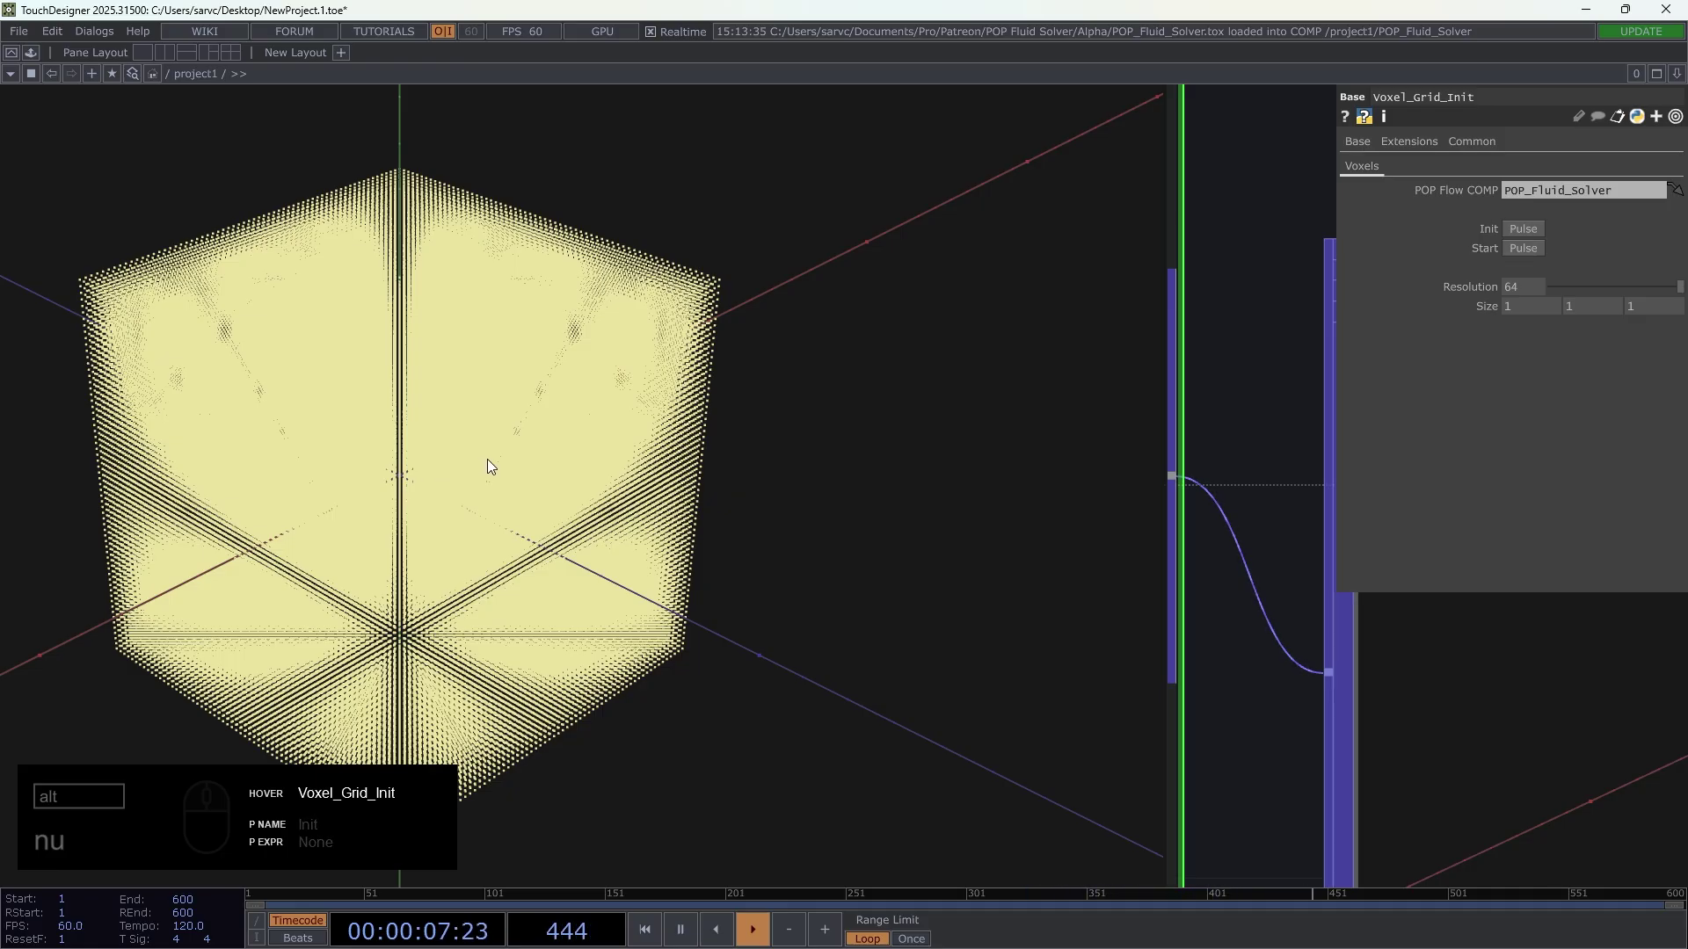
pyautogui.middleClick(495, 467)
pyautogui.moveTo(1529, 290); pyautogui.dragTo(1391, 296)
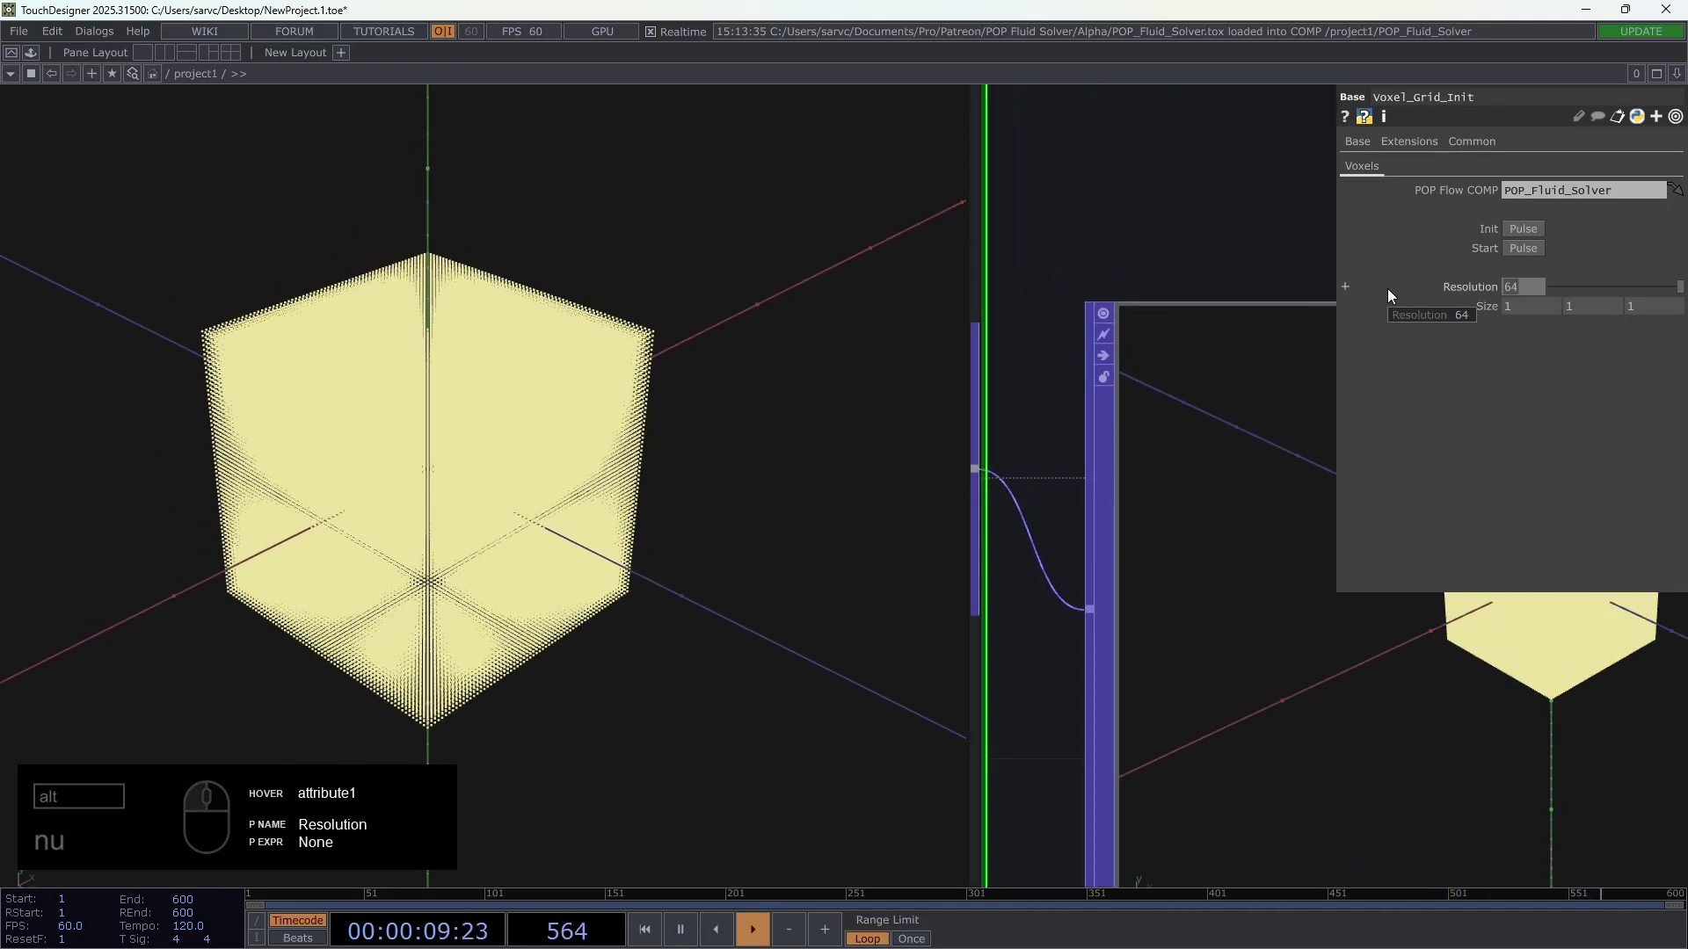
pyautogui.click(1532, 231)
pyautogui.middleClick(737, 536)
pyautogui.moveTo(1126, 750); pyautogui.dragTo(414, 351)
pyautogui.write('nu')
pyautogui.click(527, 413)
pyautogui.click(738, 798)
# - Create a Box POP and place it in the network
pyautogui.moveTo(811, 805); pyautogui.dragTo(554, 570)
pyautogui.press('b')
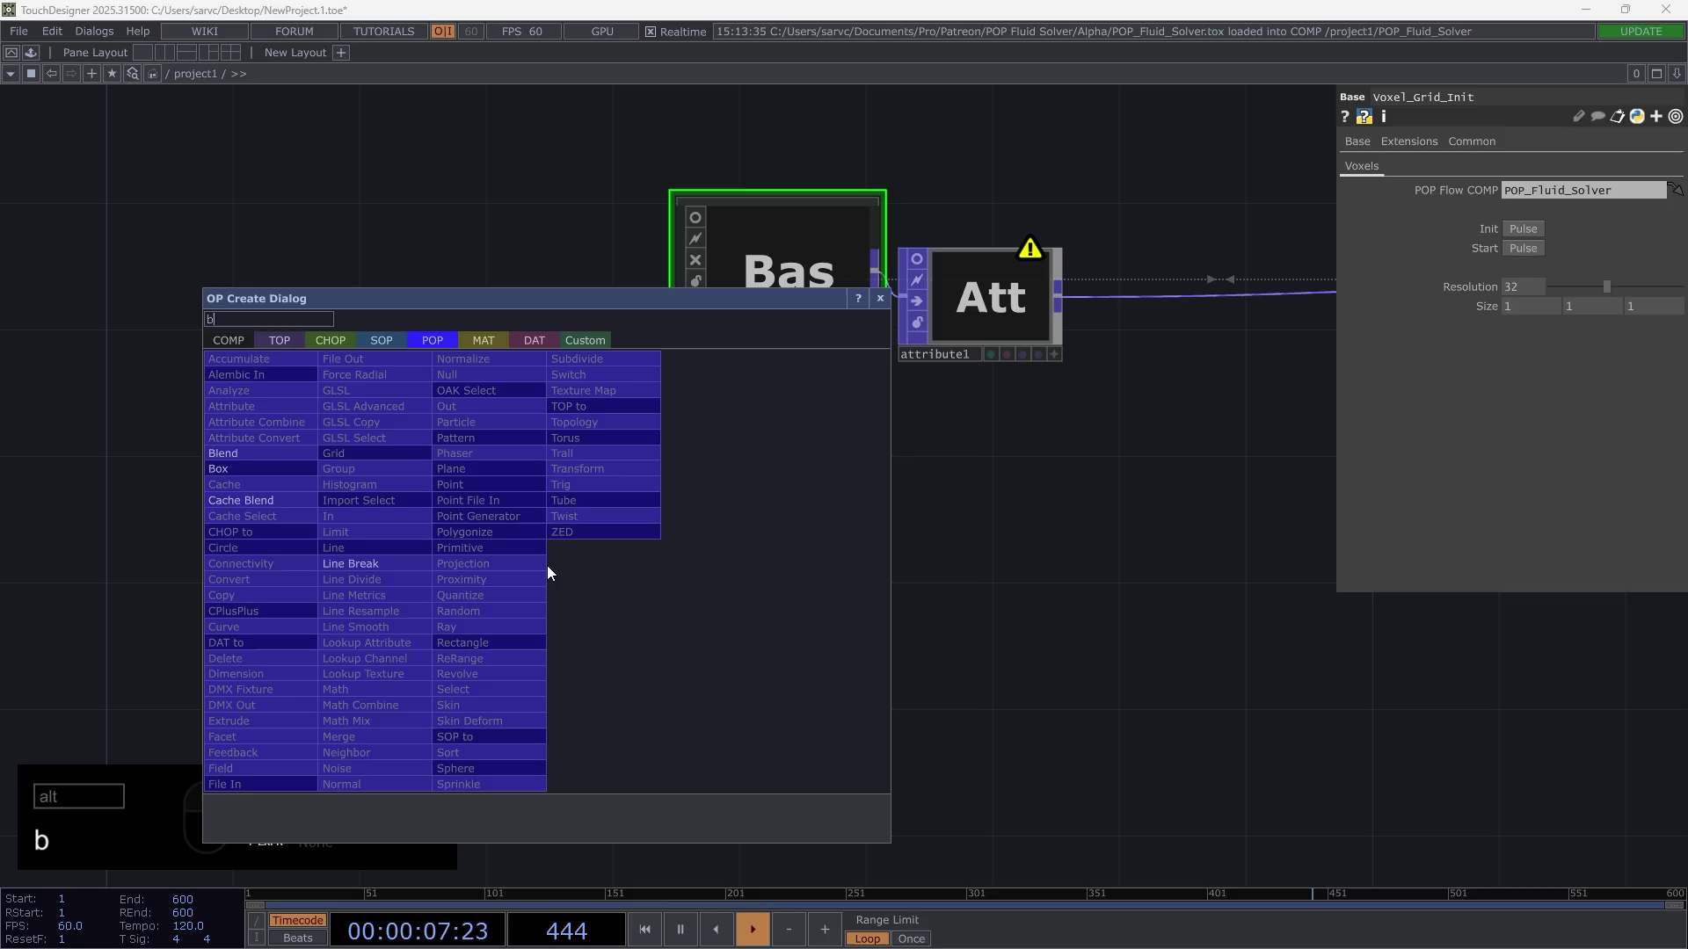
pyautogui.moveTo(237, 473); pyautogui.dragTo(439, 553)
pyautogui.moveTo(523, 576); pyautogui.dragTo(603, 561)
pyautogui.write('b')
pyautogui.rightClick(594, 551)
pyautogui.write('e')
pyautogui.moveTo(283, 326); pyautogui.dragTo(290, 410)
pyautogui.moveTo(294, 486); pyautogui.dragTo(533, 487)
pyautogui.click(777, 548)
# - Add a Geometry COMP geo1 and connect the box into it
pyautogui.moveTo(816, 713); pyautogui.dragTo(758, 470)
pyautogui.moveTo(759, 451); pyautogui.dragTo(517, 643)
pyautogui.moveTo(506, 658); pyautogui.dragTo(687, 685)
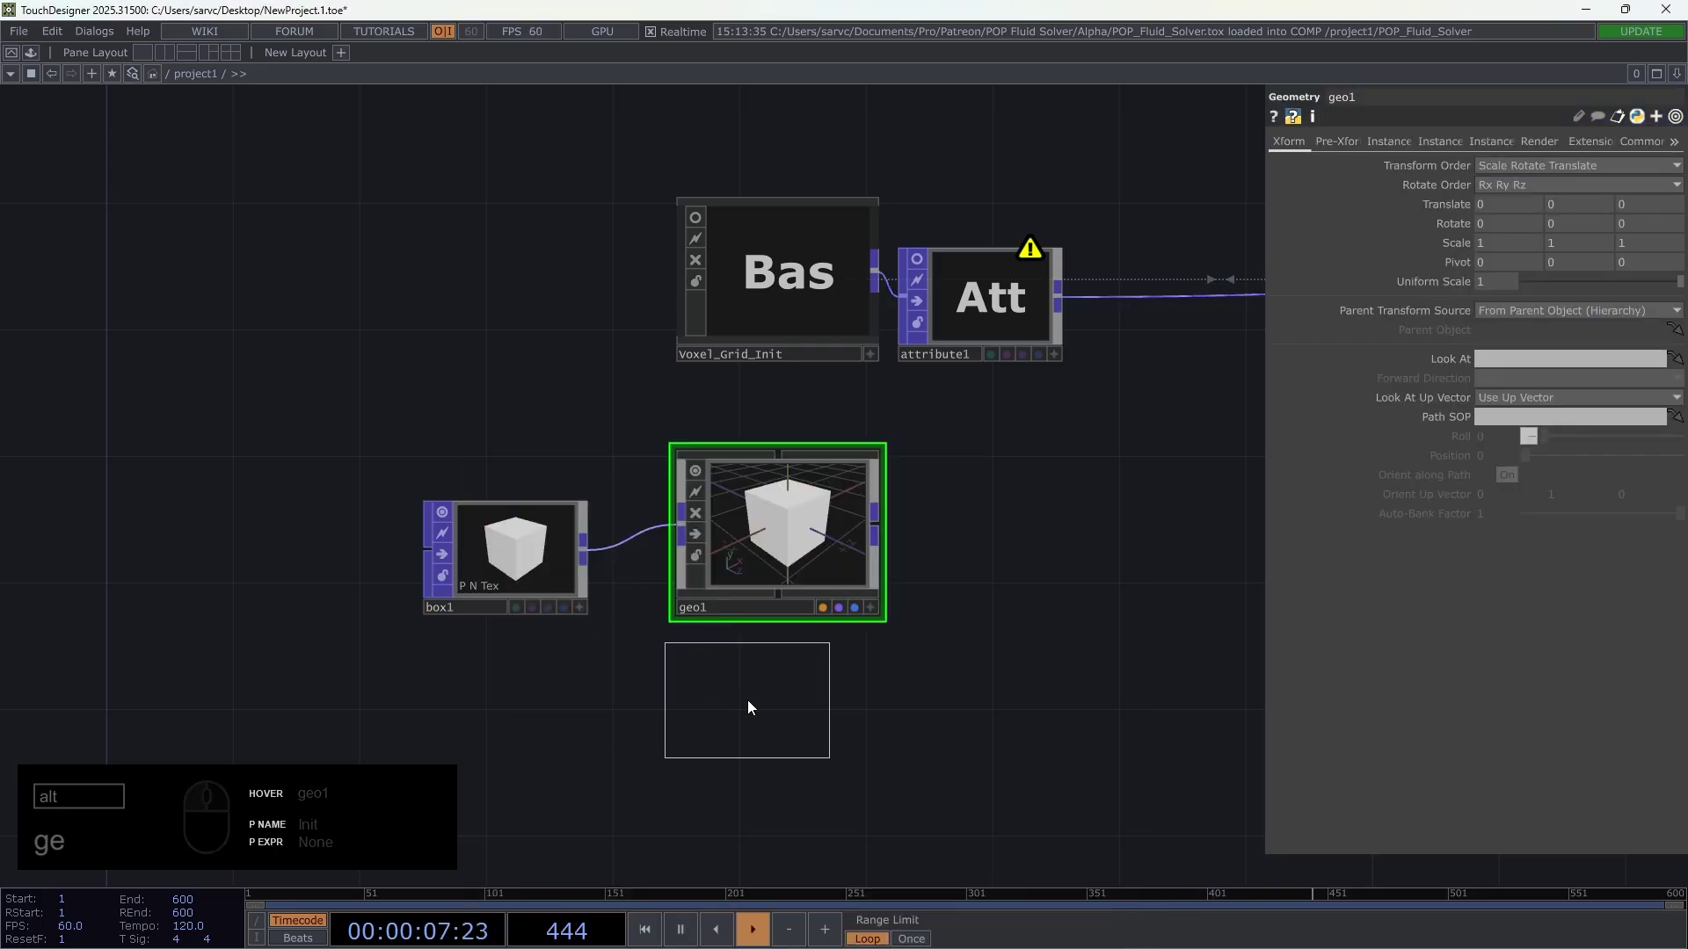
pyautogui.click(754, 706)
pyautogui.click(750, 697)
pyautogui.click(799, 533)
# - Create a Wireframe MAT below geo1 set to Topology Wire Frame
pyautogui.click(1529, 208)
pyautogui.click(1526, 253)
pyautogui.click(1058, 614)
pyautogui.middleClick(846, 496)
pyautogui.click(966, 619)
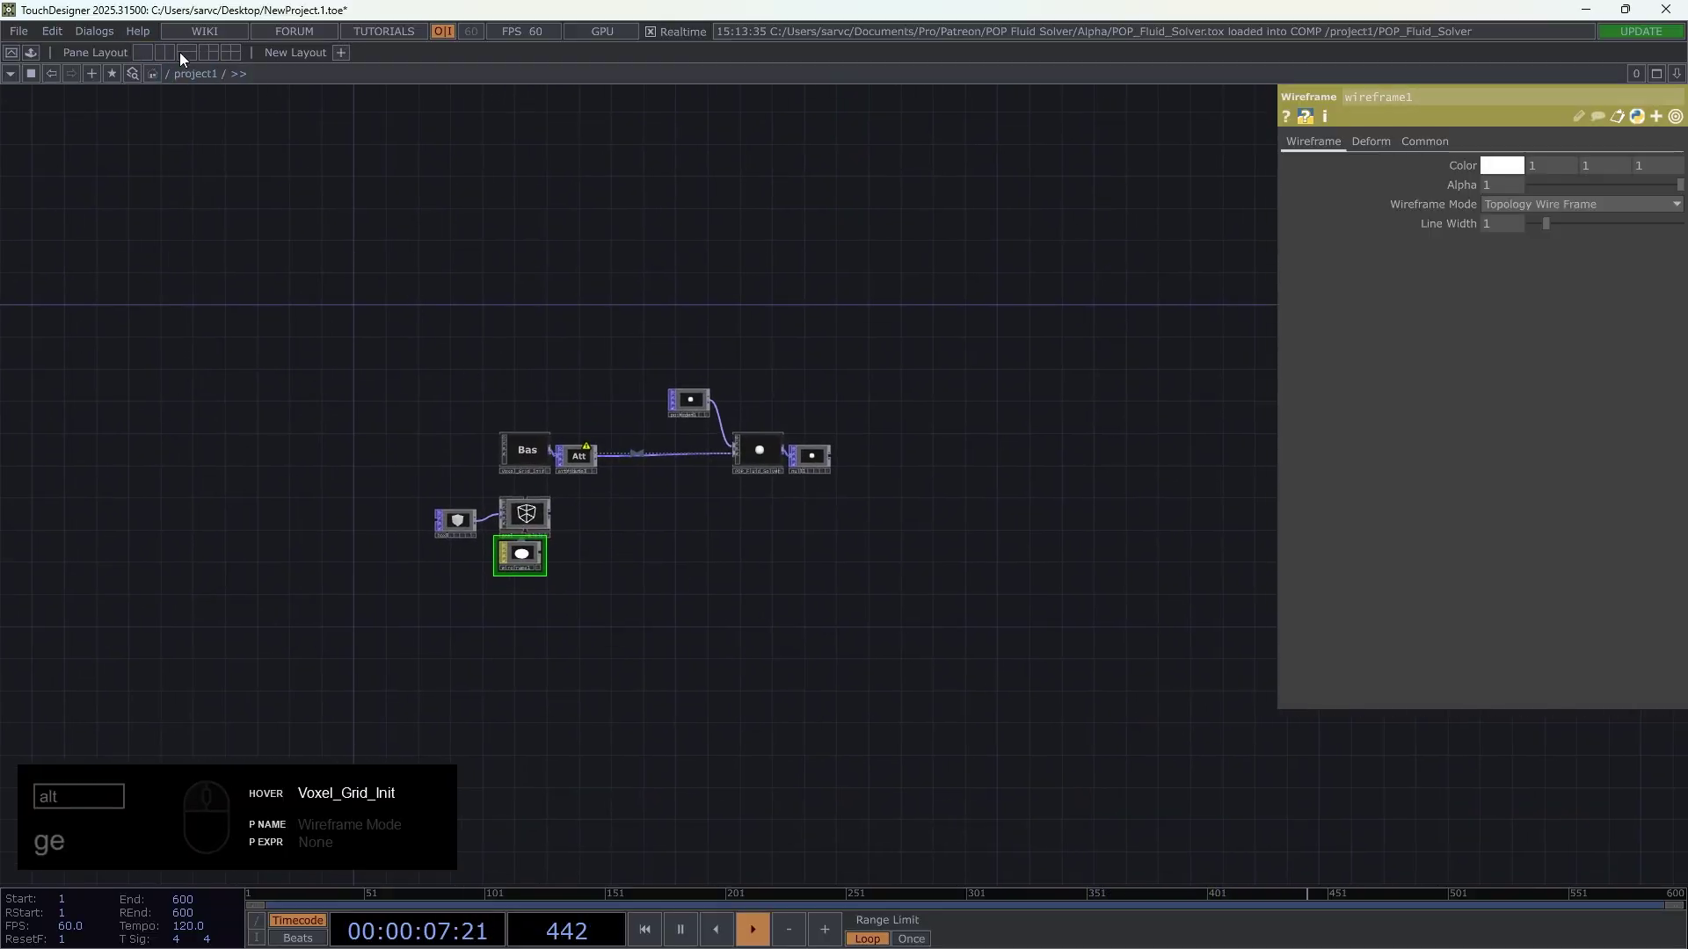
# - Split the pane layout to add a 3D viewer showing the wireframe cube
pyautogui.moveTo(171, 58); pyautogui.dragTo(721, 194)
pyautogui.moveTo(857, 78); pyautogui.dragTo(862, 105)
pyautogui.click(880, 133)
pyautogui.click(832, 337)
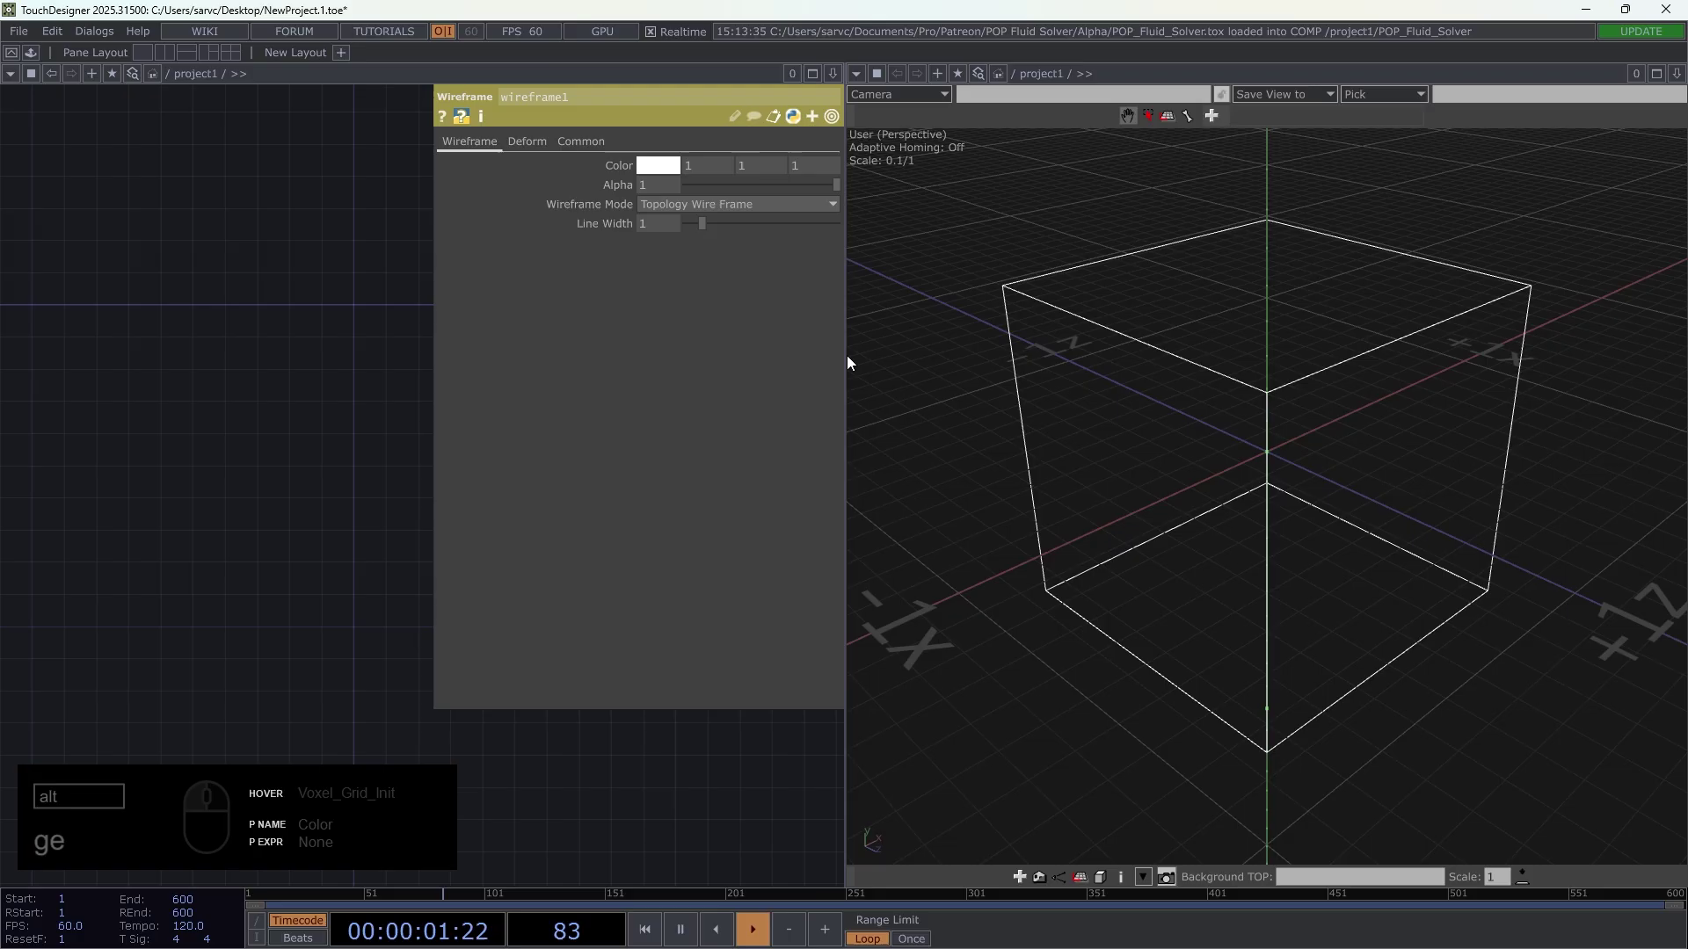
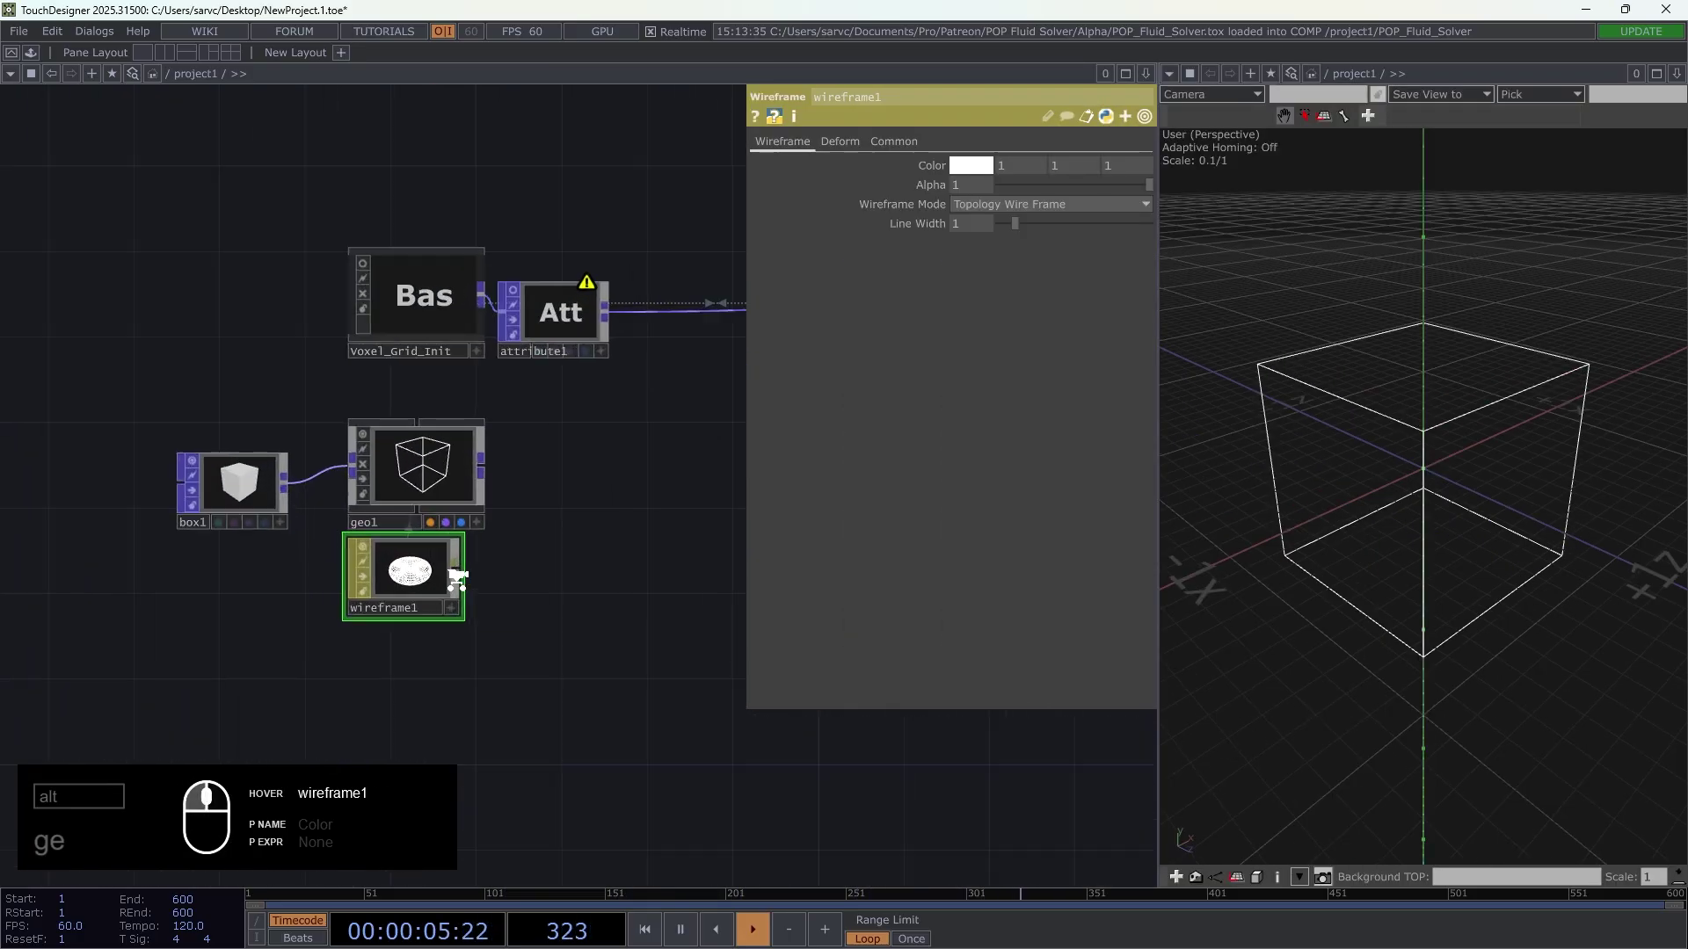
# - Display null1's fluid particles in the 3D viewer inside the cube
pyautogui.doubleClick(477, 502)
pyautogui.moveTo(686, 531); pyautogui.dragTo(317, 588)
pyautogui.moveTo(560, 642); pyautogui.dragTo(334, 585)
pyautogui.moveTo(488, 435); pyautogui.dragTo(534, 387)
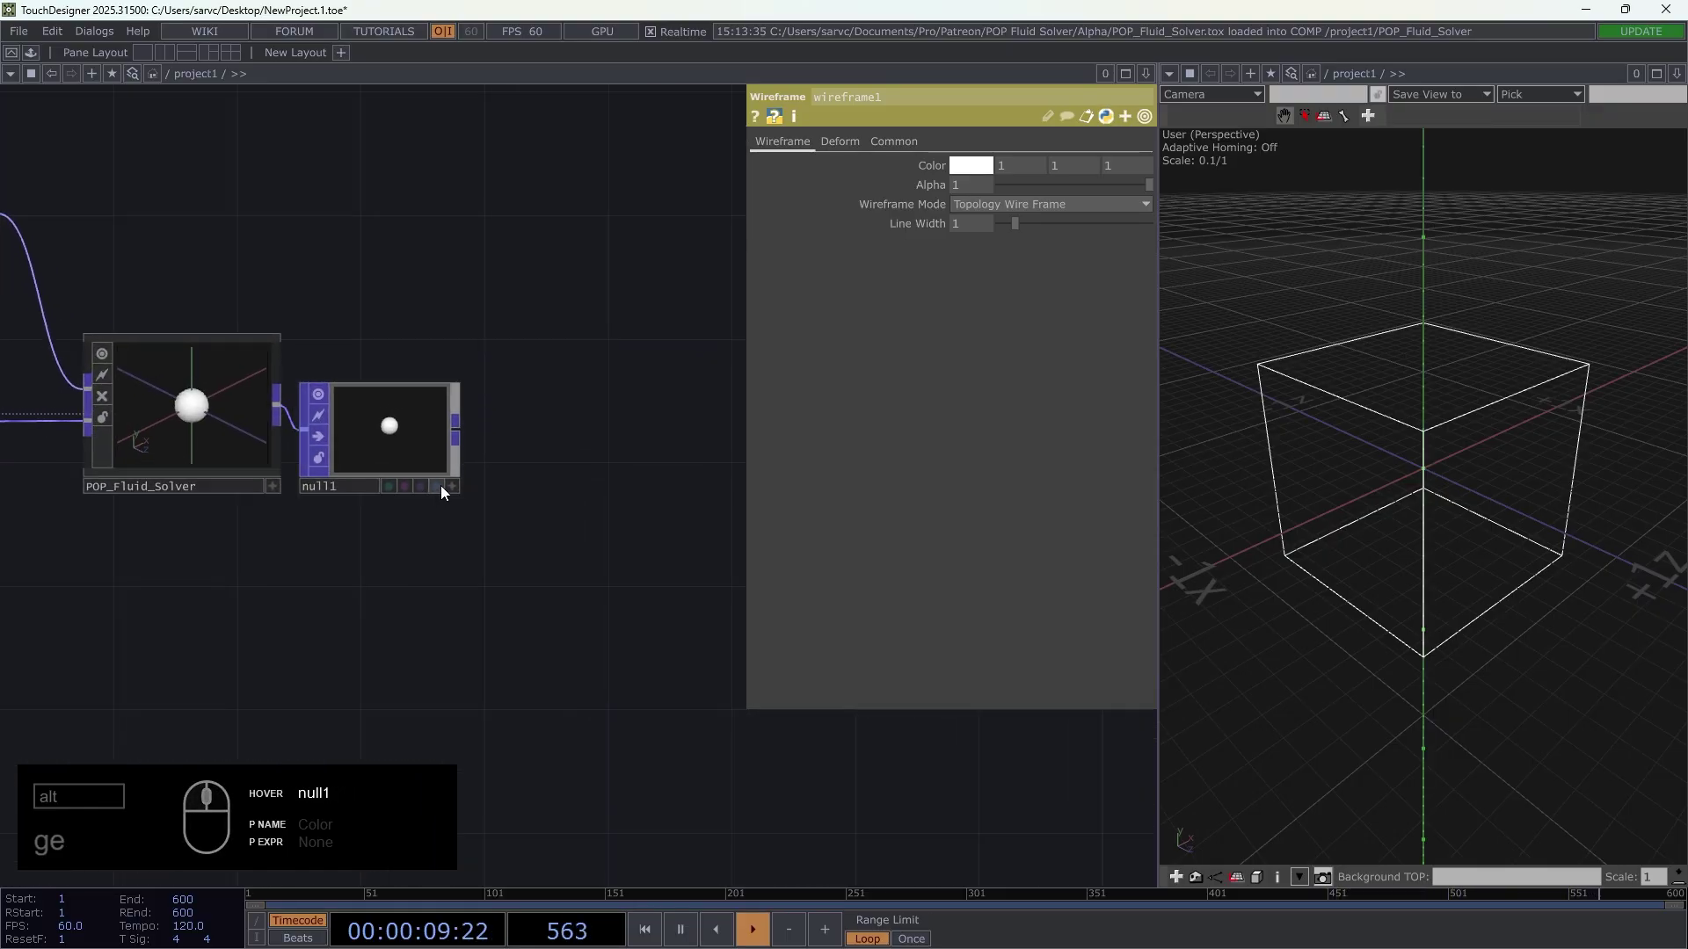
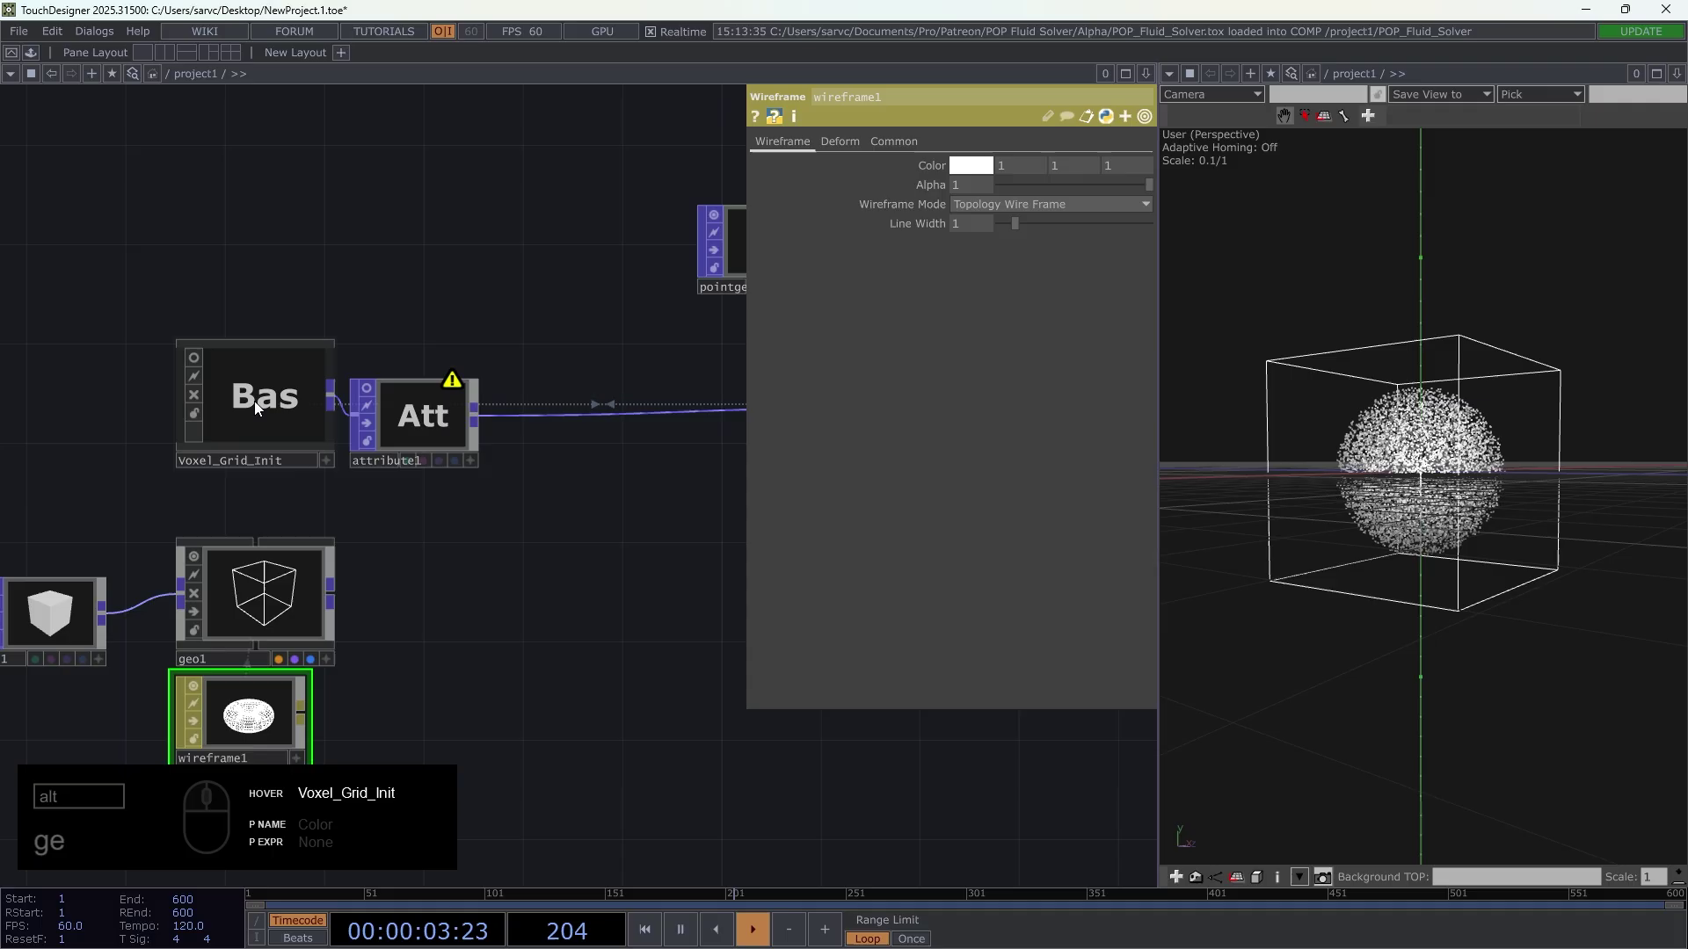
# - Drag Voxel_Grid_Init's Size parameter onto geo1's transform
pyautogui.moveTo(260, 406); pyautogui.dragTo(320, 446)
pyautogui.moveTo(439, 572); pyautogui.dragTo(978, 316)
pyautogui.moveTo(959, 311); pyautogui.dragTo(949, 237)
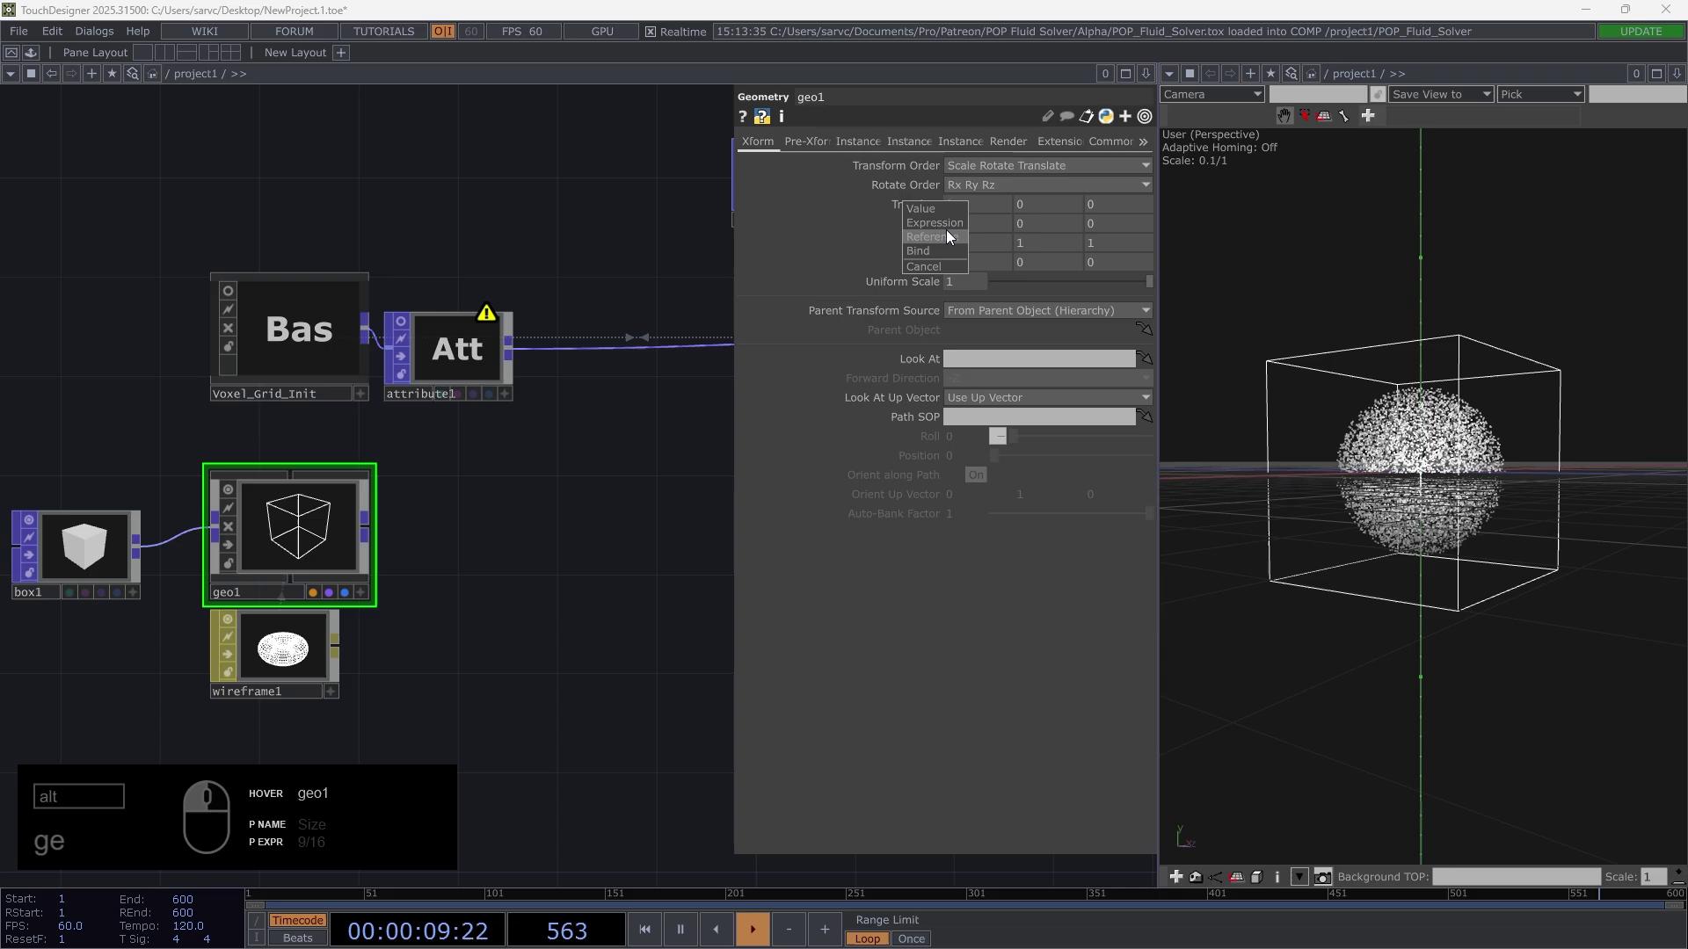
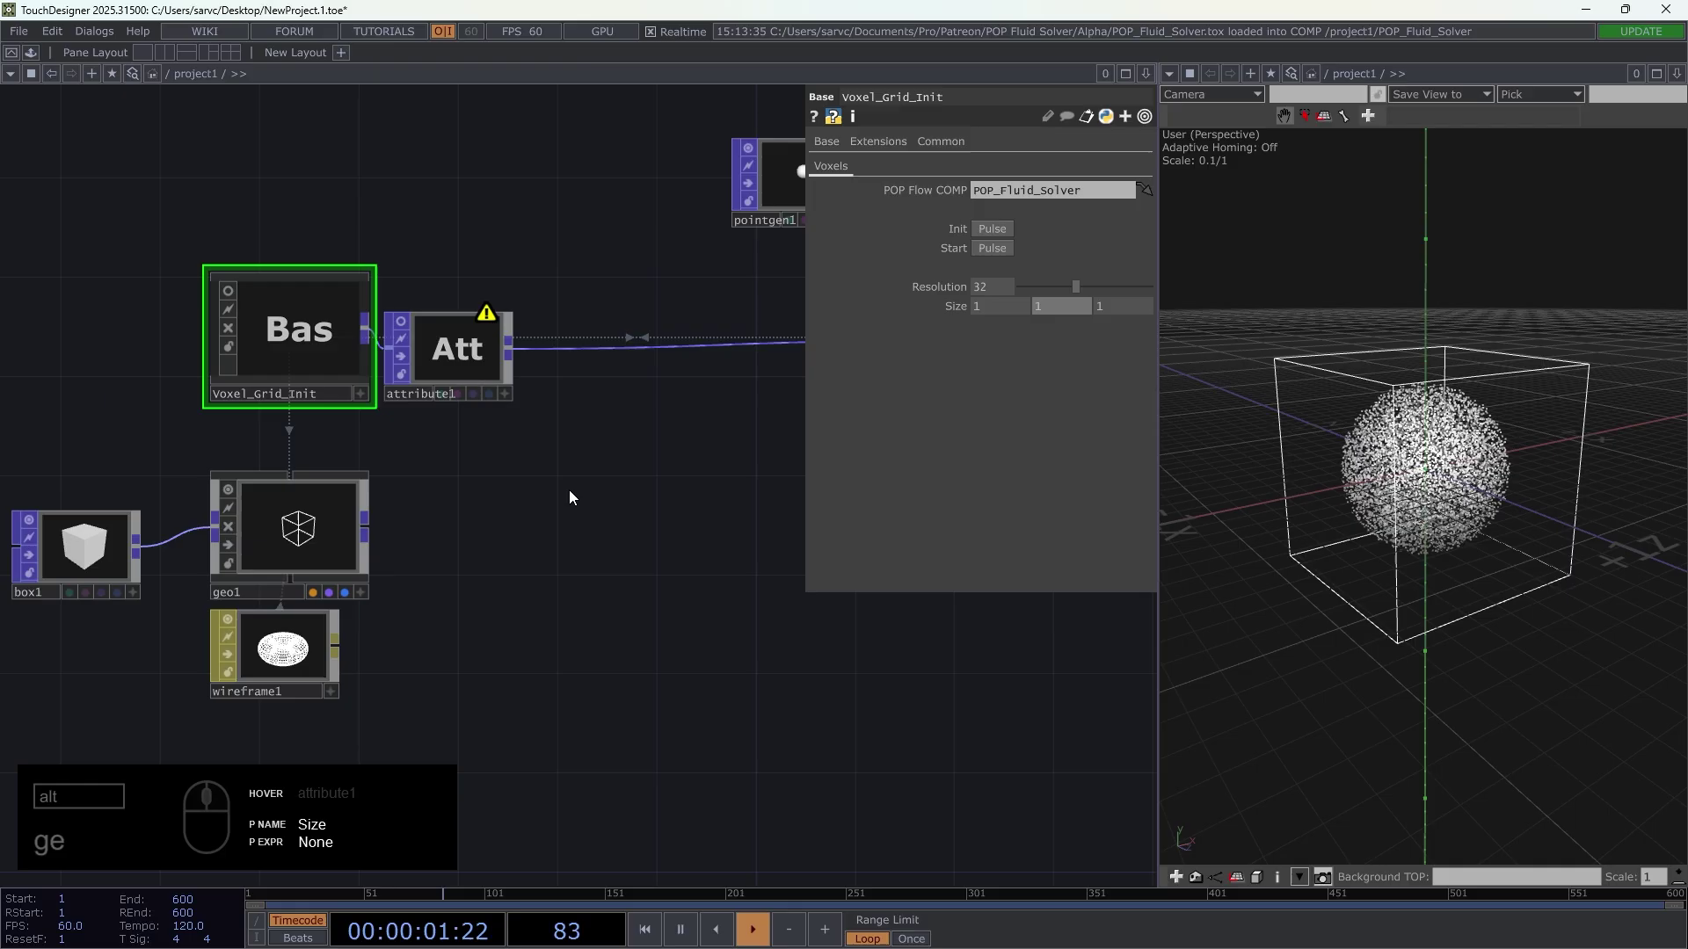
# - Reference geo1's transform to Voxel_Grid_Init's Size so the box follows the 1, 1, 1 grid
pyautogui.moveTo(613, 480); pyautogui.dragTo(941, 302)
pyautogui.moveTo(1006, 287); pyautogui.dragTo(924, 344)
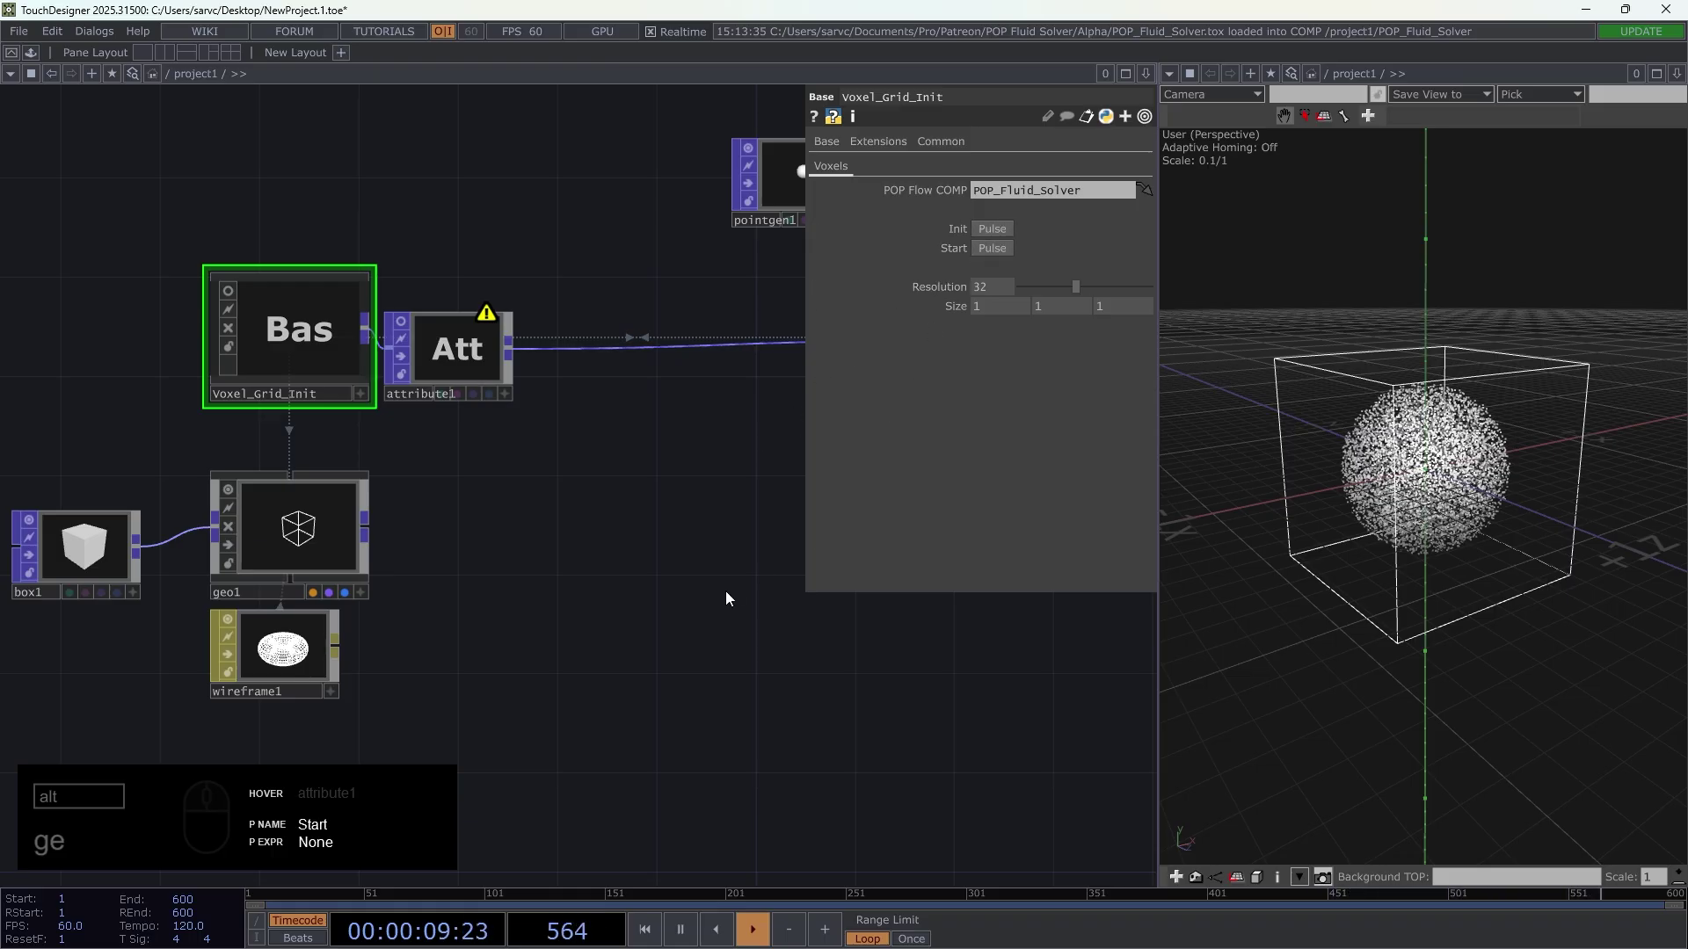
# - Select the box, geo1 and wireframe helper nodes together
pyautogui.rightClick(483, 696)
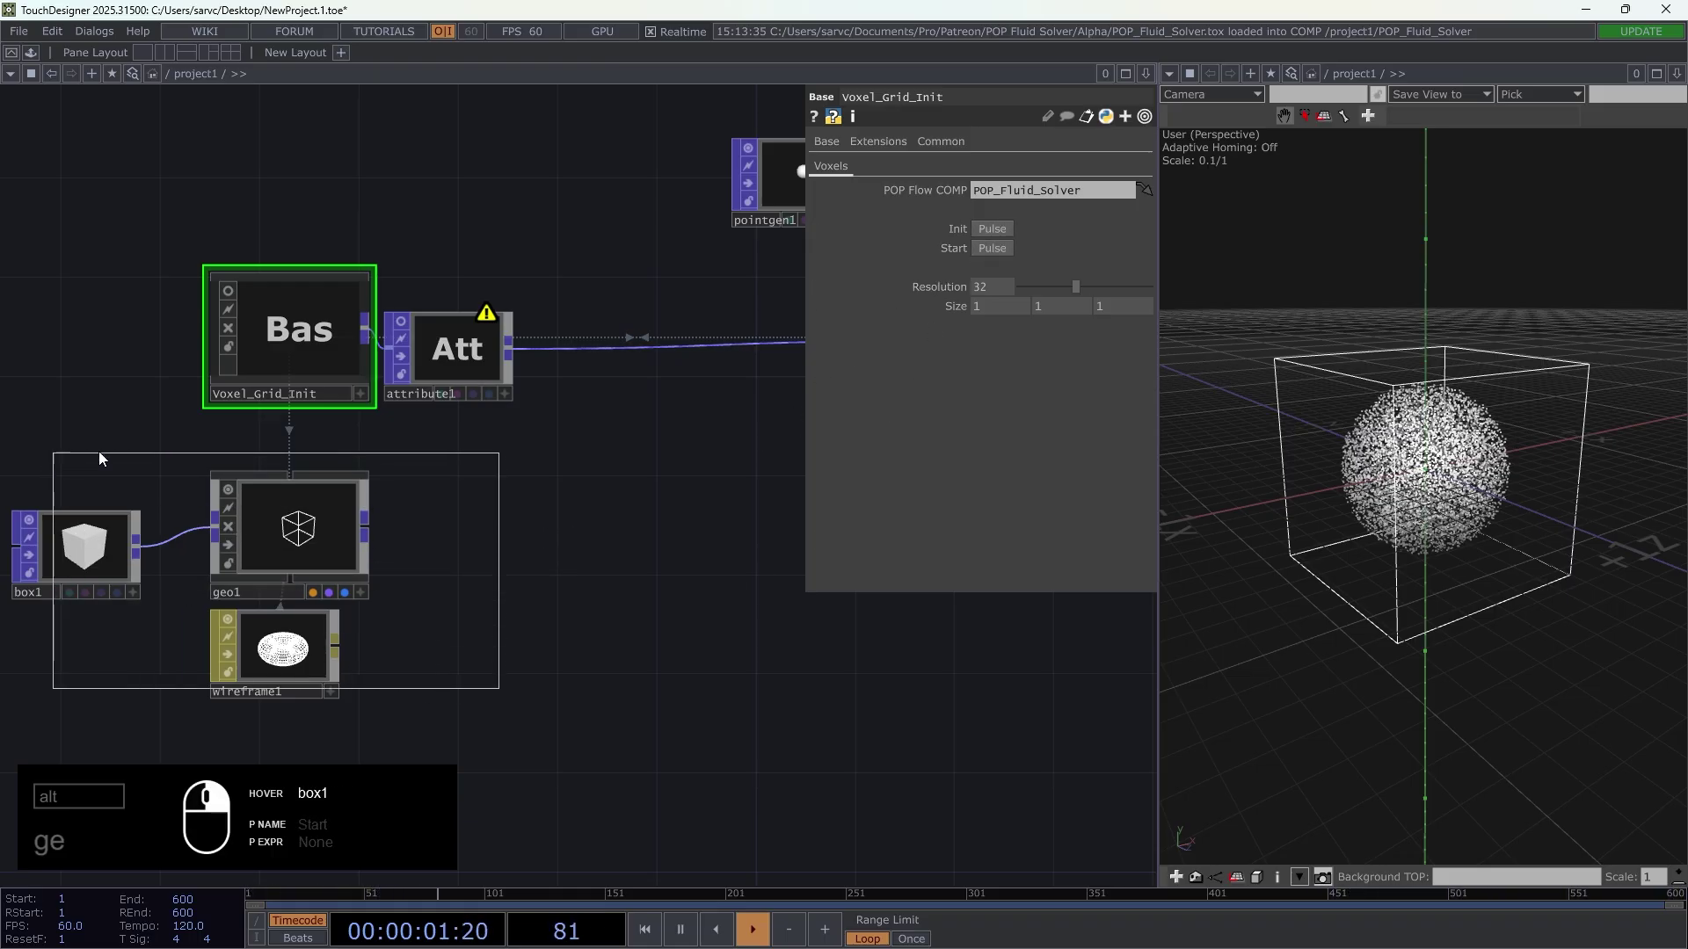
pyautogui.moveTo(238, 487); pyautogui.dragTo(108, 573)
pyautogui.click(116, 570)
pyautogui.click(621, 543)
# - Bring the attribute and solver nodes into view and show attribute1's parameters
pyautogui.moveTo(391, 428); pyautogui.dragTo(594, 404)
pyautogui.moveTo(341, 199); pyautogui.dragTo(1133, 330)
pyautogui.moveTo(1091, 316); pyautogui.dragTo(1088, 440)
pyautogui.moveTo(1084, 403); pyautogui.dragTo(644, 635)
pyautogui.moveTo(646, 630); pyautogui.dragTo(511, 550)
pyautogui.click(363, 437)
pyautogui.click(248, 423)
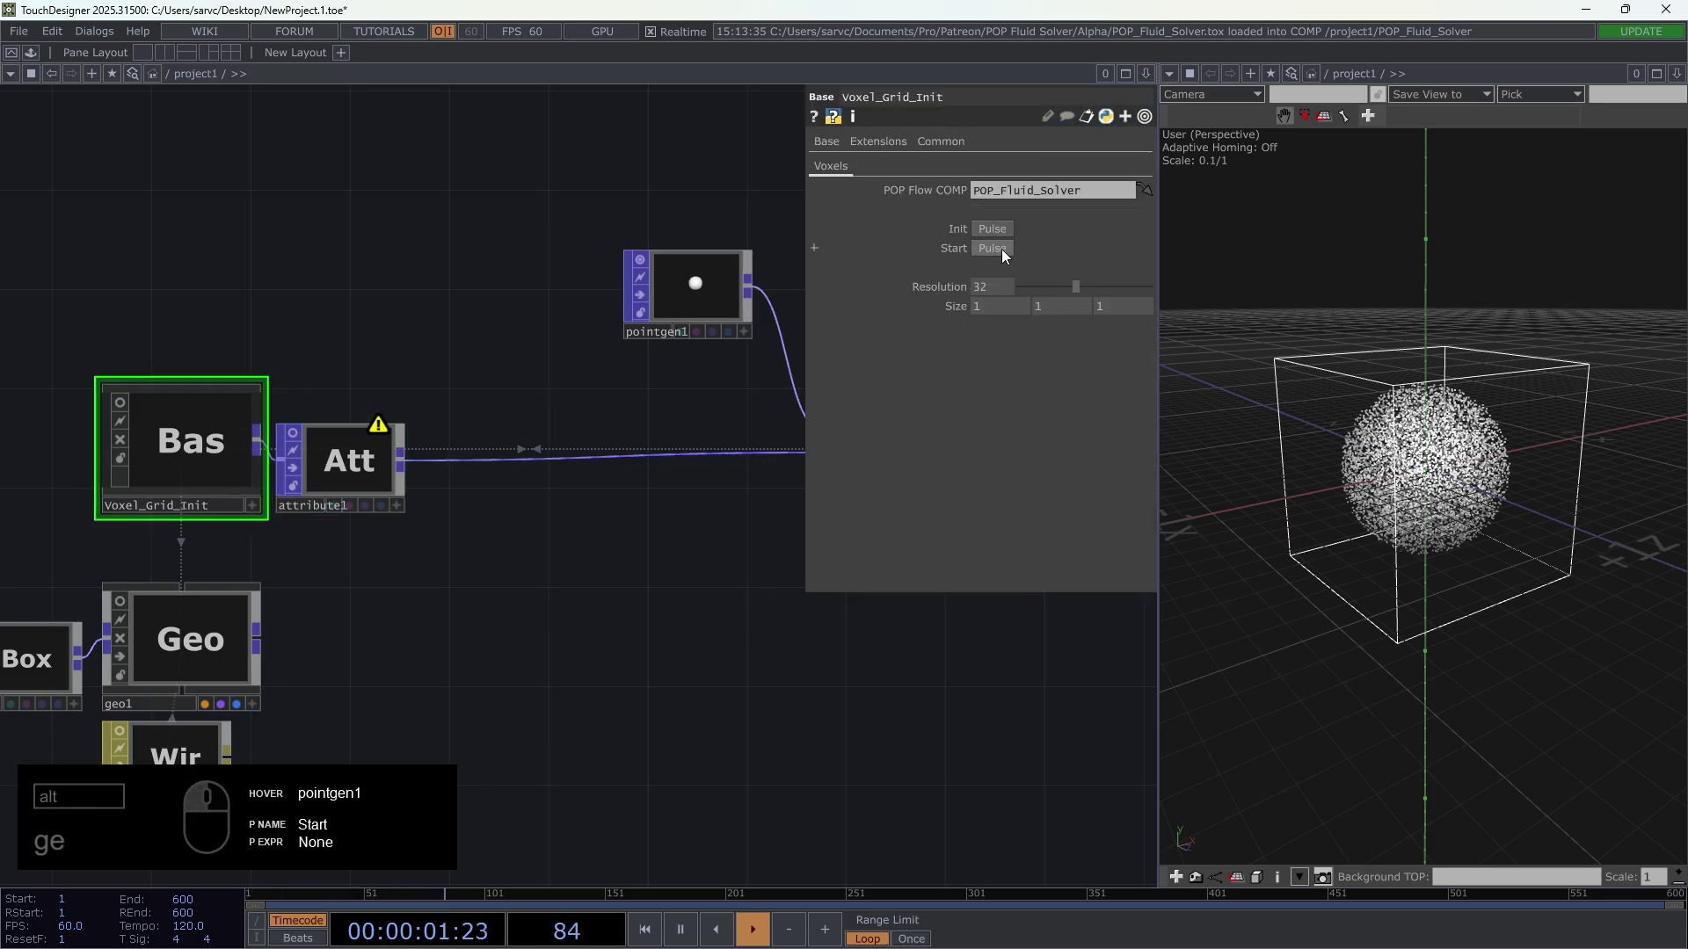
pyautogui.click(1007, 255)
# - Push Forces x to 10 to blow the particles sideways, then reset it to 0
pyautogui.moveTo(349, 467); pyautogui.dragTo(587, 518)
pyautogui.moveTo(561, 519); pyautogui.dragTo(877, 397)
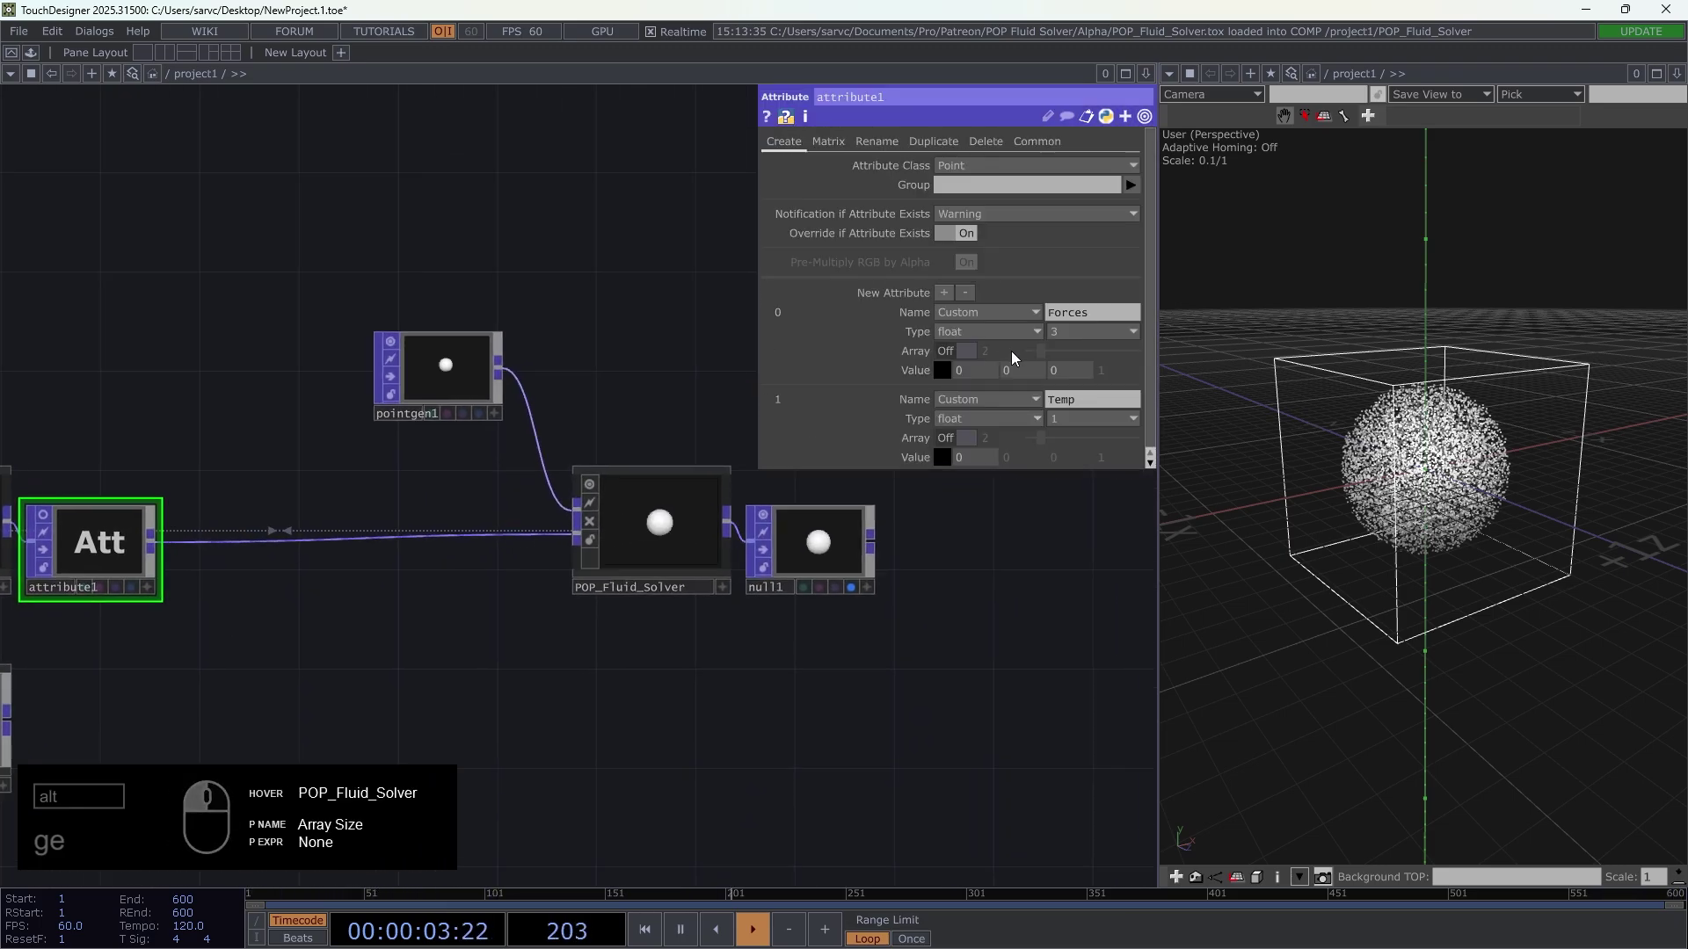
pyautogui.moveTo(996, 380); pyautogui.dragTo(993, 383)
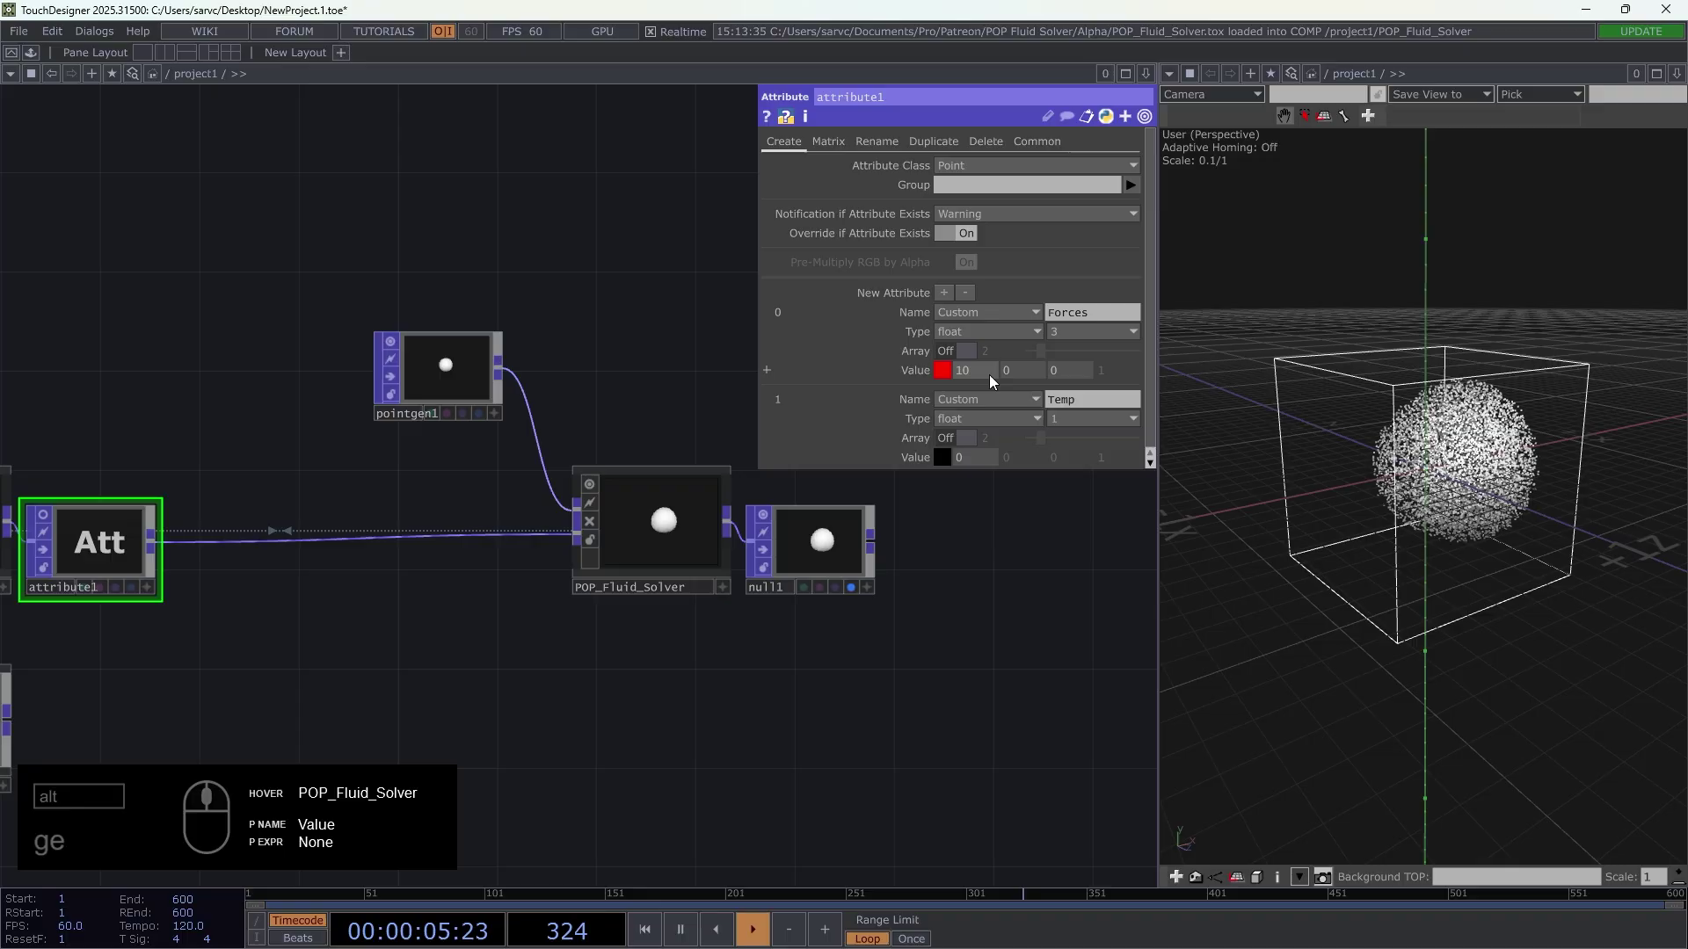
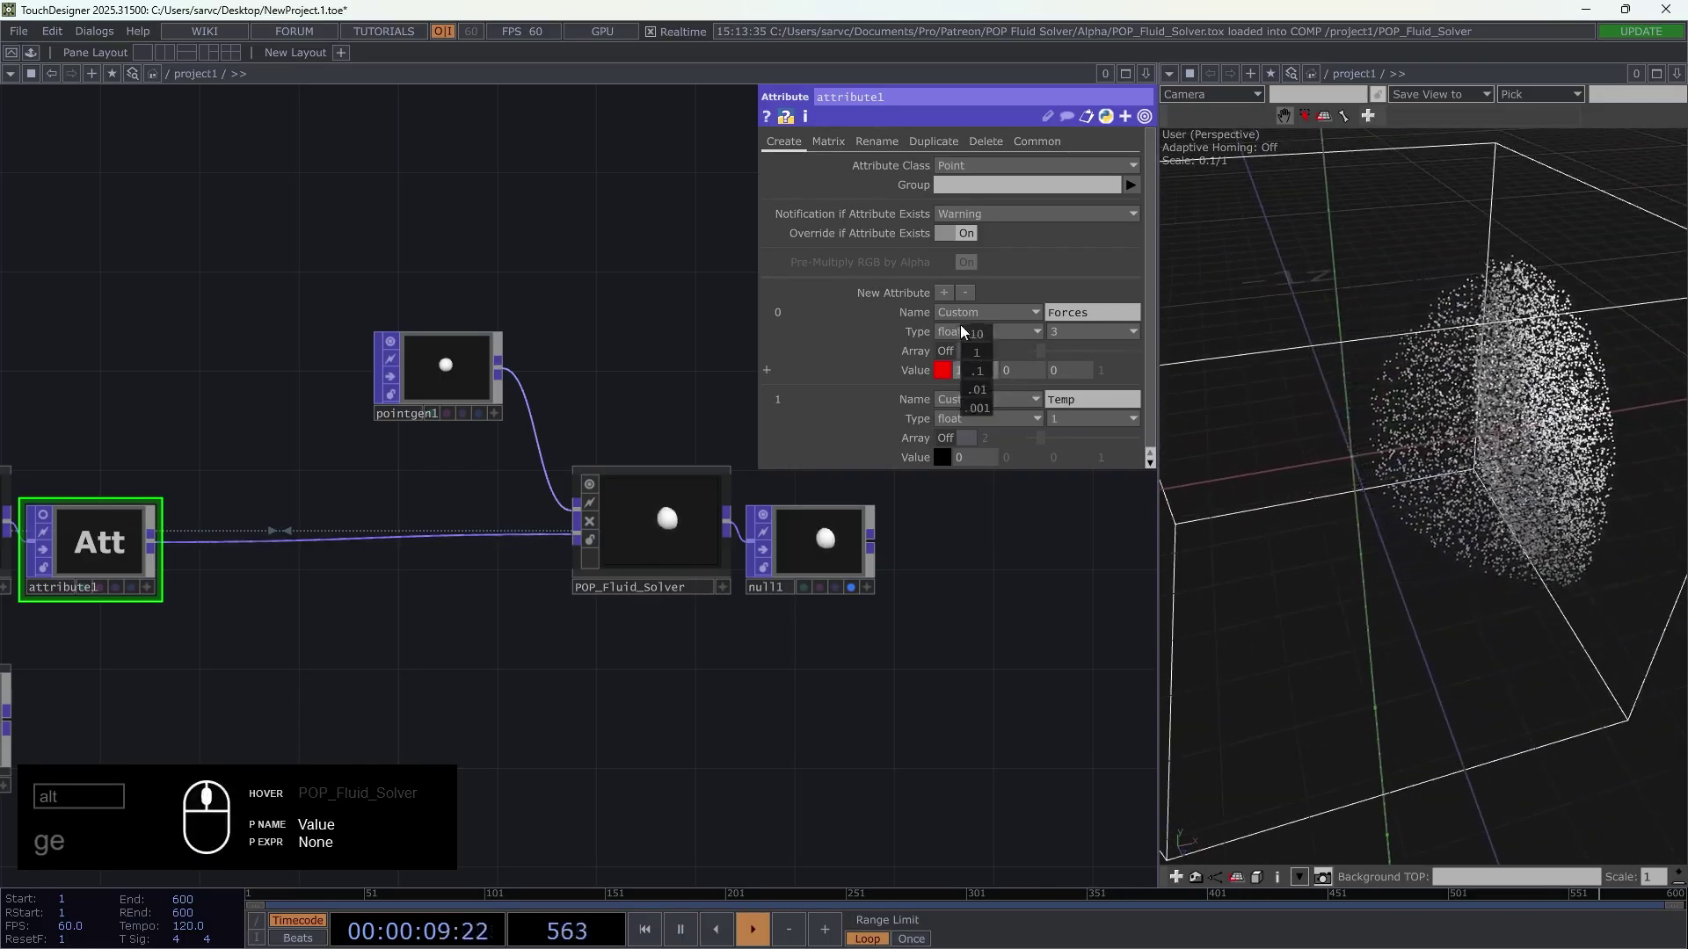
pyautogui.moveTo(311, 685); pyautogui.dragTo(692, 466)
pyautogui.click(631, 557)
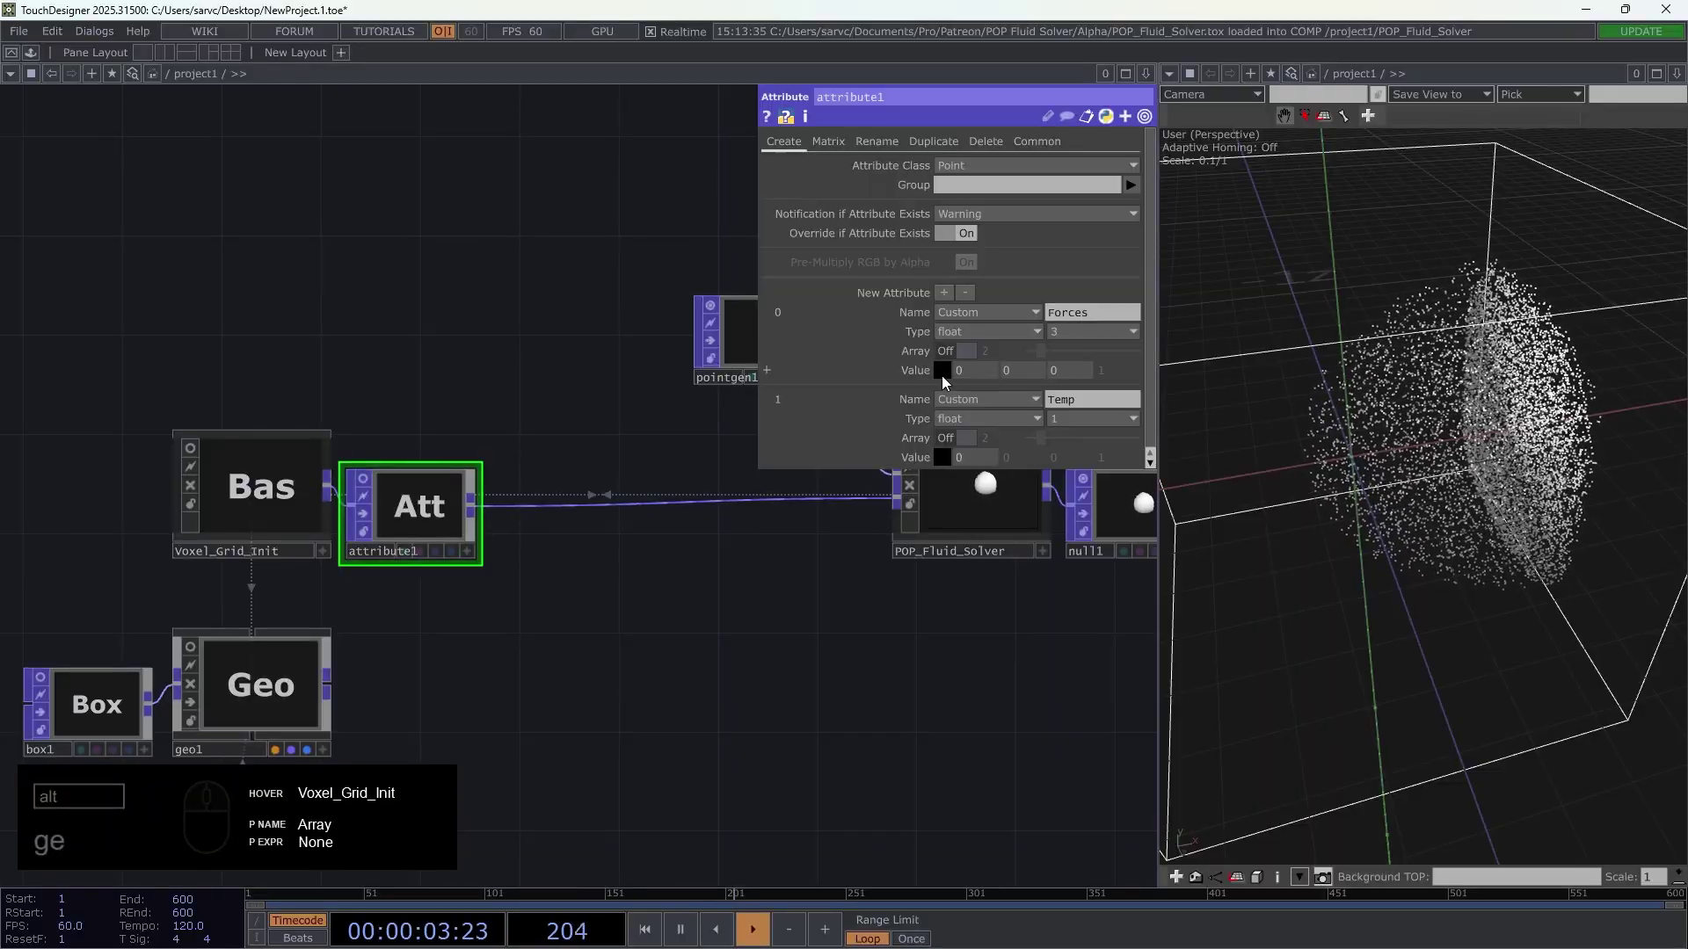
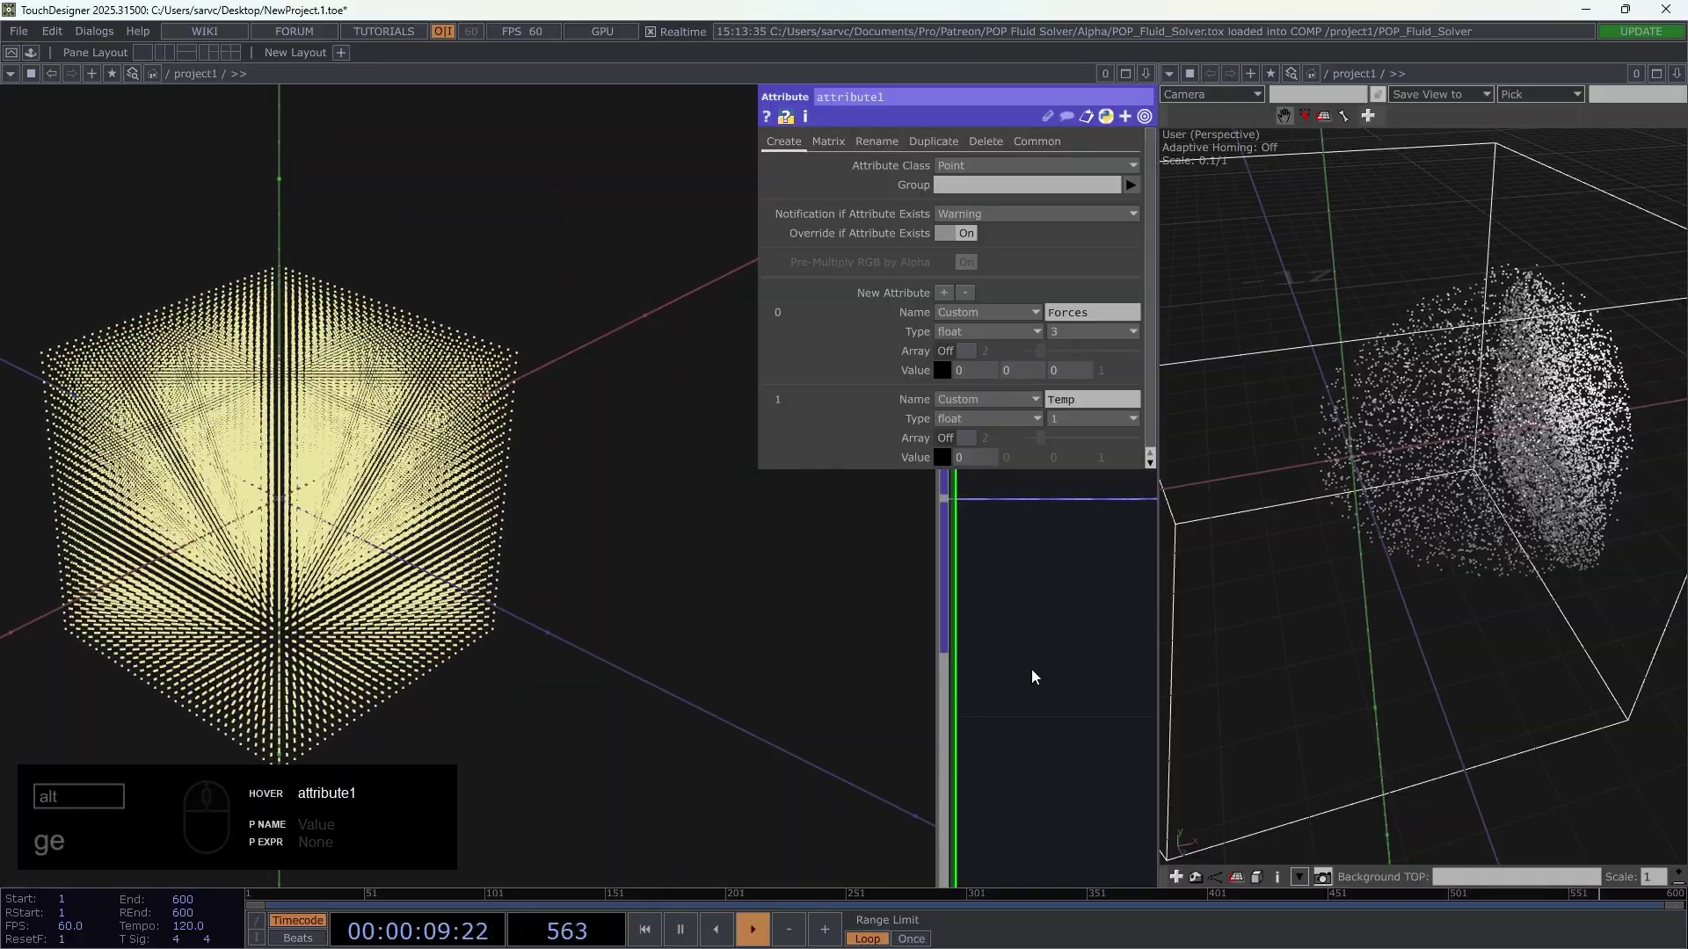
pyautogui.moveTo(1064, 667); pyautogui.dragTo(361, 576)
# - Add a sphere-mode Field POP field1 with radius 1 after attribute1, outputting a Weight attribute
pyautogui.click(361, 576)
pyautogui.moveTo(1001, 240); pyautogui.dragTo(986, 330)
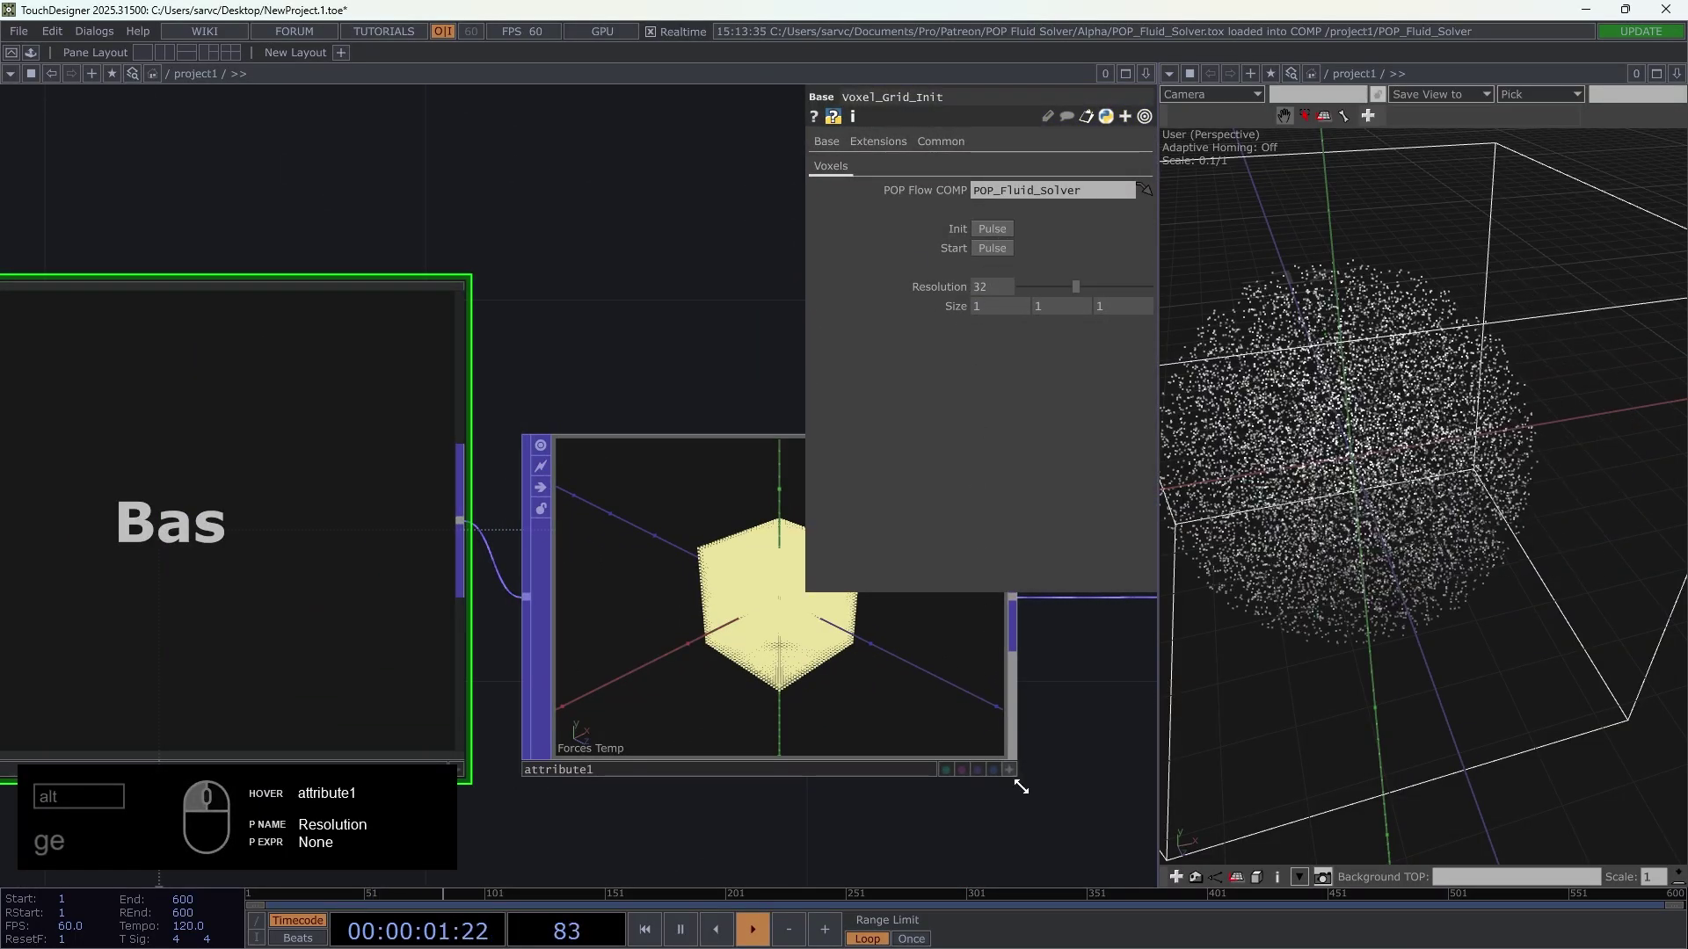
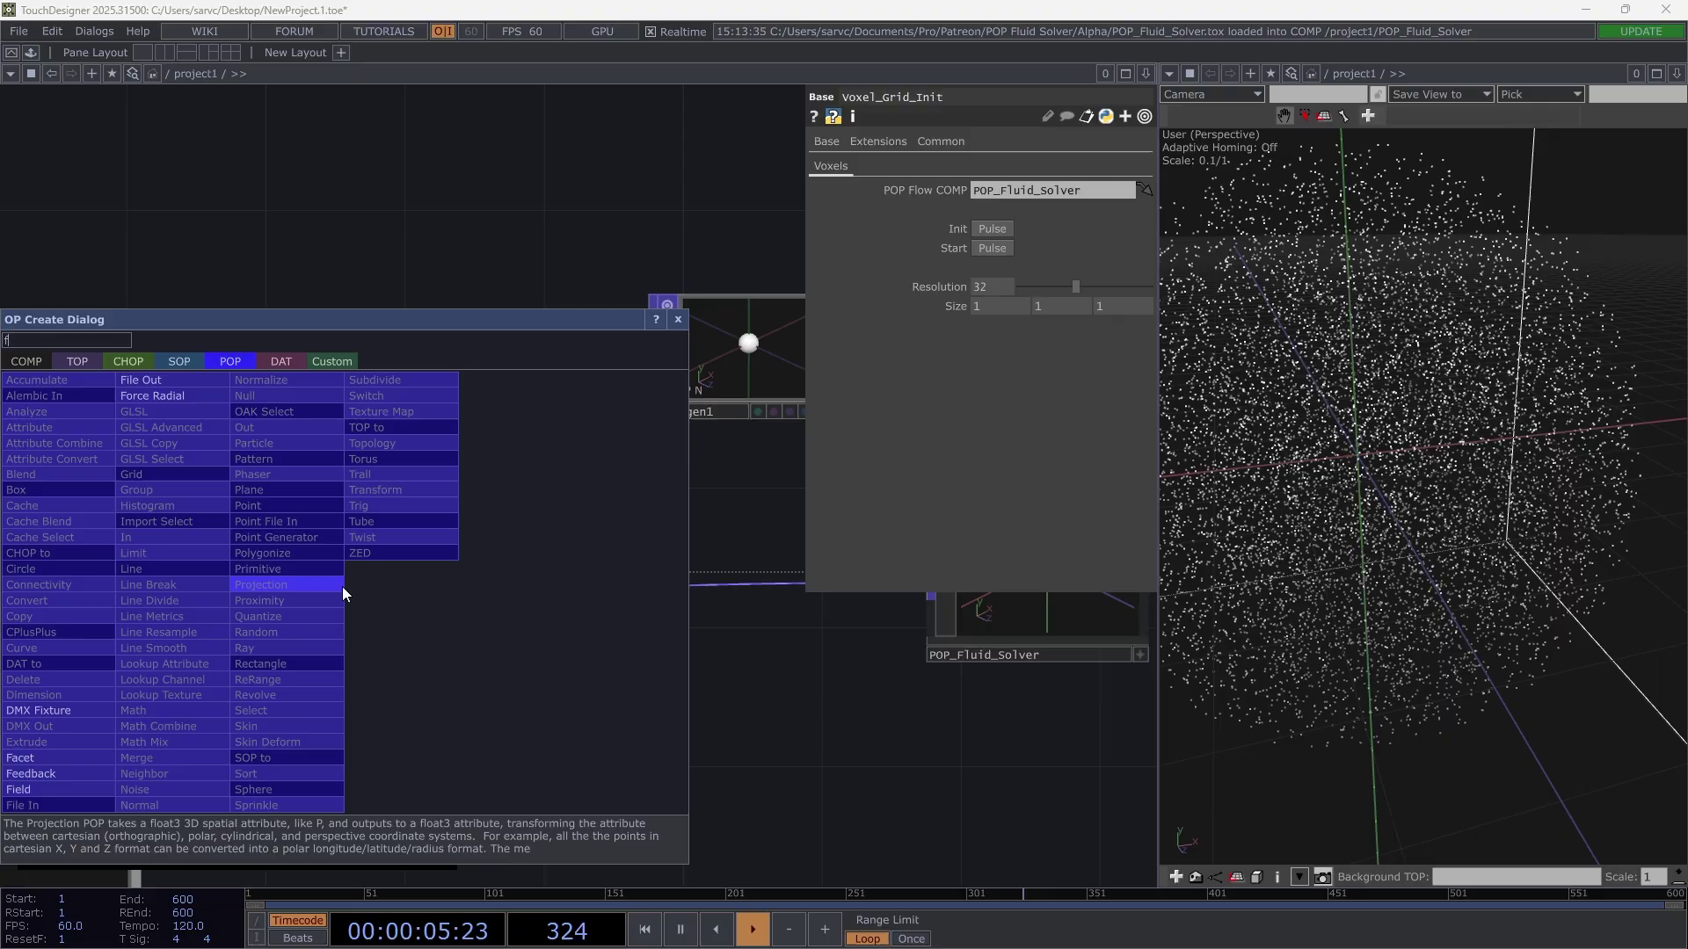
pyautogui.press('alt+f')
pyautogui.moveTo(104, 761); pyautogui.dragTo(422, 587)
pyautogui.middleClick(466, 623)
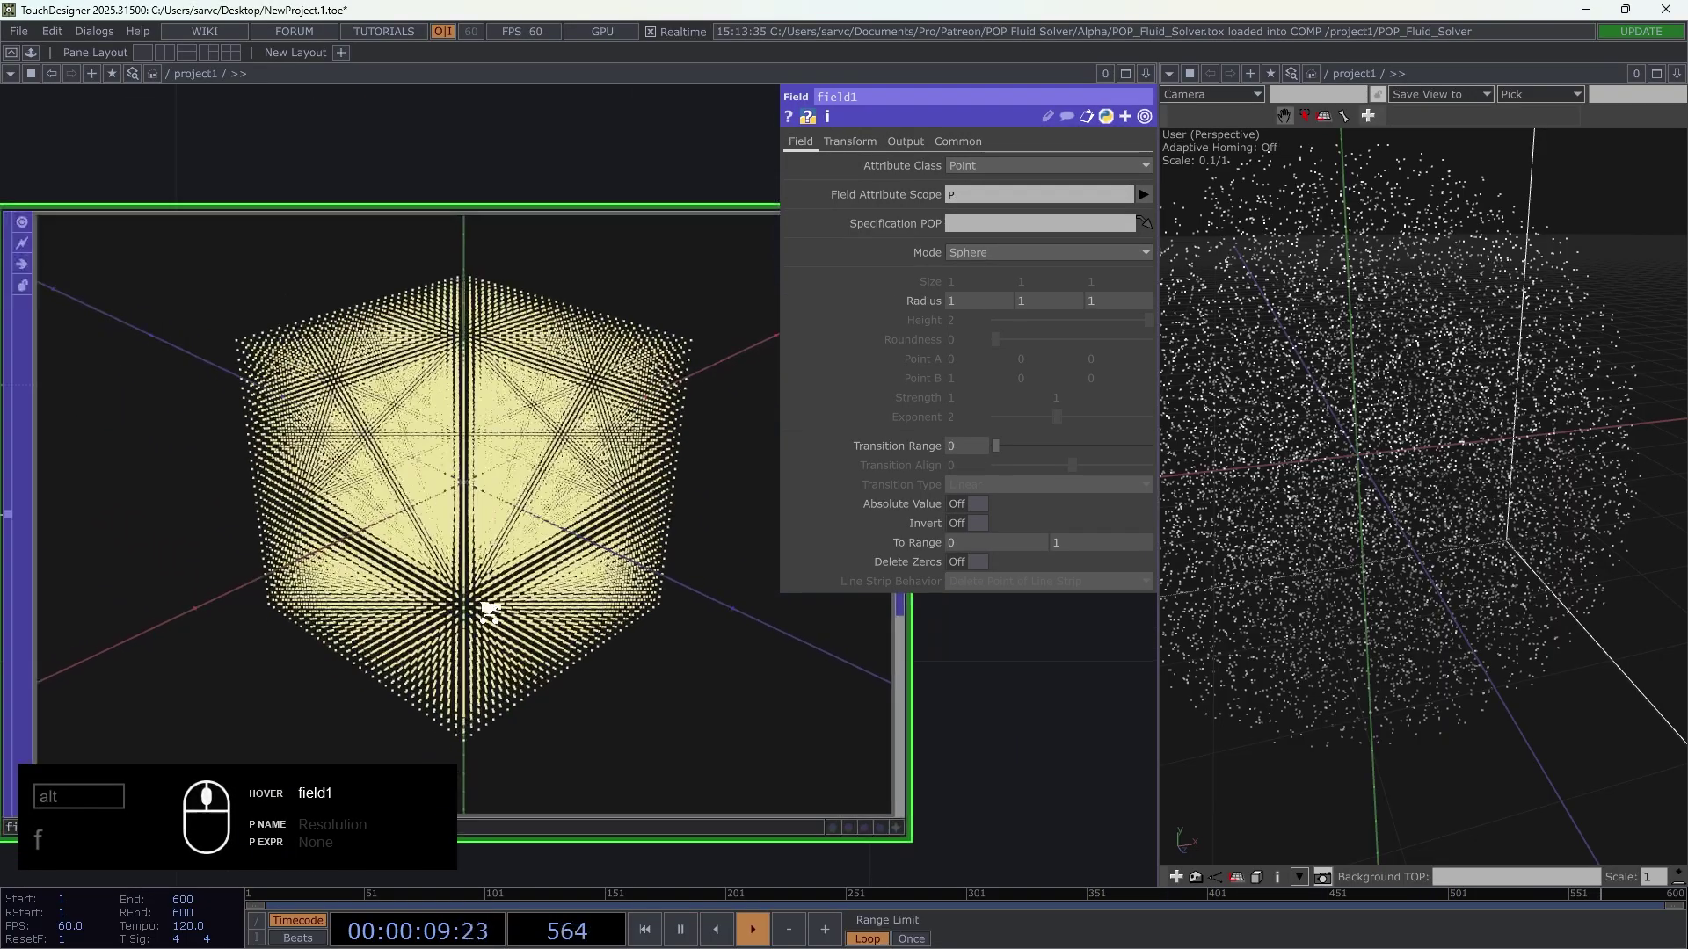
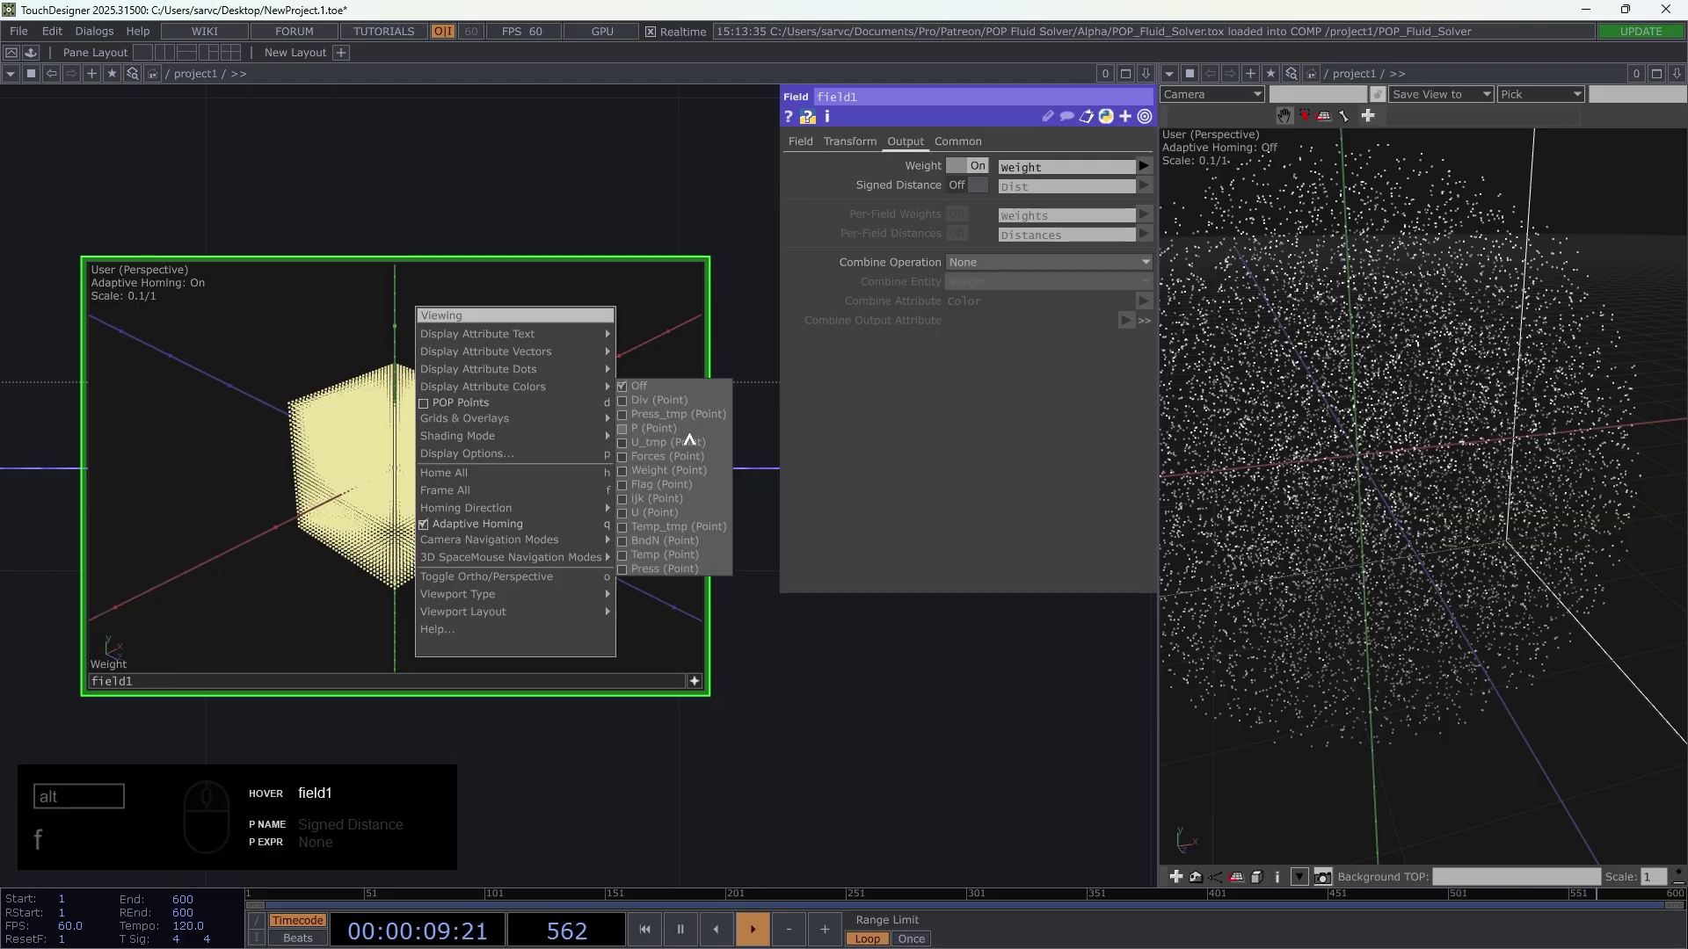
# - Colour field1's preview by the Weight attribute and orbit it around the voxel cube
pyautogui.click(677, 472)
pyautogui.write('fff')
pyautogui.click(807, 145)
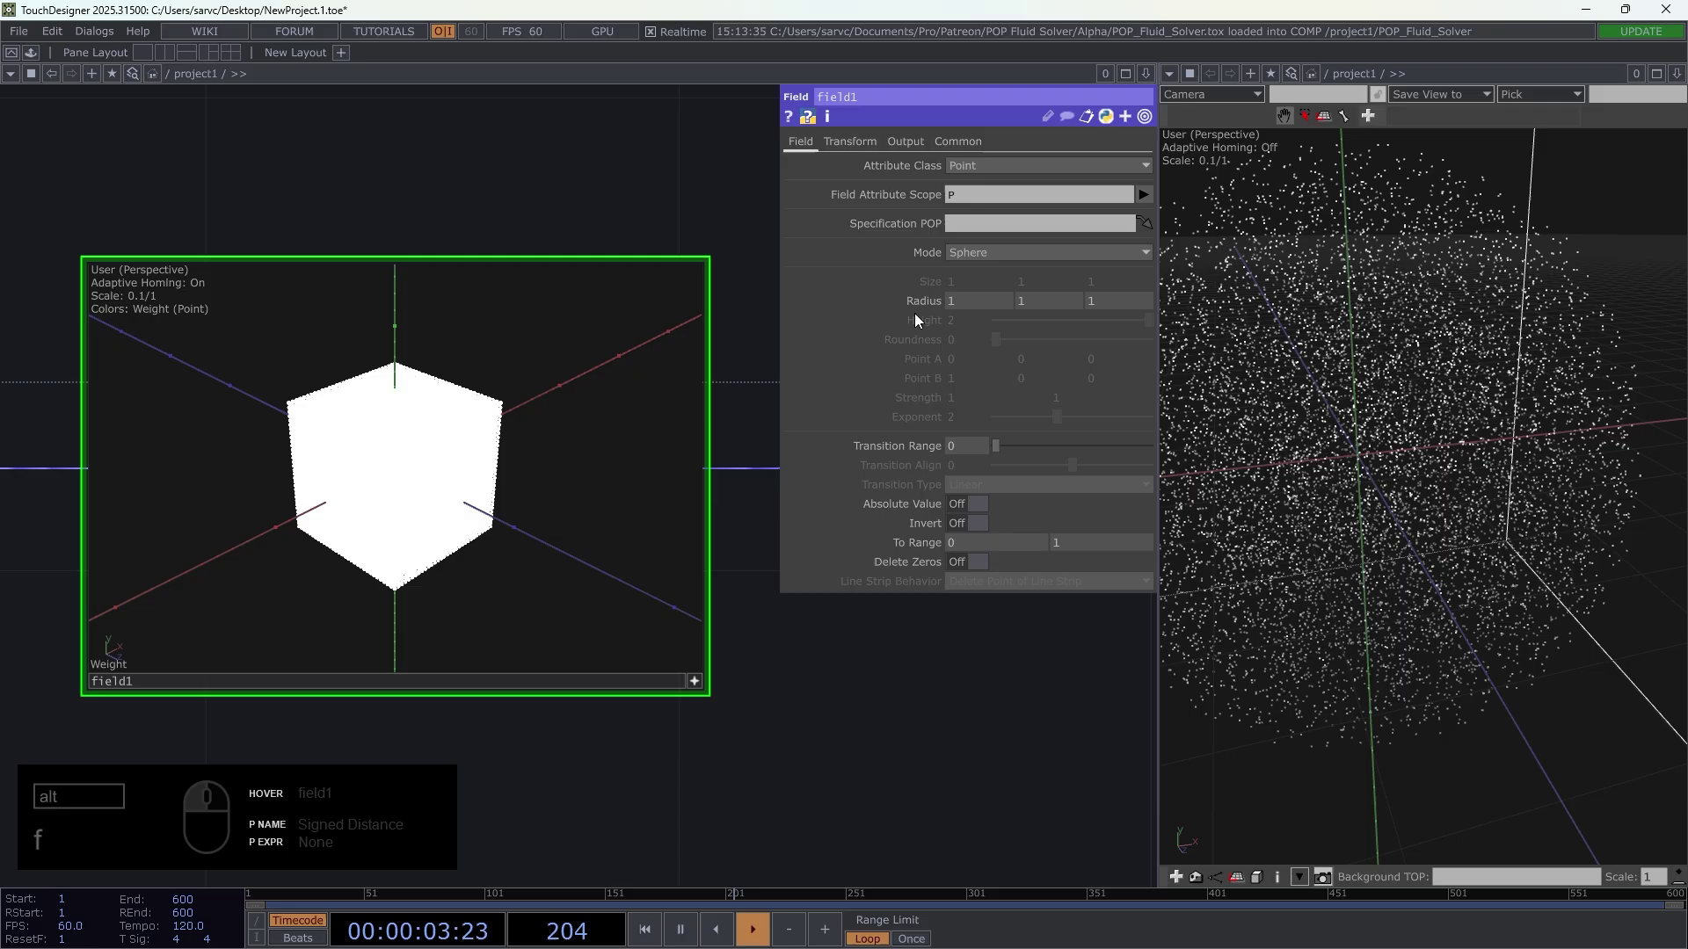
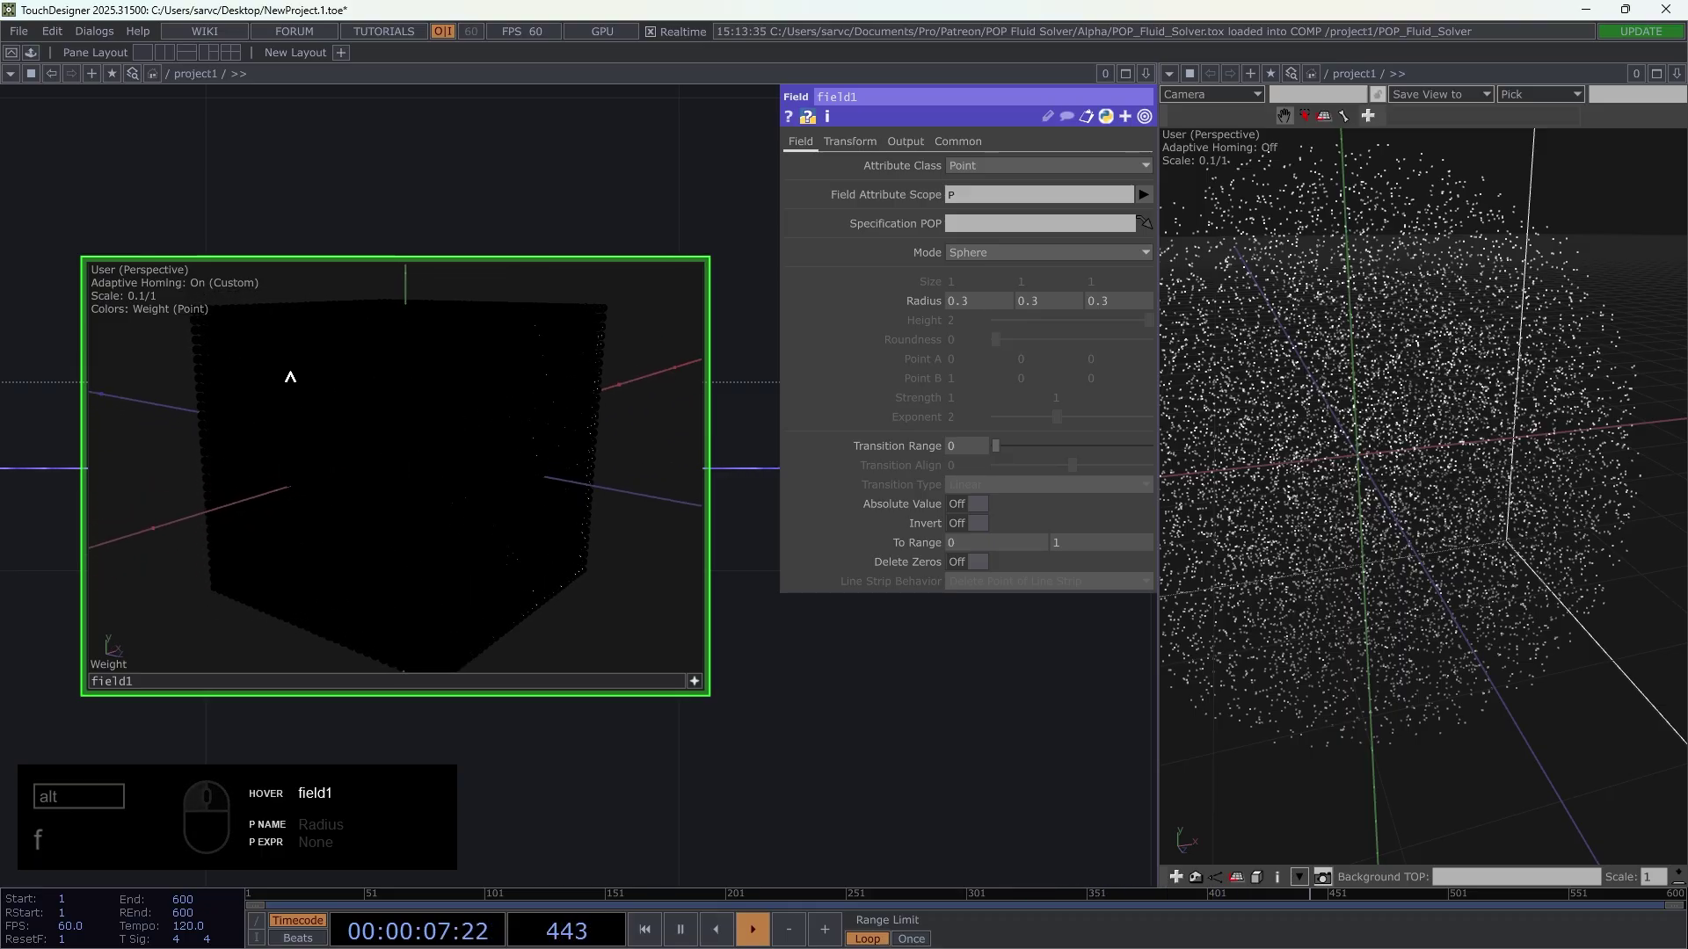
pyautogui.moveTo(439, 493); pyautogui.dragTo(450, 412)
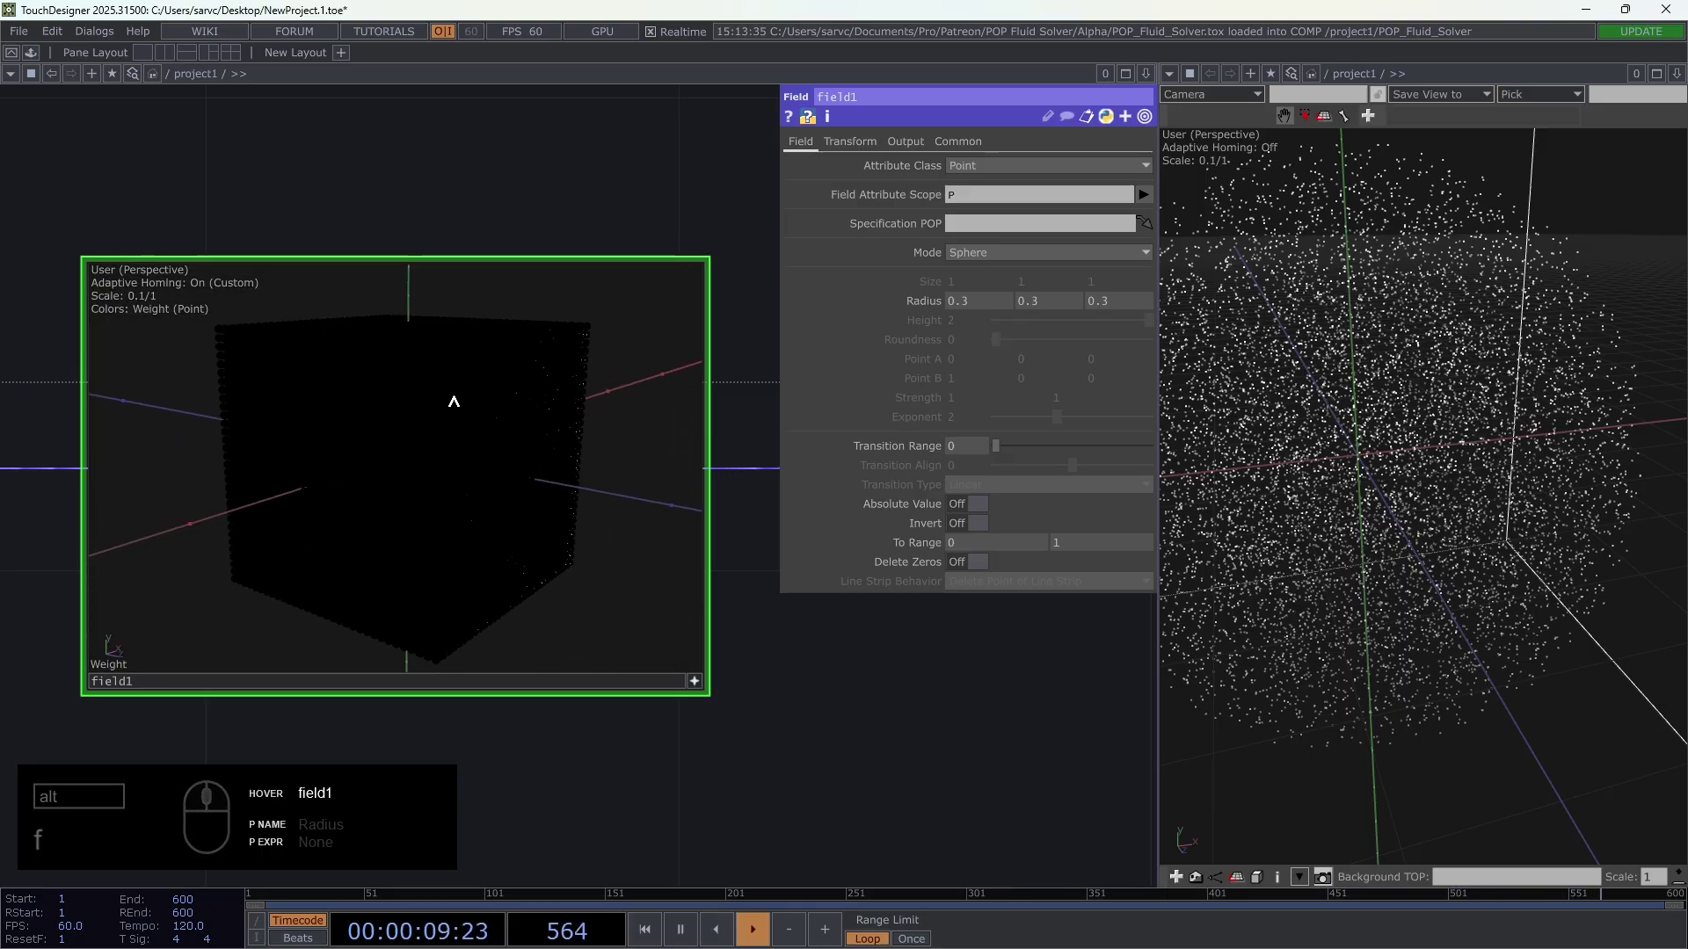
pyautogui.rightClick(454, 400)
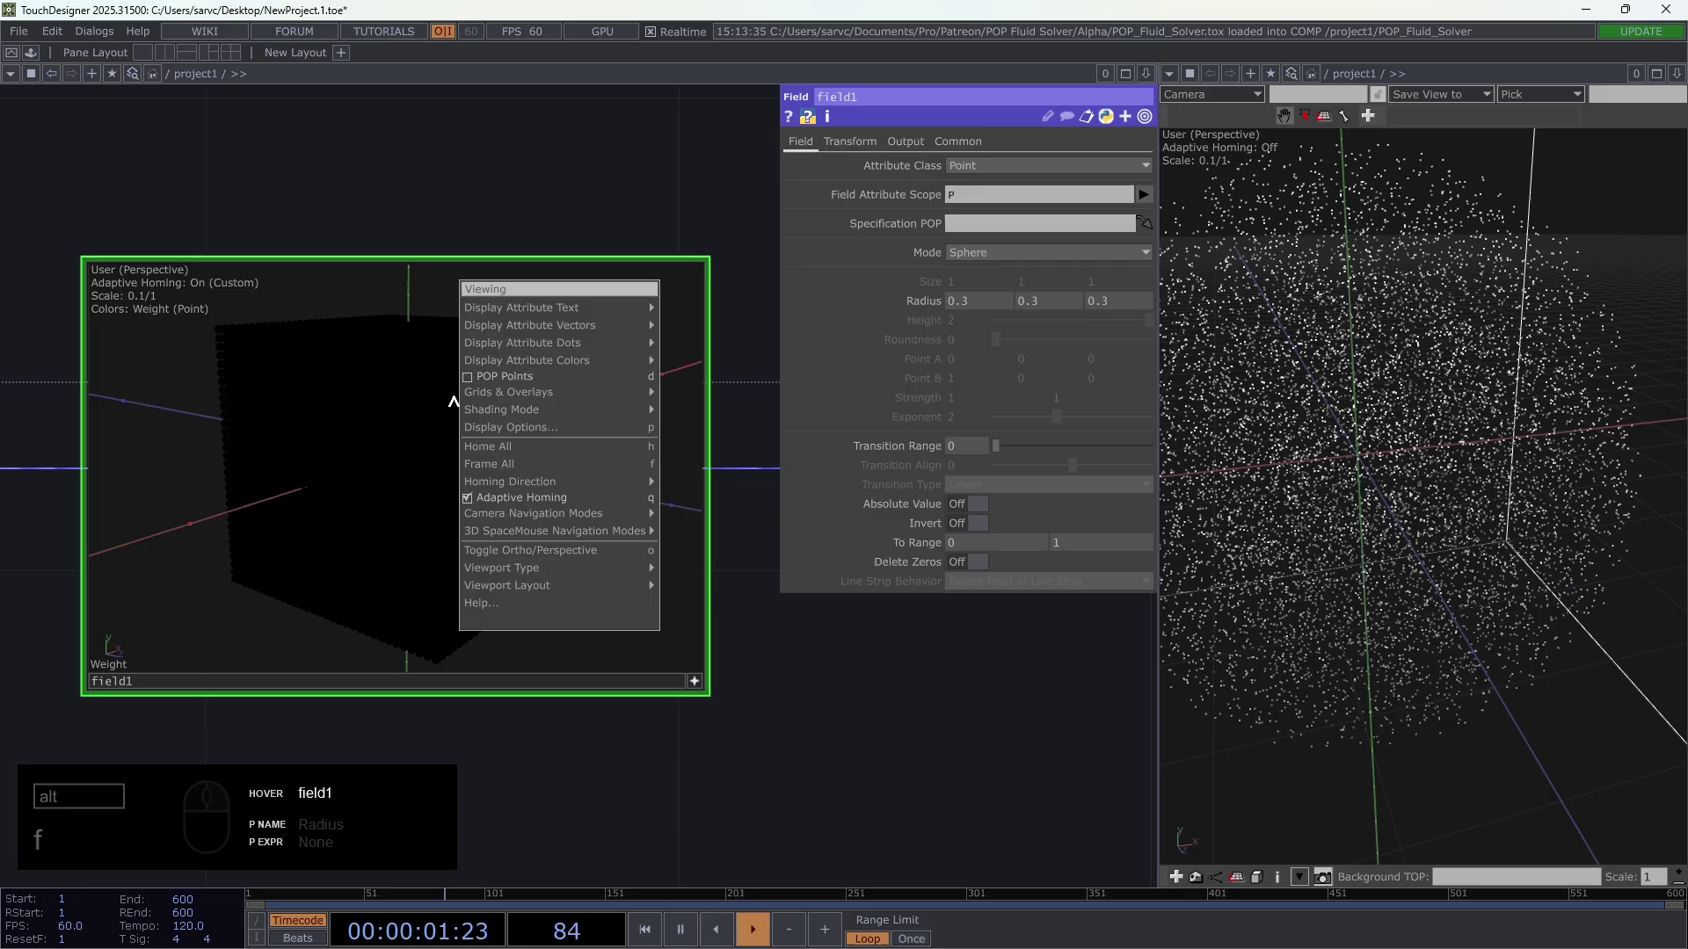
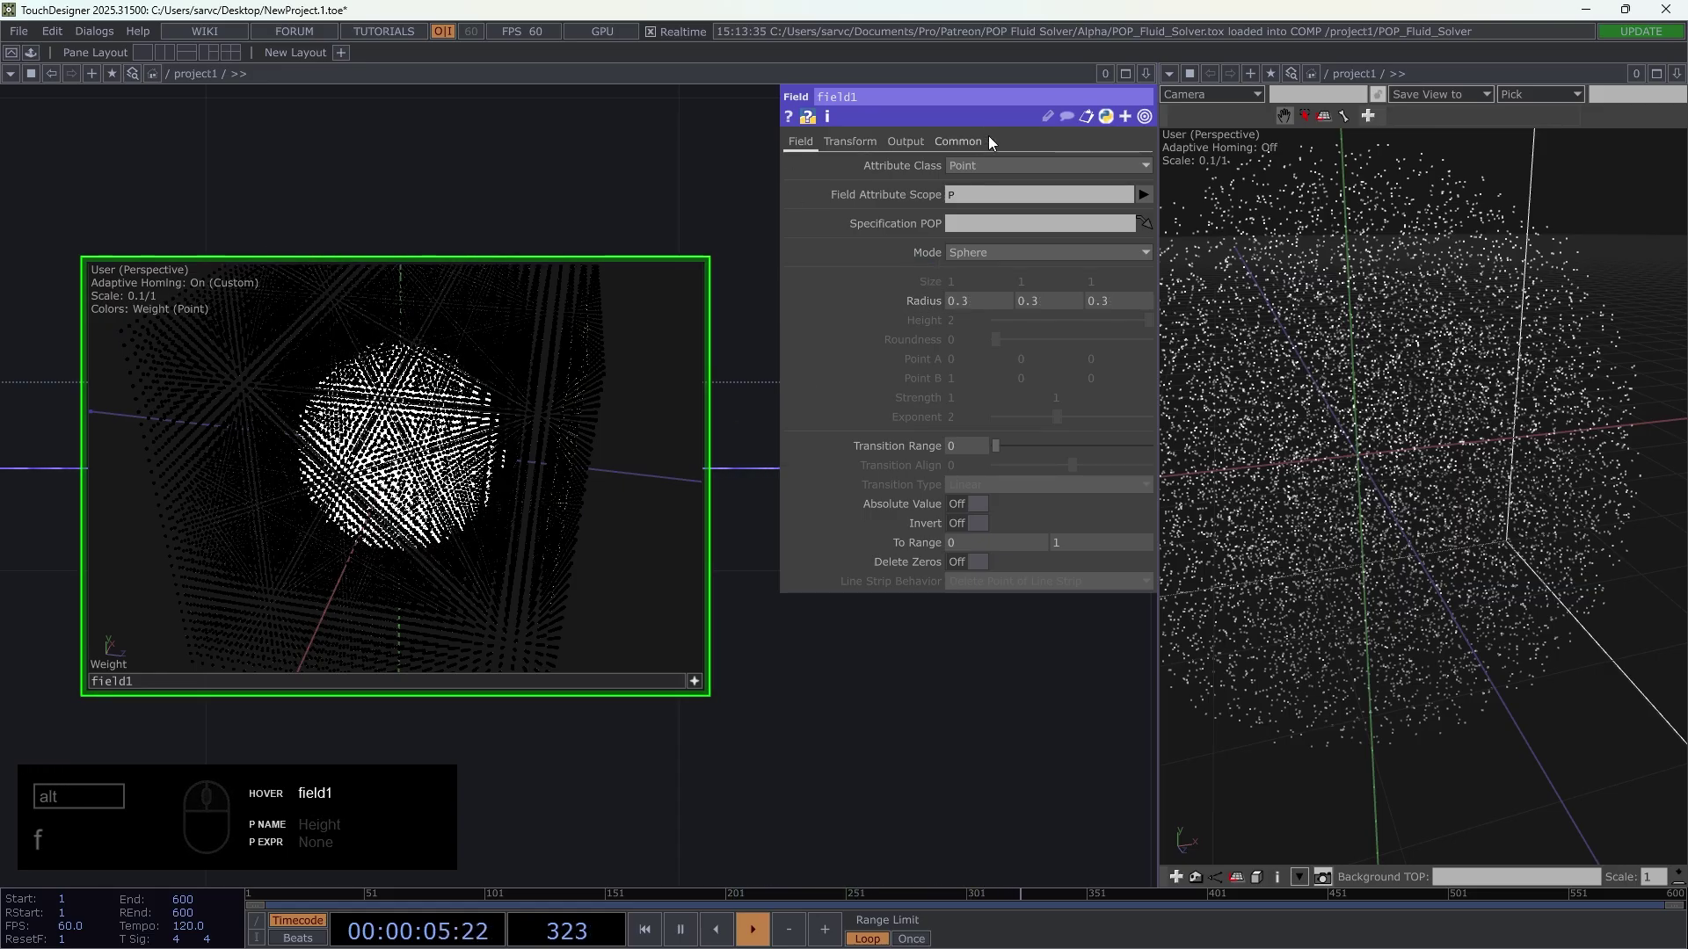
# - Shrink the sphere field radius from 1 to 0.3 and check the weight output settings
pyautogui.moveTo(913, 146); pyautogui.dragTo(1081, 183)
pyautogui.moveTo(1053, 172); pyautogui.dragTo(727, 577)
pyautogui.click(748, 691)
pyautogui.click(716, 652)
pyautogui.moveTo(611, 568); pyautogui.dragTo(544, 469)
pyautogui.moveTo(545, 466); pyautogui.dragTo(529, 478)
pyautogui.click(524, 425)
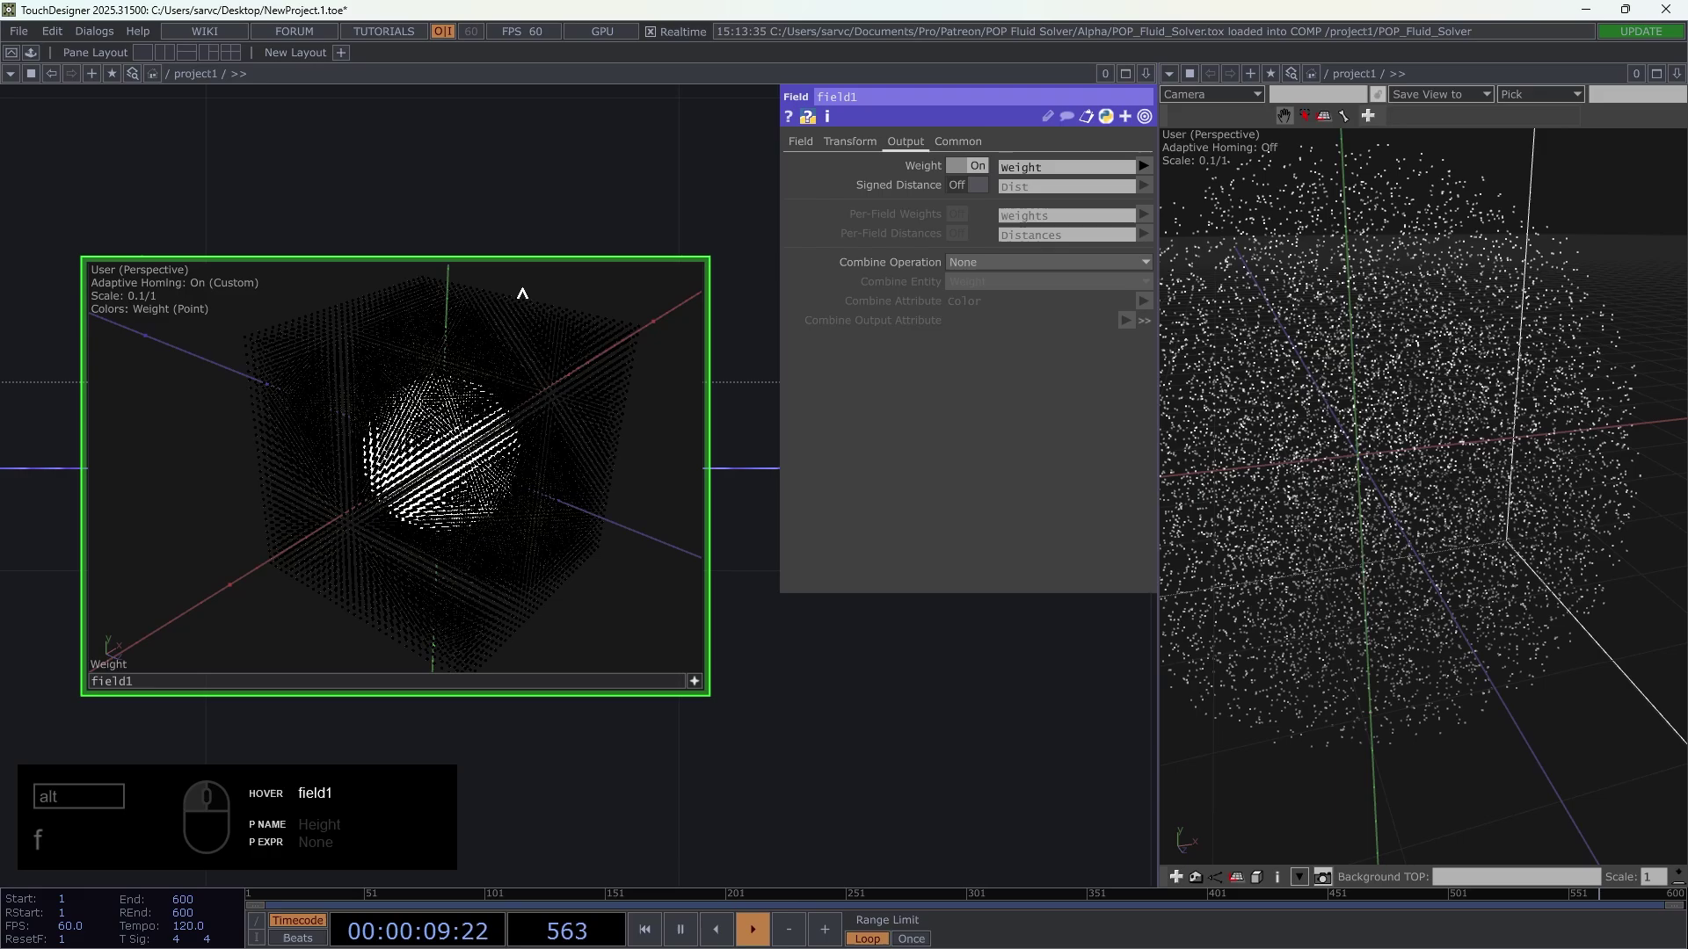
pyautogui.click(490, 476)
pyautogui.moveTo(794, 151); pyautogui.dragTo(982, 231)
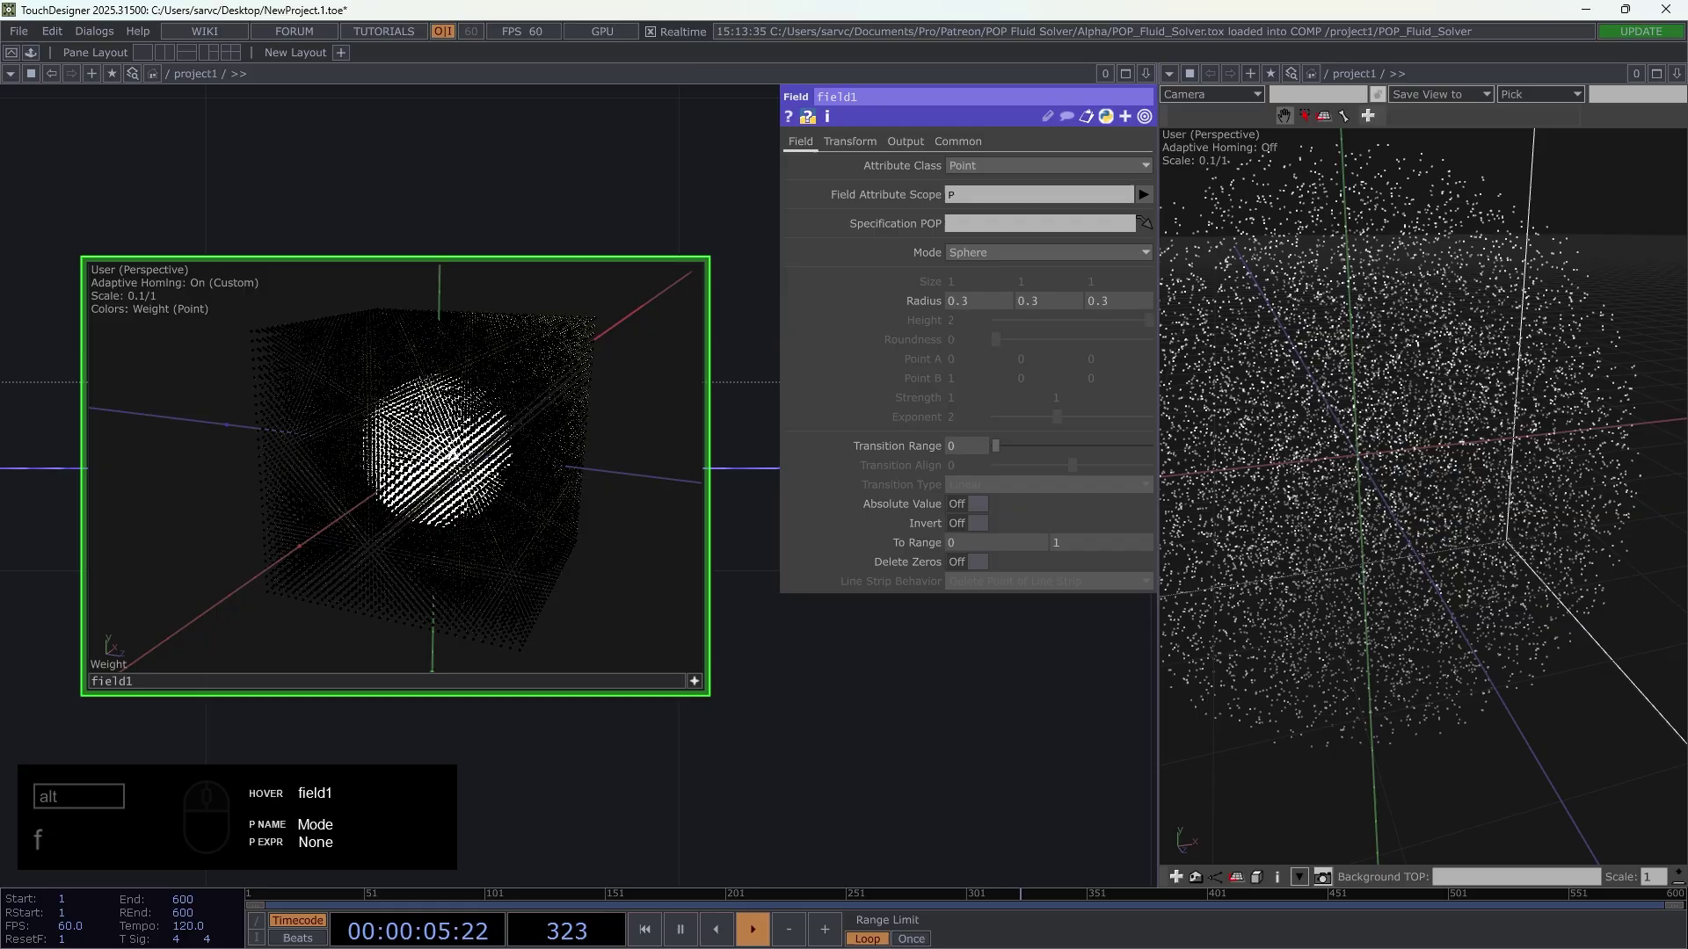
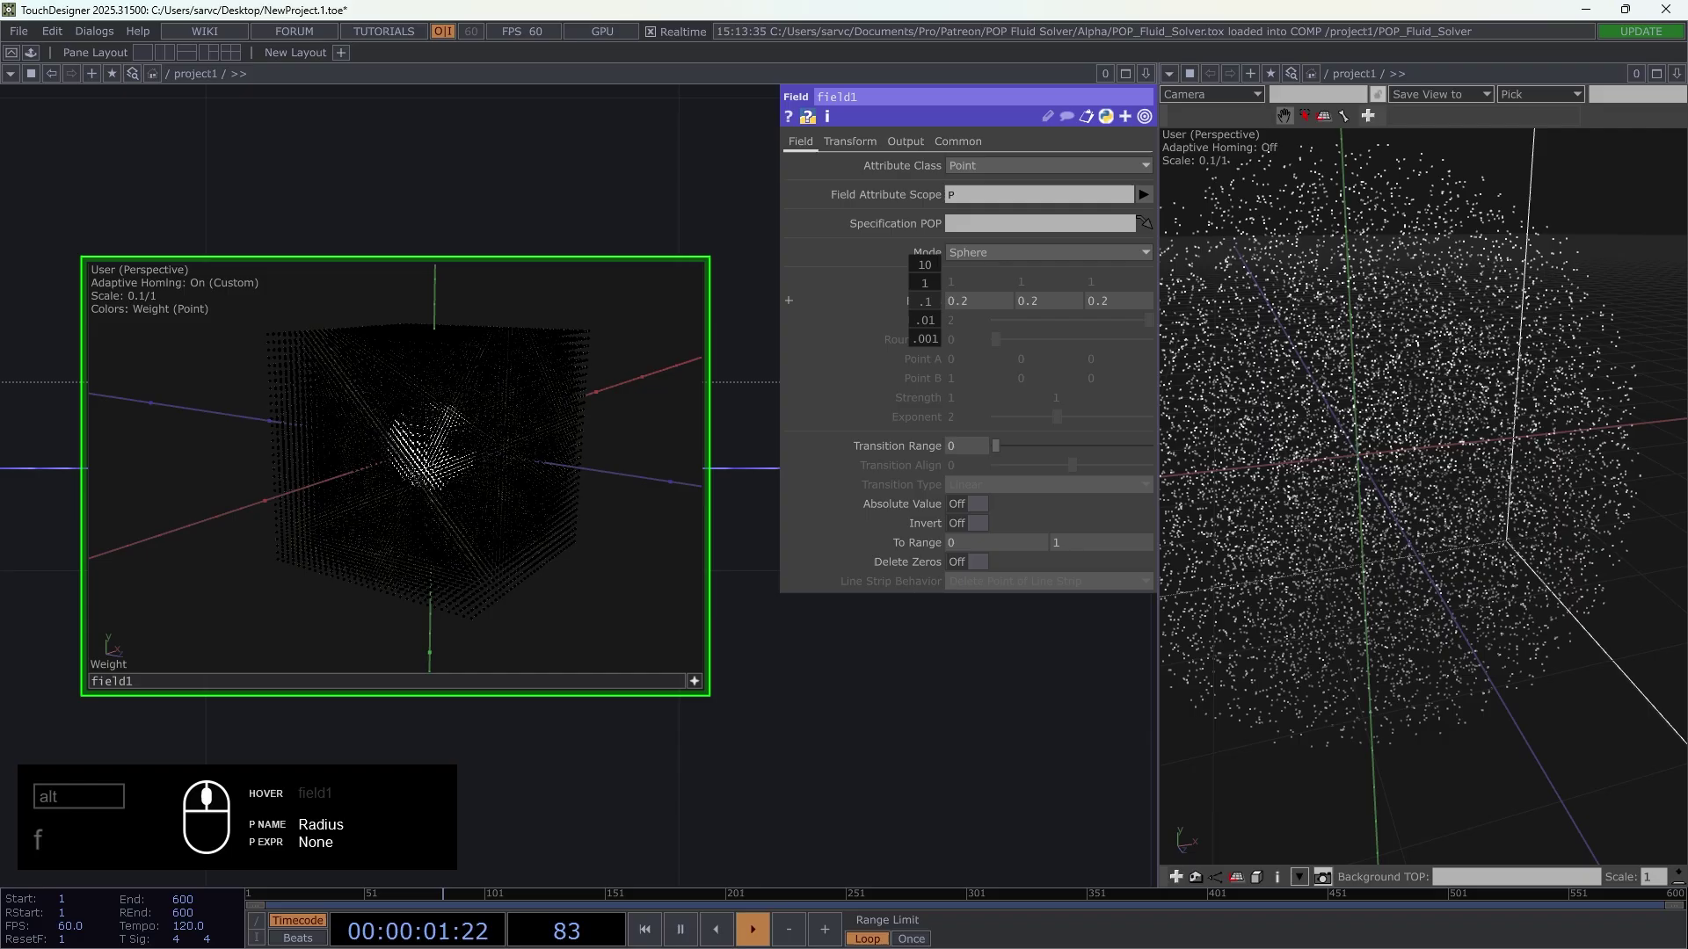
# - Lower the sphere field radius to 0.2 and then 0.1, leaving a tiny weighted spot
pyautogui.moveTo(450, 447); pyautogui.dragTo(996, 293)
pyautogui.write('f')
pyautogui.moveTo(971, 309); pyautogui.dragTo(960, 357)
pyautogui.moveTo(444, 443); pyautogui.dragTo(490, 458)
pyautogui.moveTo(490, 458); pyautogui.dragTo(725, 652)
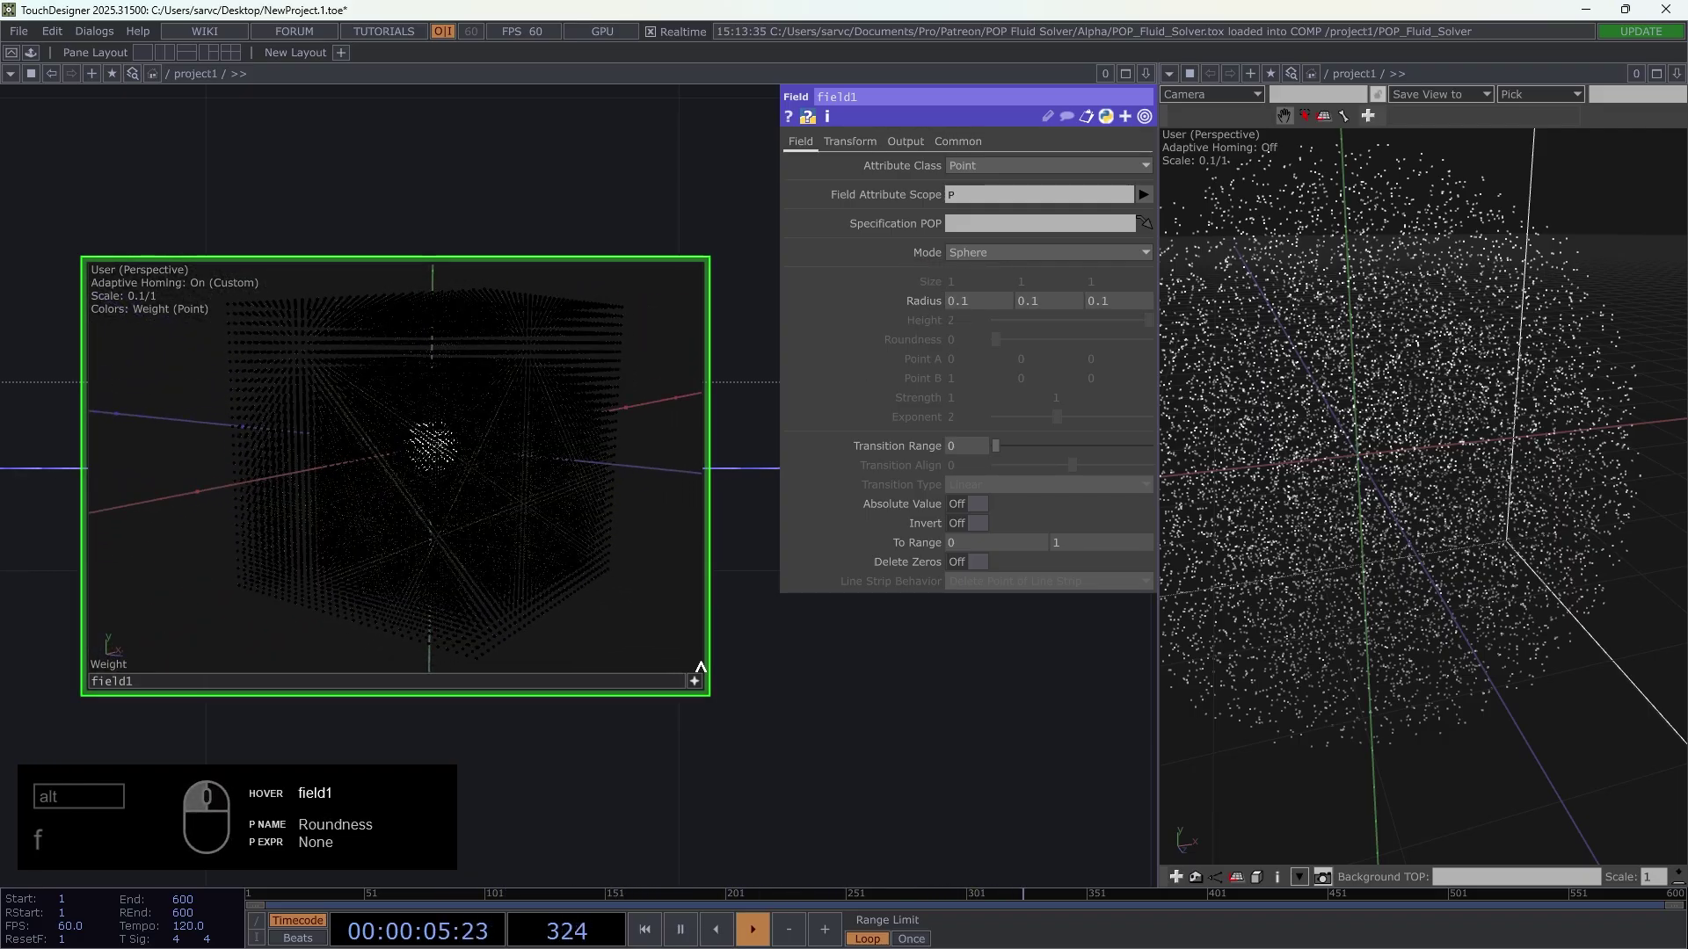
pyautogui.moveTo(705, 682); pyautogui.dragTo(574, 609)
pyautogui.moveTo(436, 442); pyautogui.dragTo(364, 442)
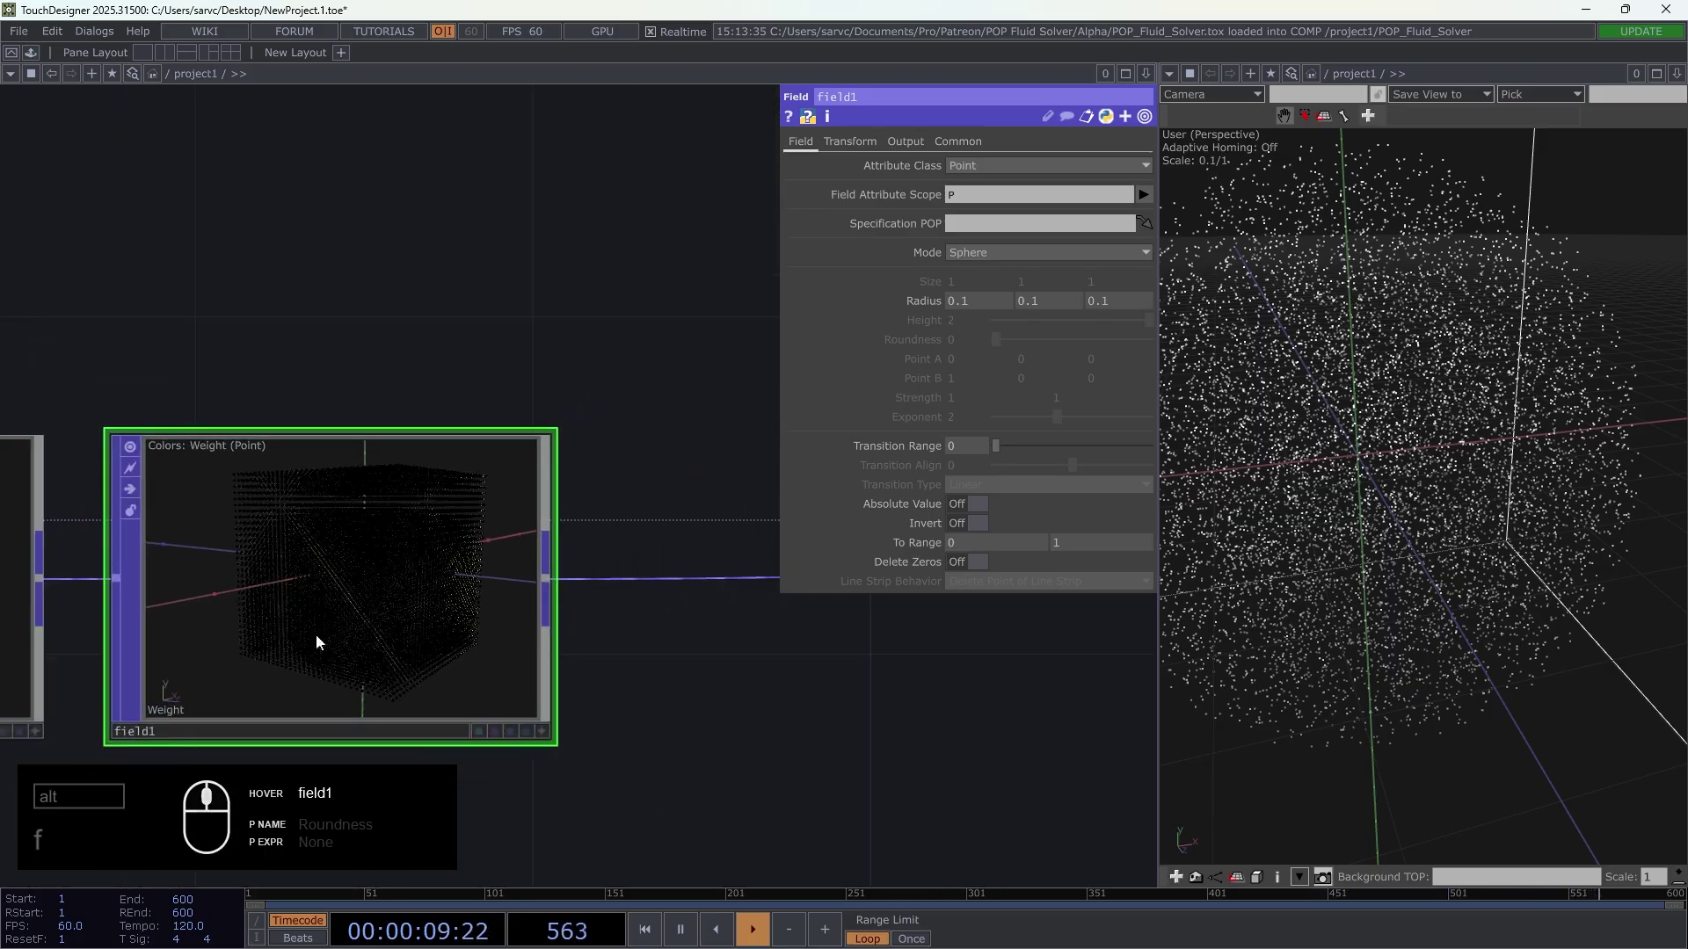
# - Set attribute1's Forces default value to 5 0 0 and view field1's output settings
pyautogui.click(703, 766)
pyautogui.click(151, 457)
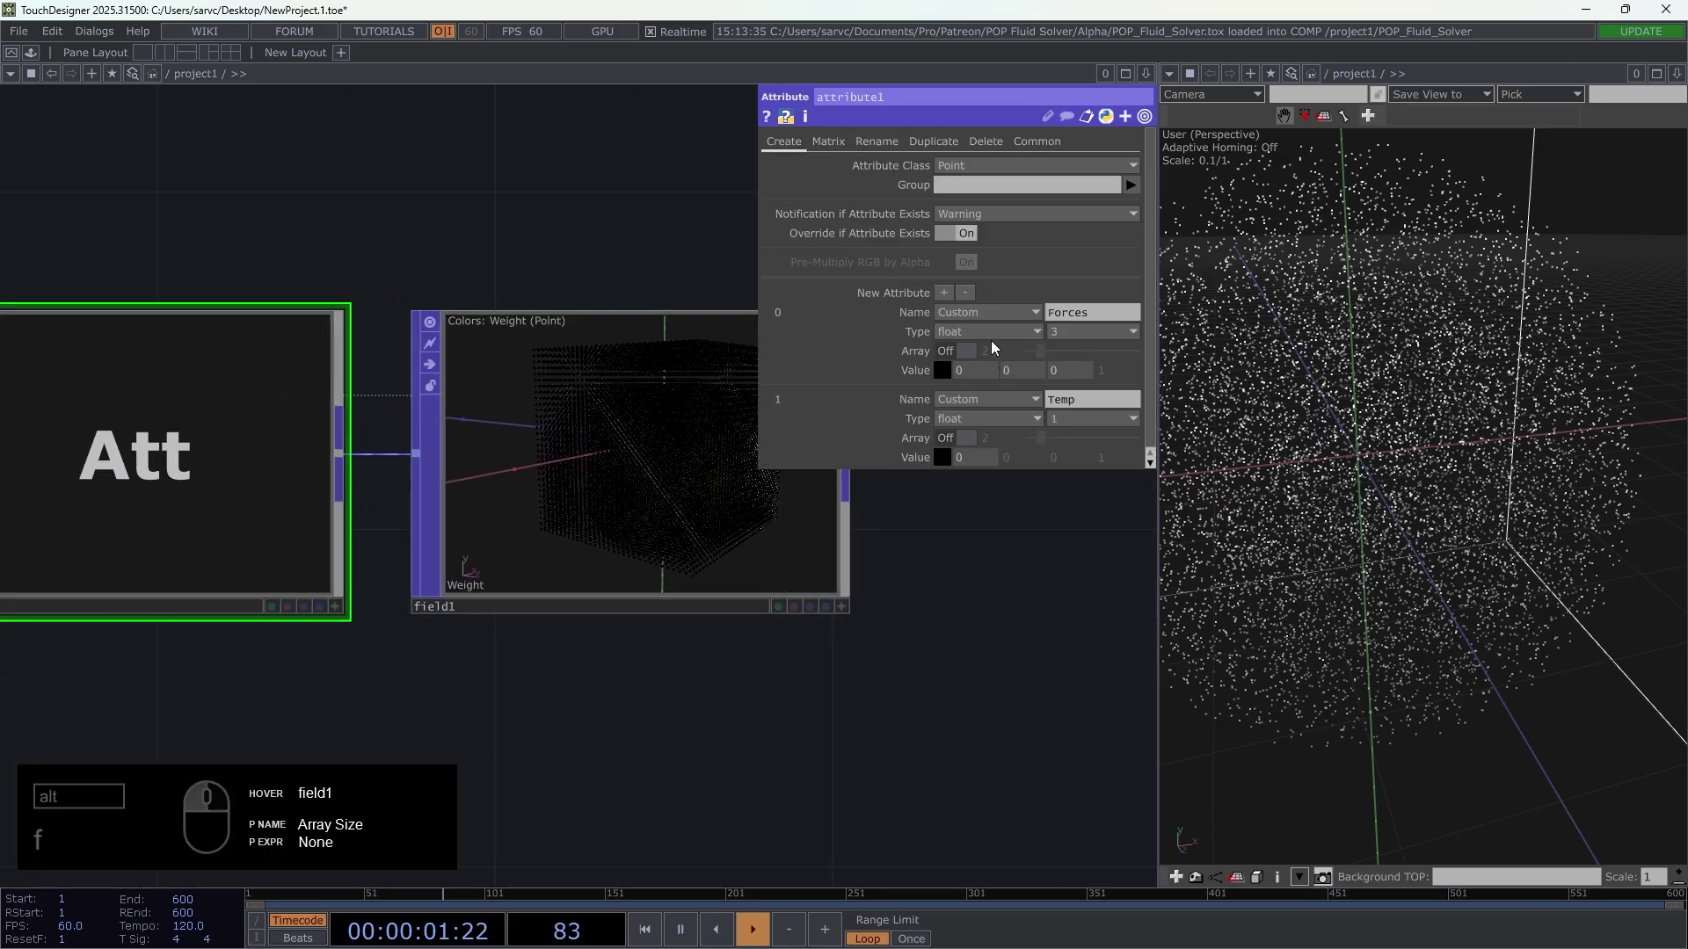
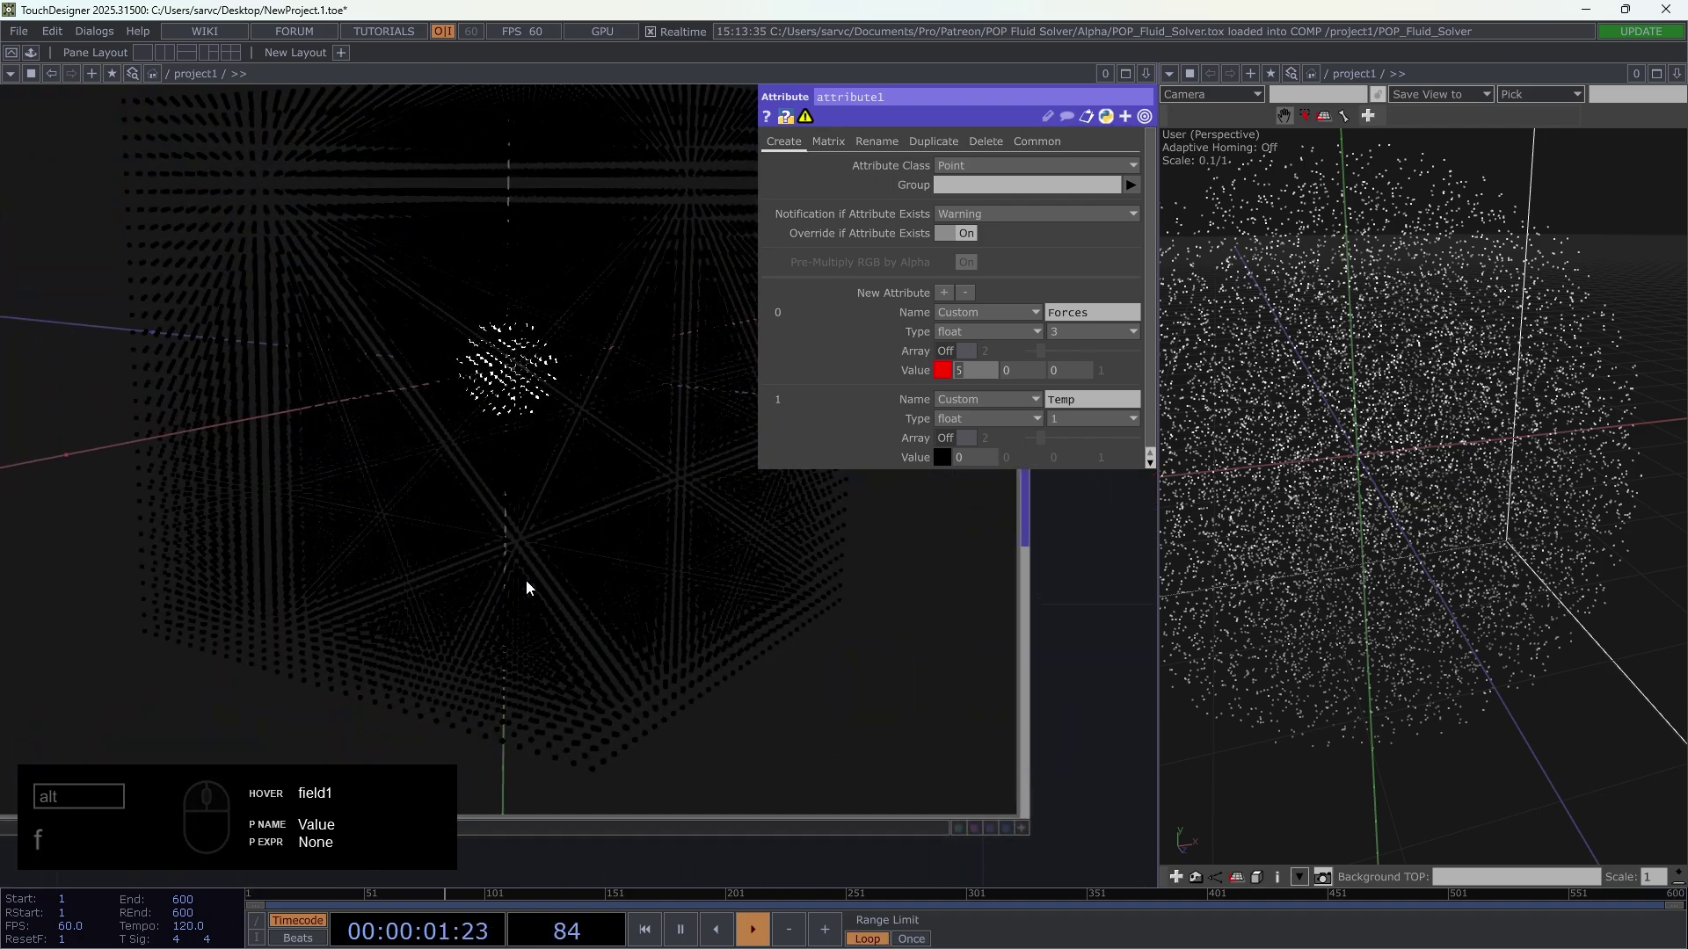
pyautogui.moveTo(1104, 316); pyautogui.dragTo(985, 471)
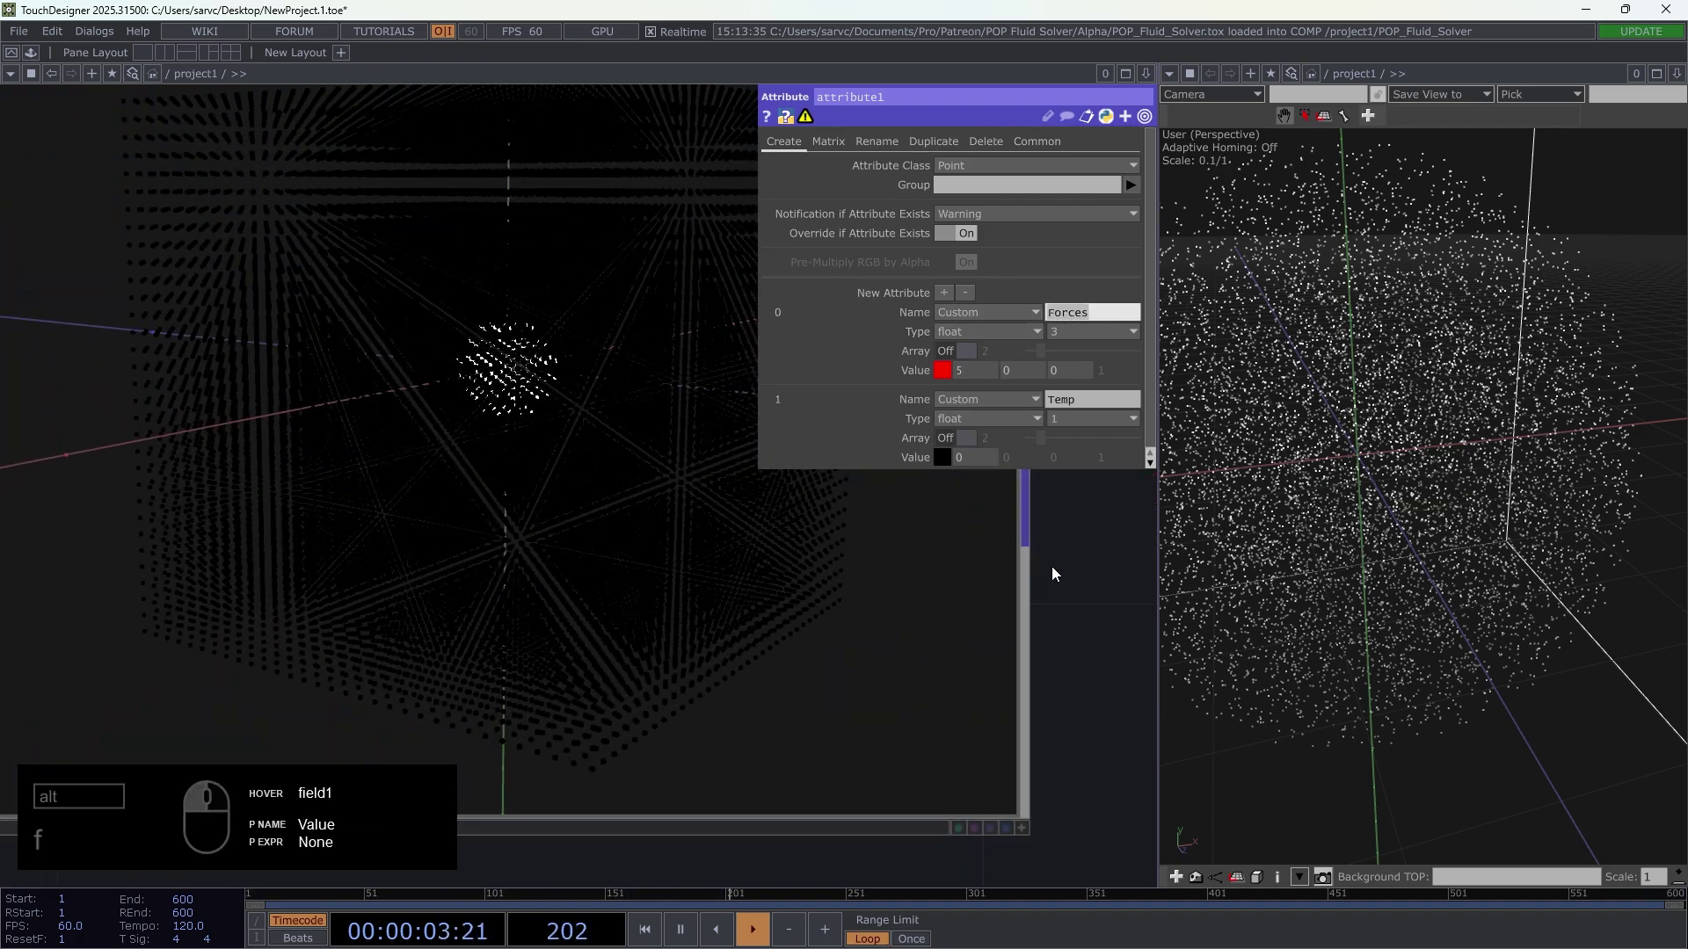
pyautogui.click(1077, 572)
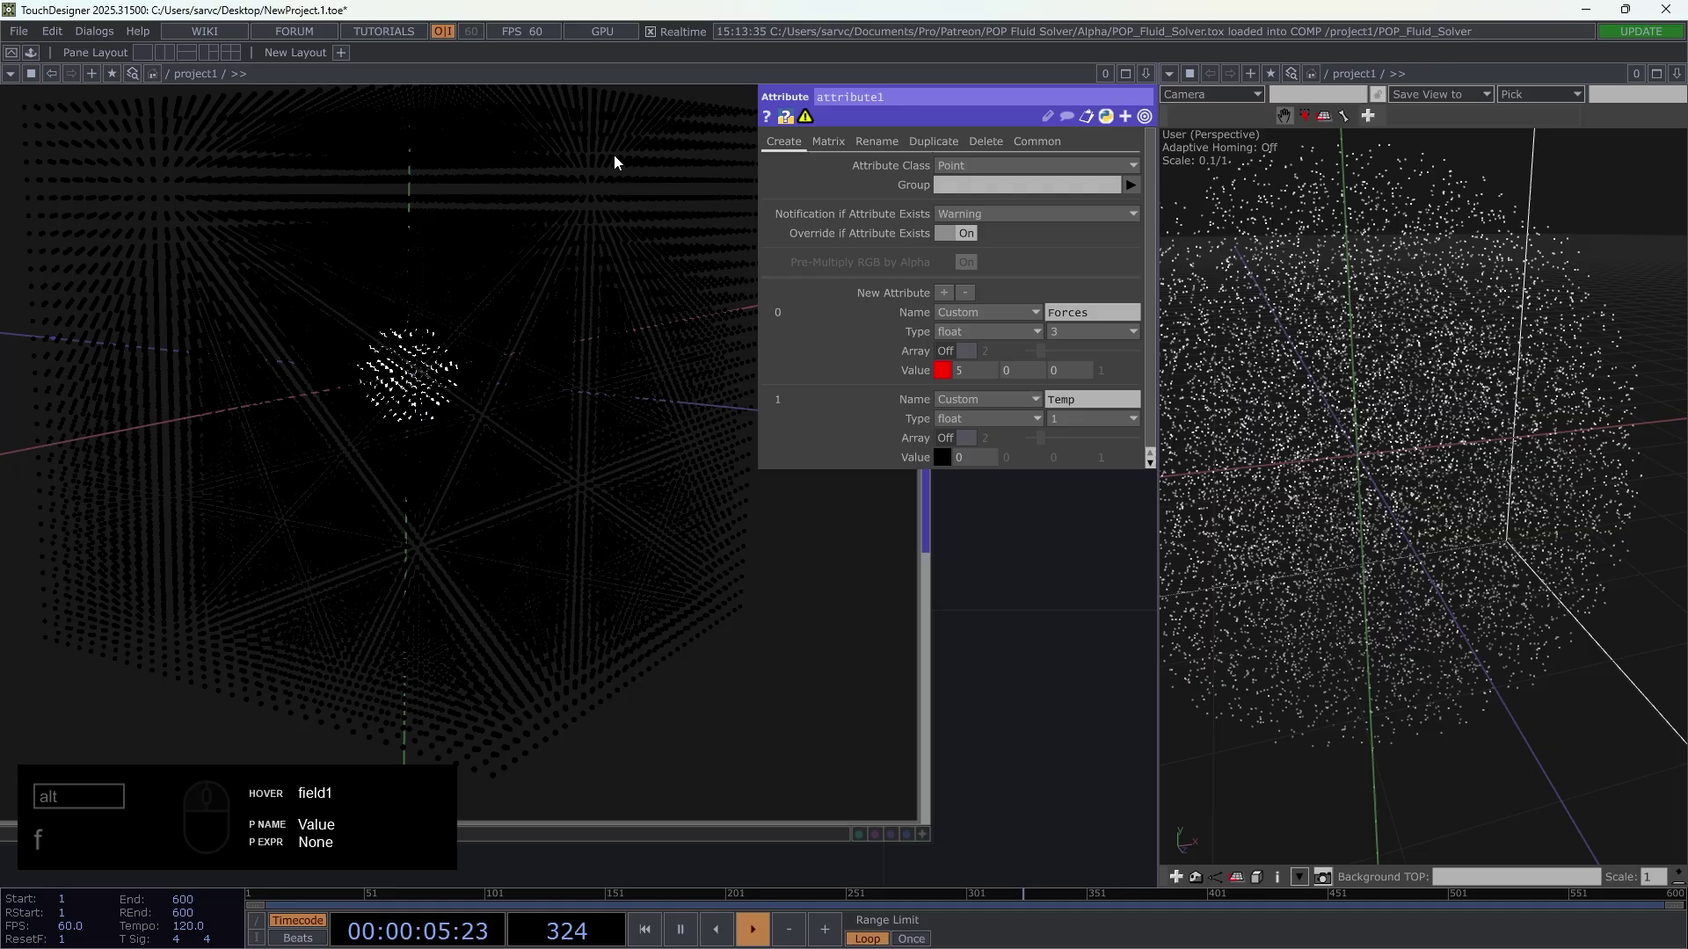
pyautogui.click(554, 374)
pyautogui.moveTo(936, 133); pyautogui.dragTo(270, 154)
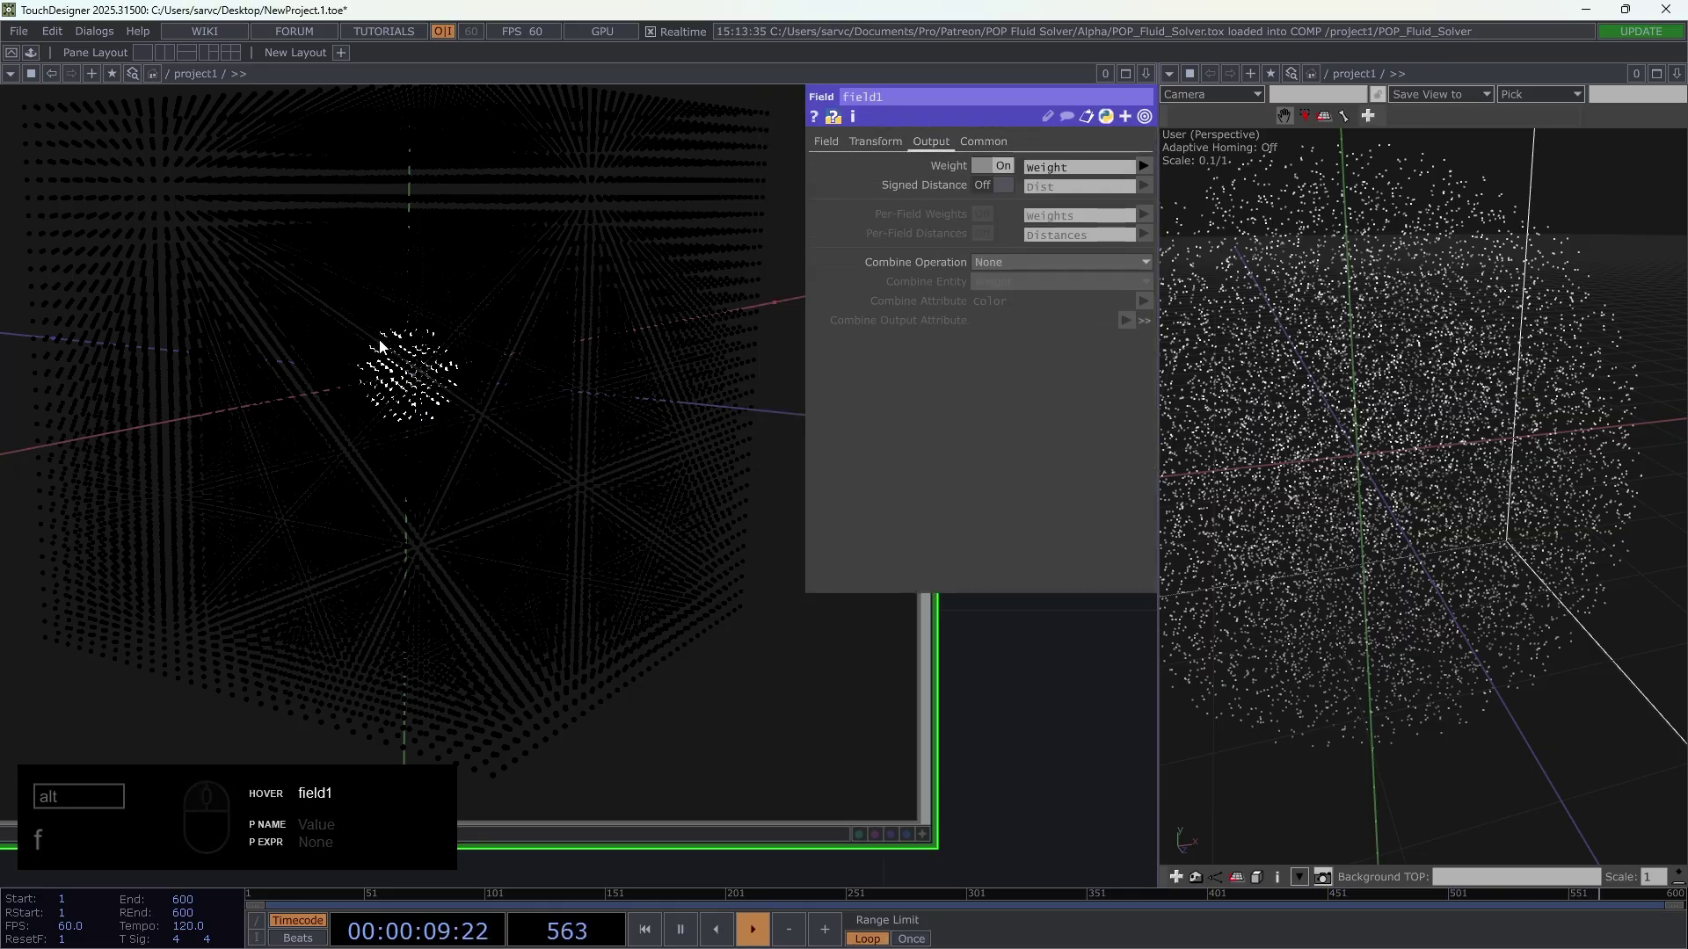
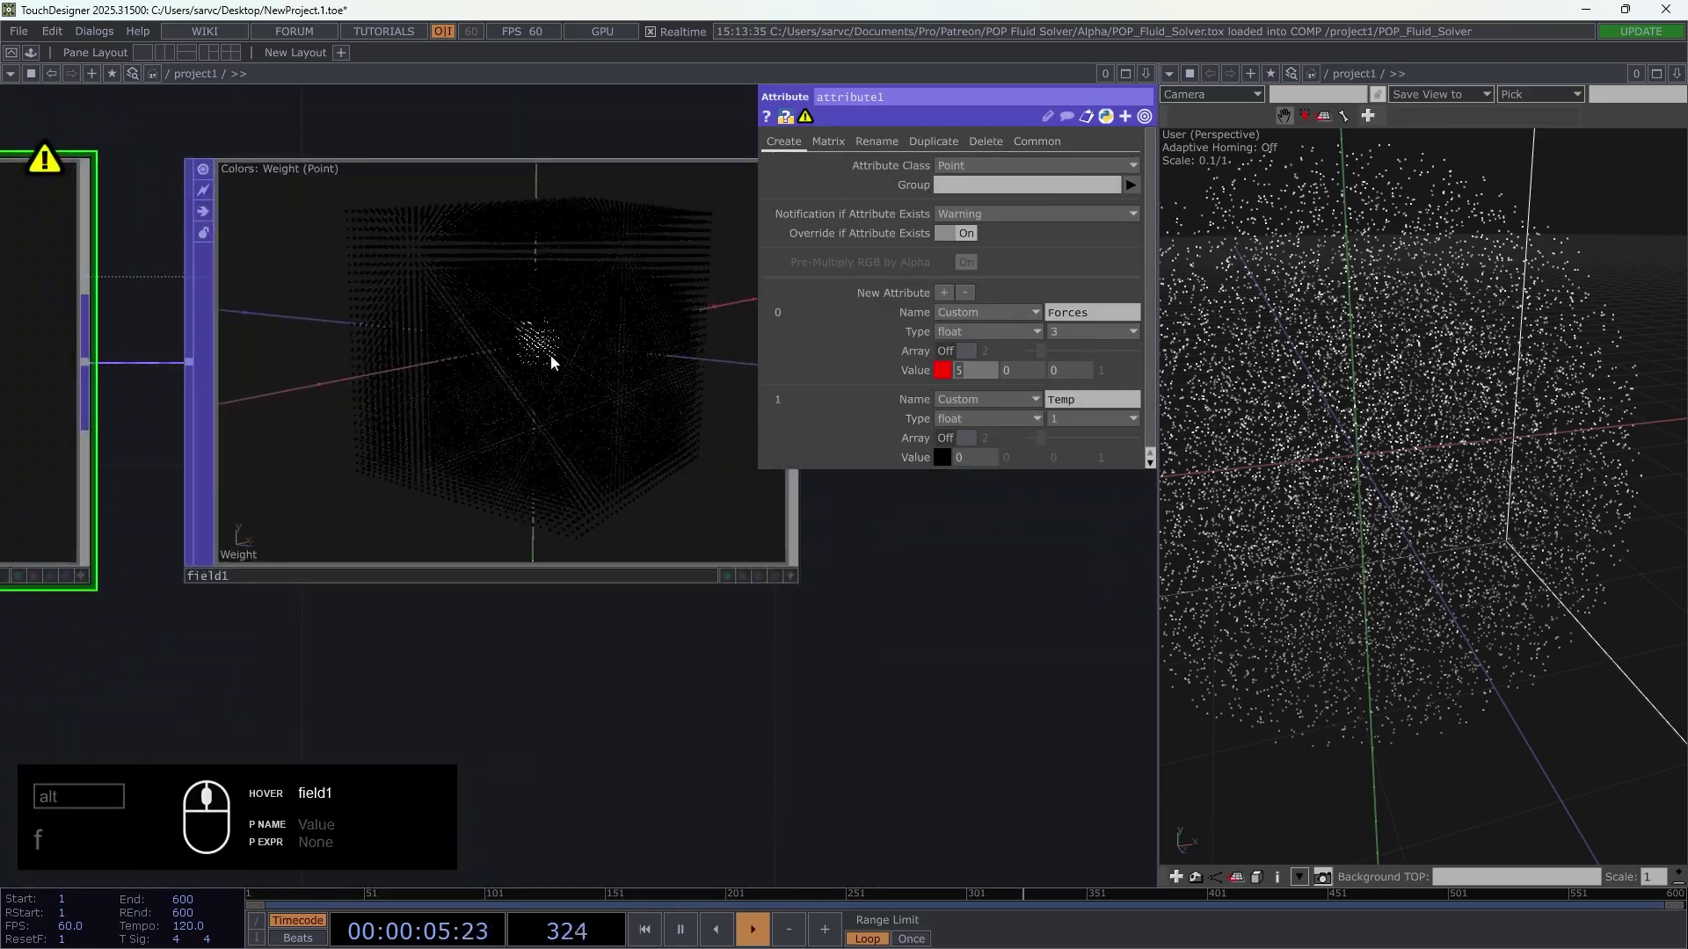
# - Insert a Math Mix POP after field1 in the chain
pyautogui.click(747, 575)
pyautogui.write('ff')
pyautogui.rightClick(440, 464)
pyautogui.moveTo(271, 616); pyautogui.dragTo(546, 485)
pyautogui.click(608, 471)
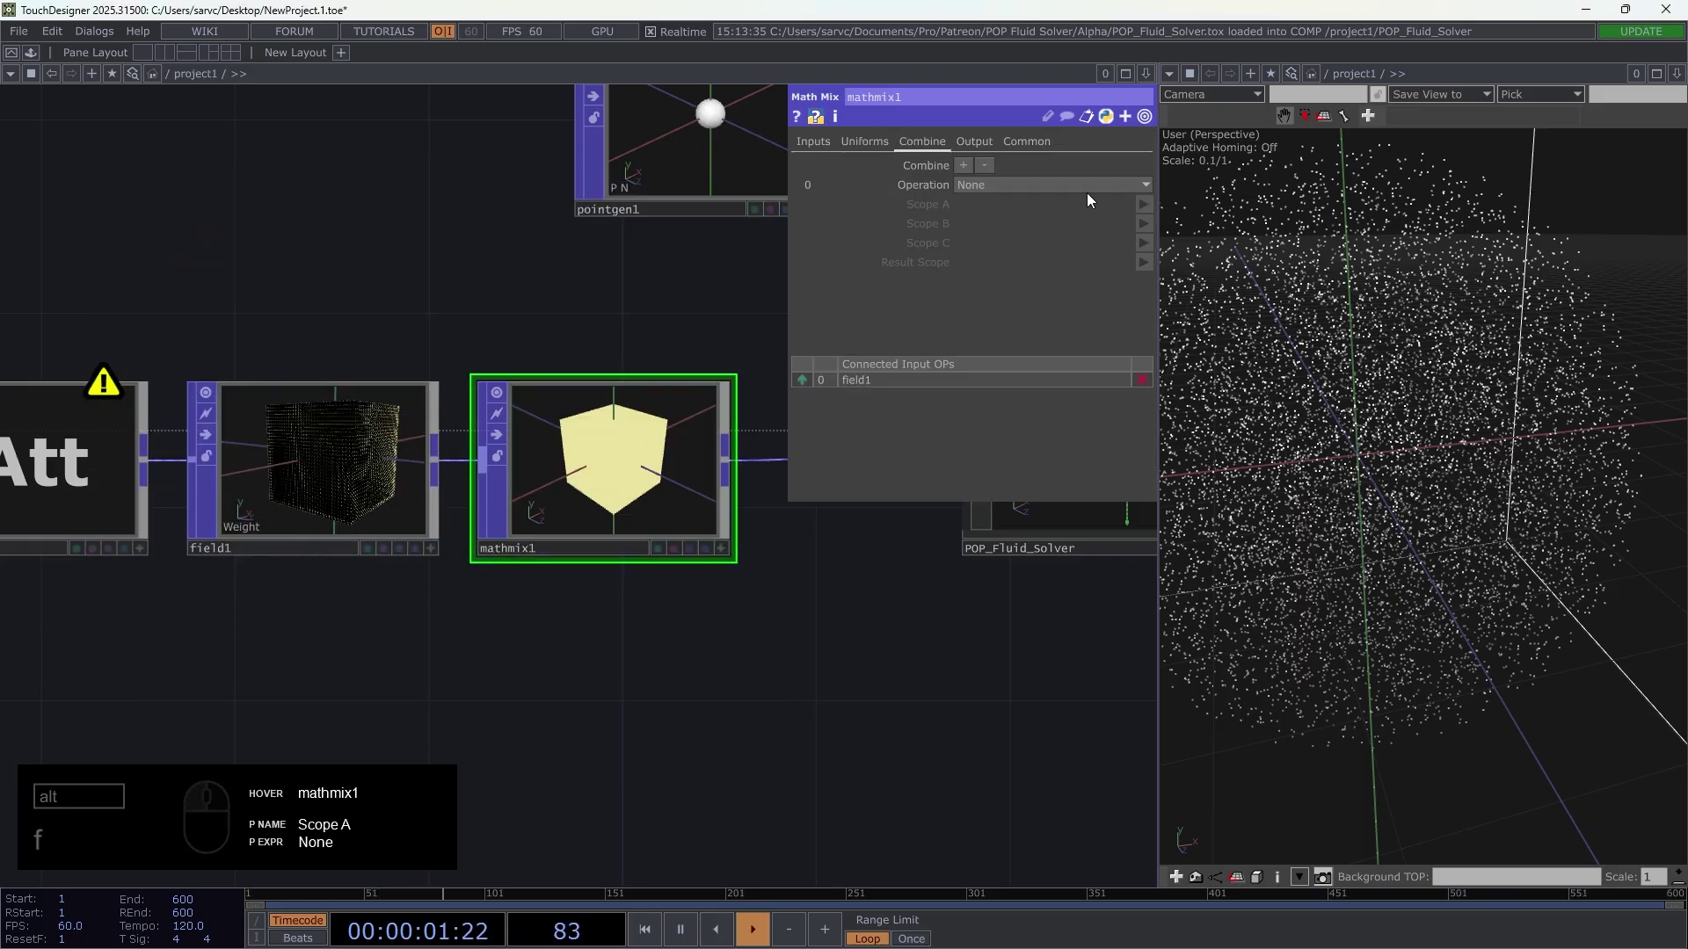
# - Give mathmix1 a Combine operation A * B and list attributes for Scope A
pyautogui.doubleClick(1096, 192)
pyautogui.moveTo(1131, 259); pyautogui.dragTo(1146, 214)
pyautogui.click(1148, 209)
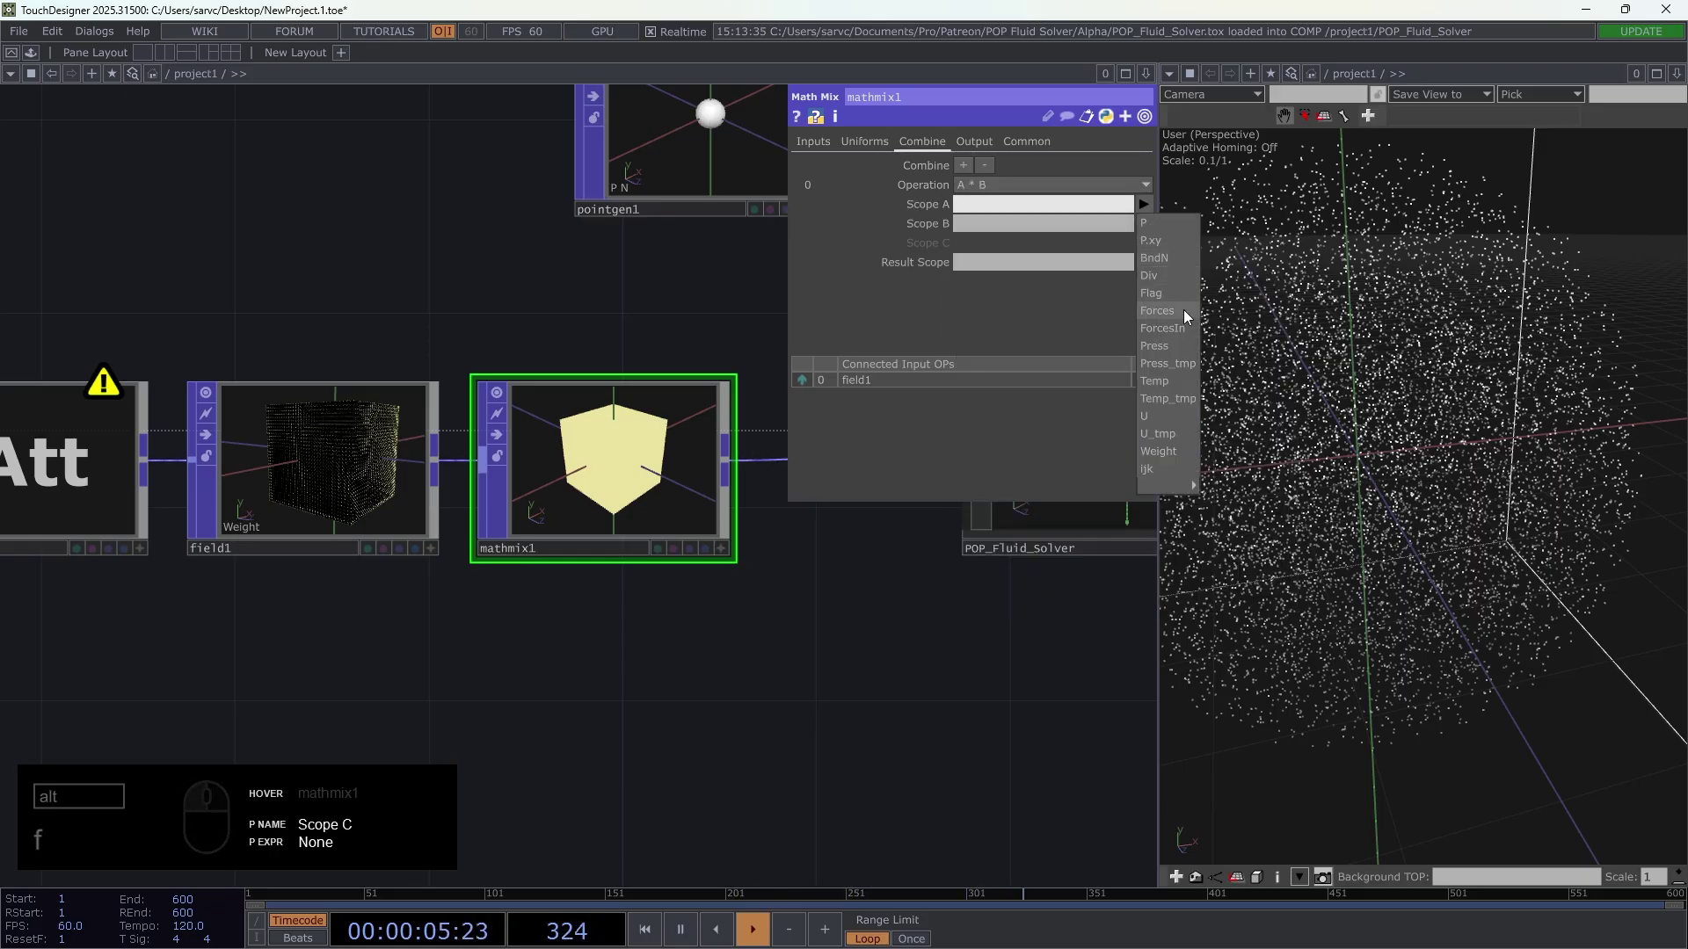
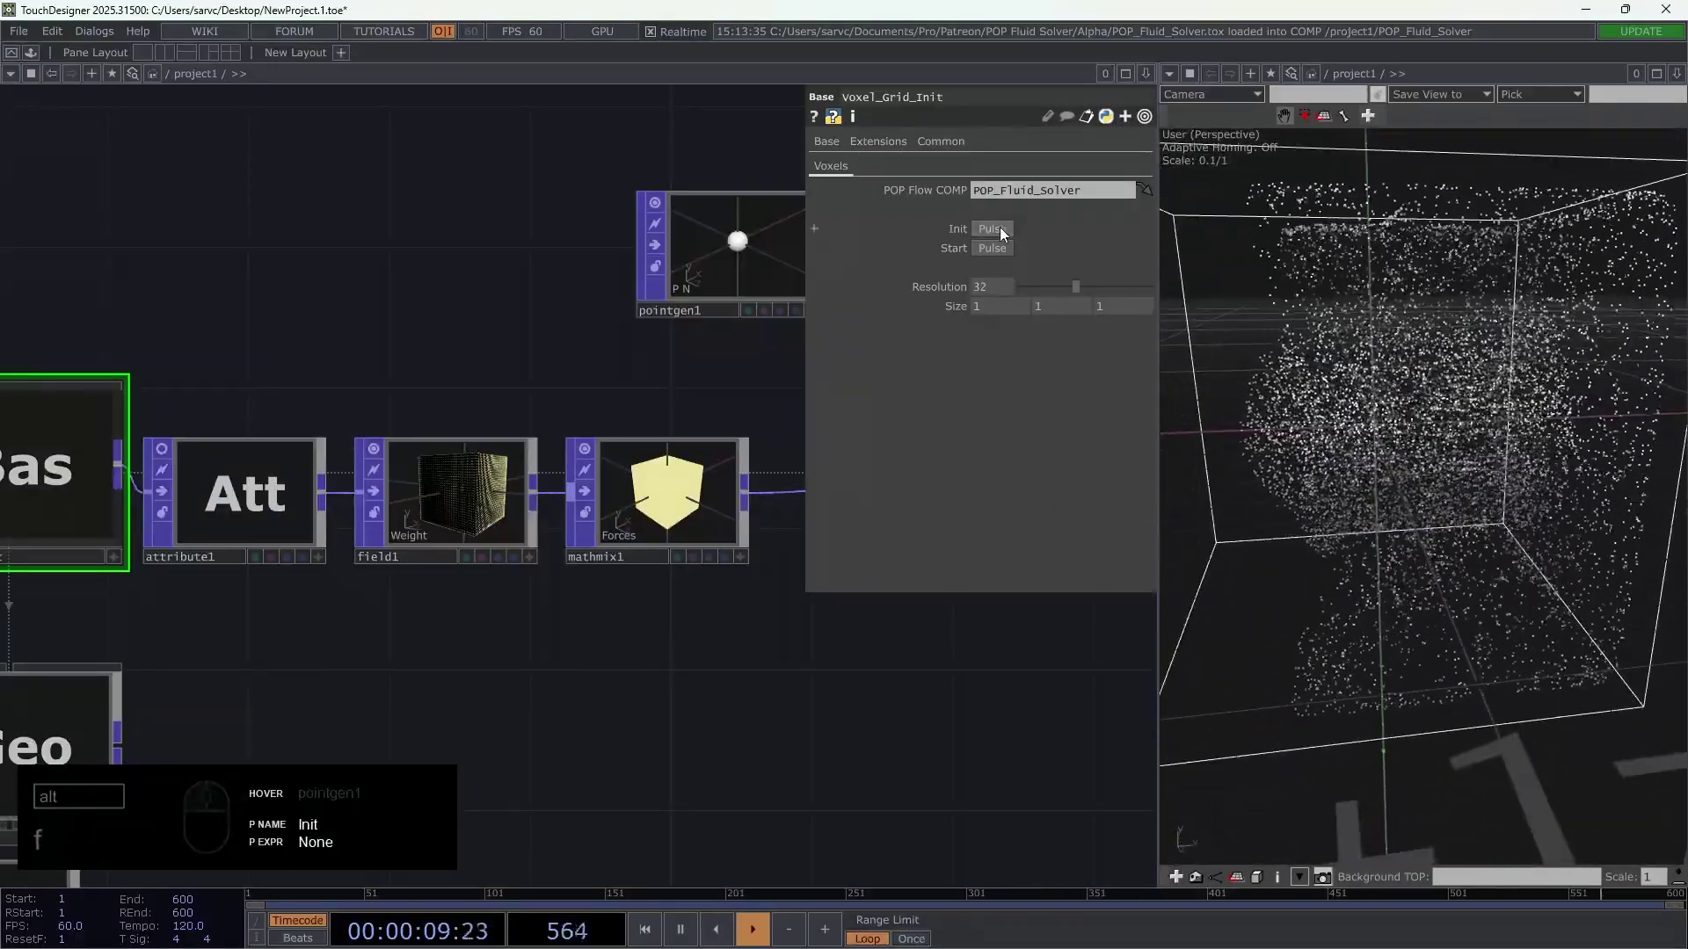
# - Enlarge field1's sphere radius to 0.5 and reinitialise the fluid on Voxel_Grid_Init
pyautogui.click(1004, 233)
pyautogui.moveTo(448, 492); pyautogui.dragTo(939, 171)
pyautogui.moveTo(828, 147); pyautogui.dragTo(920, 201)
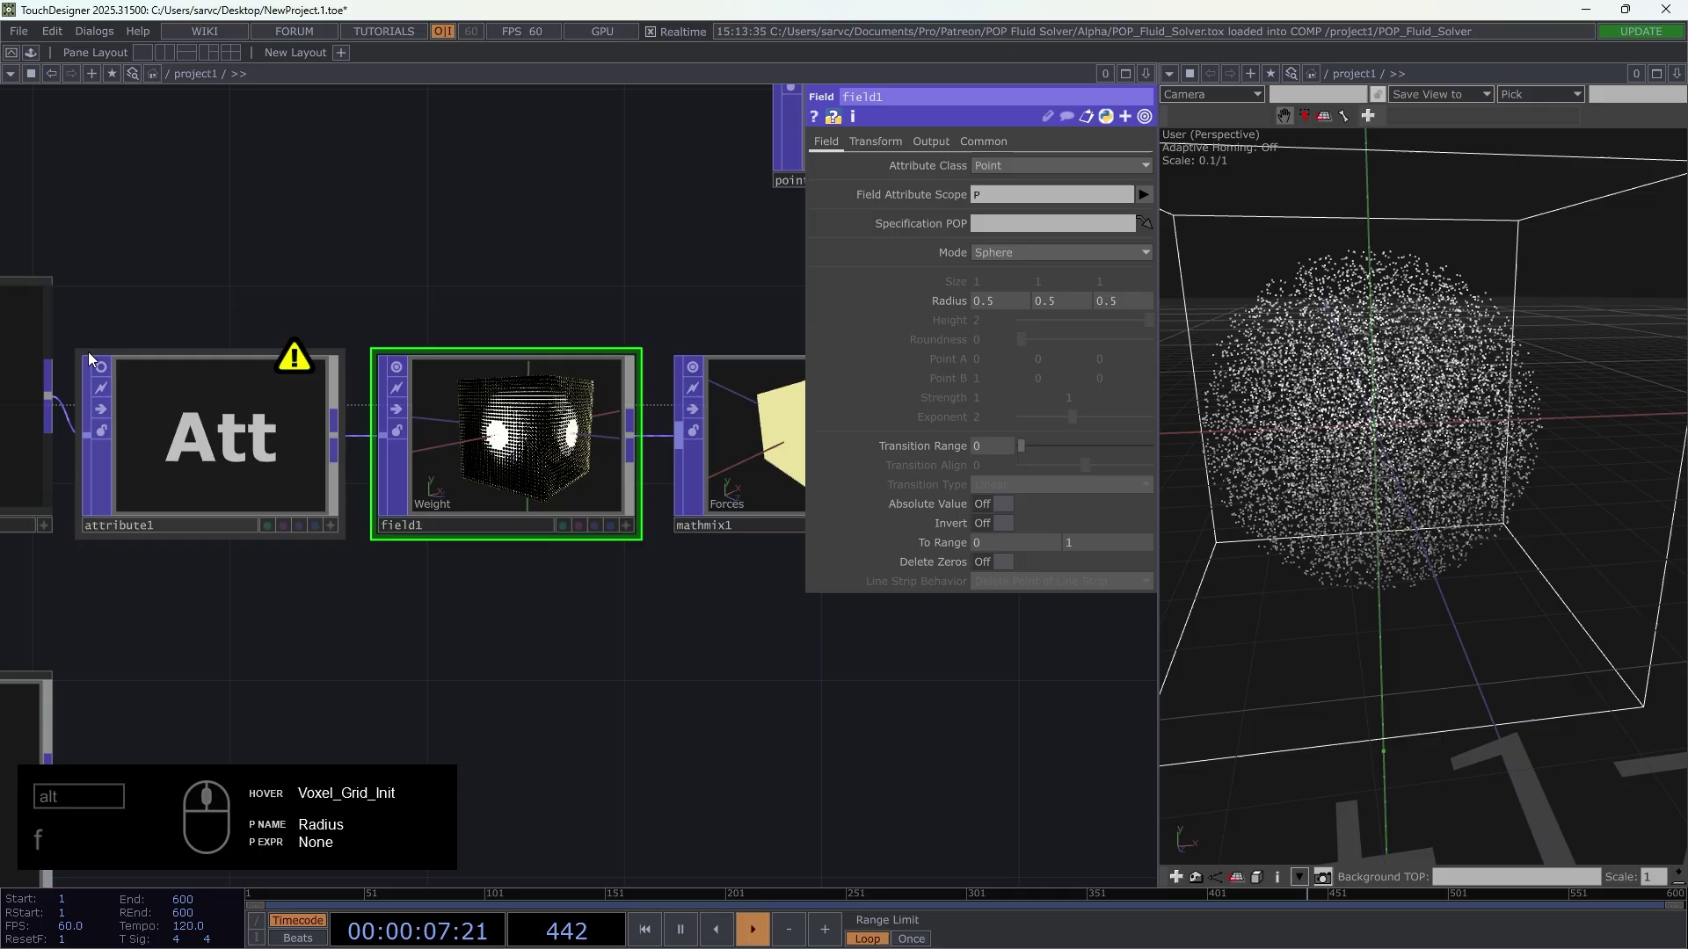
pyautogui.moveTo(339, 242); pyautogui.dragTo(100, 406)
pyautogui.click(98, 399)
pyautogui.moveTo(991, 236); pyautogui.dragTo(1002, 253)
pyautogui.click(1003, 253)
pyautogui.click(1002, 253)
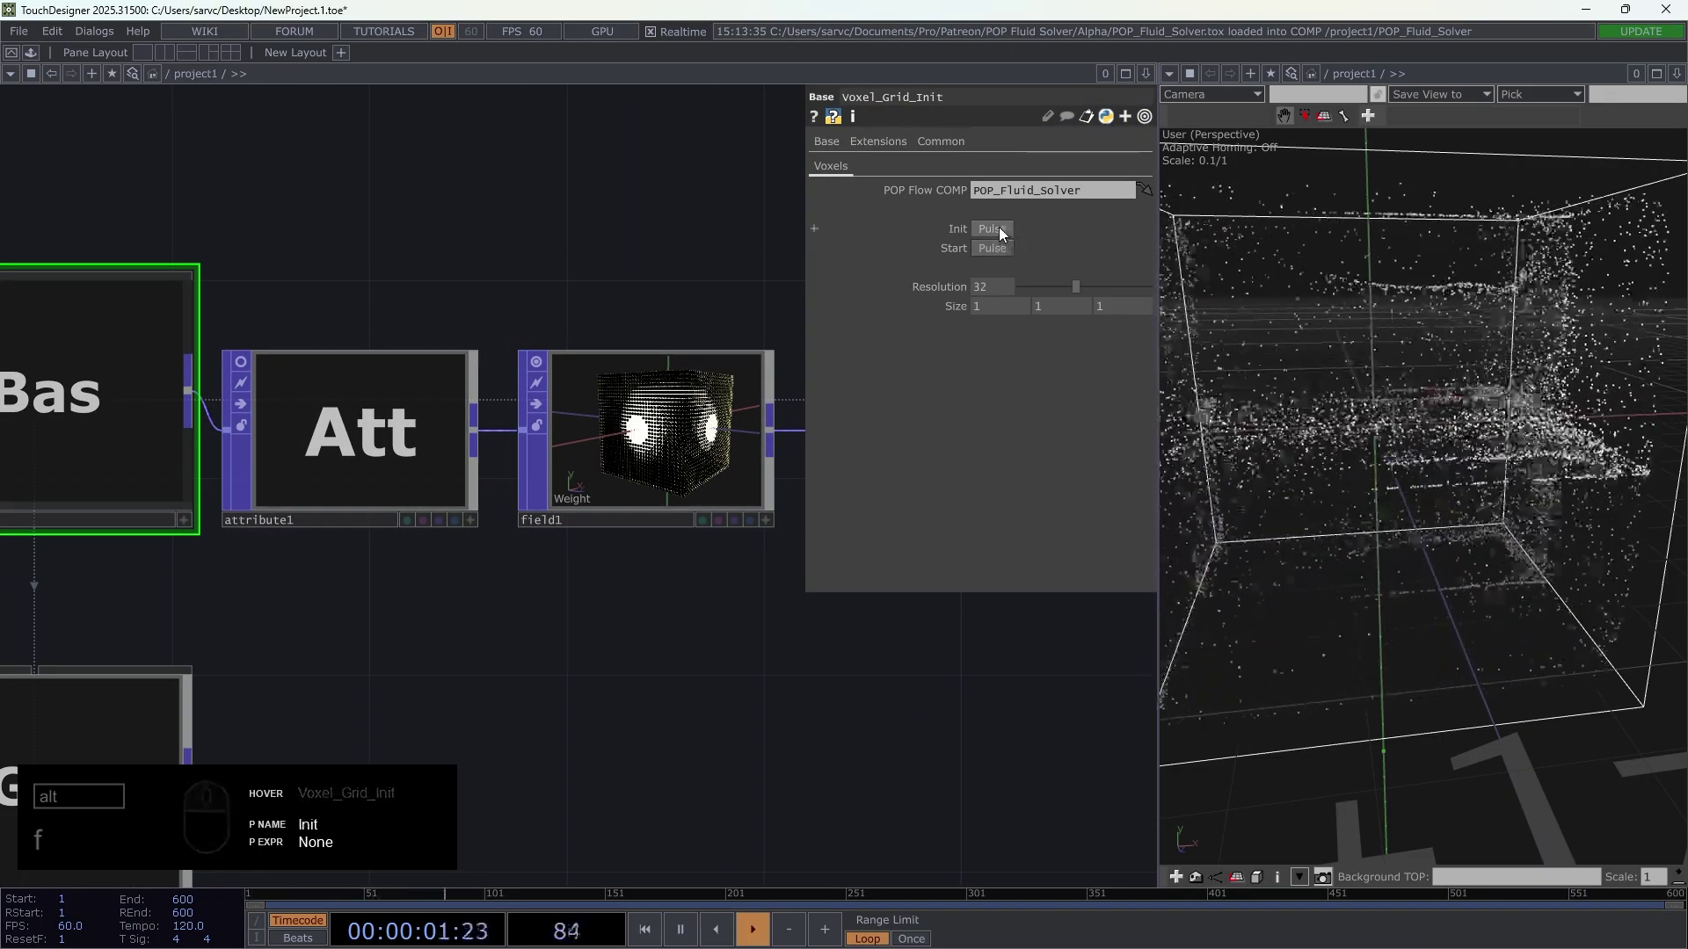
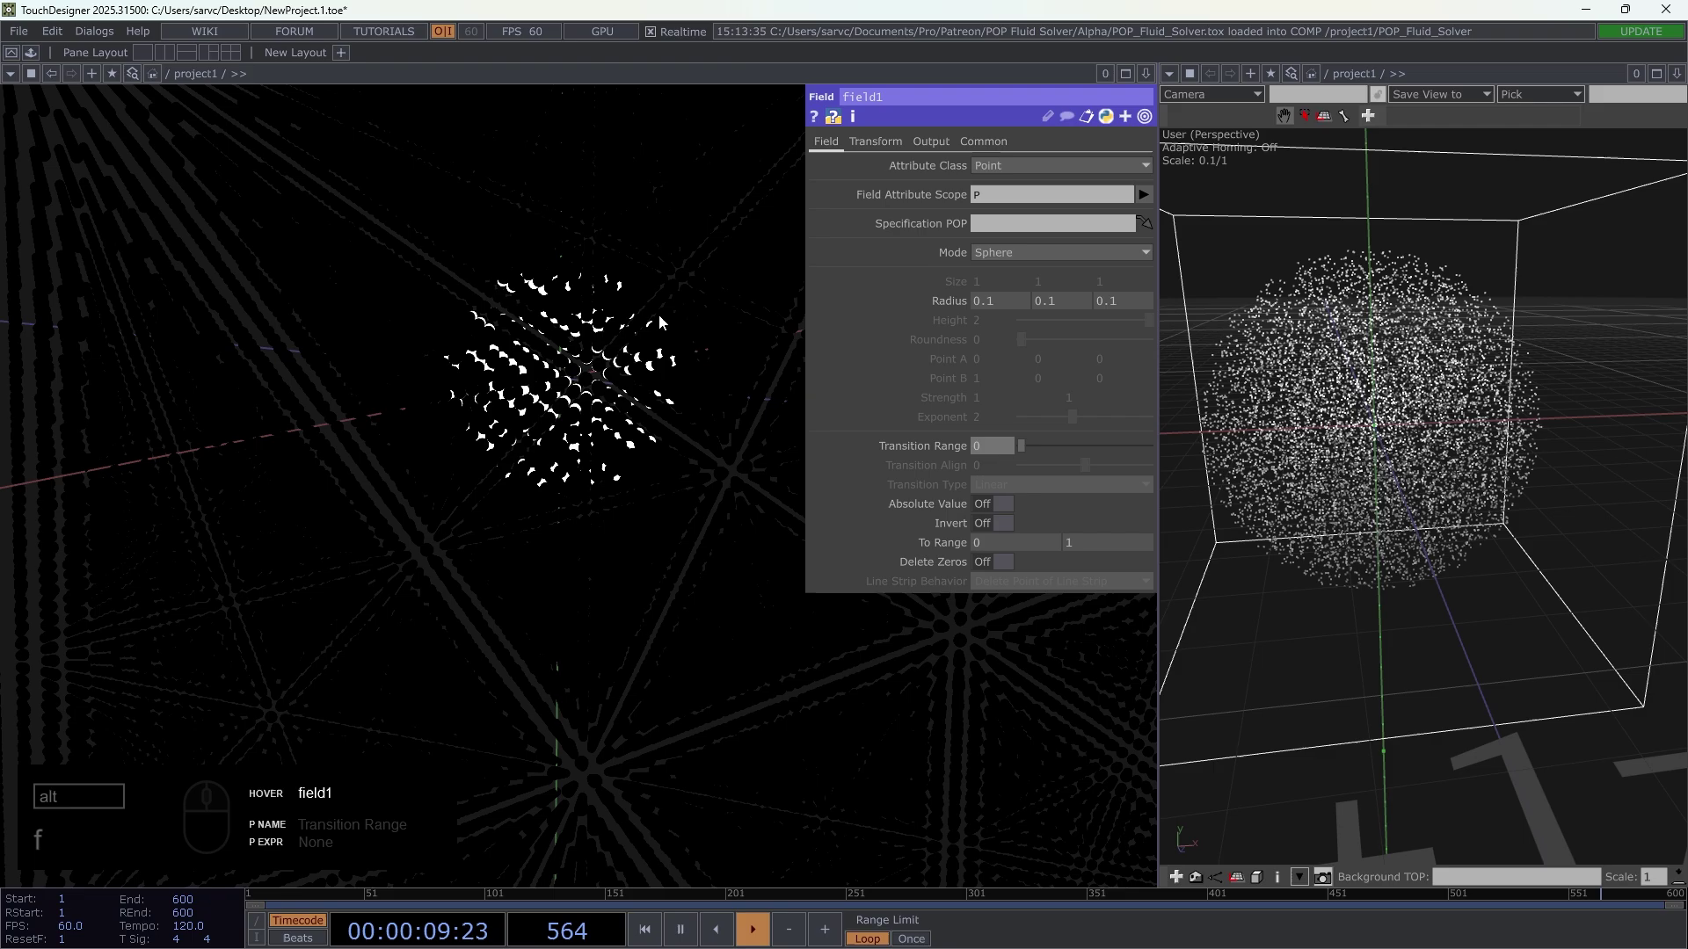
# - Set radius 0.1 with a 0.2 transition range, then pulse Init and Start
pyautogui.middleClick(1006, 445)
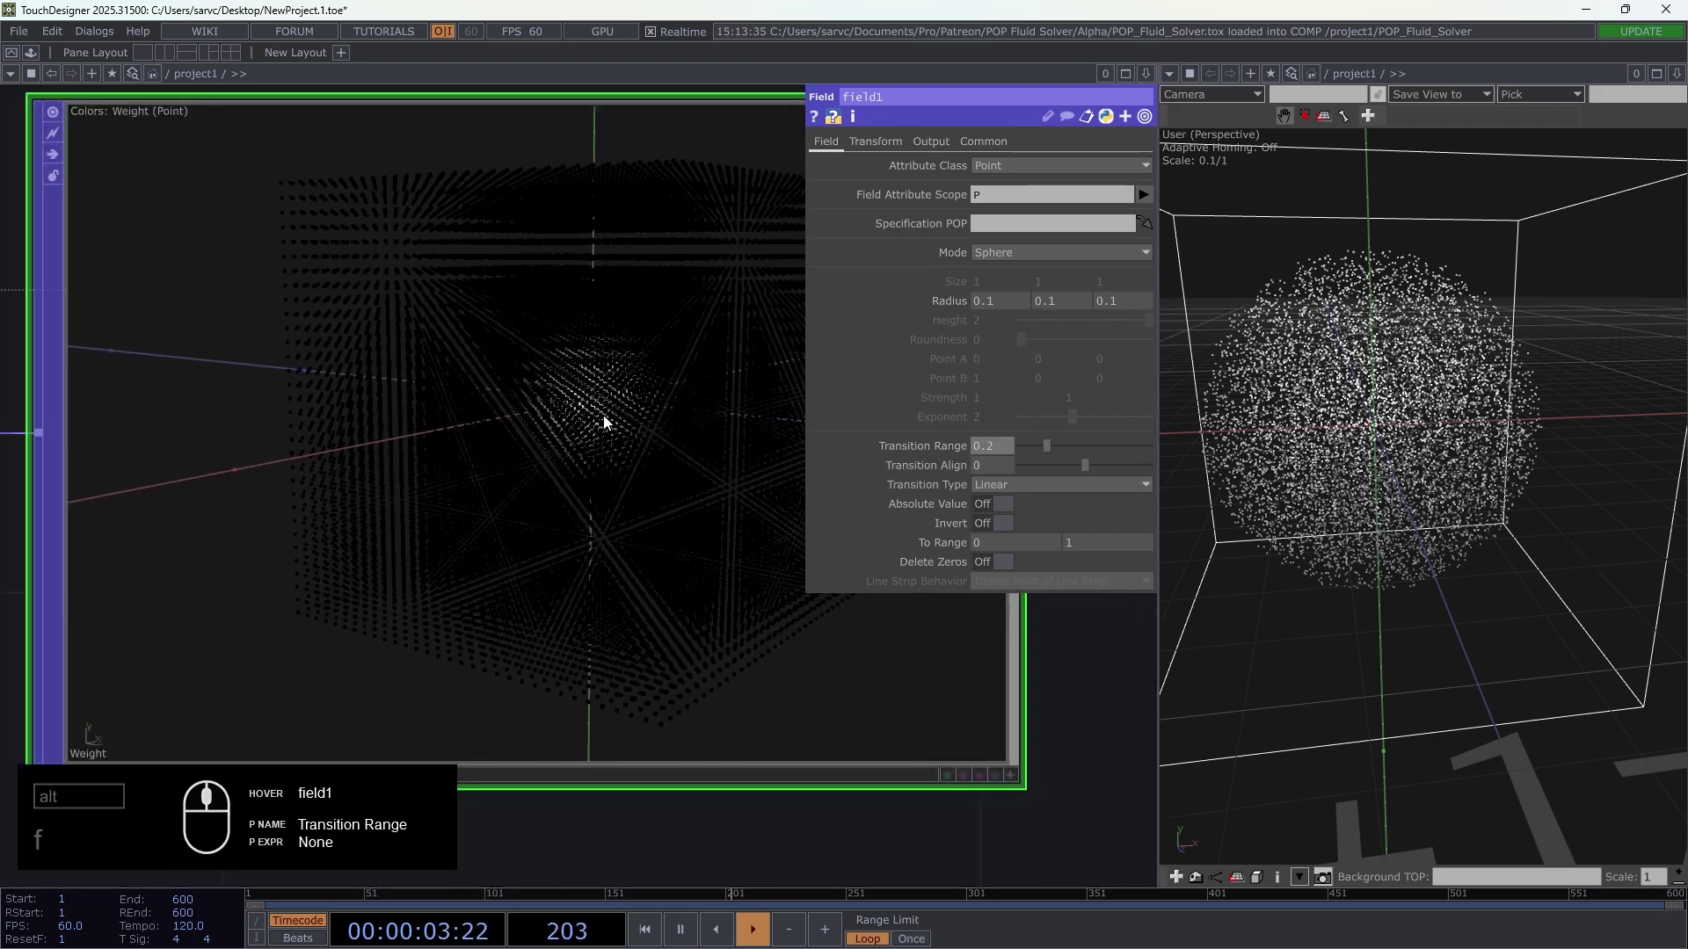
pyautogui.click(381, 200)
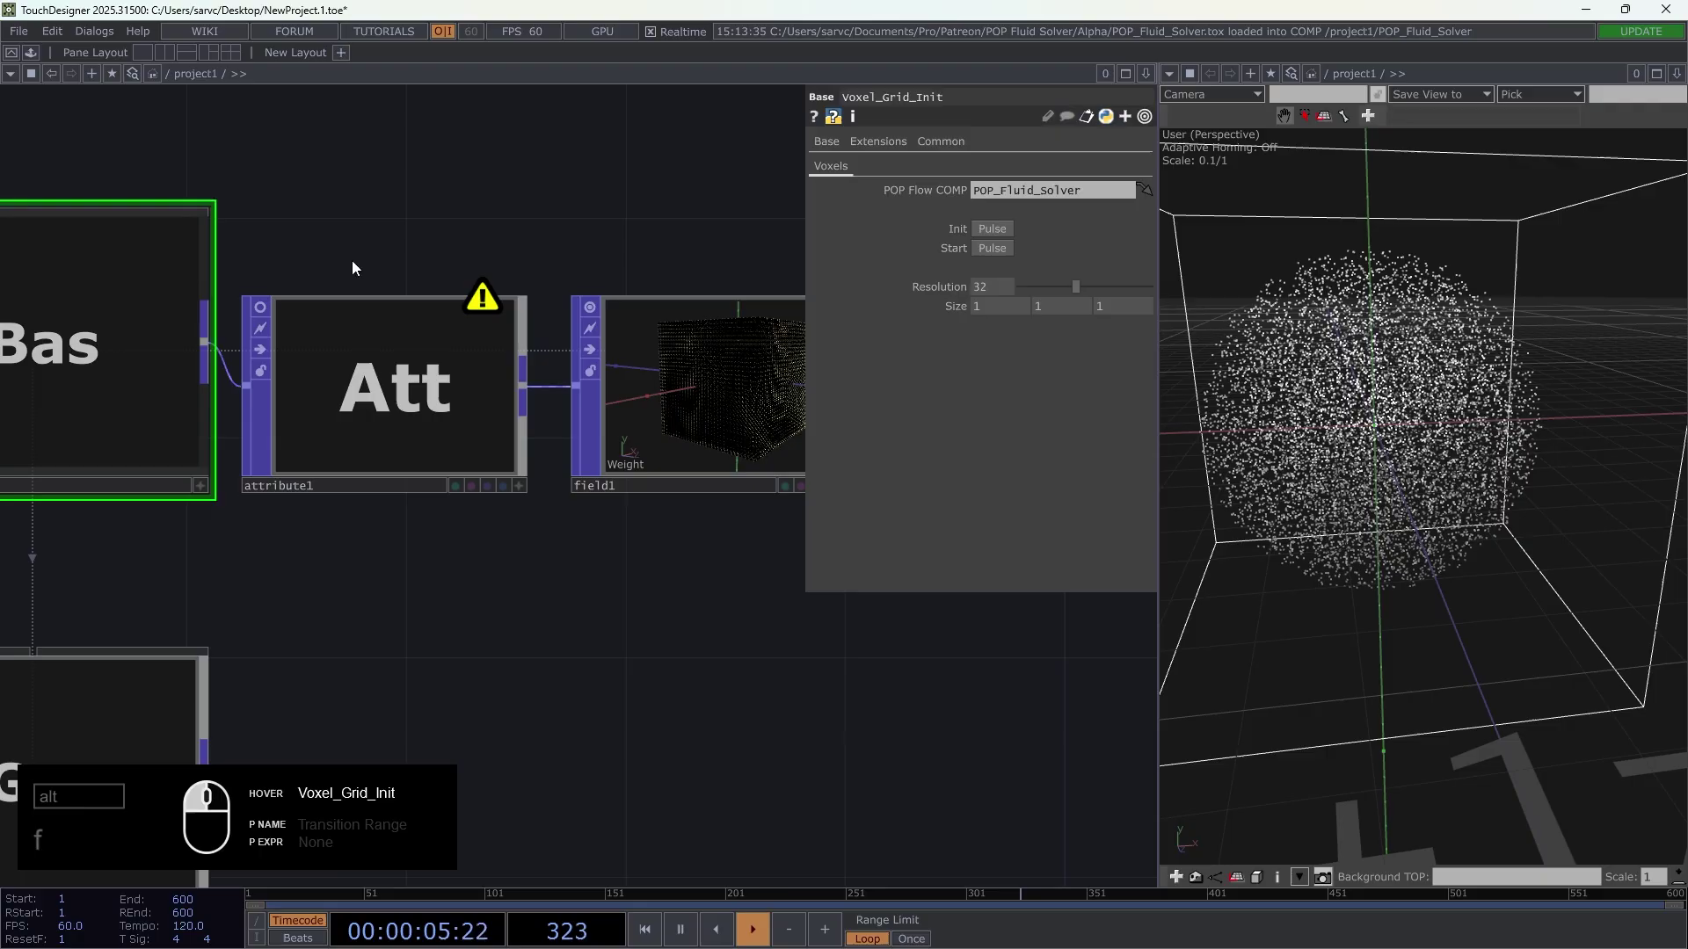
pyautogui.click(707, 178)
pyautogui.middleClick(590, 392)
pyautogui.click(1008, 256)
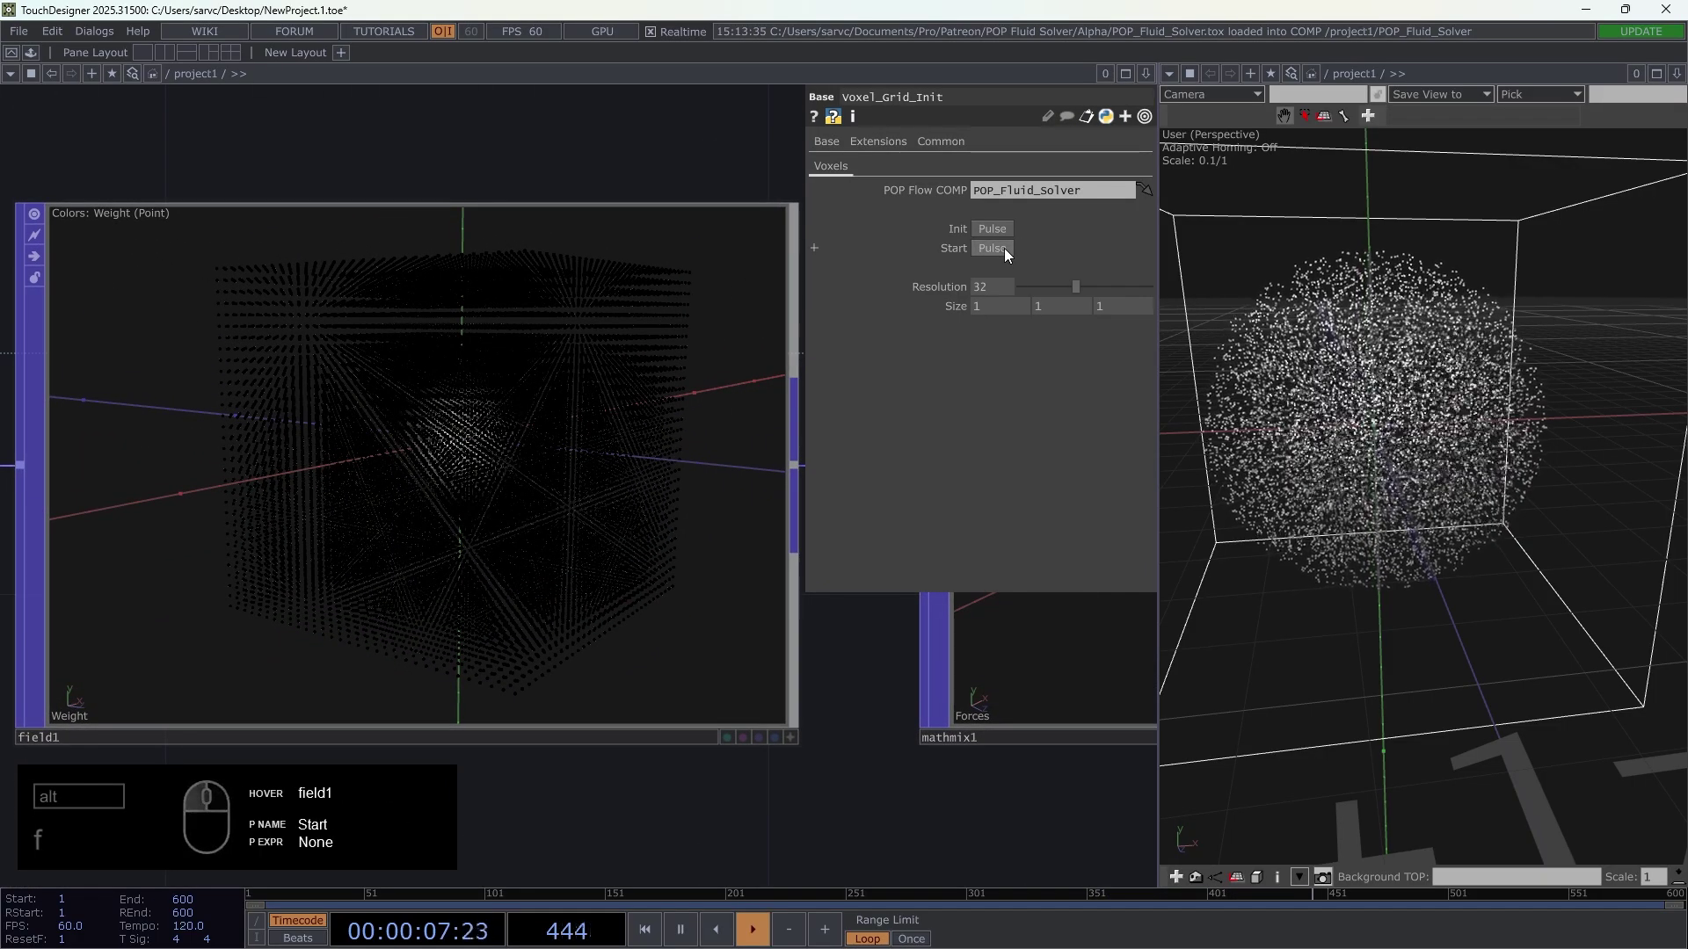
pyautogui.click(1002, 237)
# - On field1's Transform page translate the sphere -0.3 in Y
pyautogui.moveTo(565, 441); pyautogui.dragTo(683, 313)
pyautogui.moveTo(926, 186); pyautogui.dragTo(975, 157)
pyautogui.click(883, 153)
pyautogui.middleClick(1057, 209)
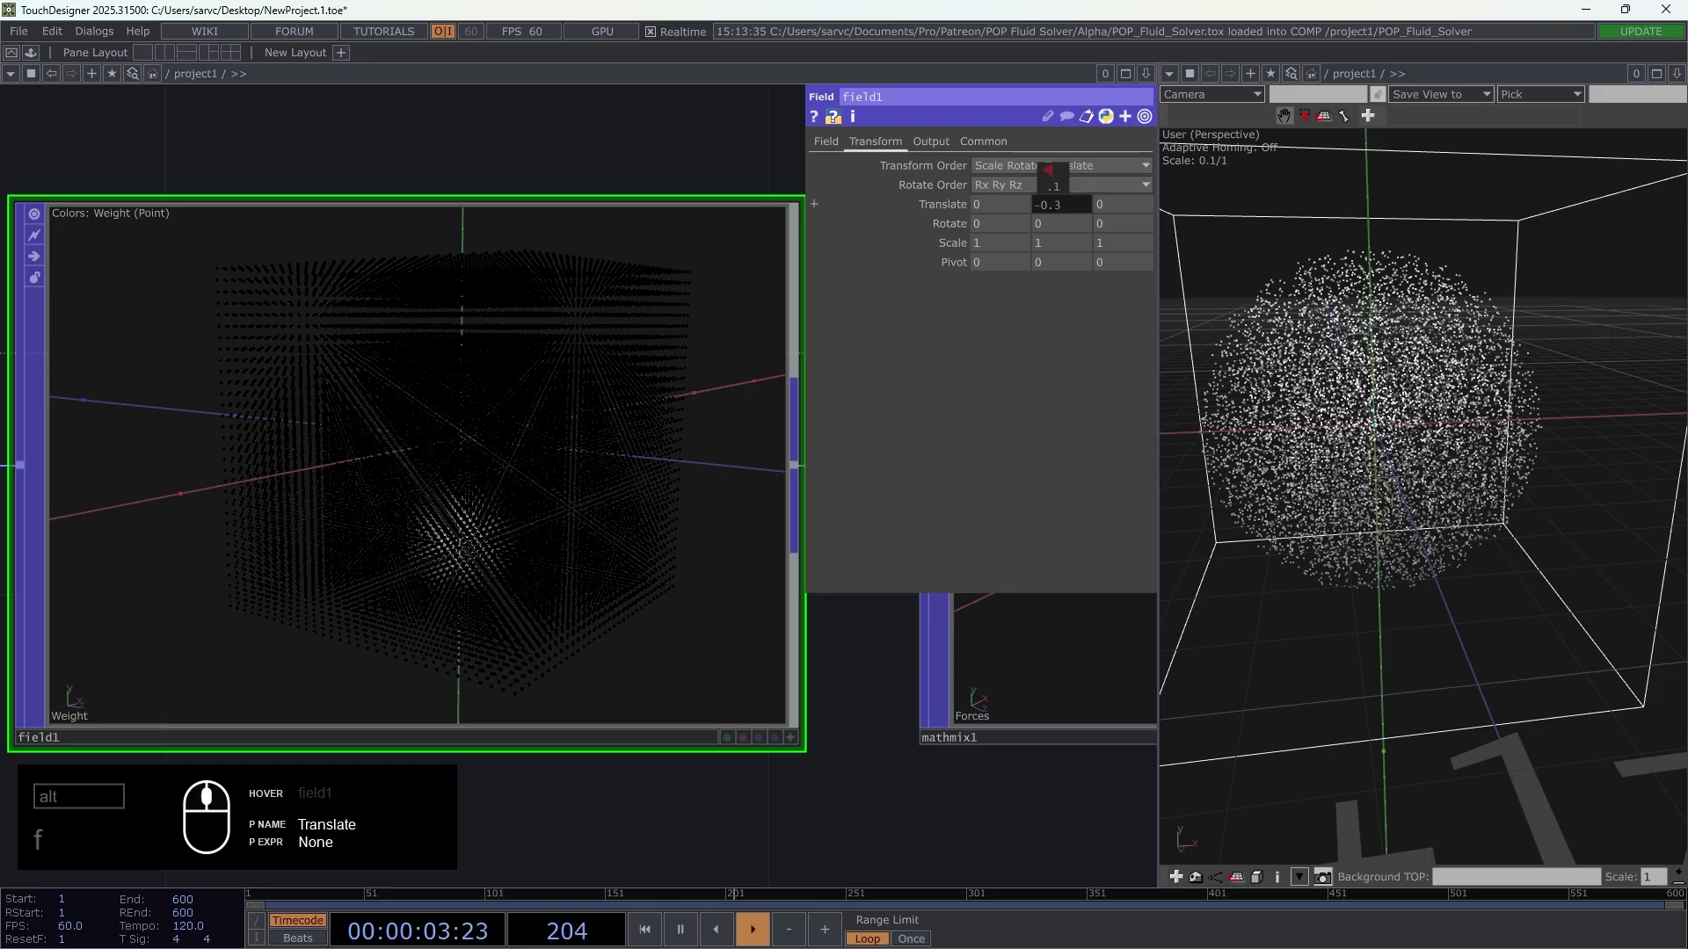
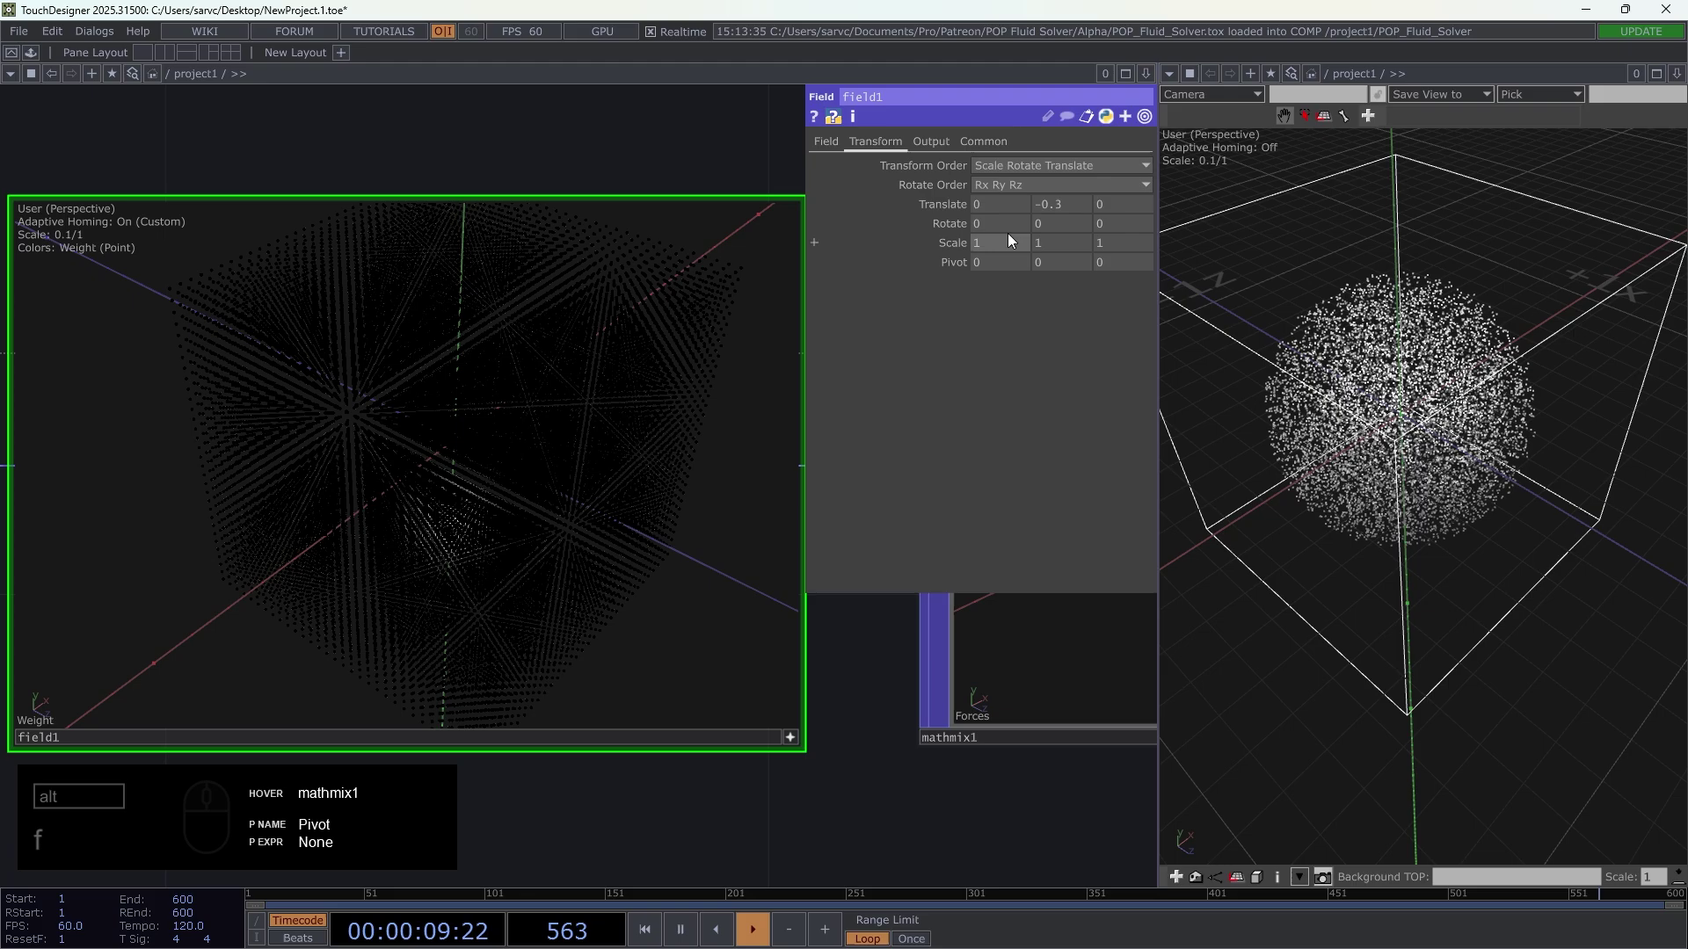
# - Offset field1's sphere to Translate -0.3 -0.3 0.3 and close the enlarged preview
pyautogui.moveTo(417, 516); pyautogui.dragTo(1126, 208)
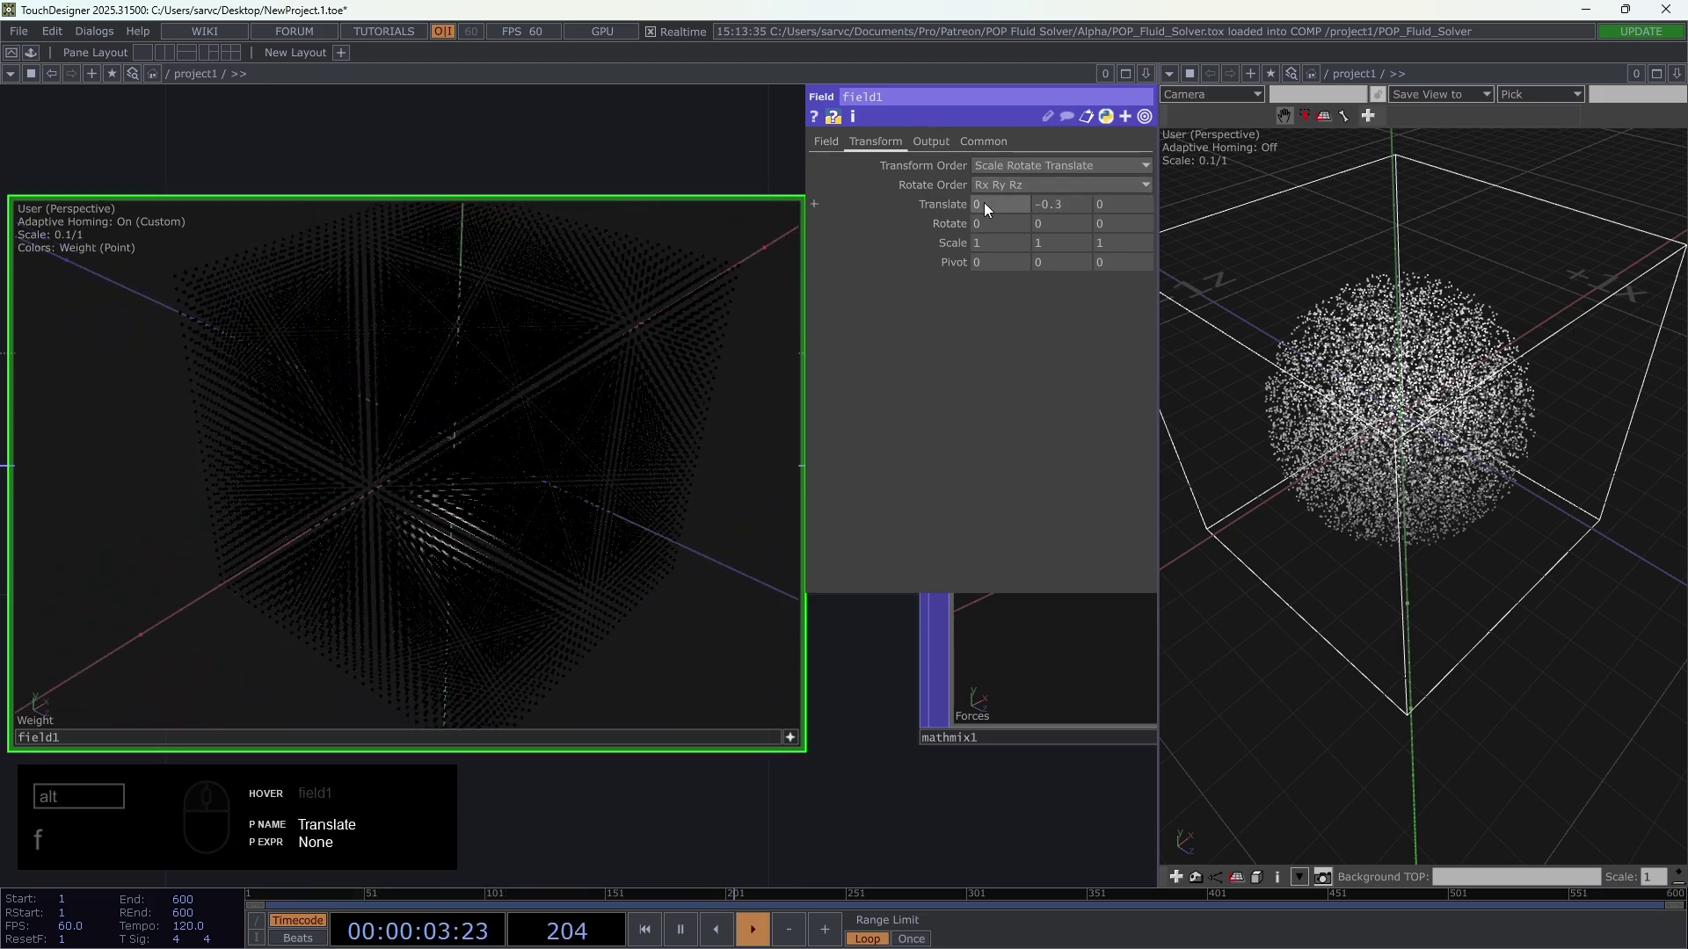
pyautogui.moveTo(532, 516); pyautogui.dragTo(948, 226)
pyautogui.moveTo(982, 208); pyautogui.dragTo(485, 501)
pyautogui.moveTo(480, 509); pyautogui.dragTo(1007, 305)
pyautogui.moveTo(1111, 205); pyautogui.dragTo(535, 580)
pyautogui.moveTo(554, 627); pyautogui.dragTo(449, 659)
pyautogui.moveTo(598, 575); pyautogui.dragTo(375, 560)
pyautogui.moveTo(514, 458); pyautogui.dragTo(872, 730)
pyautogui.doubleClick(800, 741)
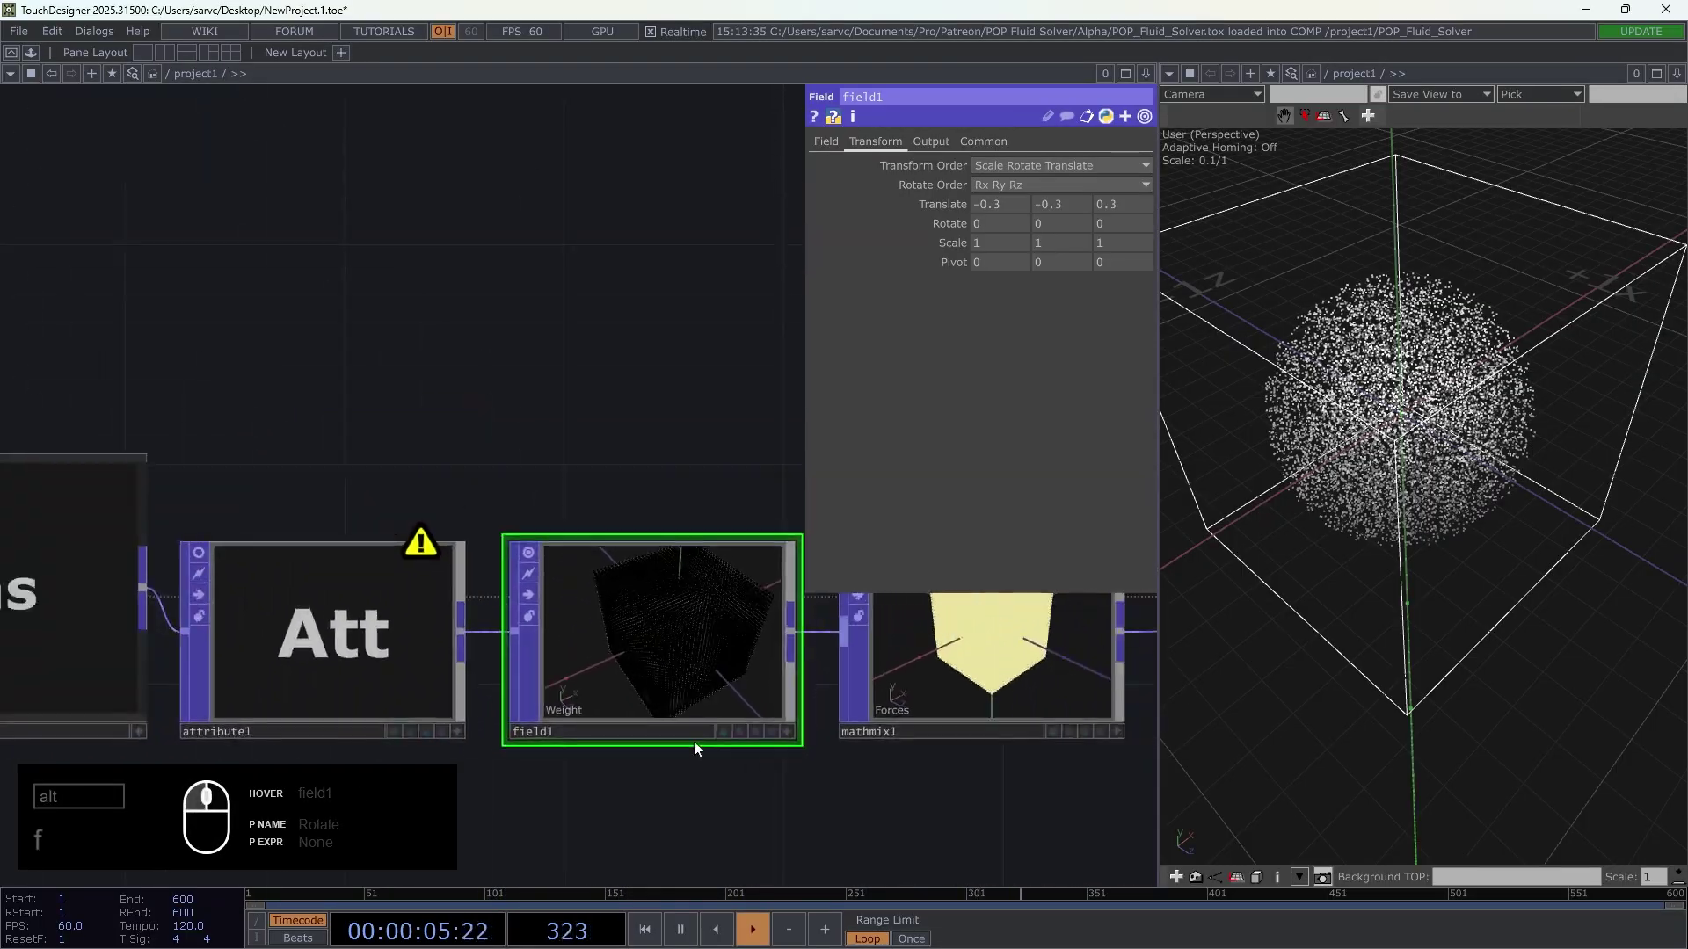
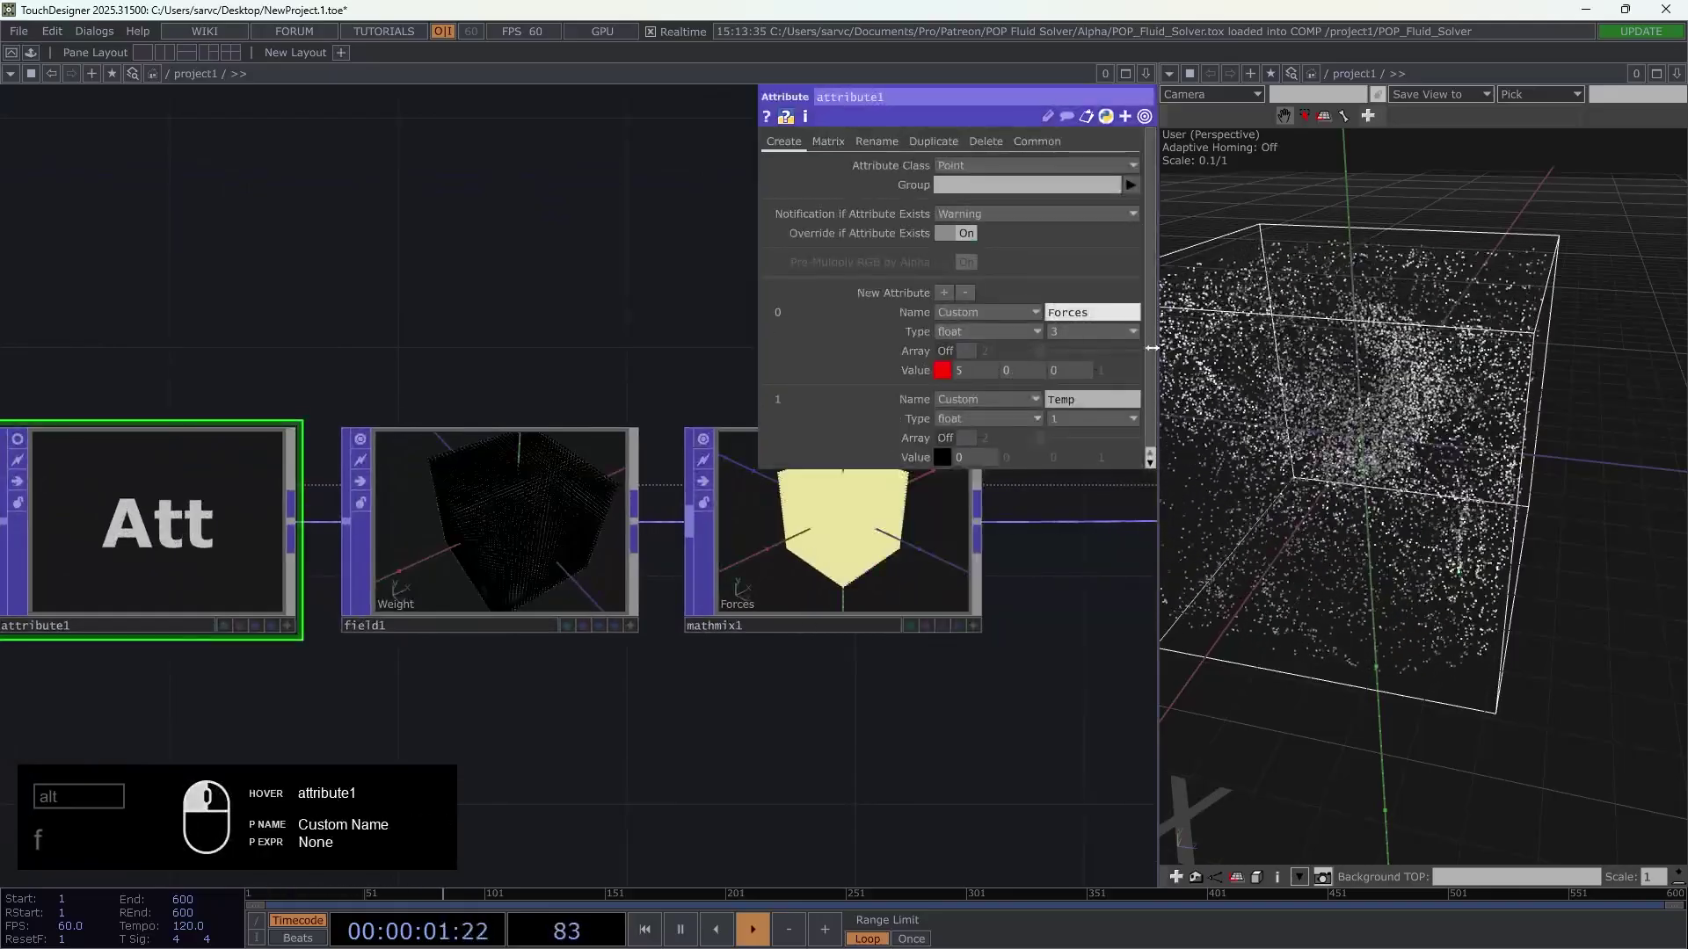
# - Reset attribute1's Forces value to 0 0 0 and pulse Init on Voxel_Grid_Init
pyautogui.moveTo(970, 375); pyautogui.dragTo(419, 353)
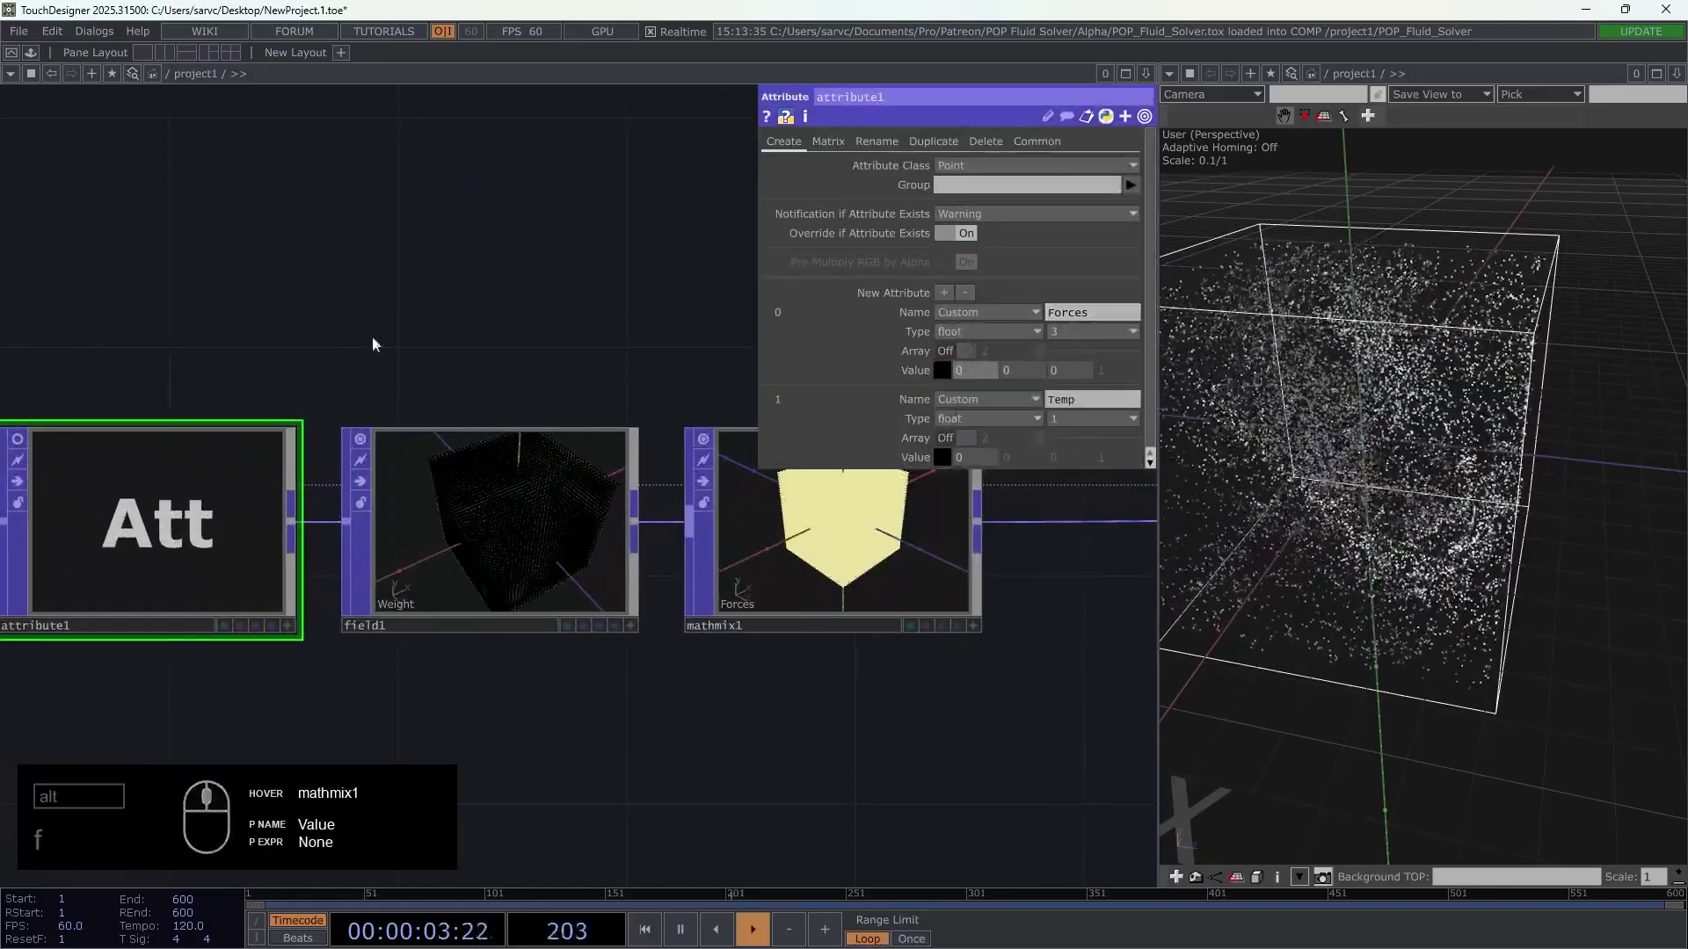
pyautogui.middleClick(373, 341)
pyautogui.click(68, 441)
pyautogui.click(1011, 255)
# - Create a new Noise POP placed below mathmix1 in the network
pyautogui.click(785, 678)
pyautogui.click(628, 632)
pyautogui.moveTo(628, 631); pyautogui.dragTo(705, 648)
pyautogui.click(945, 699)
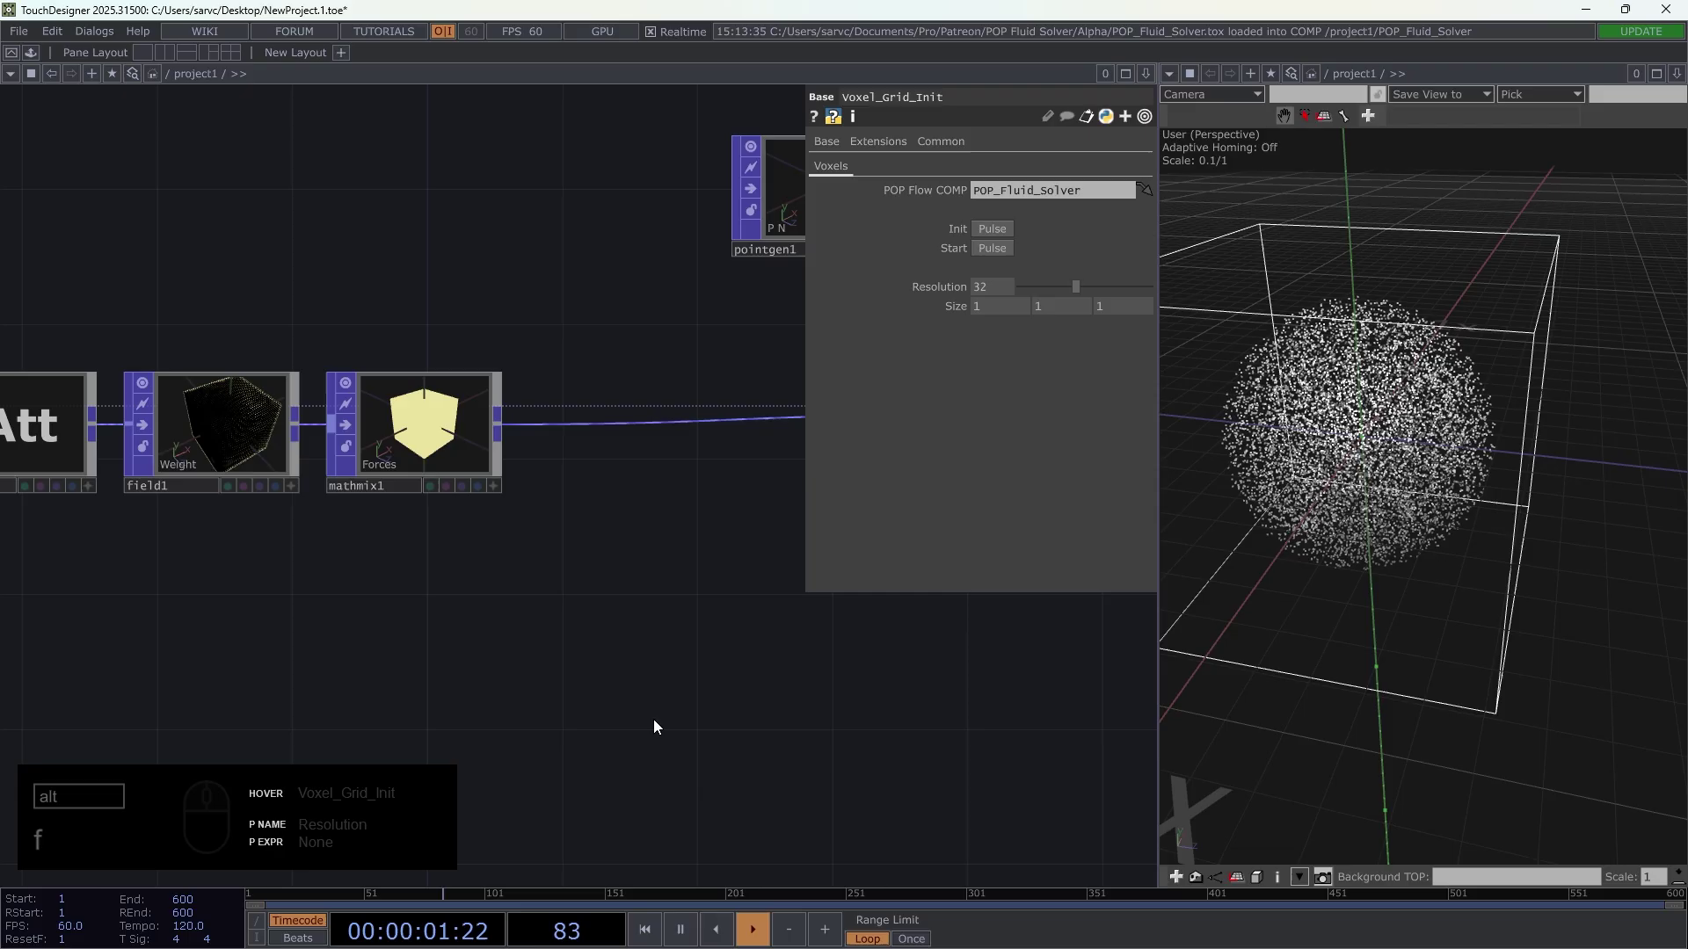
pyautogui.moveTo(697, 641); pyautogui.dragTo(455, 628)
pyautogui.click(458, 615)
pyautogui.moveTo(272, 819); pyautogui.dragTo(399, 678)
pyautogui.click(484, 590)
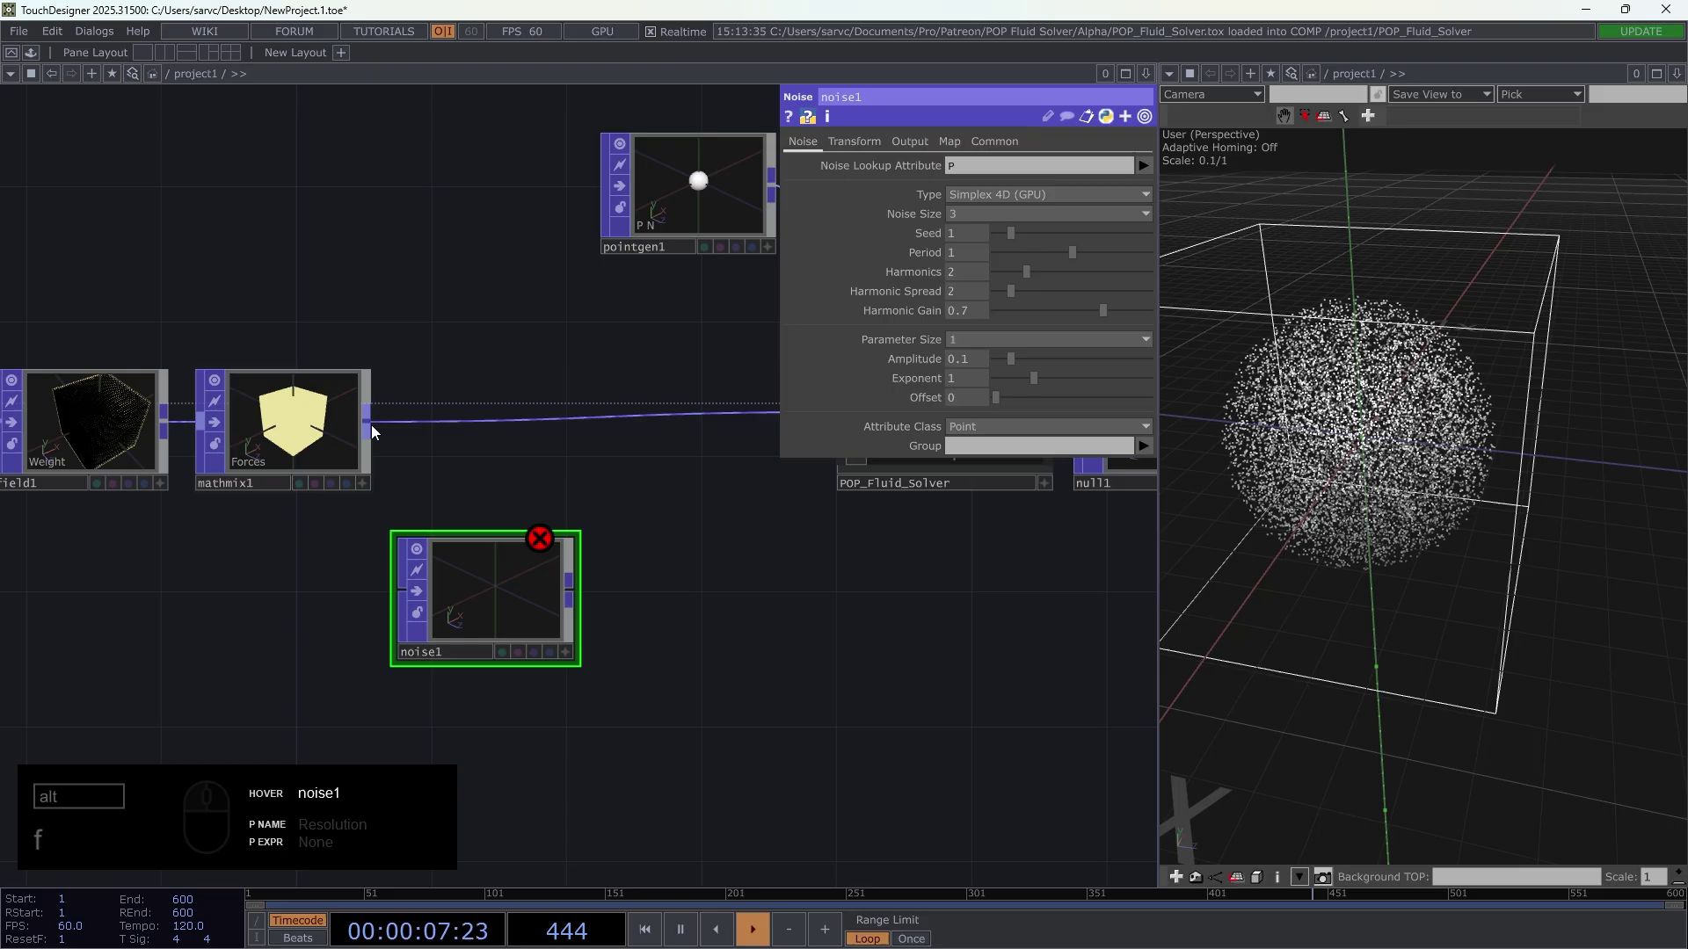
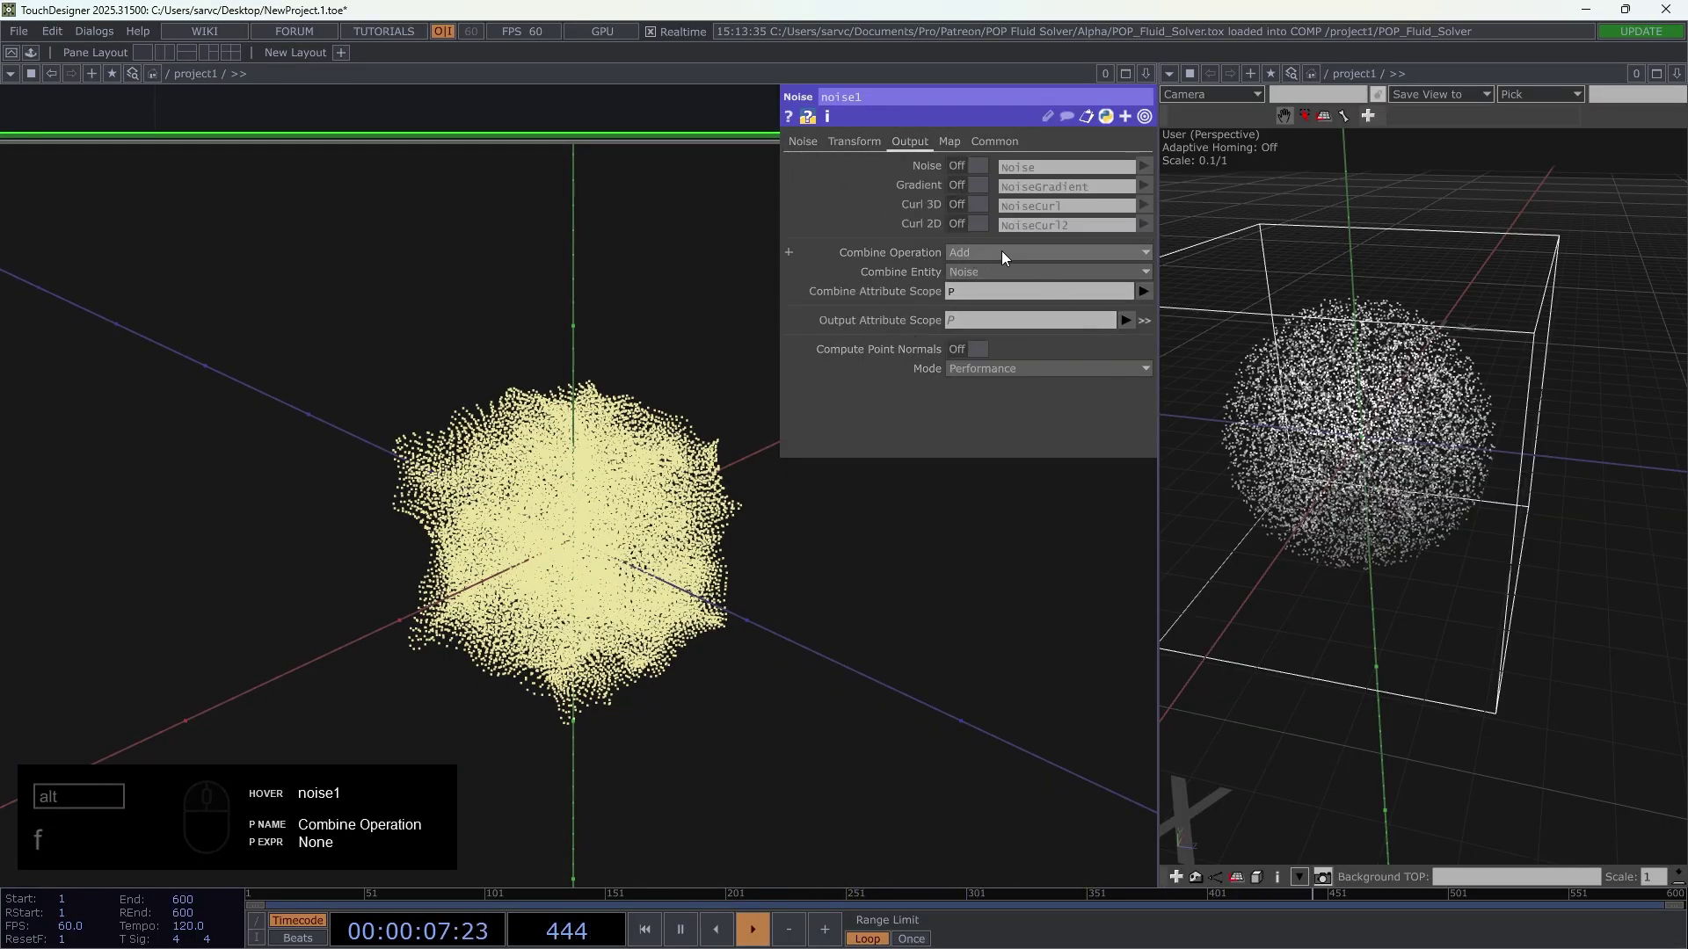
# - Set noise1's Combine Operation to None and output the noise as a NoiseForce attribute with period 0.5
pyautogui.click(1007, 255)
pyautogui.click(983, 274)
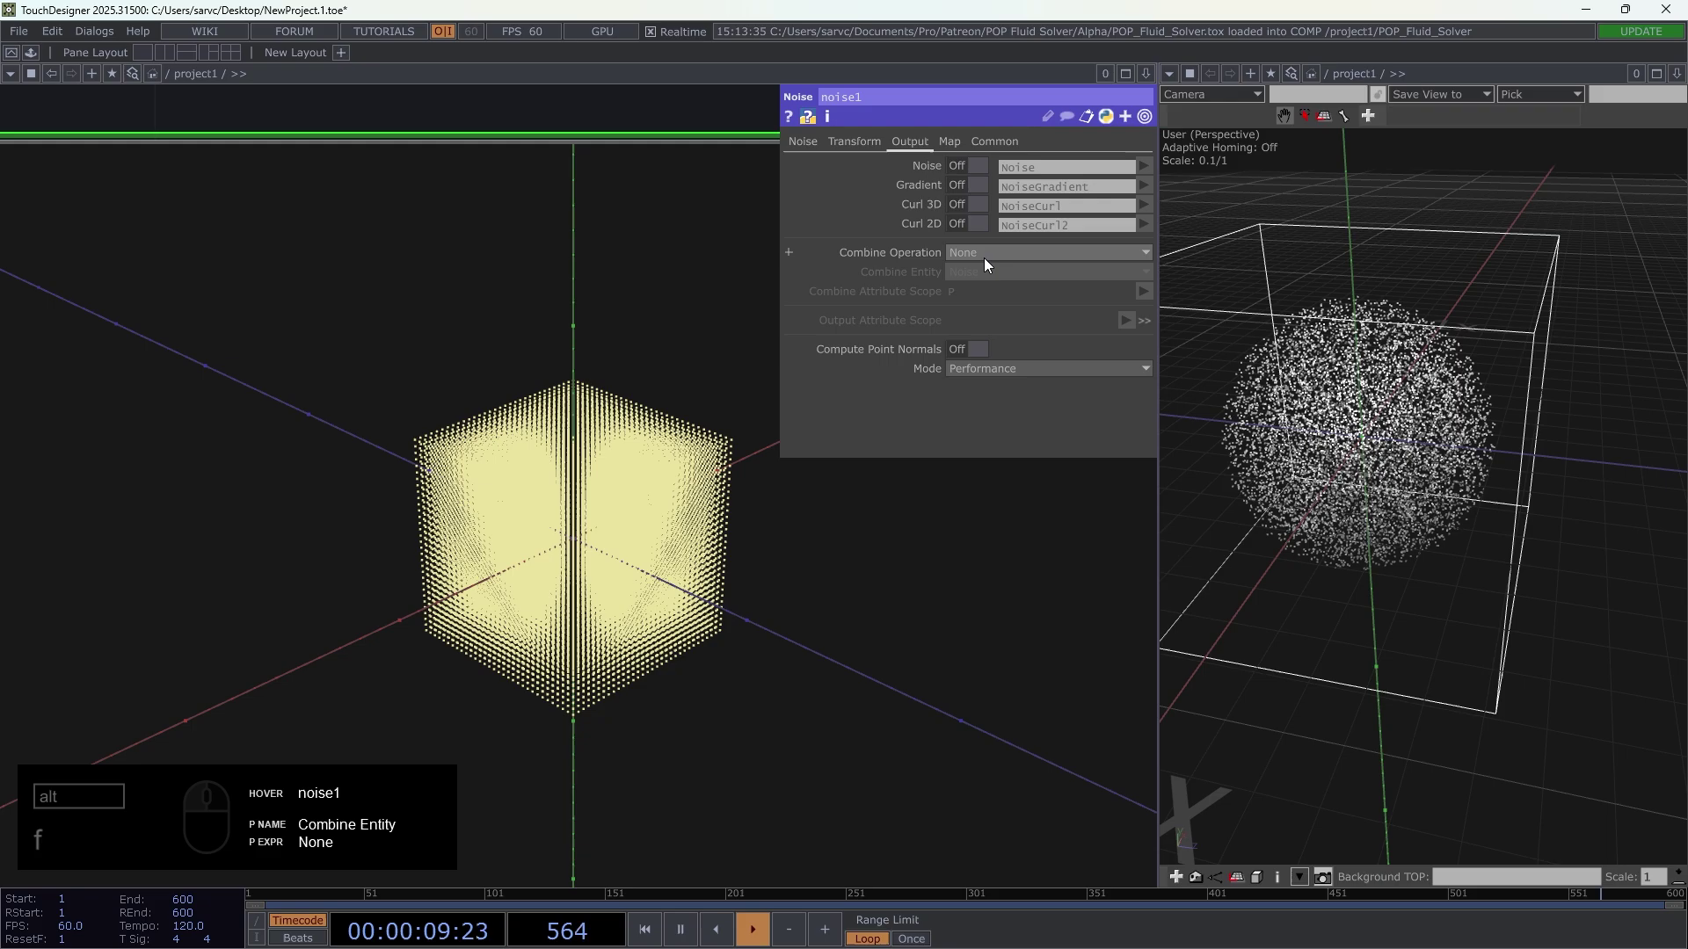
pyautogui.click(977, 168)
pyautogui.click(1073, 172)
pyautogui.click(1072, 171)
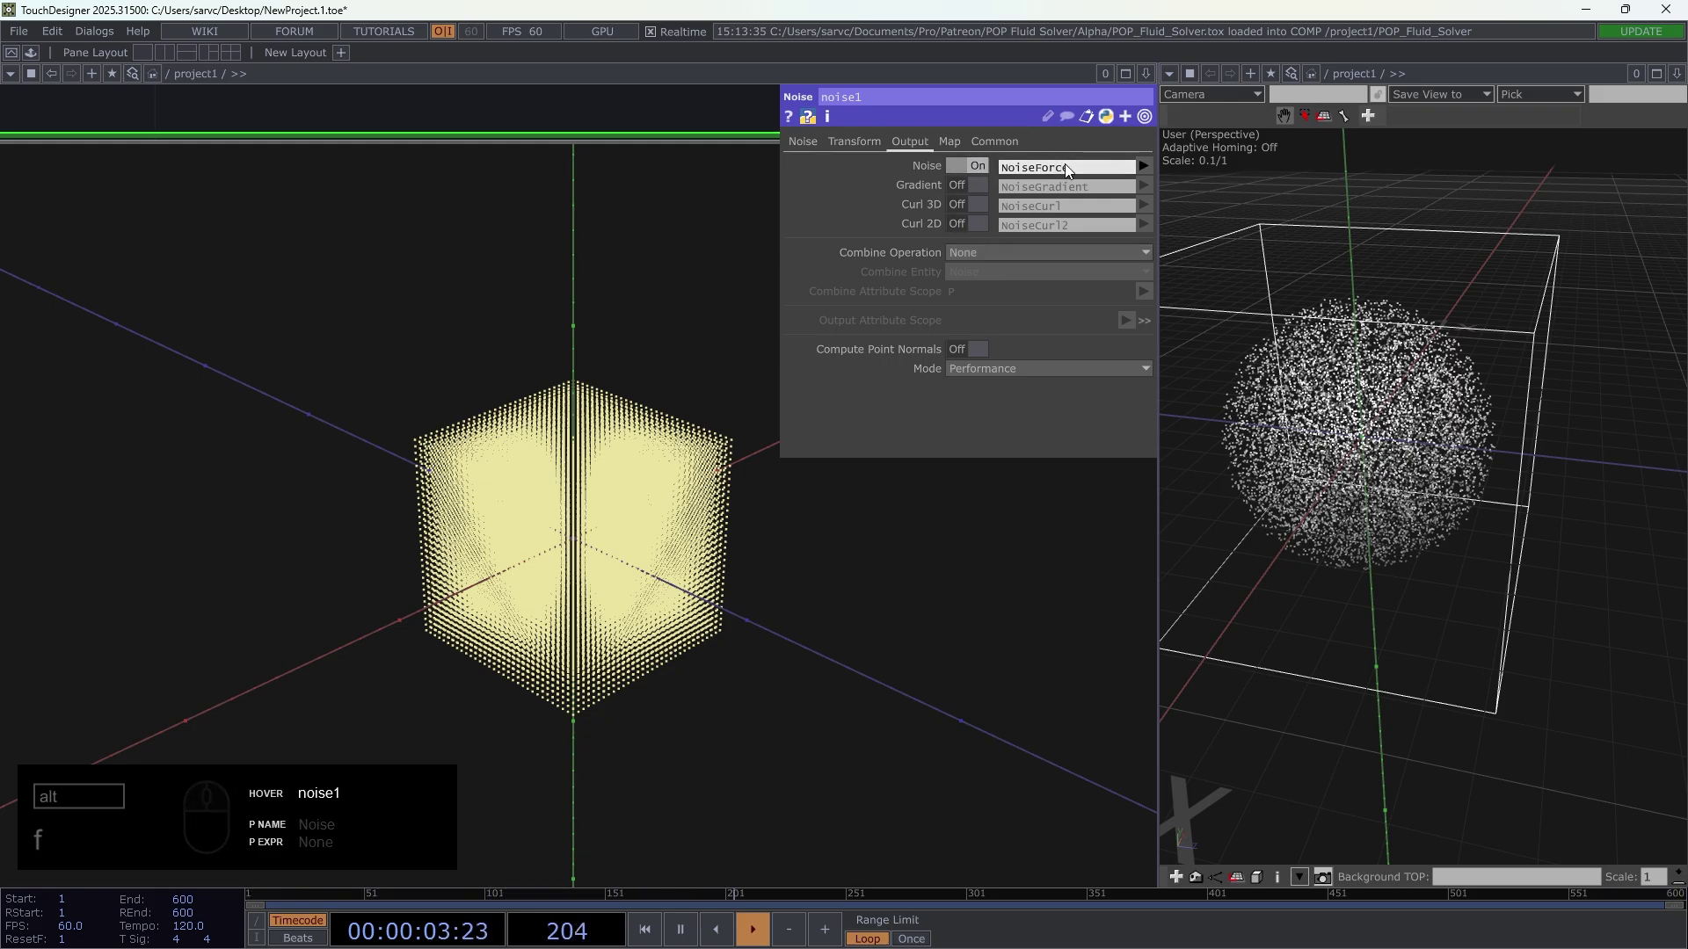
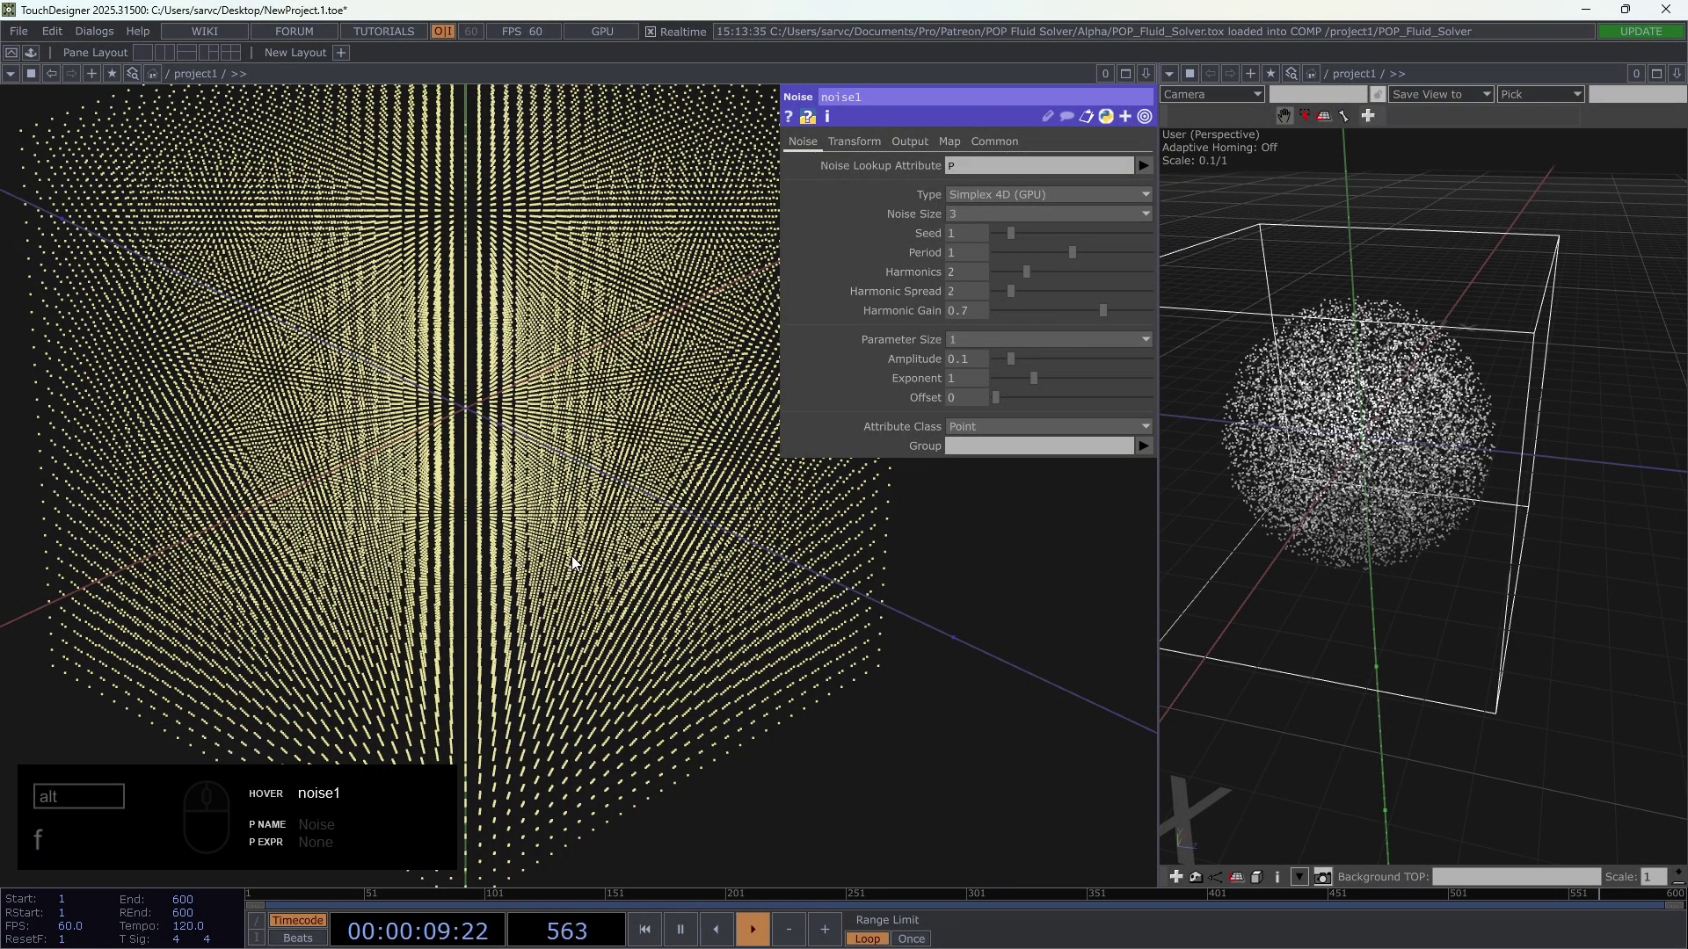
pyautogui.moveTo(563, 463); pyautogui.dragTo(589, 448)
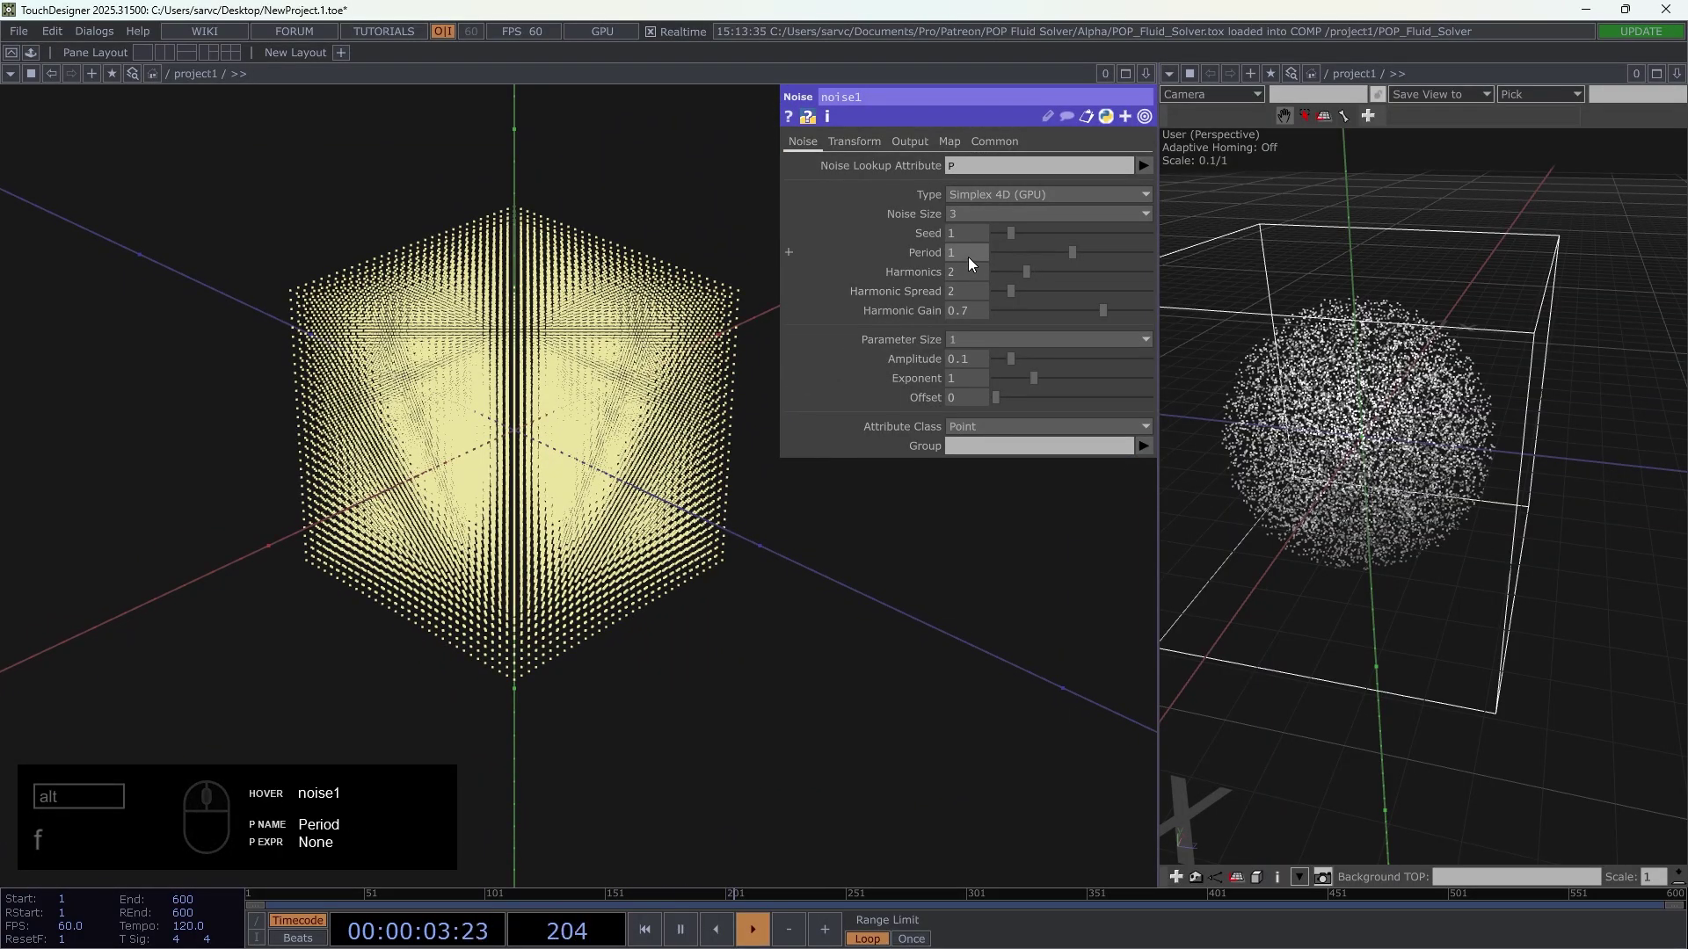
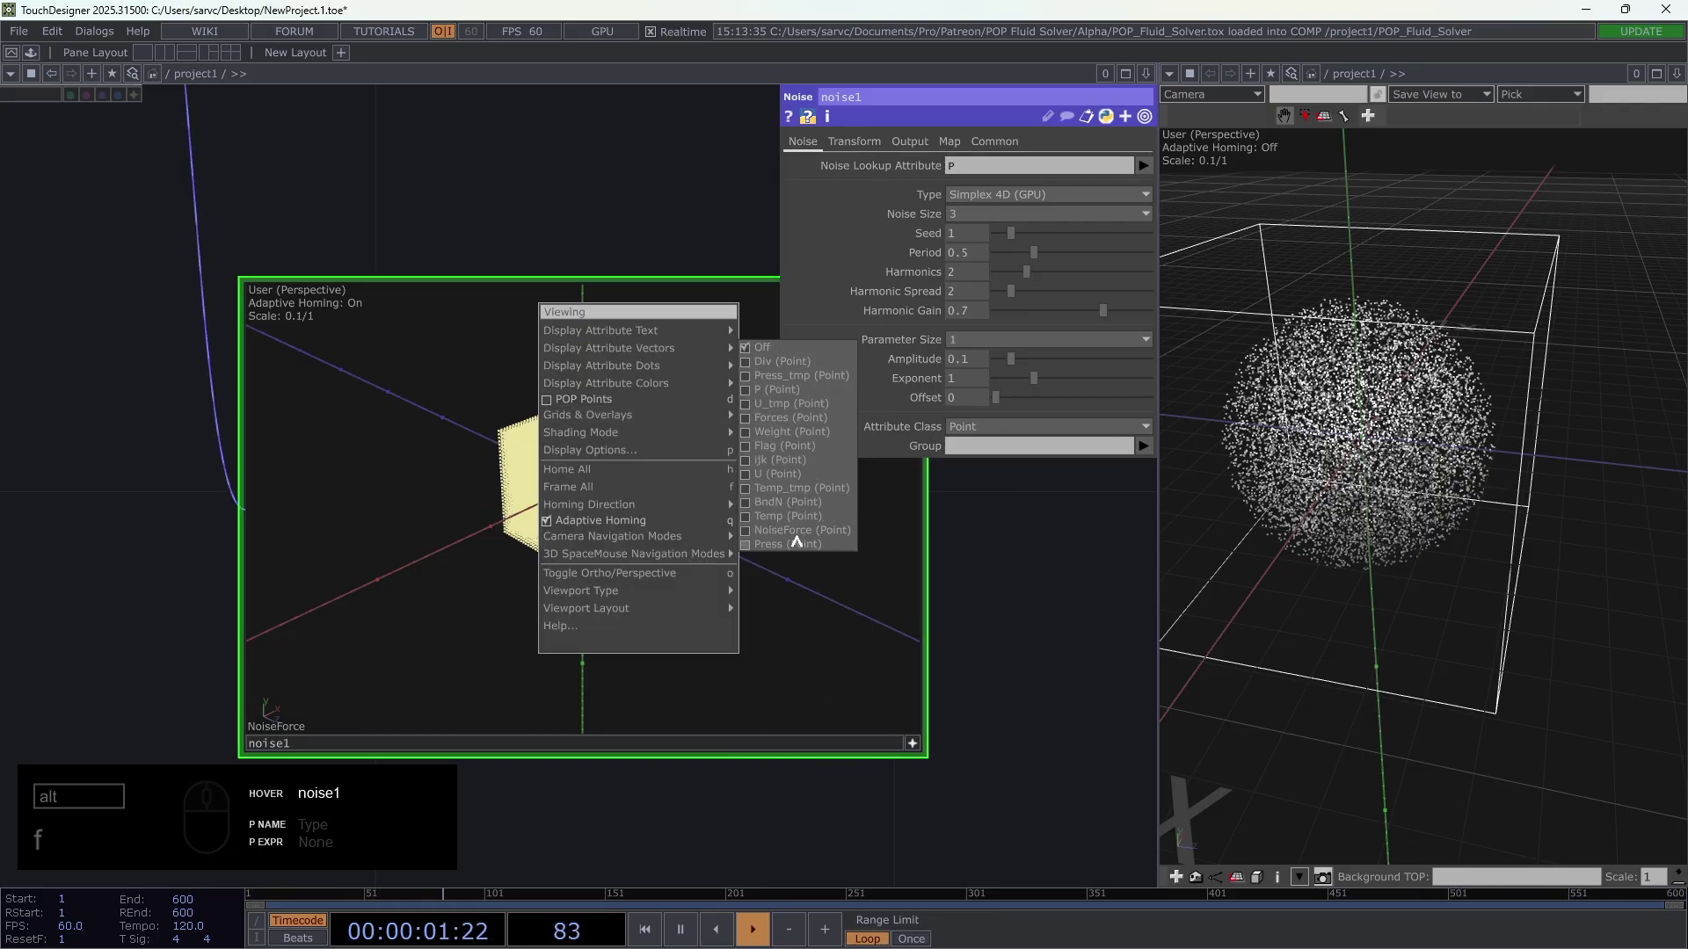
# - Display NoiseForce as vectors in noise1's preview and orbit around the grid
pyautogui.click(804, 532)
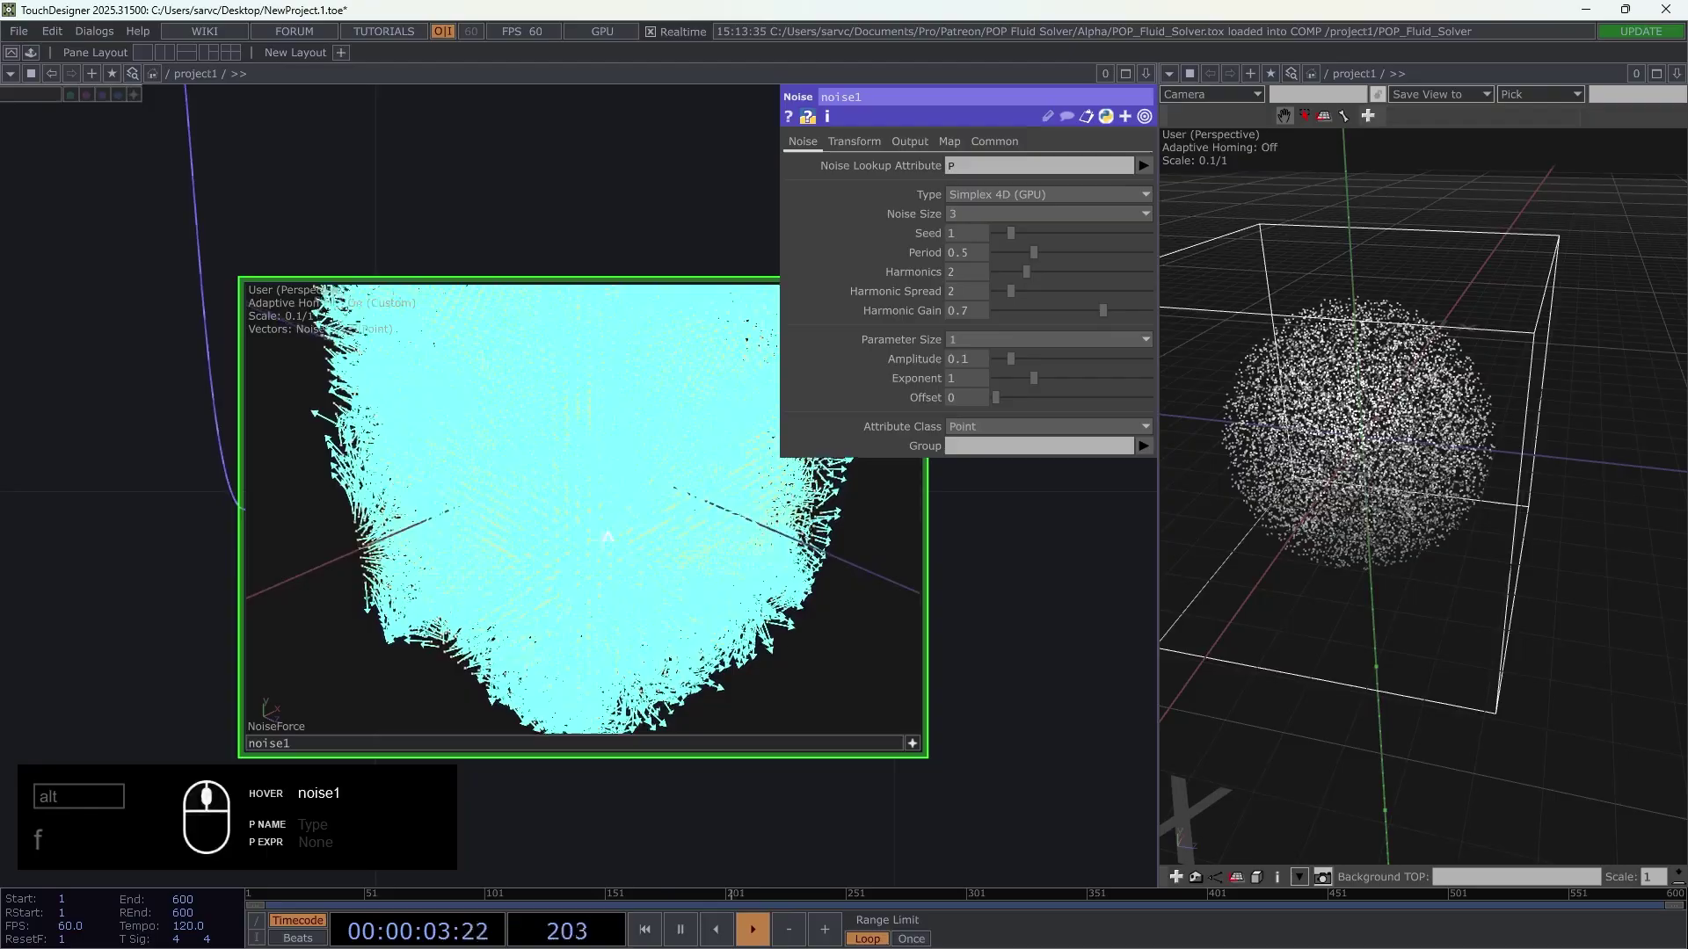
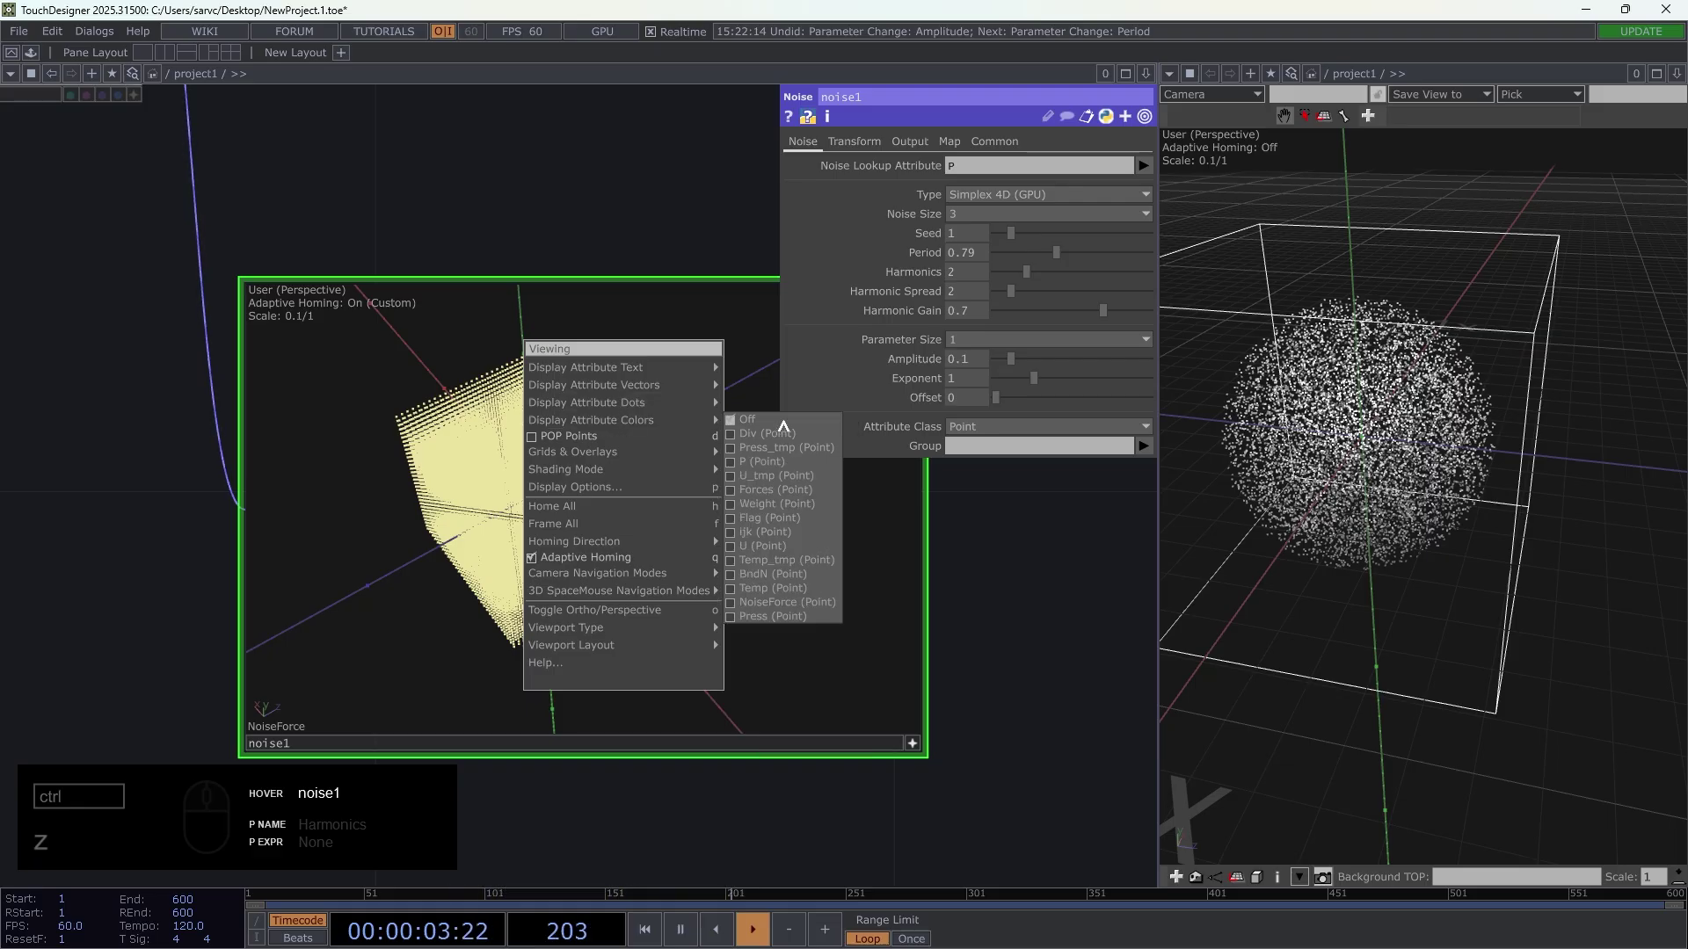
pyautogui.click(795, 603)
pyautogui.moveTo(545, 555); pyautogui.dragTo(571, 528)
pyautogui.moveTo(573, 528); pyautogui.dragTo(627, 436)
pyautogui.moveTo(604, 448); pyautogui.dragTo(602, 448)
pyautogui.moveTo(970, 365); pyautogui.dragTo(488, 530)
pyautogui.moveTo(478, 536); pyautogui.dragTo(500, 454)
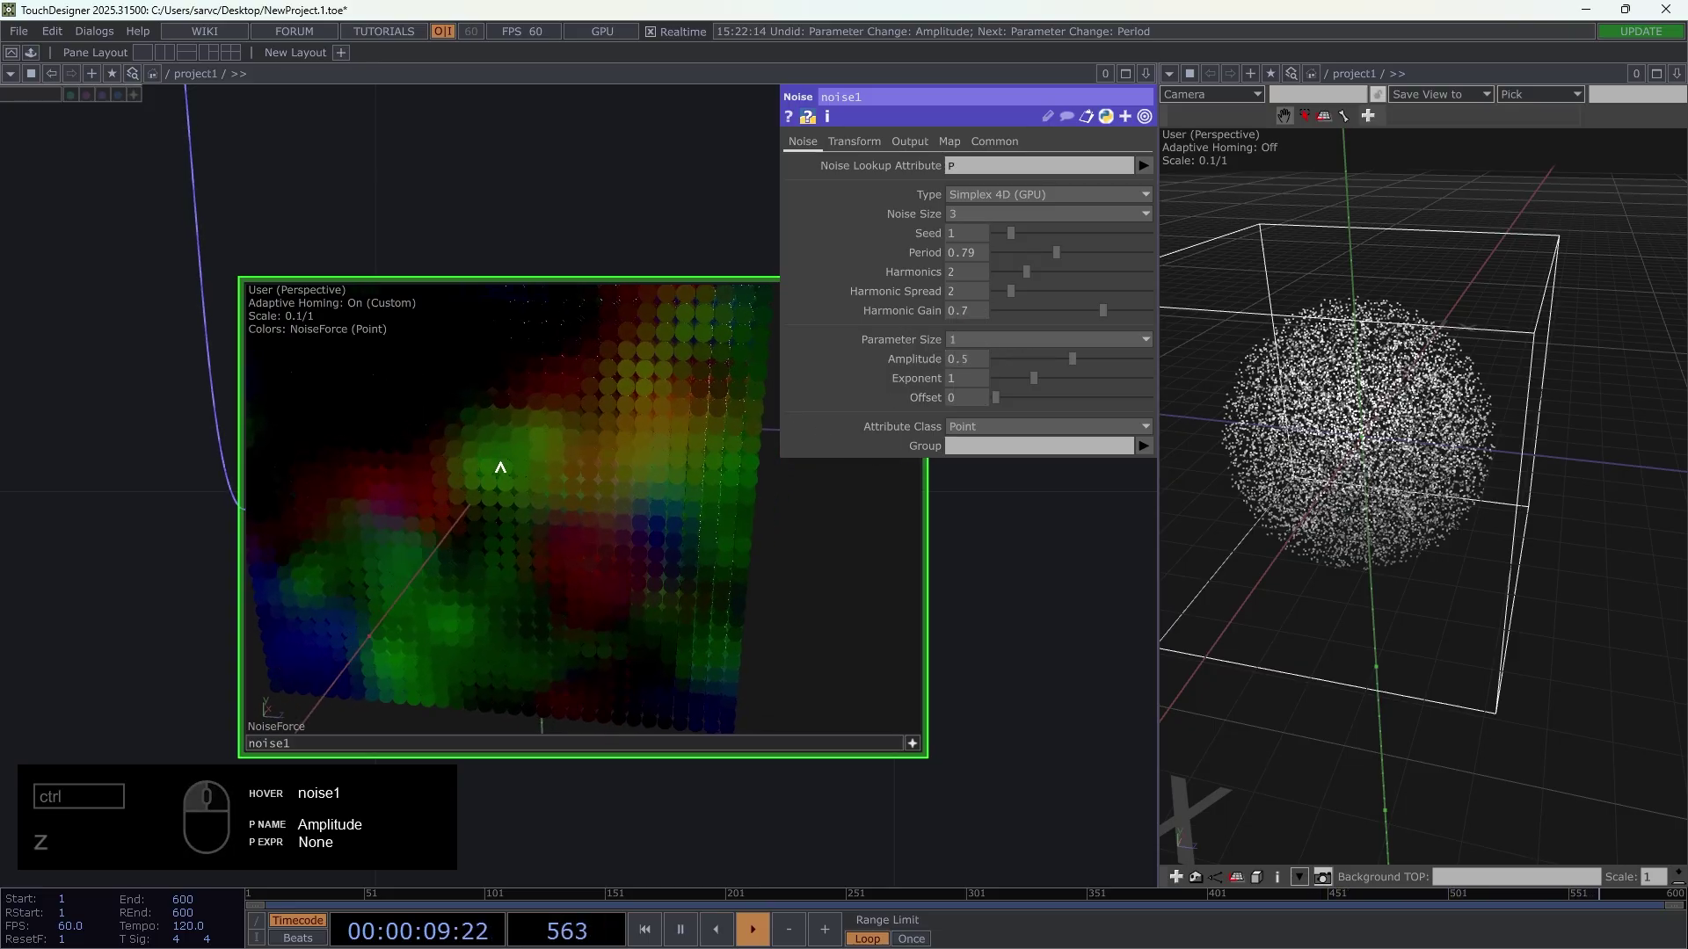
pyautogui.moveTo(596, 453); pyautogui.dragTo(580, 575)
# - Raise noise1's amplitude from 0.5 to 1
pyautogui.moveTo(580, 576); pyautogui.dragTo(410, 525)
pyautogui.moveTo(397, 540); pyautogui.dragTo(422, 549)
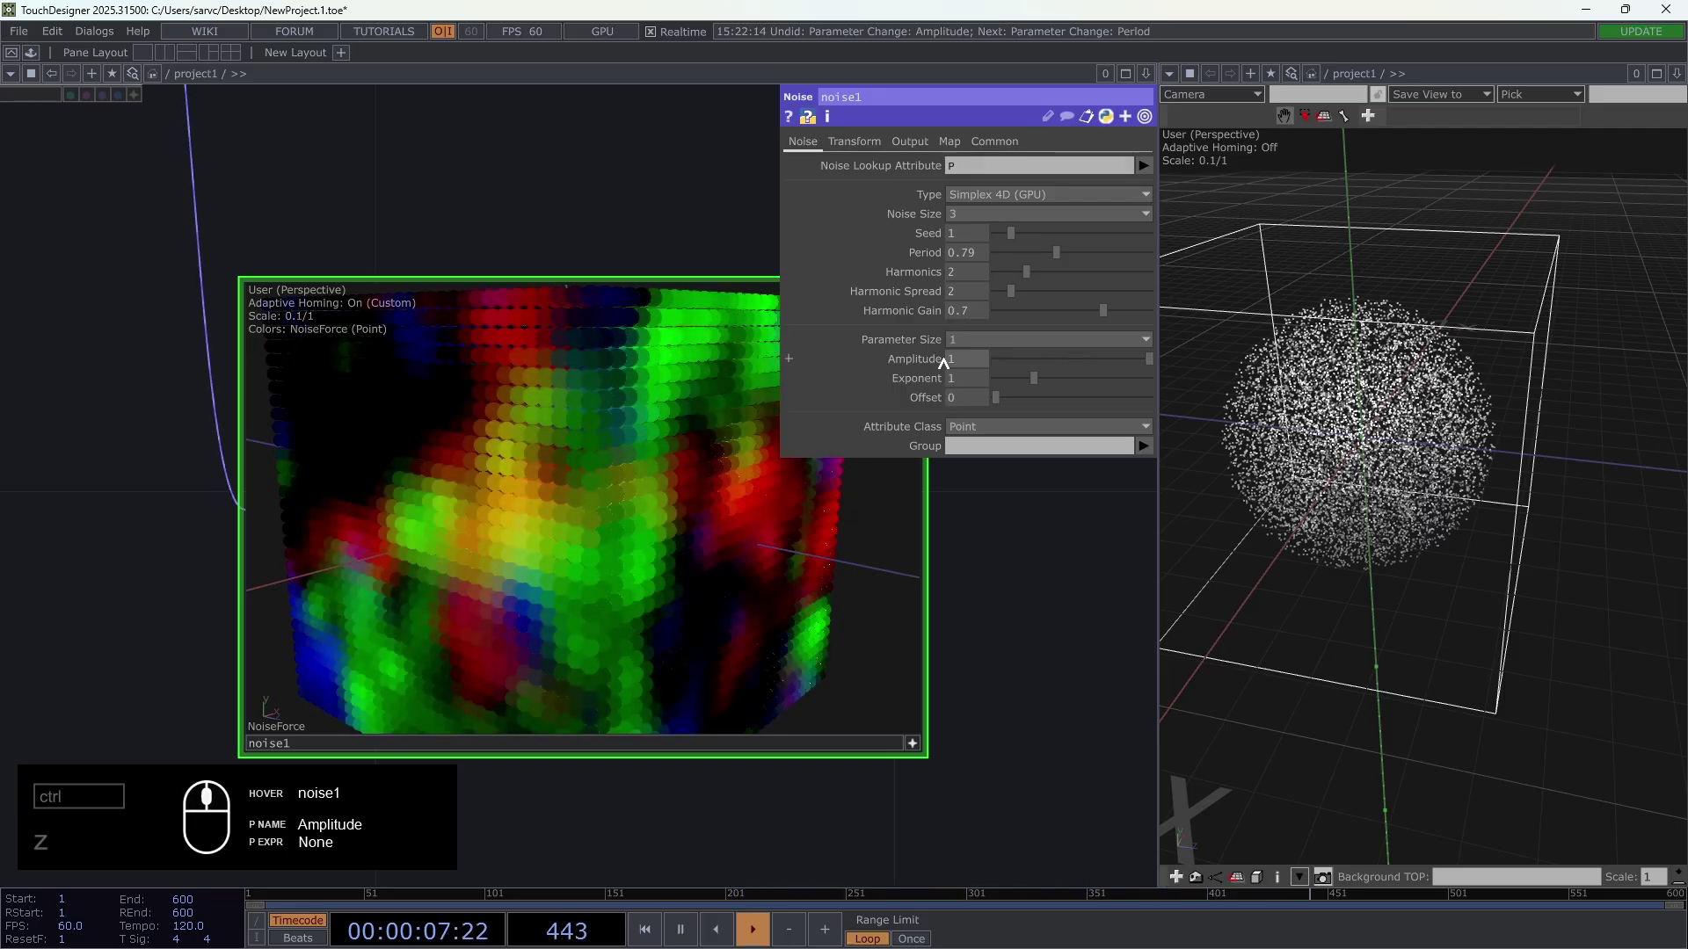
pyautogui.moveTo(503, 411); pyautogui.dragTo(608, 361)
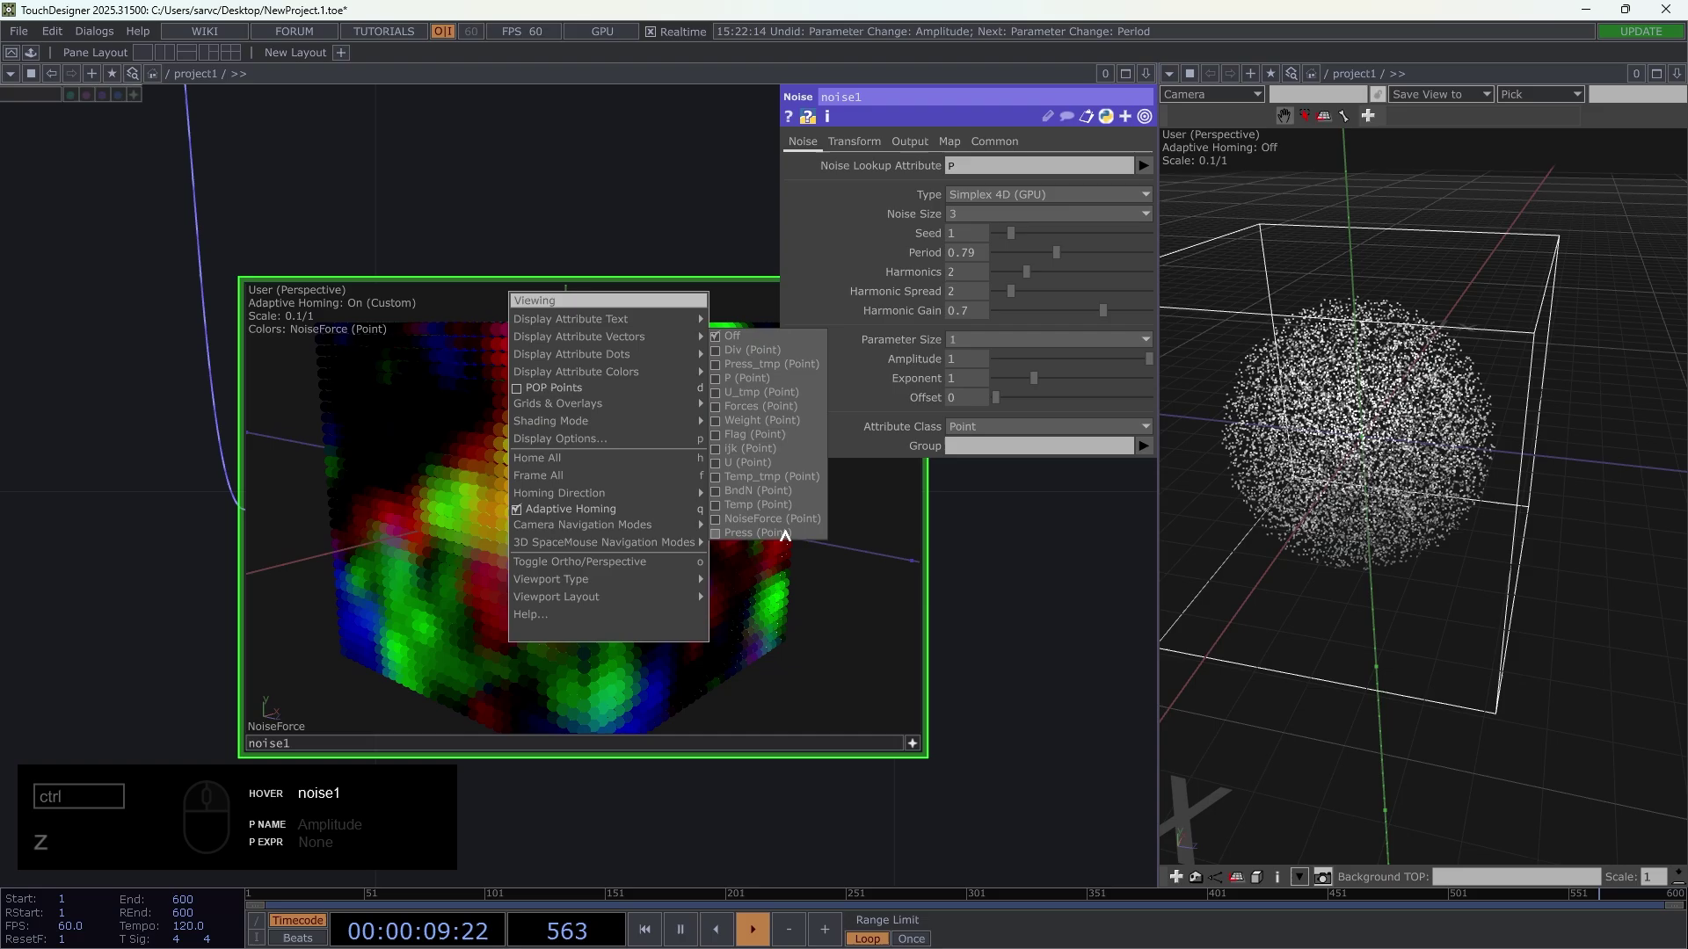
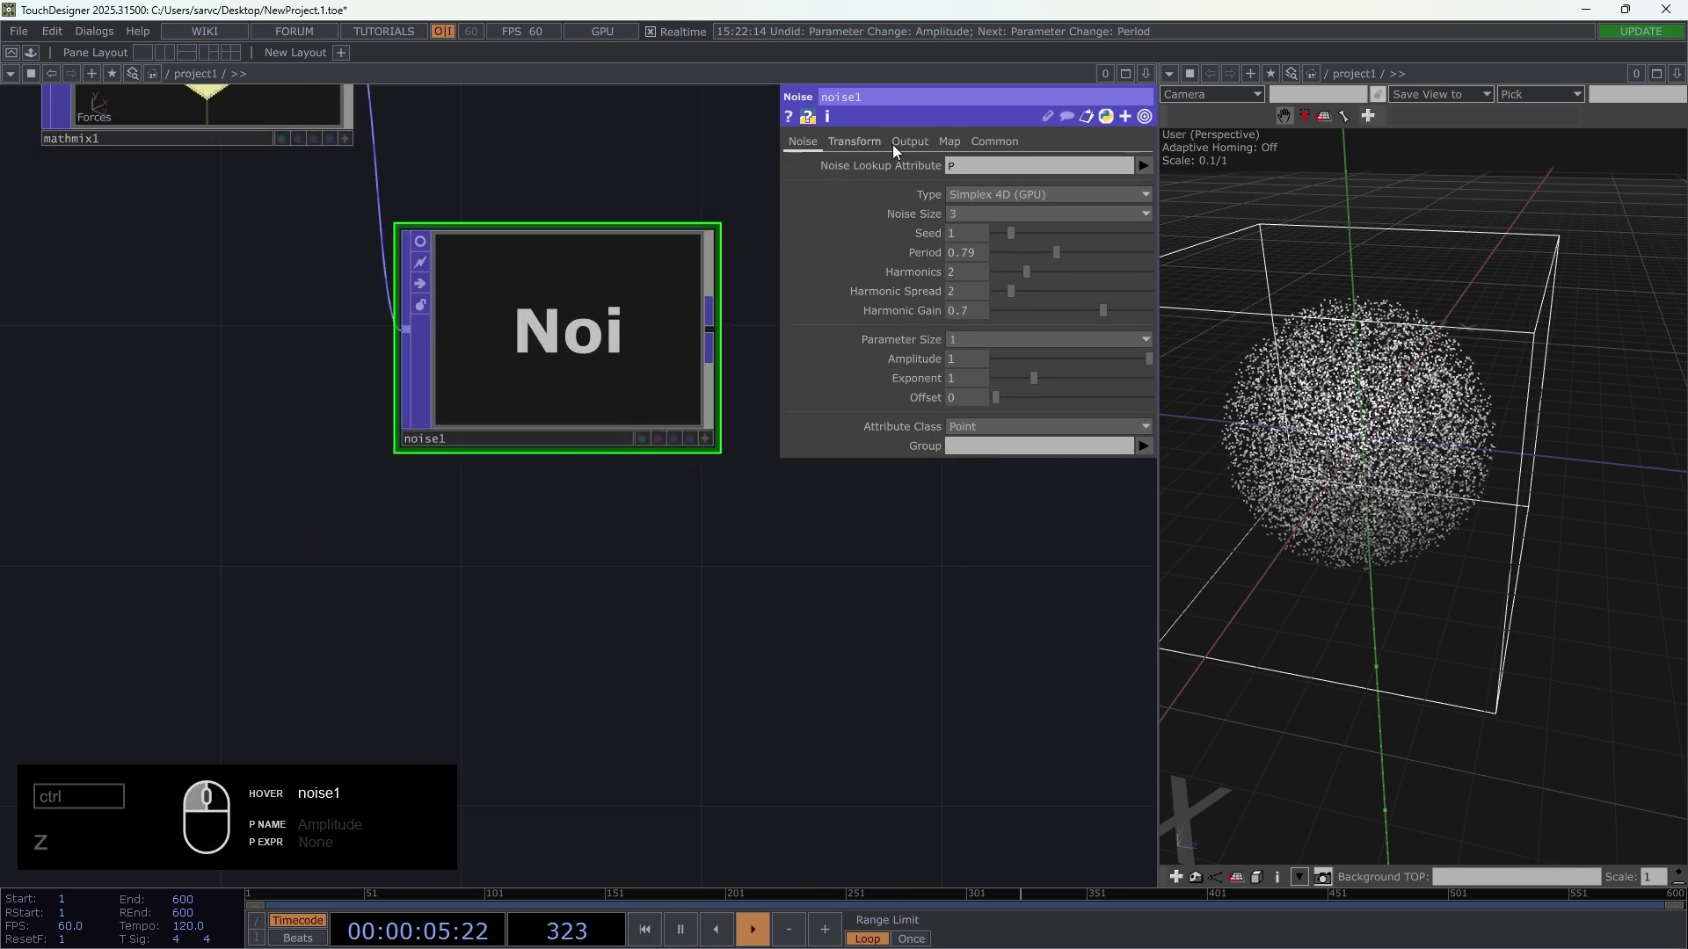
# - Rewire noise1 between field1 and mathmix1 and tidy the operator chain
pyautogui.moveTo(918, 148); pyautogui.dragTo(1036, 210)
pyautogui.moveTo(1099, 169); pyautogui.dragTo(863, 400)
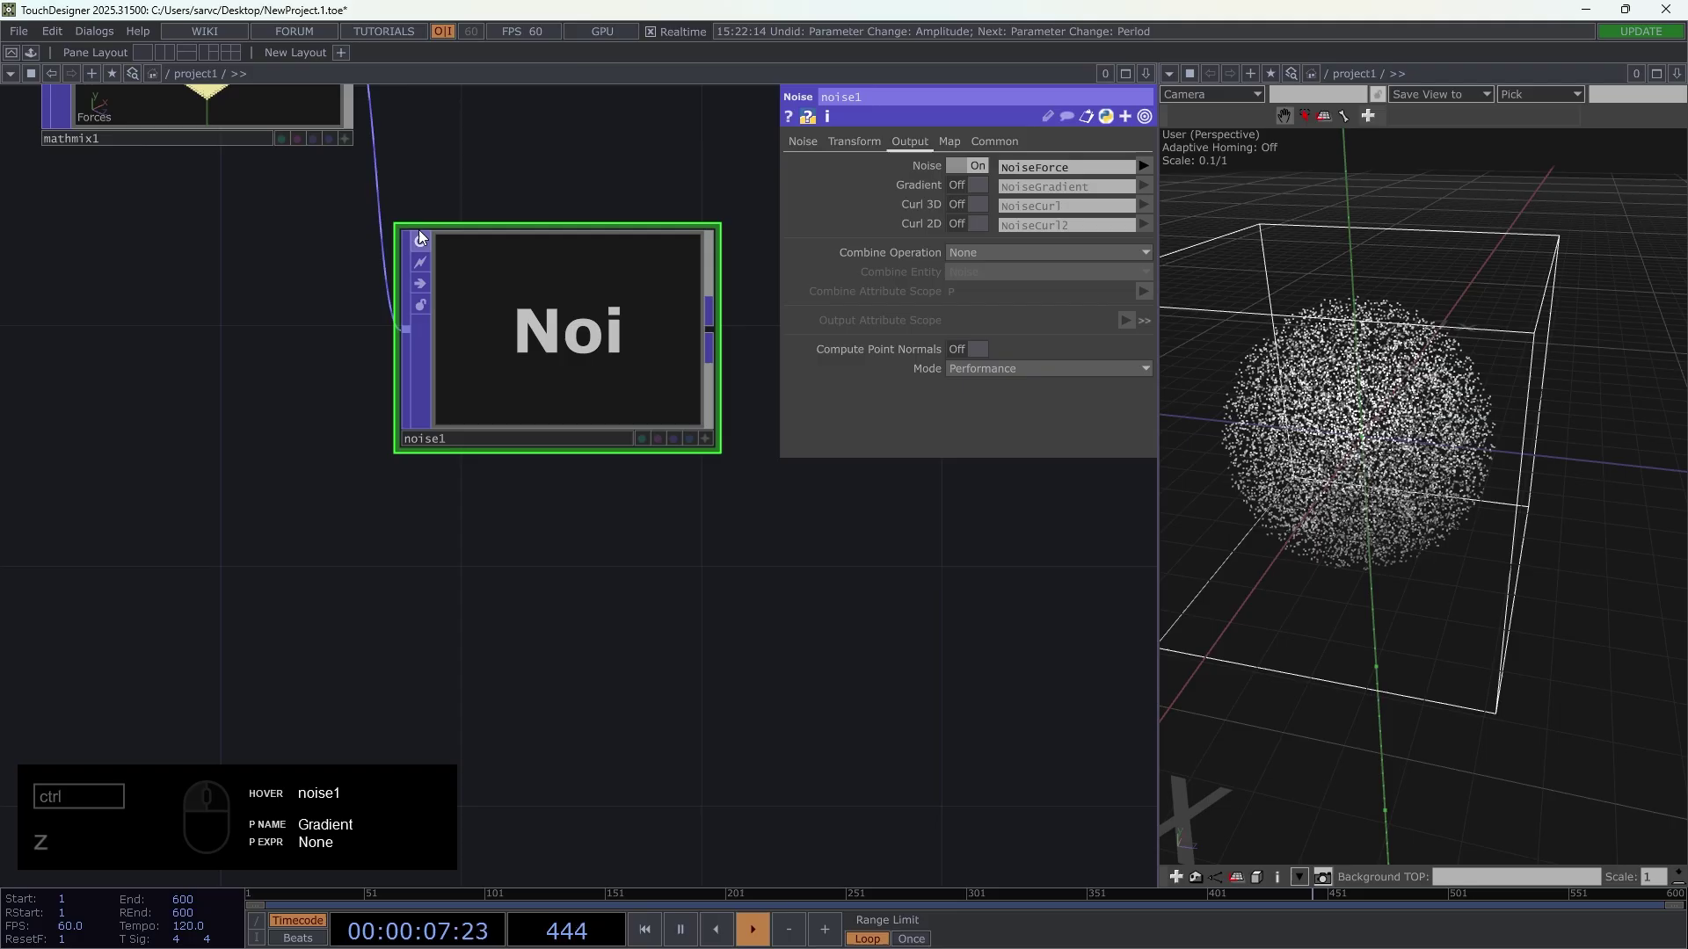
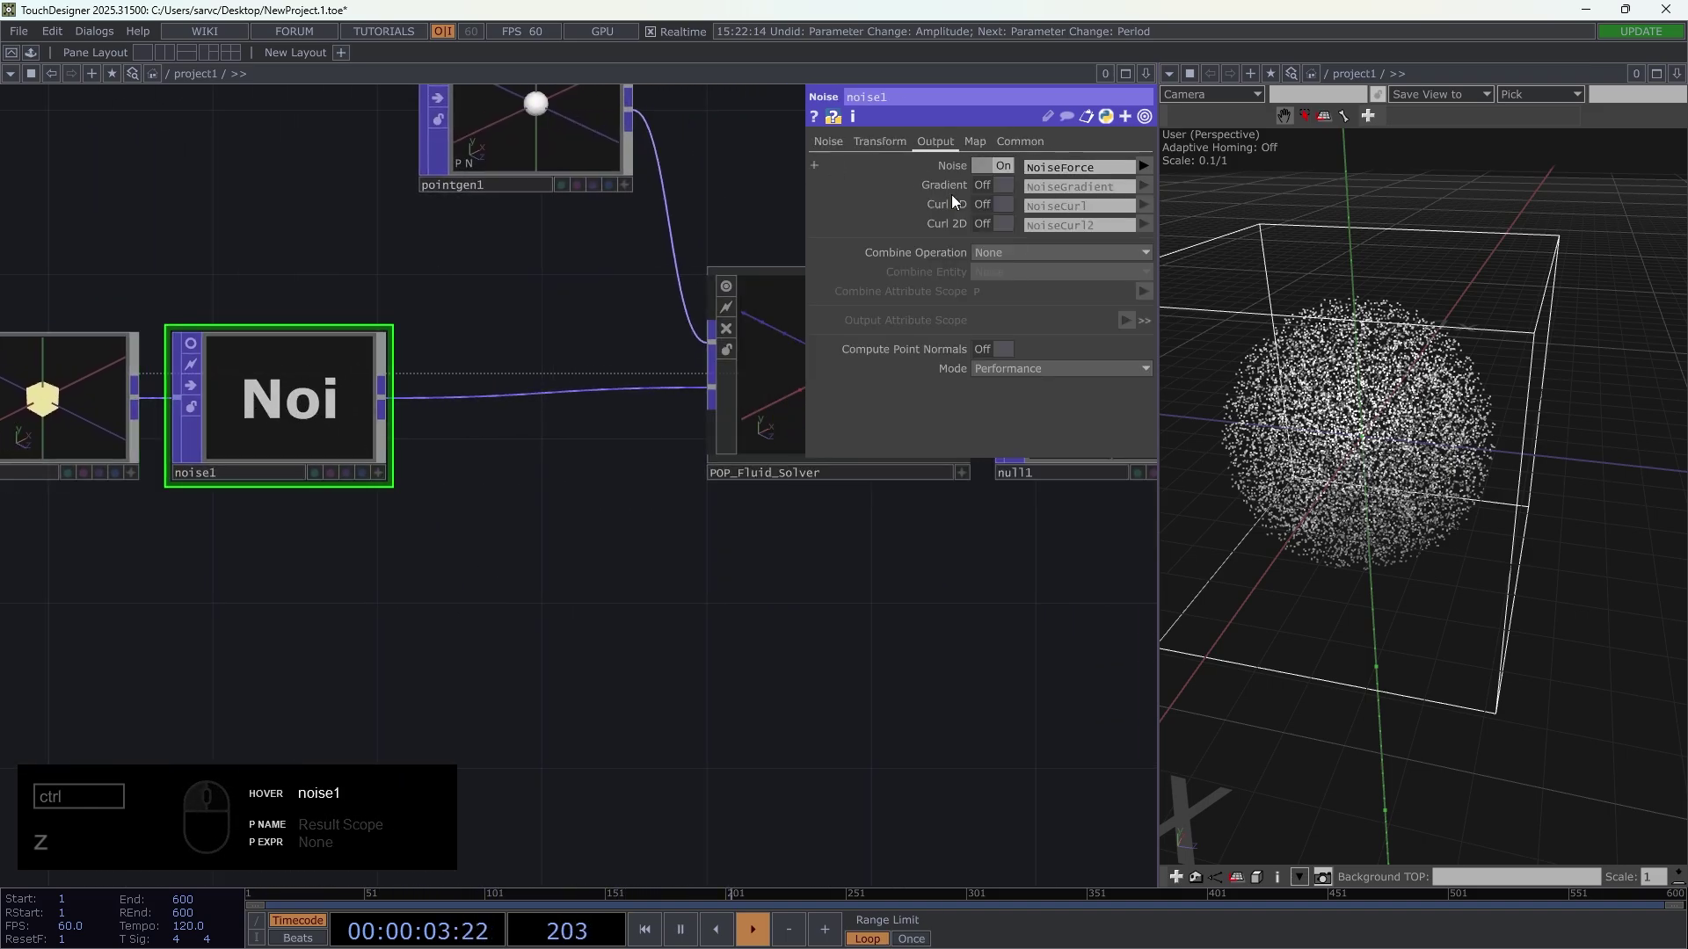
pyautogui.click(58, 413)
pyautogui.moveTo(293, 535); pyautogui.dragTo(608, 504)
pyautogui.click(643, 380)
pyautogui.moveTo(662, 381); pyautogui.dragTo(475, 369)
pyautogui.moveTo(484, 366); pyautogui.dragTo(514, 468)
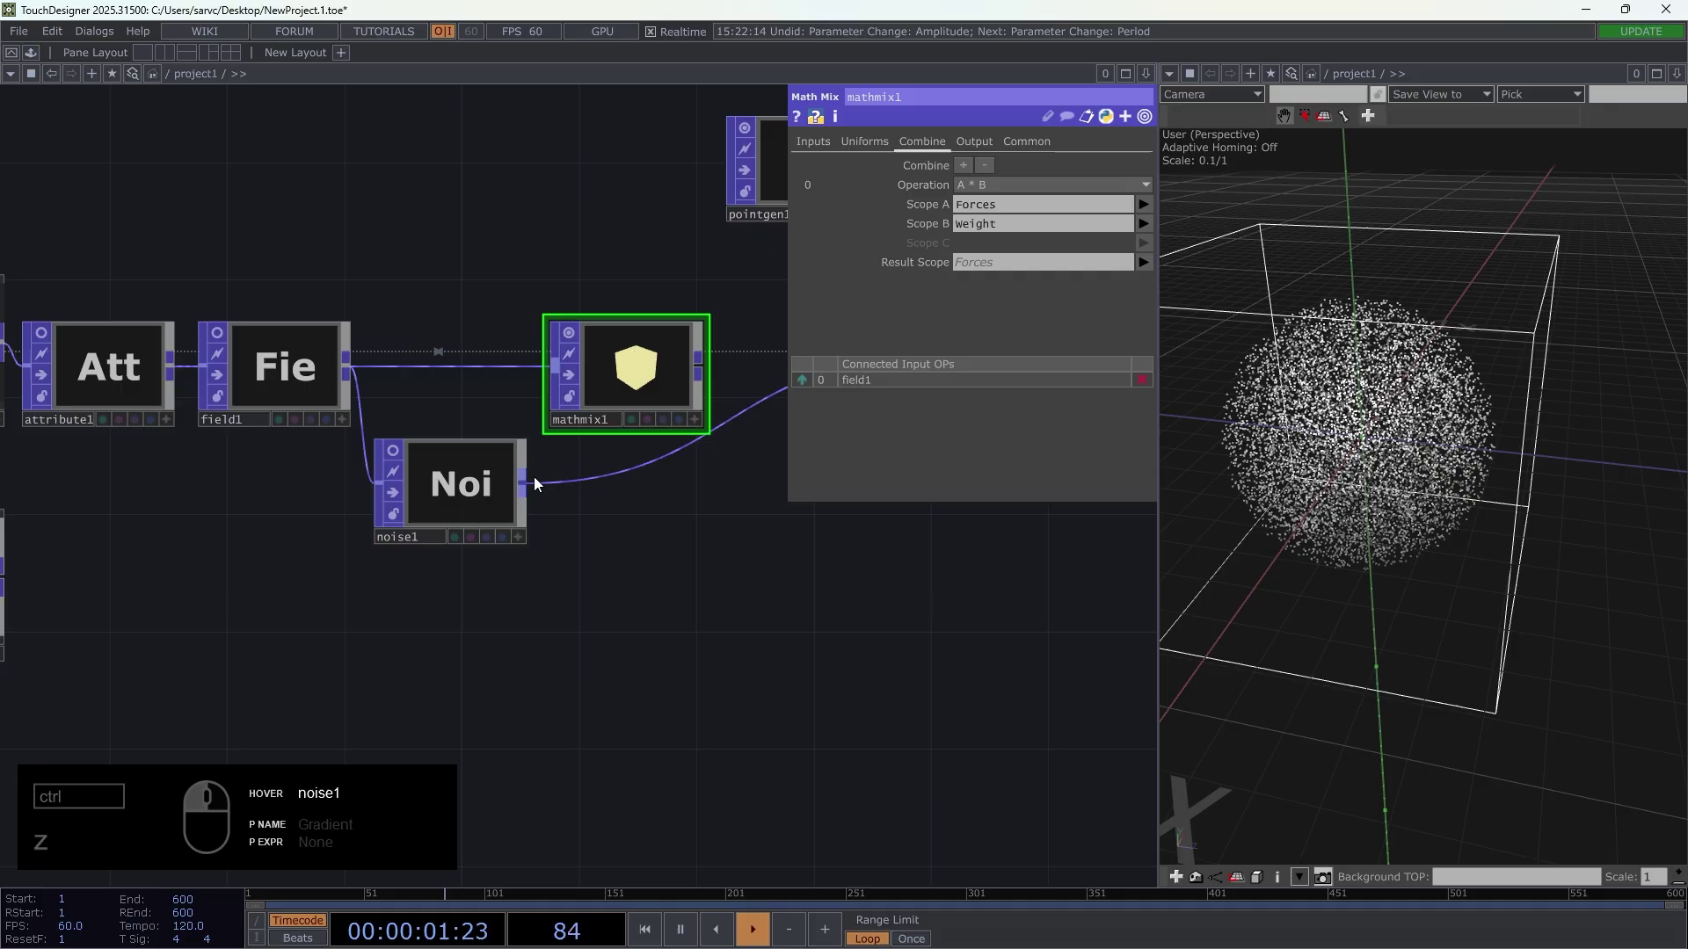
pyautogui.moveTo(536, 489); pyautogui.dragTo(657, 430)
pyautogui.moveTo(621, 513); pyautogui.dragTo(525, 387)
pyautogui.moveTo(520, 385); pyautogui.dragTo(308, 500)
# - Inspect mathmix1's point attributes to confirm NoiseForce arrives
pyautogui.click(271, 509)
pyautogui.middleClick(239, 407)
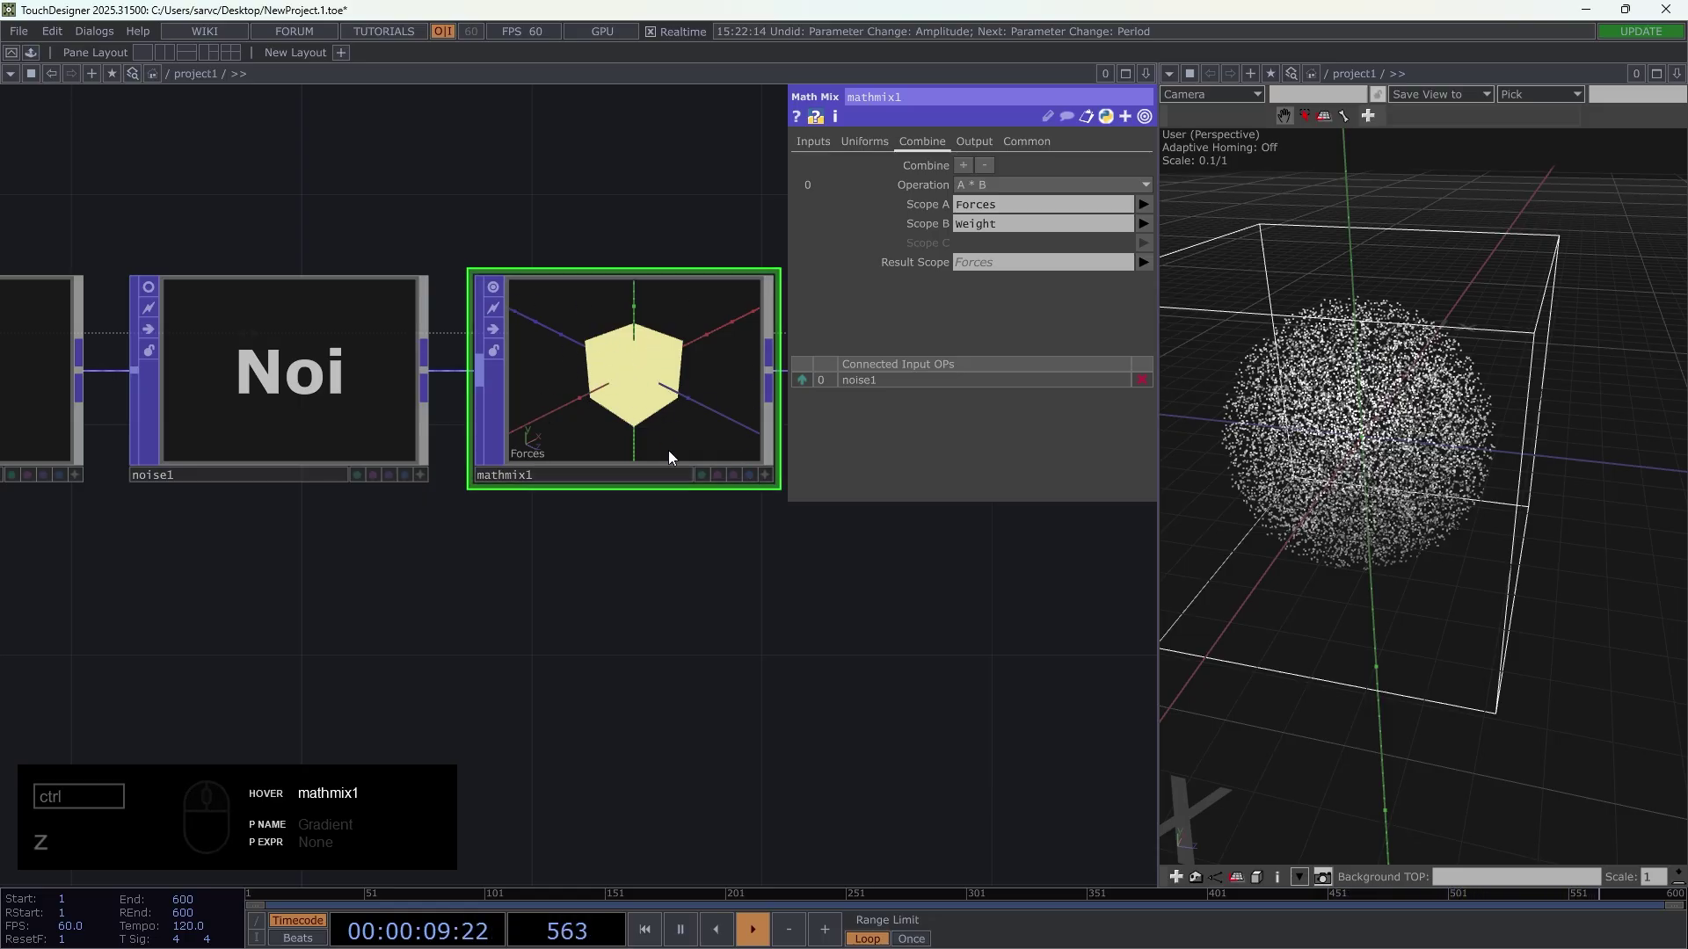
pyautogui.click(316, 389)
pyautogui.moveTo(1108, 172); pyautogui.dragTo(690, 348)
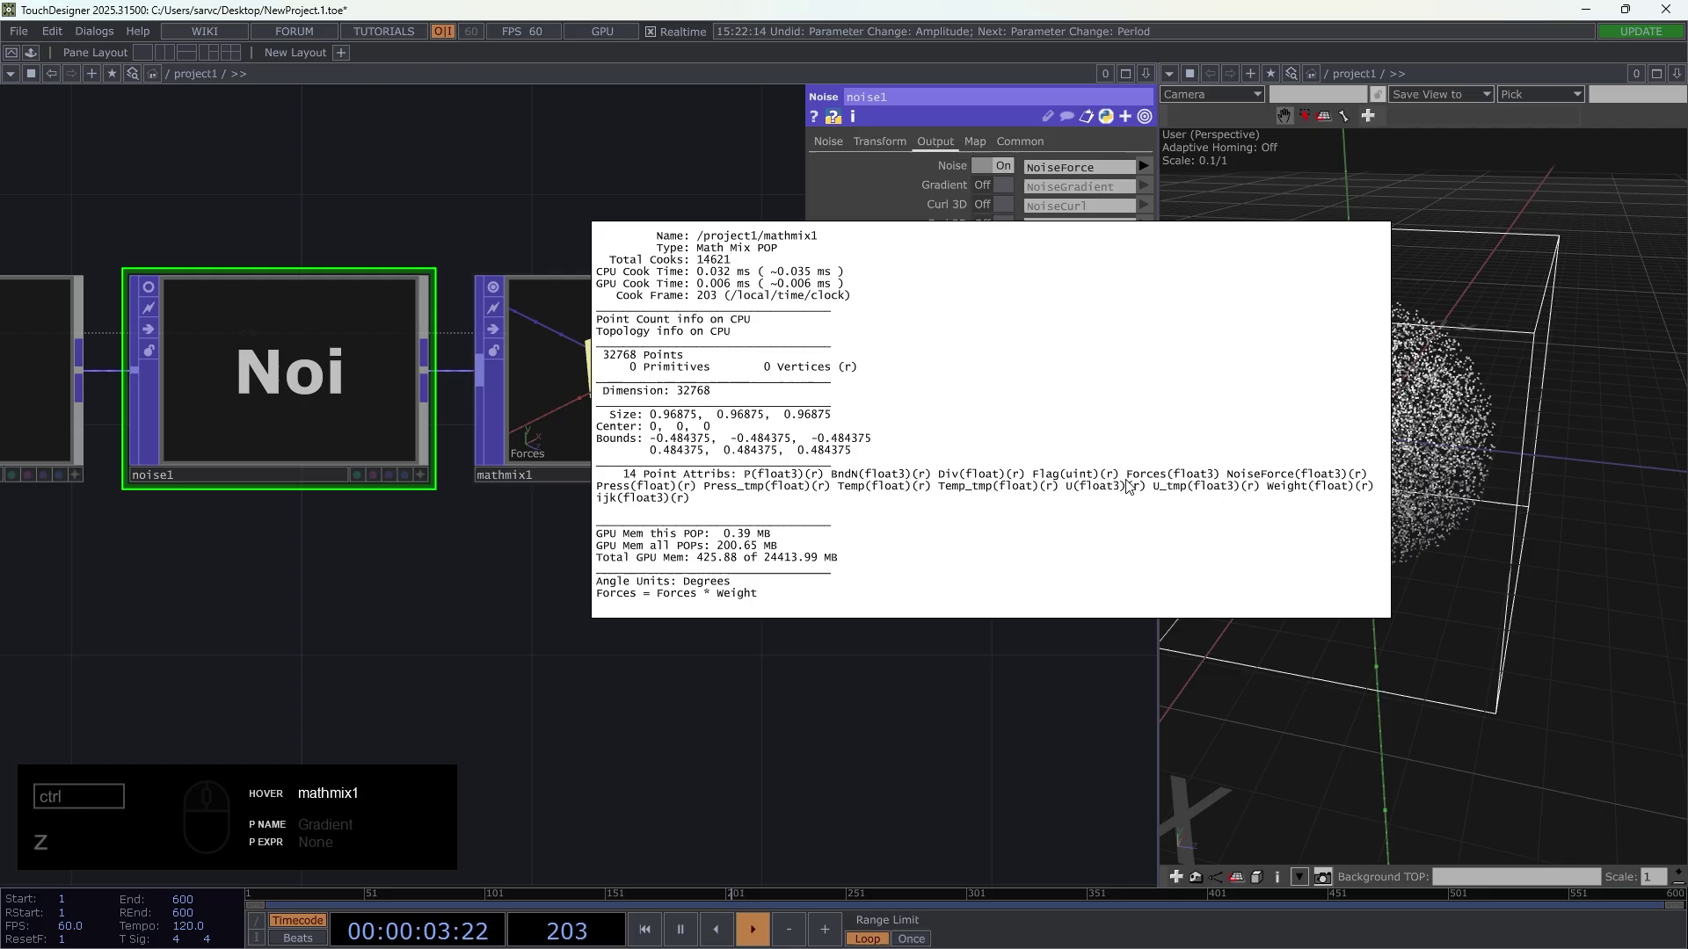
# - Add a second mathmix1 Combine A + B with Scope A Forces and Scope B NoiseForce
pyautogui.moveTo(912, 713); pyautogui.dragTo(981, 179)
pyautogui.moveTo(971, 170); pyautogui.dragTo(990, 234)
pyautogui.moveTo(1023, 295); pyautogui.dragTo(1087, 303)
pyautogui.click(1139, 310)
pyautogui.click(1151, 311)
pyautogui.click(1167, 417)
pyautogui.click(1149, 334)
pyautogui.click(1171, 460)
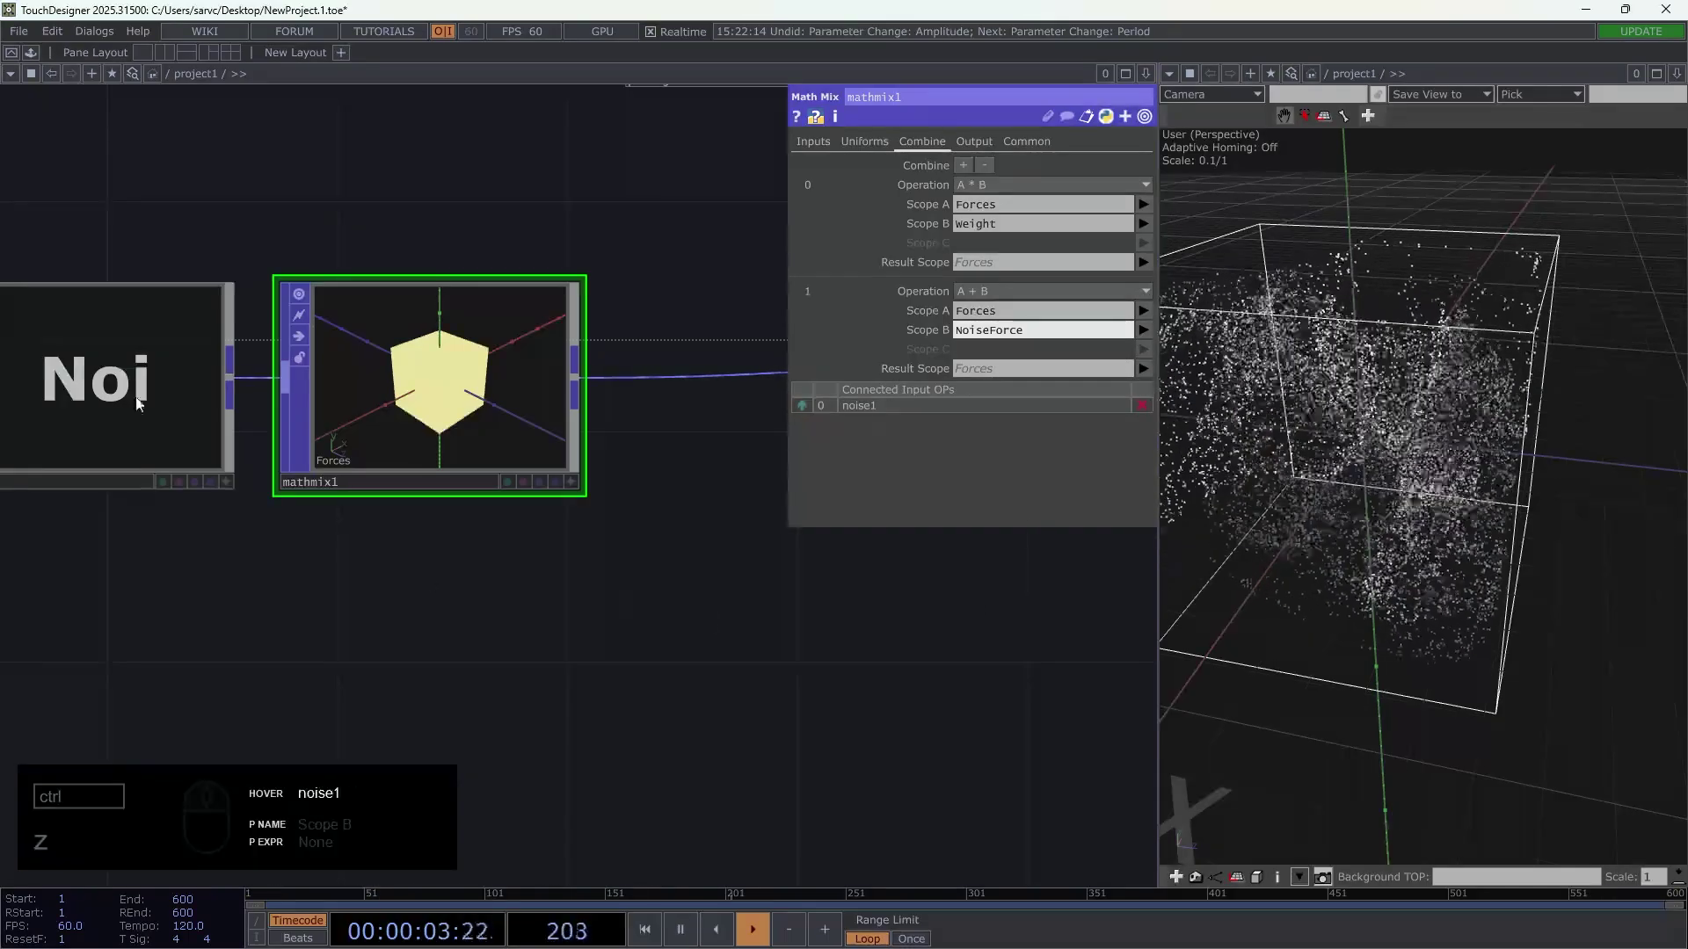
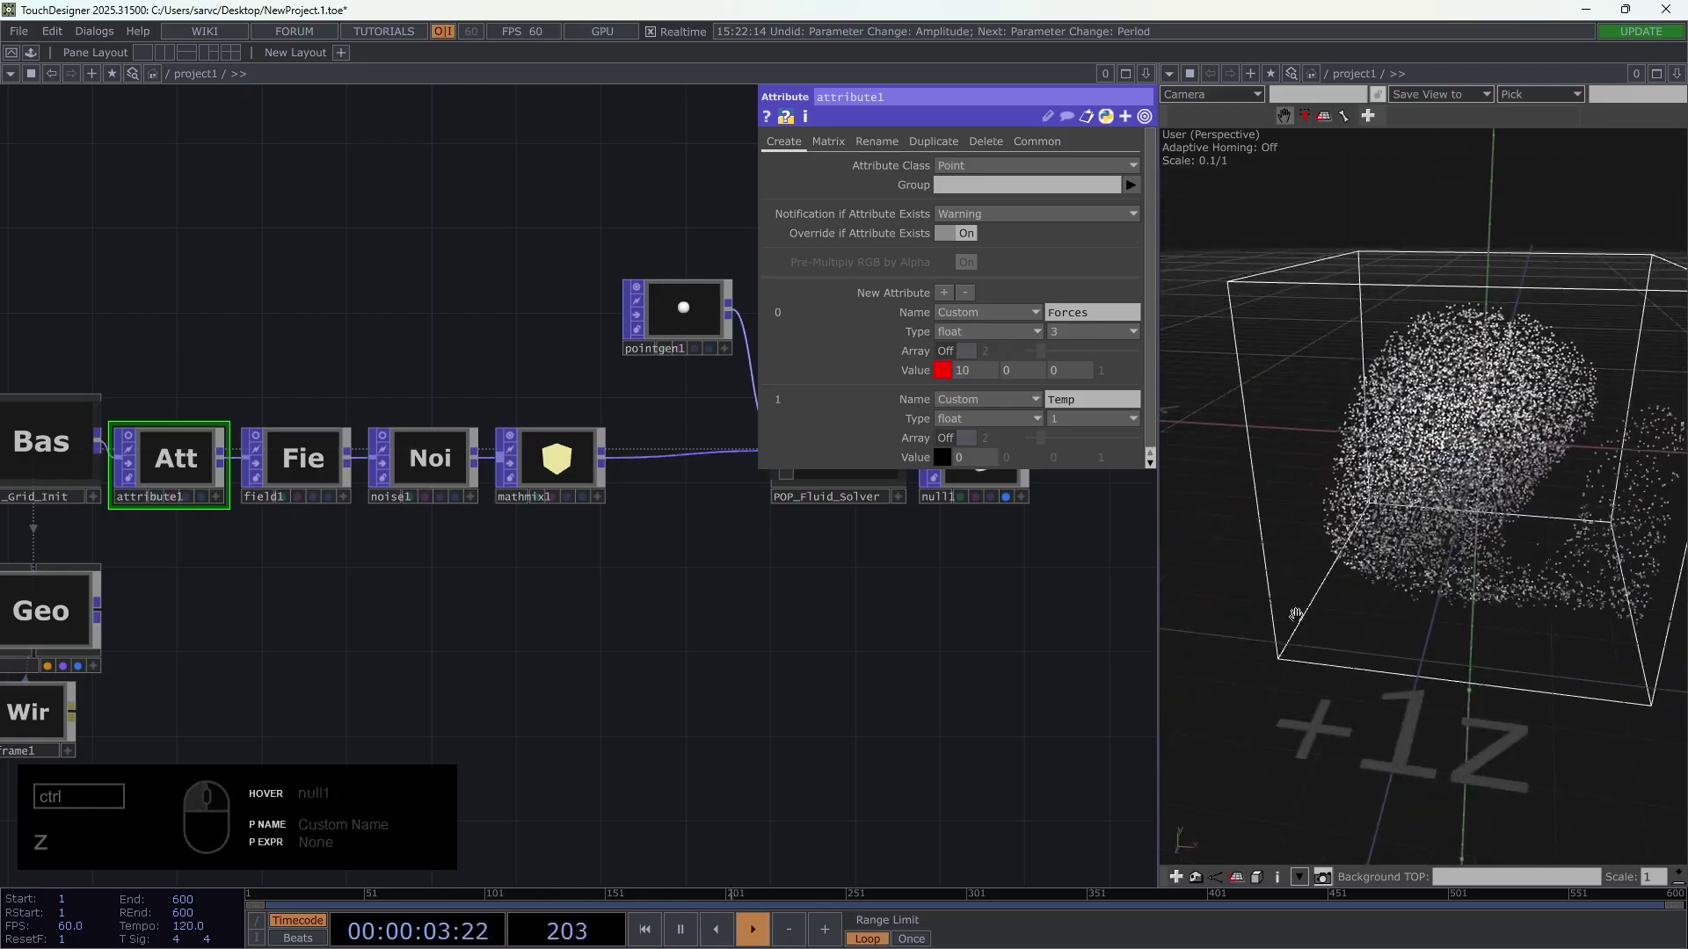
# - Try noise1 amplitude 0 and then 1.5 while watching the fluid
pyautogui.moveTo(546, 467); pyautogui.dragTo(379, 451)
pyautogui.moveTo(442, 473); pyautogui.dragTo(965, 198)
pyautogui.moveTo(970, 158); pyautogui.dragTo(1016, 344)
pyautogui.middleClick(438, 488)
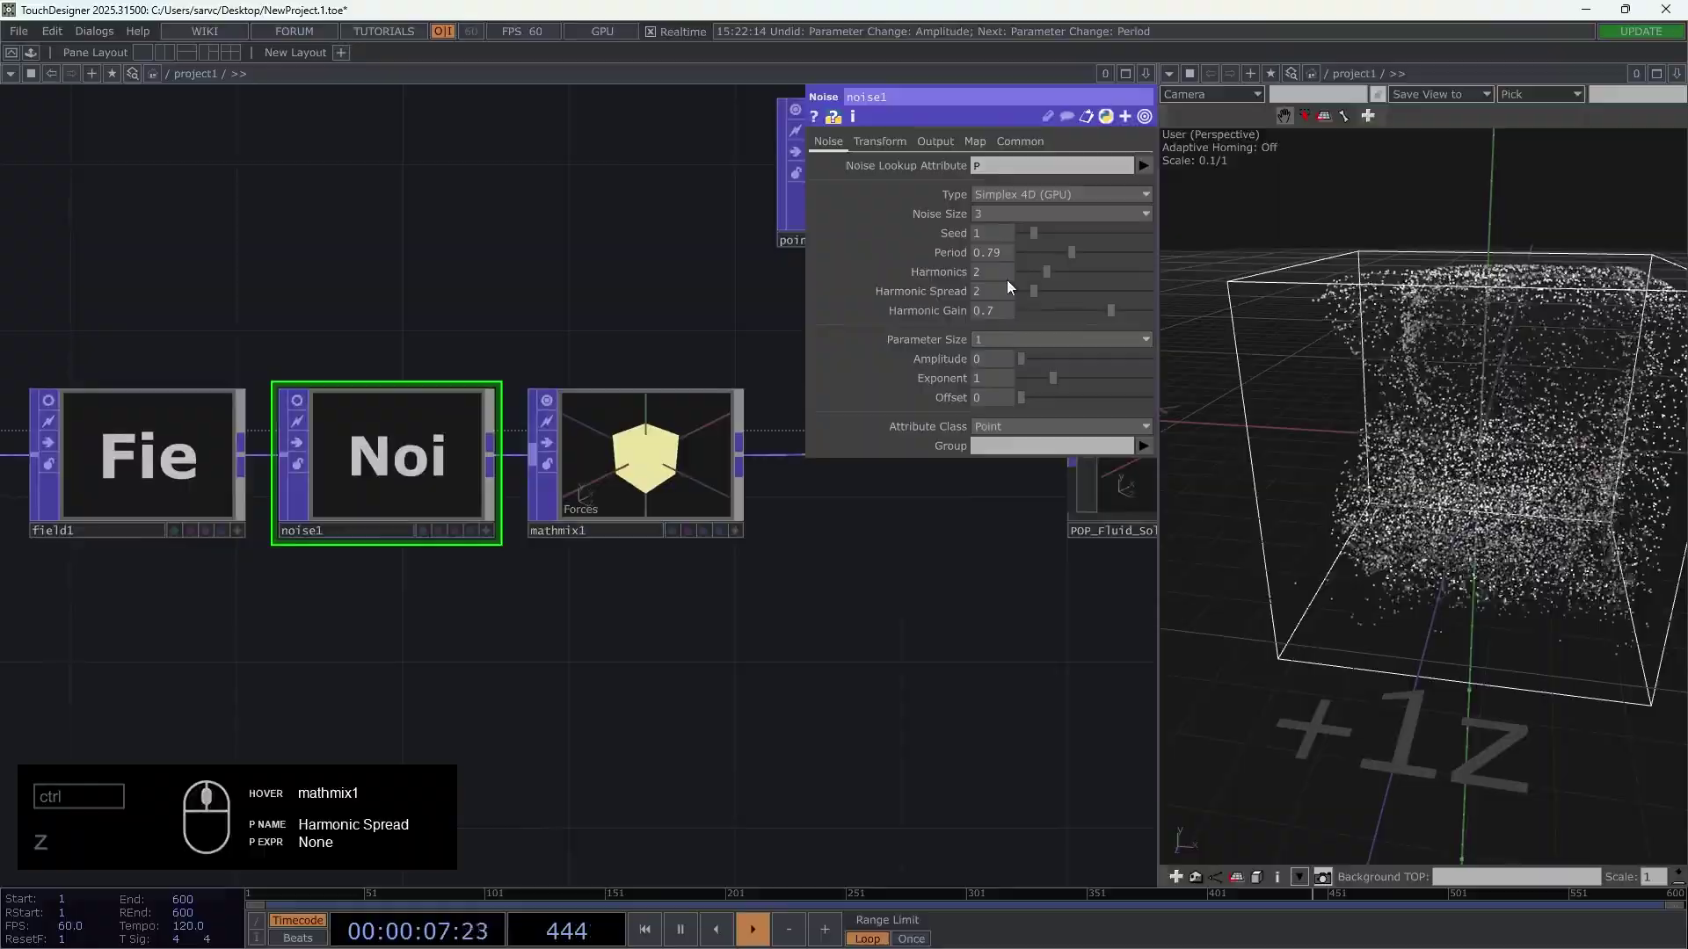
pyautogui.middleClick(1002, 363)
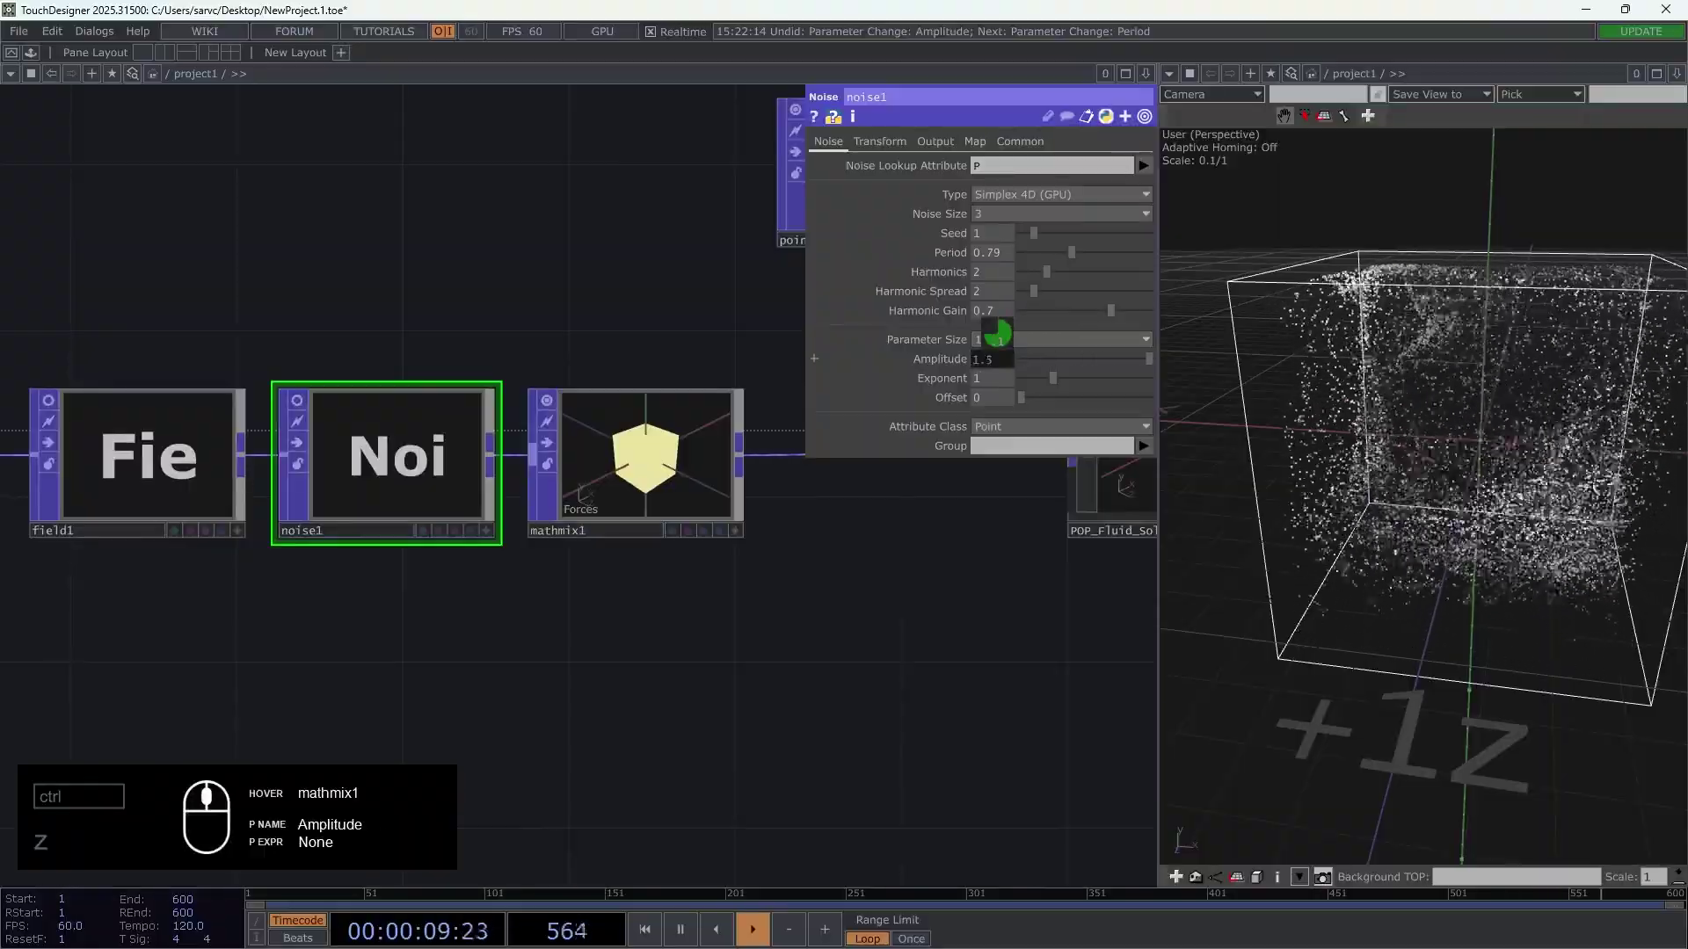
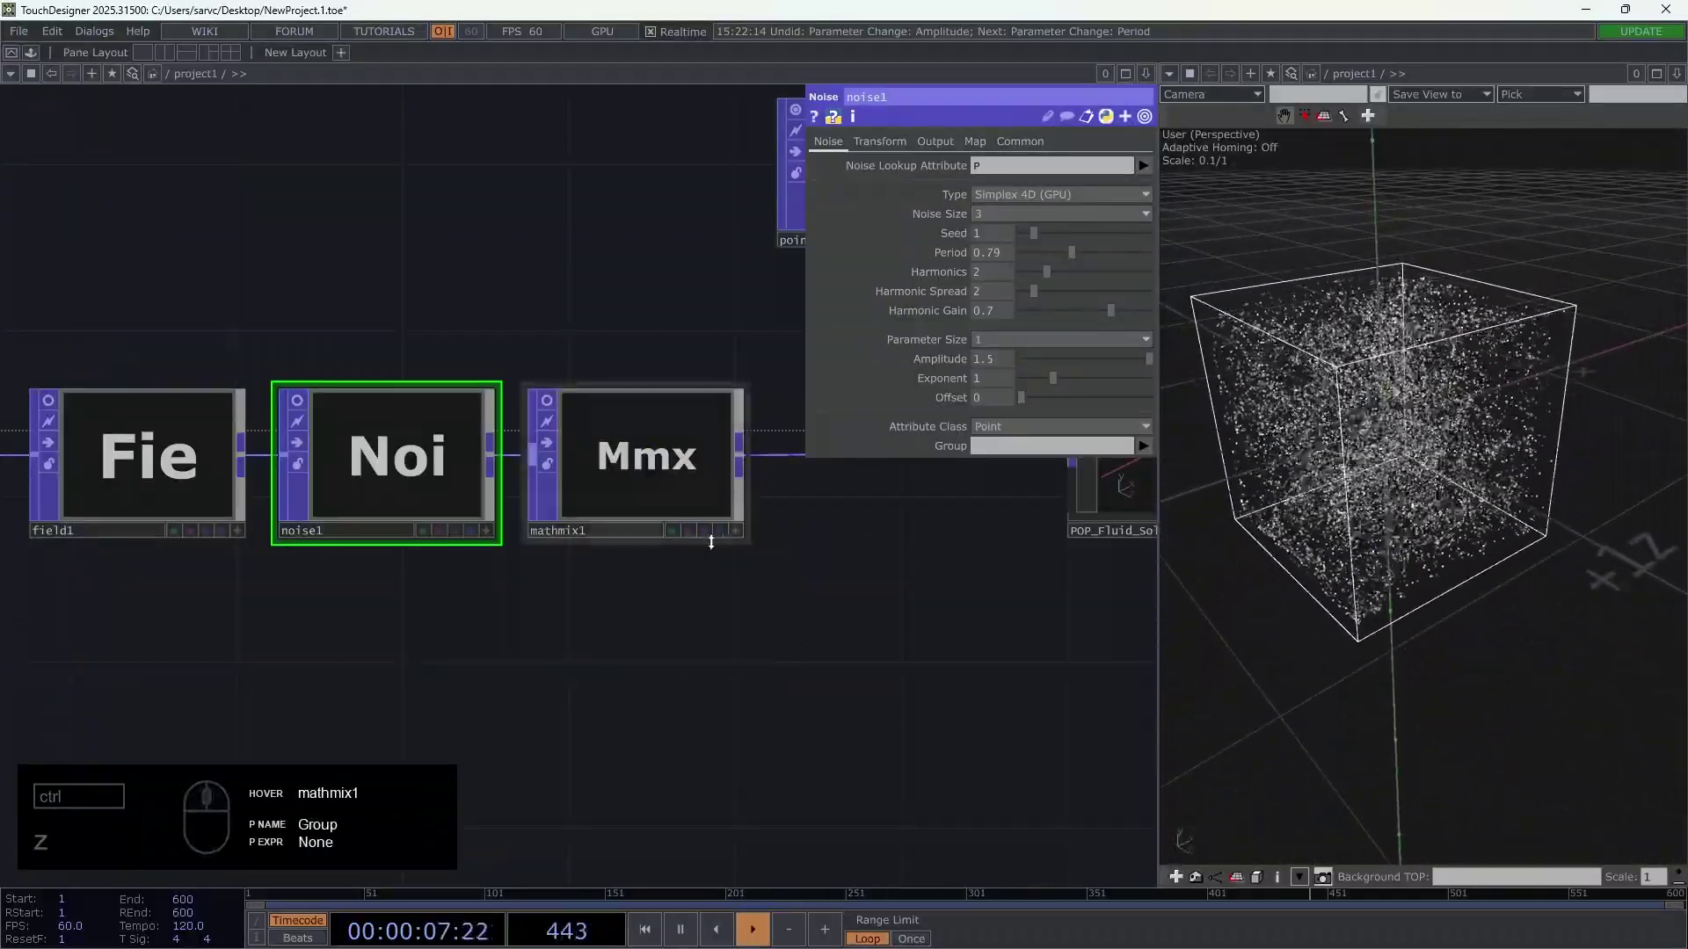
# - Review mathmix1's combine and the fluid solver settings, zooming over the whole network
pyautogui.click(699, 467)
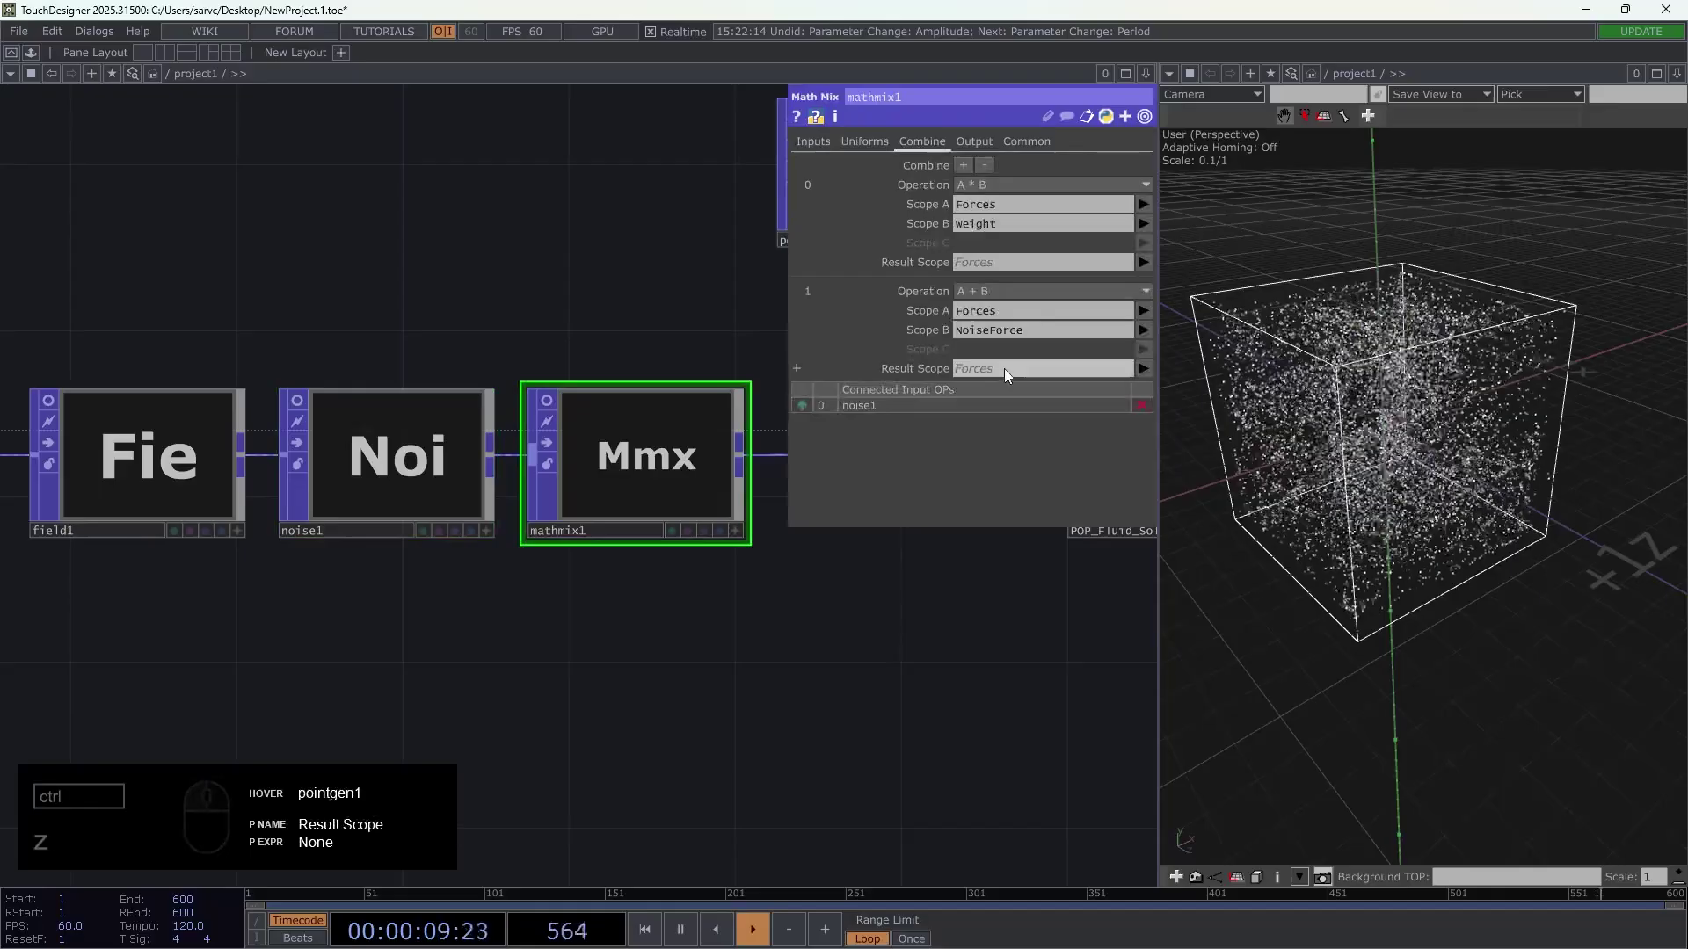
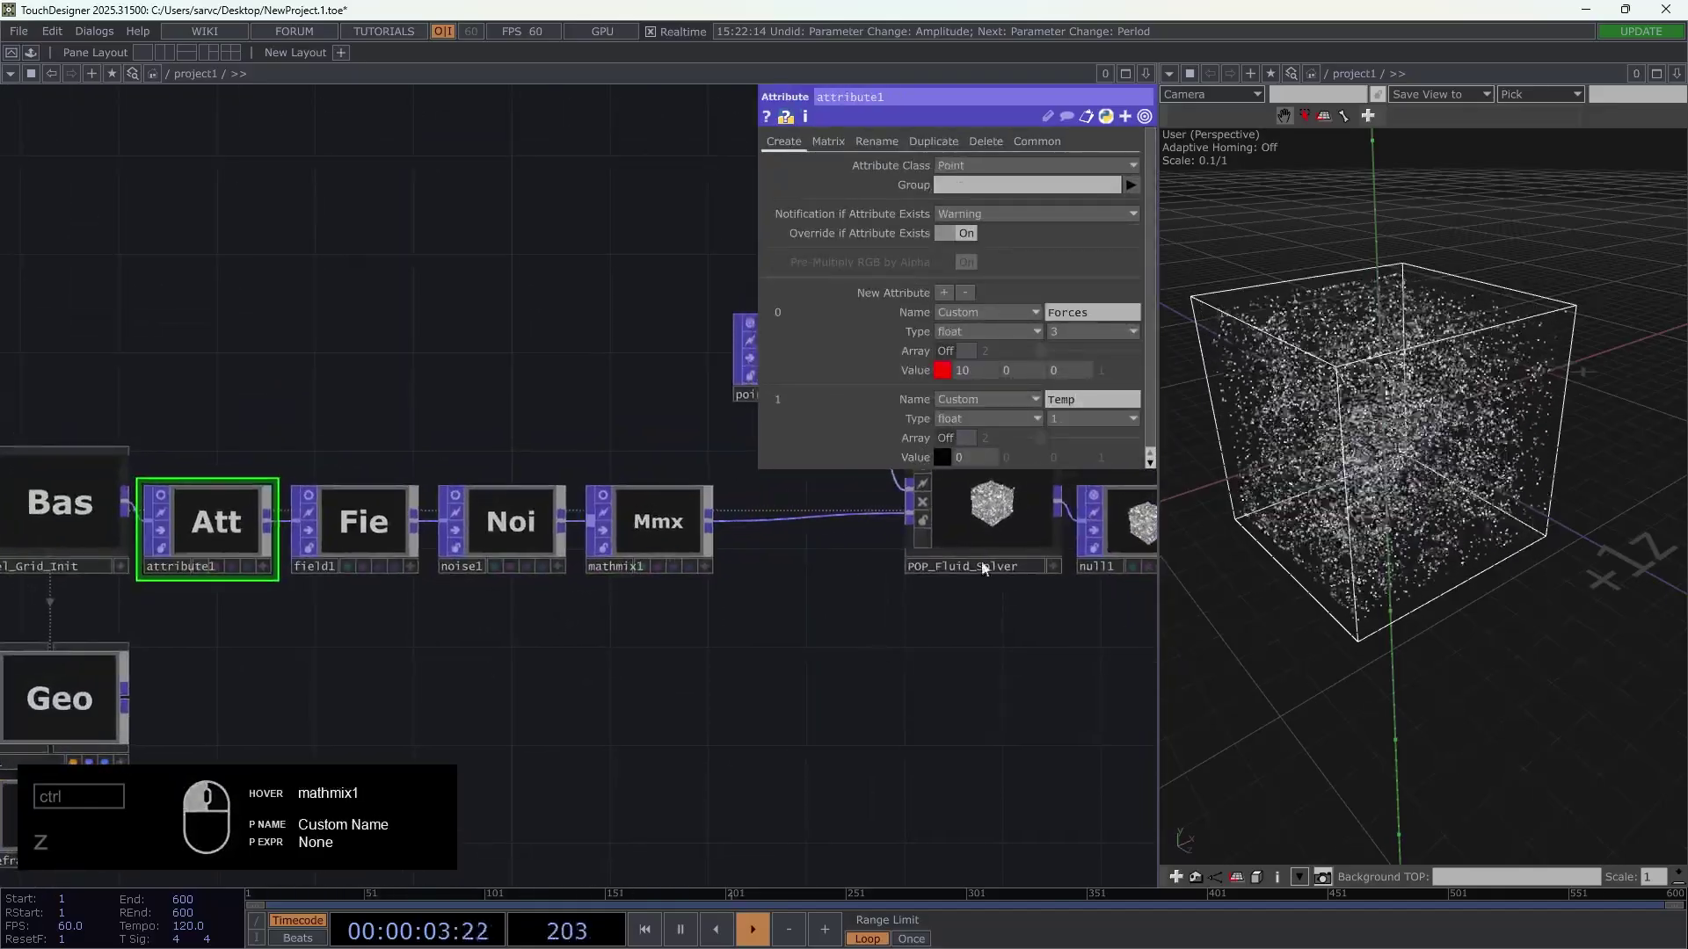
pyautogui.moveTo(947, 667); pyautogui.dragTo(1011, 670)
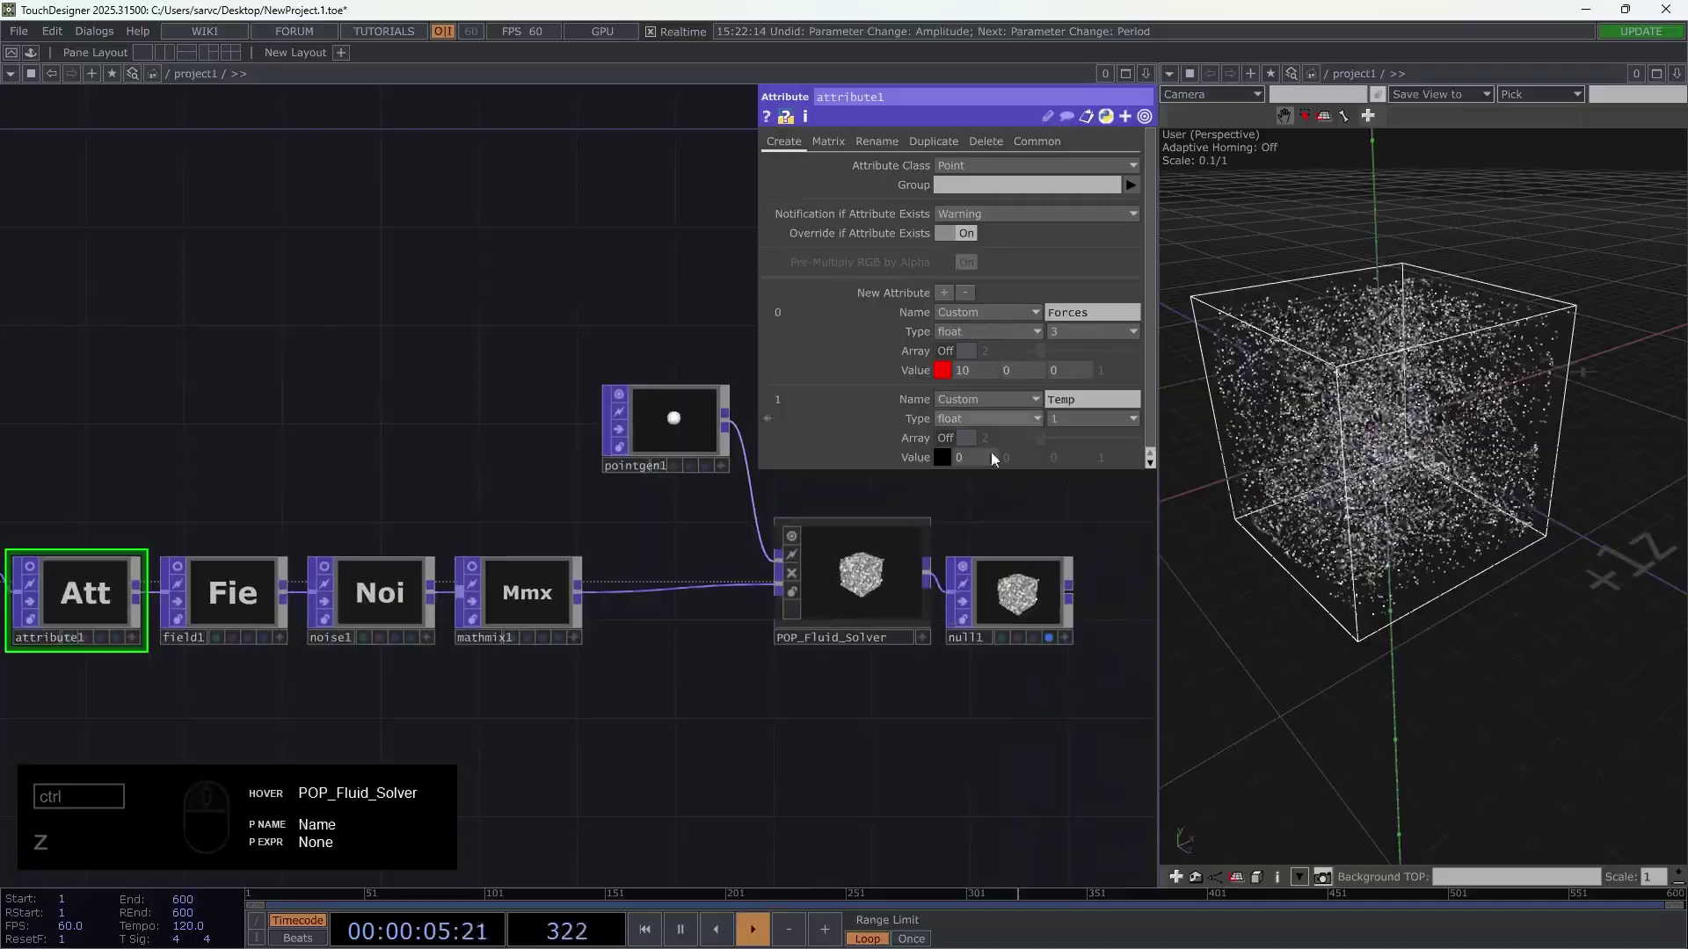
pyautogui.click(861, 573)
pyautogui.moveTo(1009, 210); pyautogui.dragTo(1018, 188)
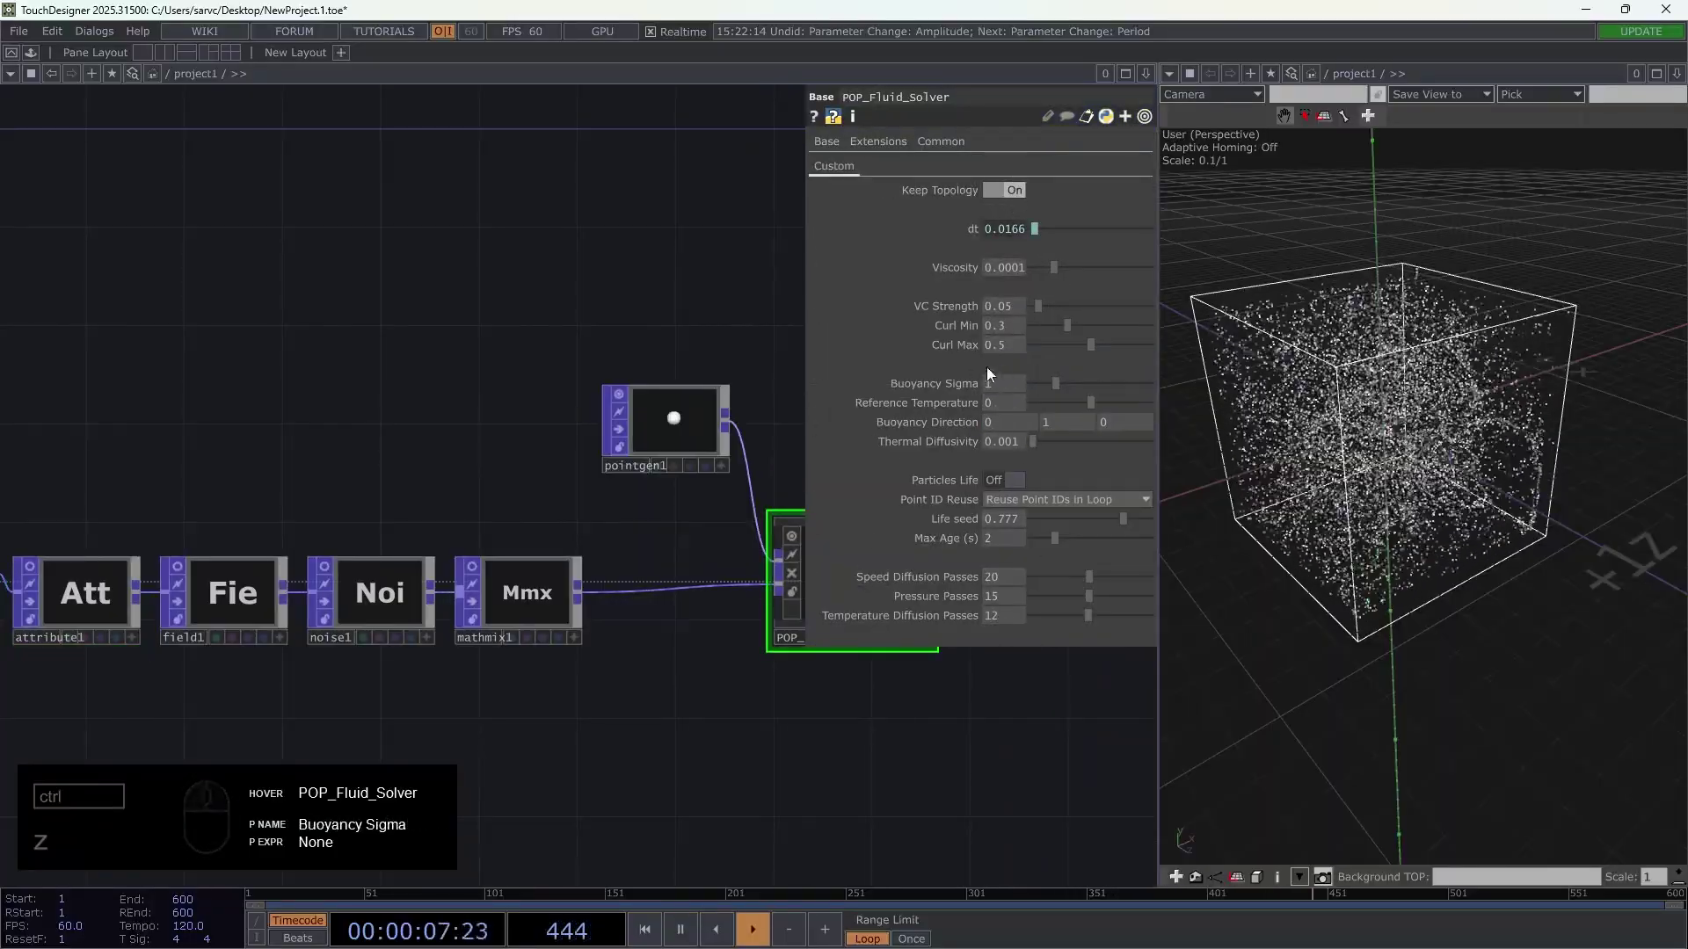
pyautogui.moveTo(628, 568); pyautogui.dragTo(441, 567)
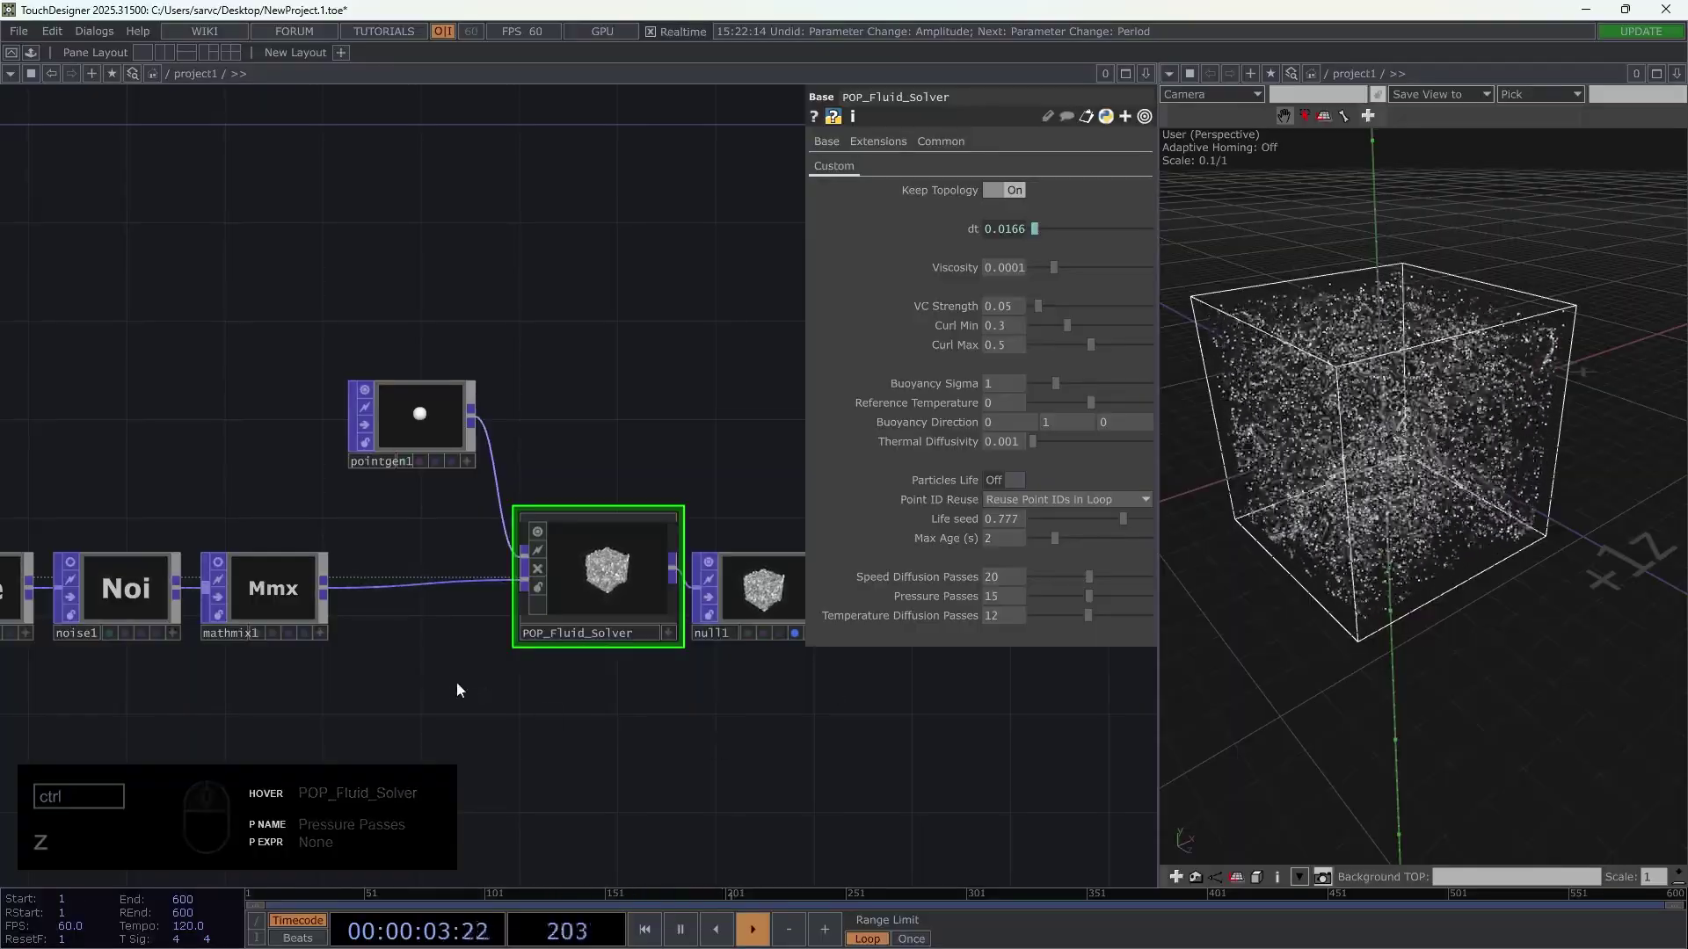
pyautogui.click(402, 686)
pyautogui.moveTo(636, 669); pyautogui.dragTo(650, 727)
pyautogui.moveTo(704, 733); pyautogui.dragTo(596, 640)
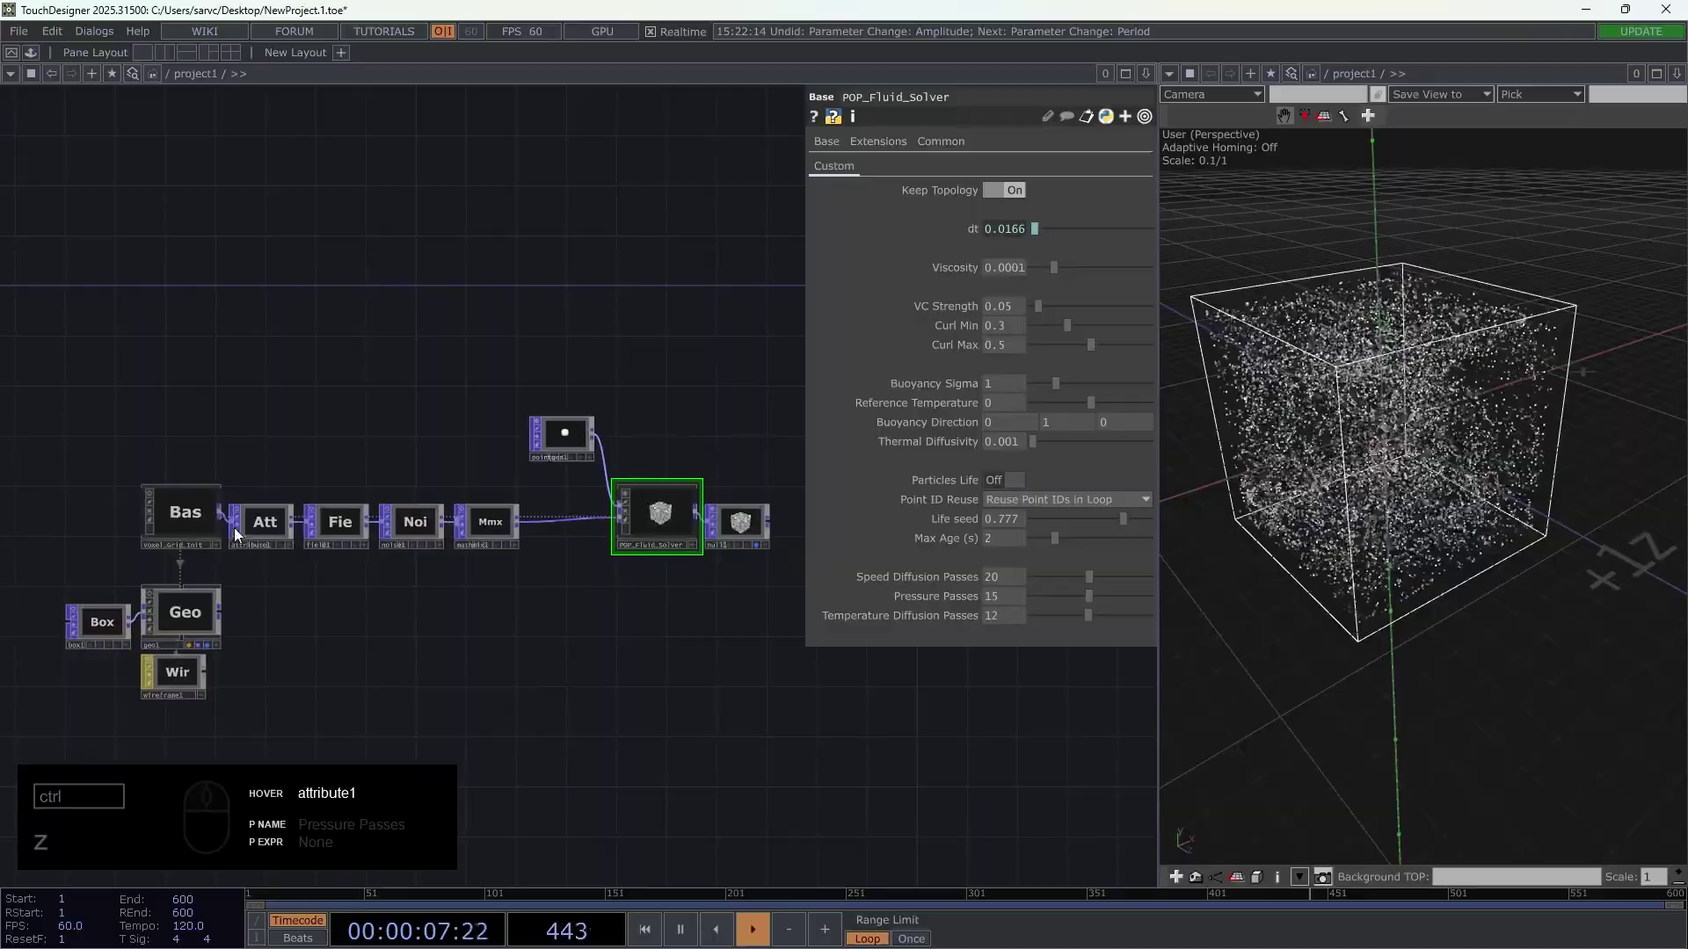
pyautogui.moveTo(210, 523); pyautogui.dragTo(204, 515)
# - Lower noise1's amplitude to a gentle 0.2
pyautogui.click(204, 515)
pyautogui.click(614, 534)
pyautogui.middleClick(995, 365)
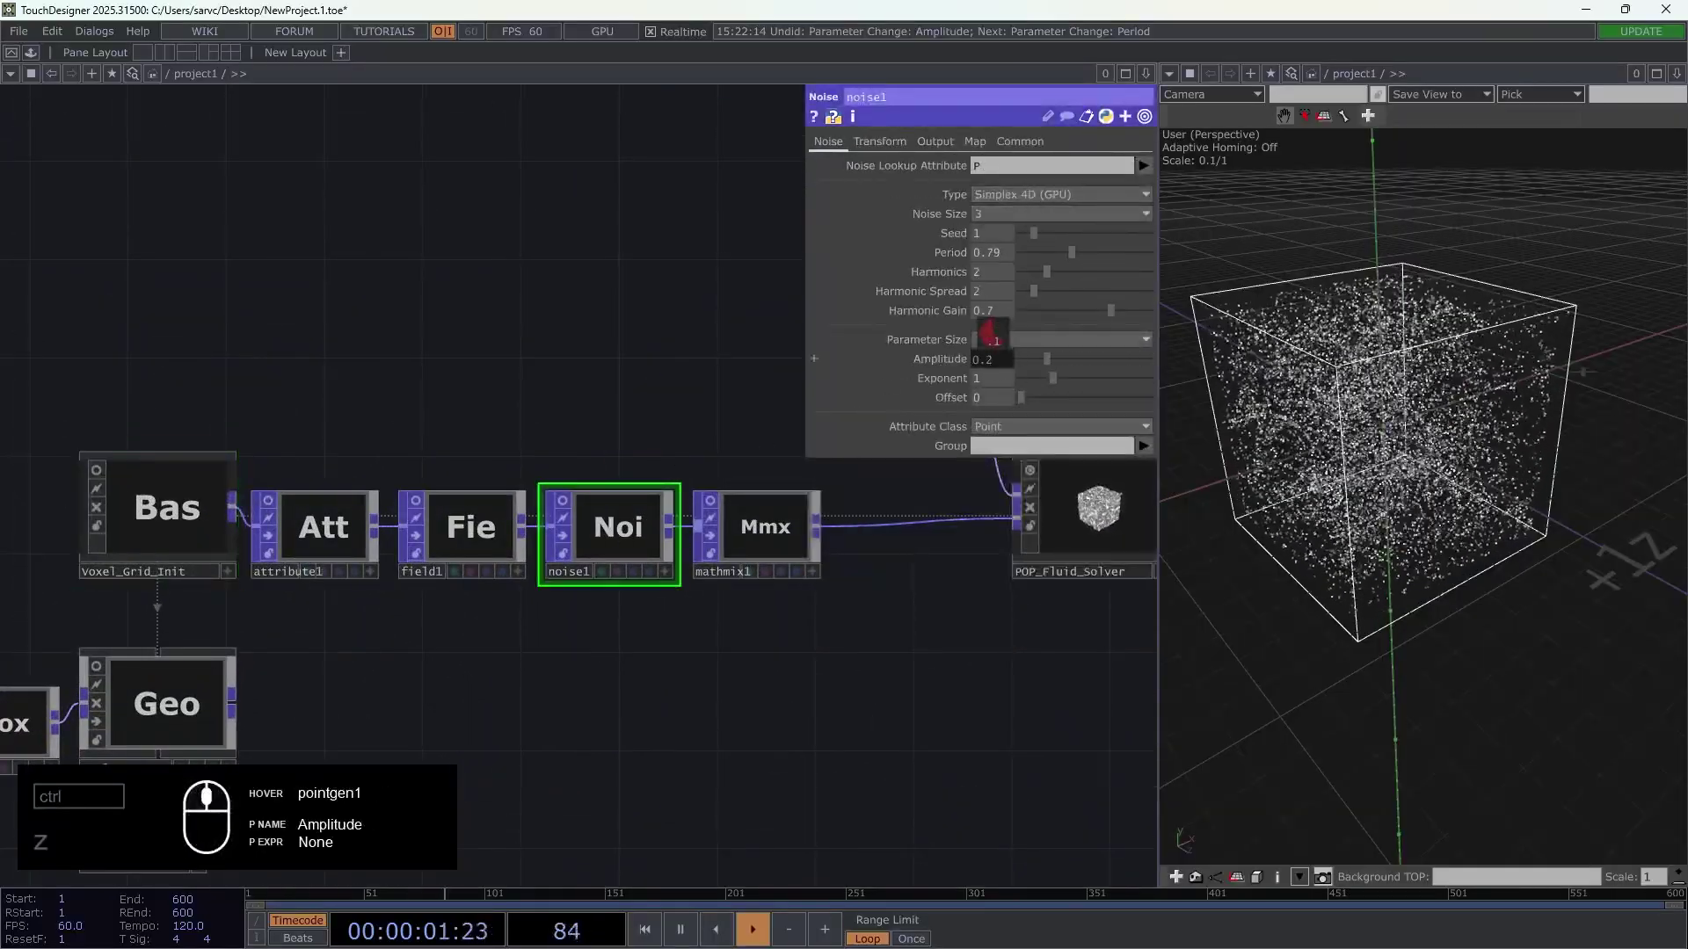
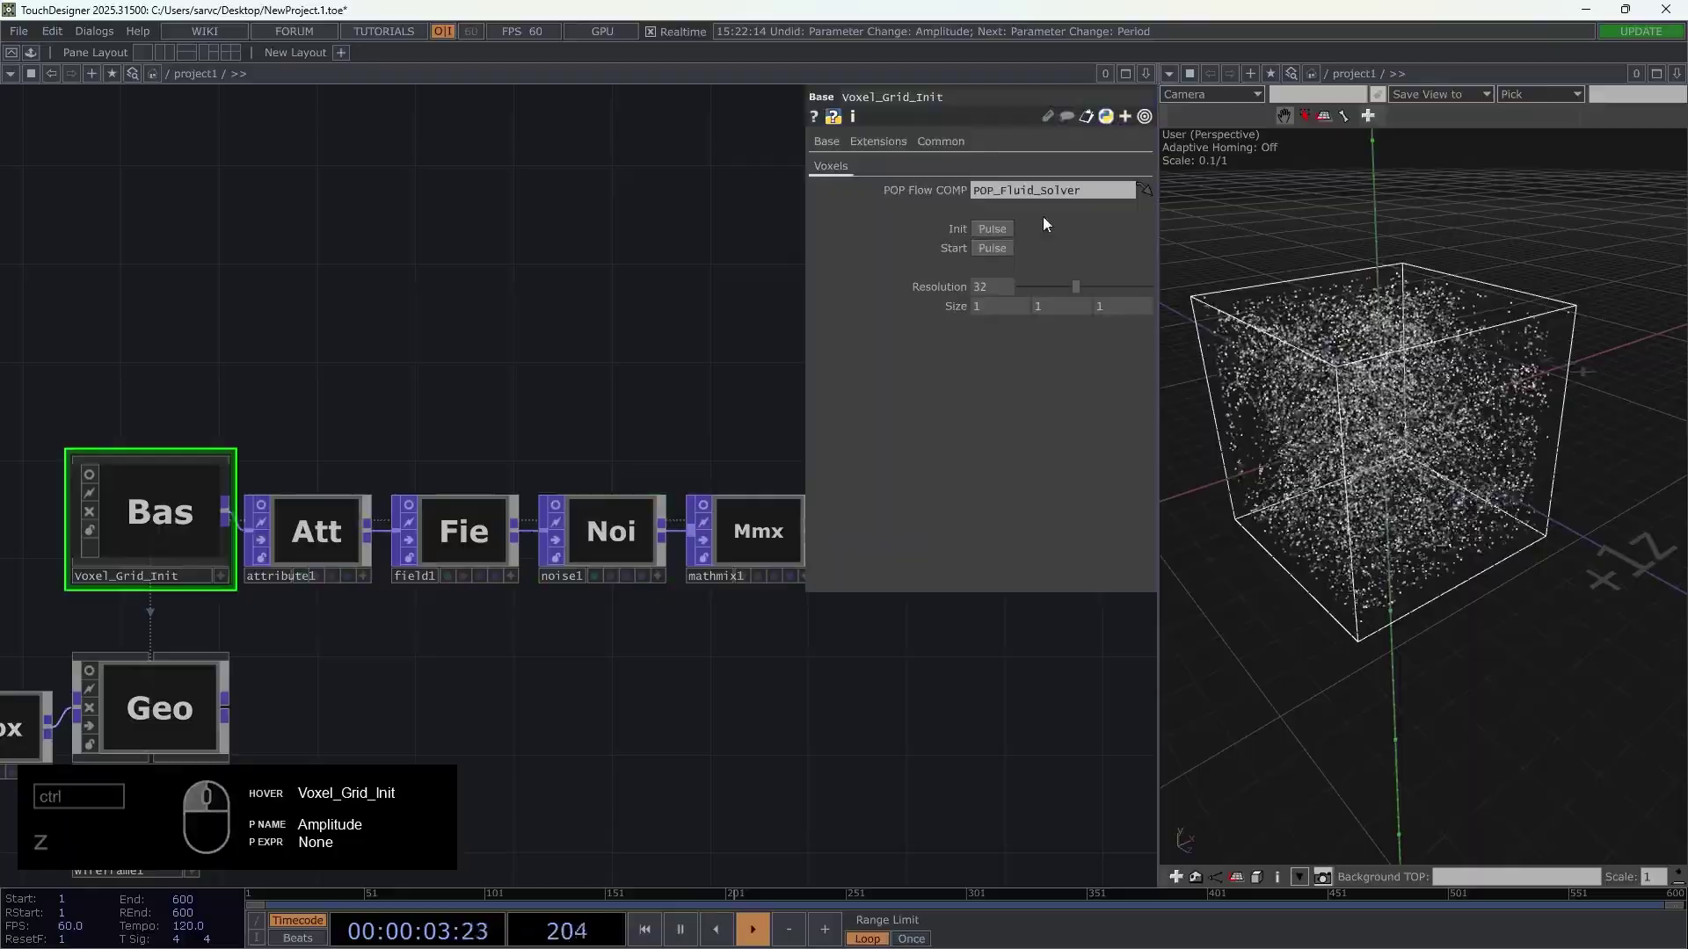
# - Raise Voxel_Grid_Init's Resolution to 64
pyautogui.click(1010, 229)
pyautogui.moveTo(988, 289); pyautogui.dragTo(878, 302)
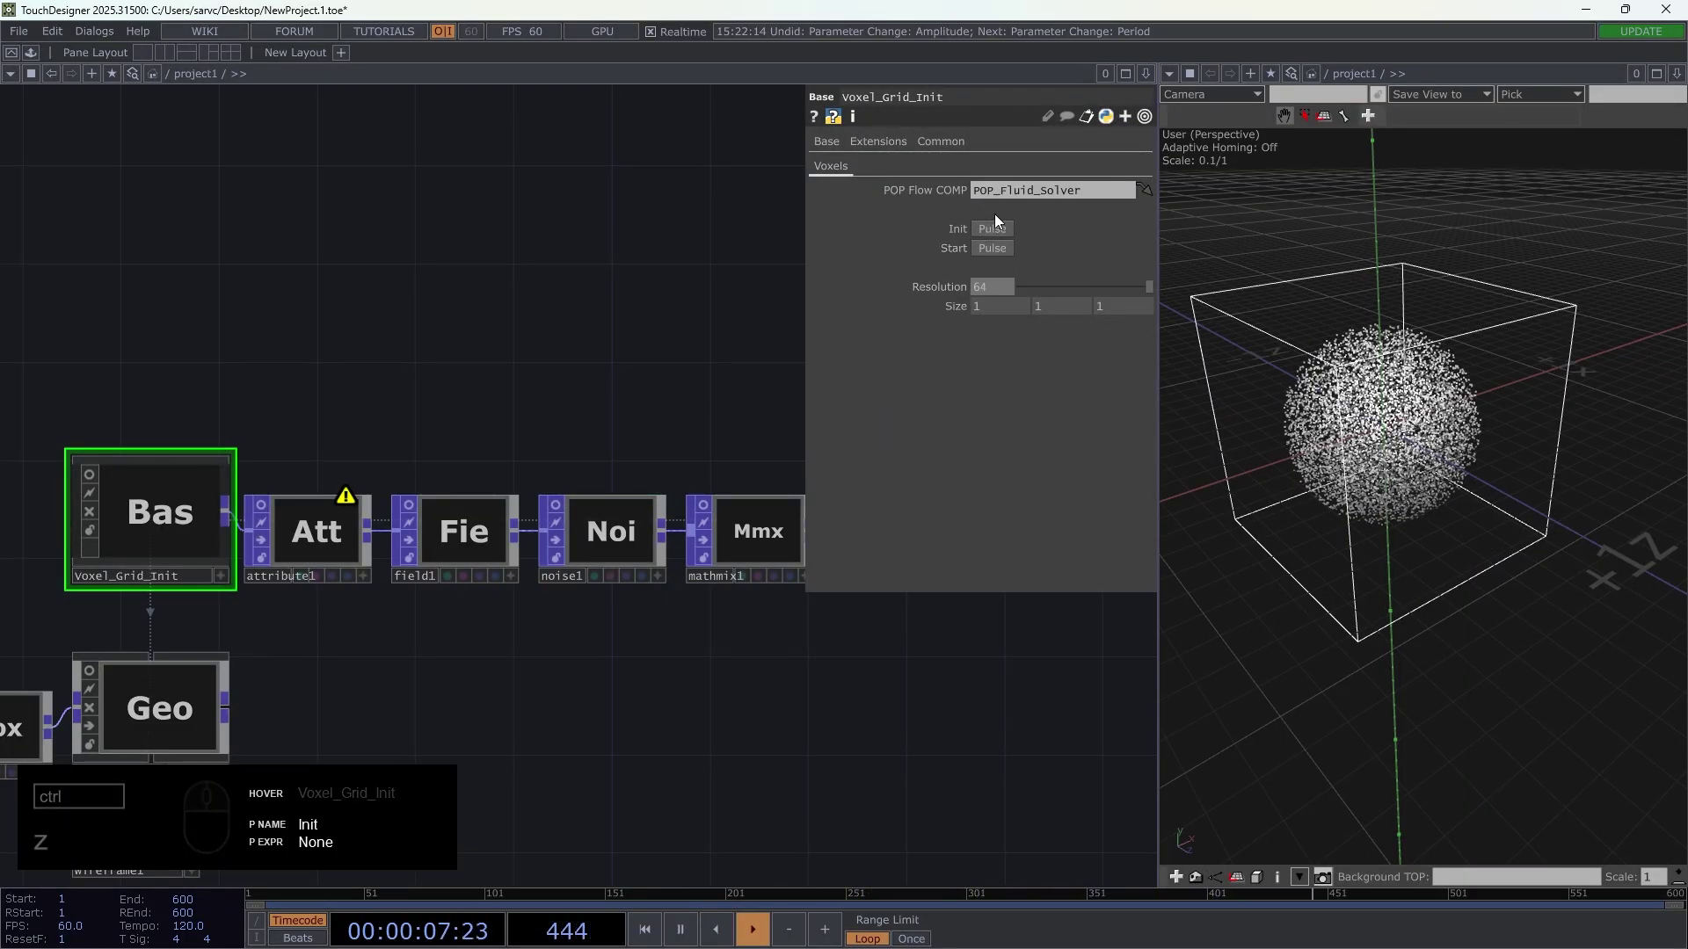
pyautogui.moveTo(1002, 228); pyautogui.dragTo(996, 248)
pyautogui.click(996, 248)
pyautogui.moveTo(1003, 236); pyautogui.dragTo(756, 289)
pyautogui.click(714, 296)
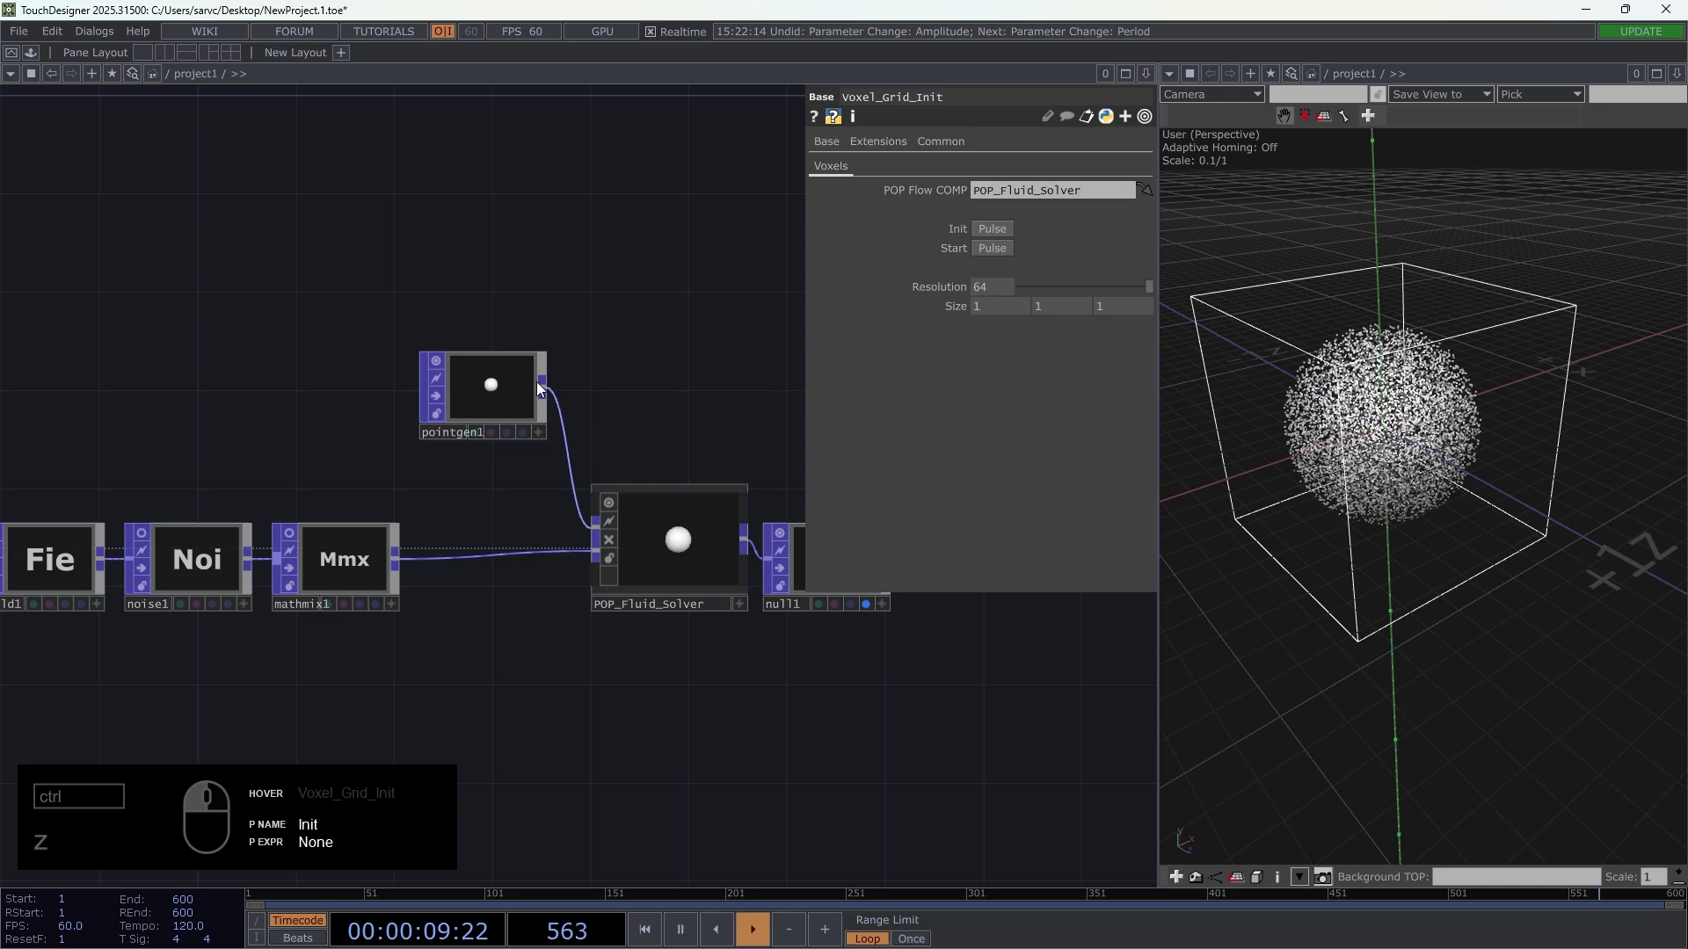
pyautogui.moveTo(494, 407); pyautogui.dragTo(700, 263)
# - Flatten pointgen1's sphere by setting its Y radius to 0.05
pyautogui.click(975, 209)
pyautogui.click(975, 210)
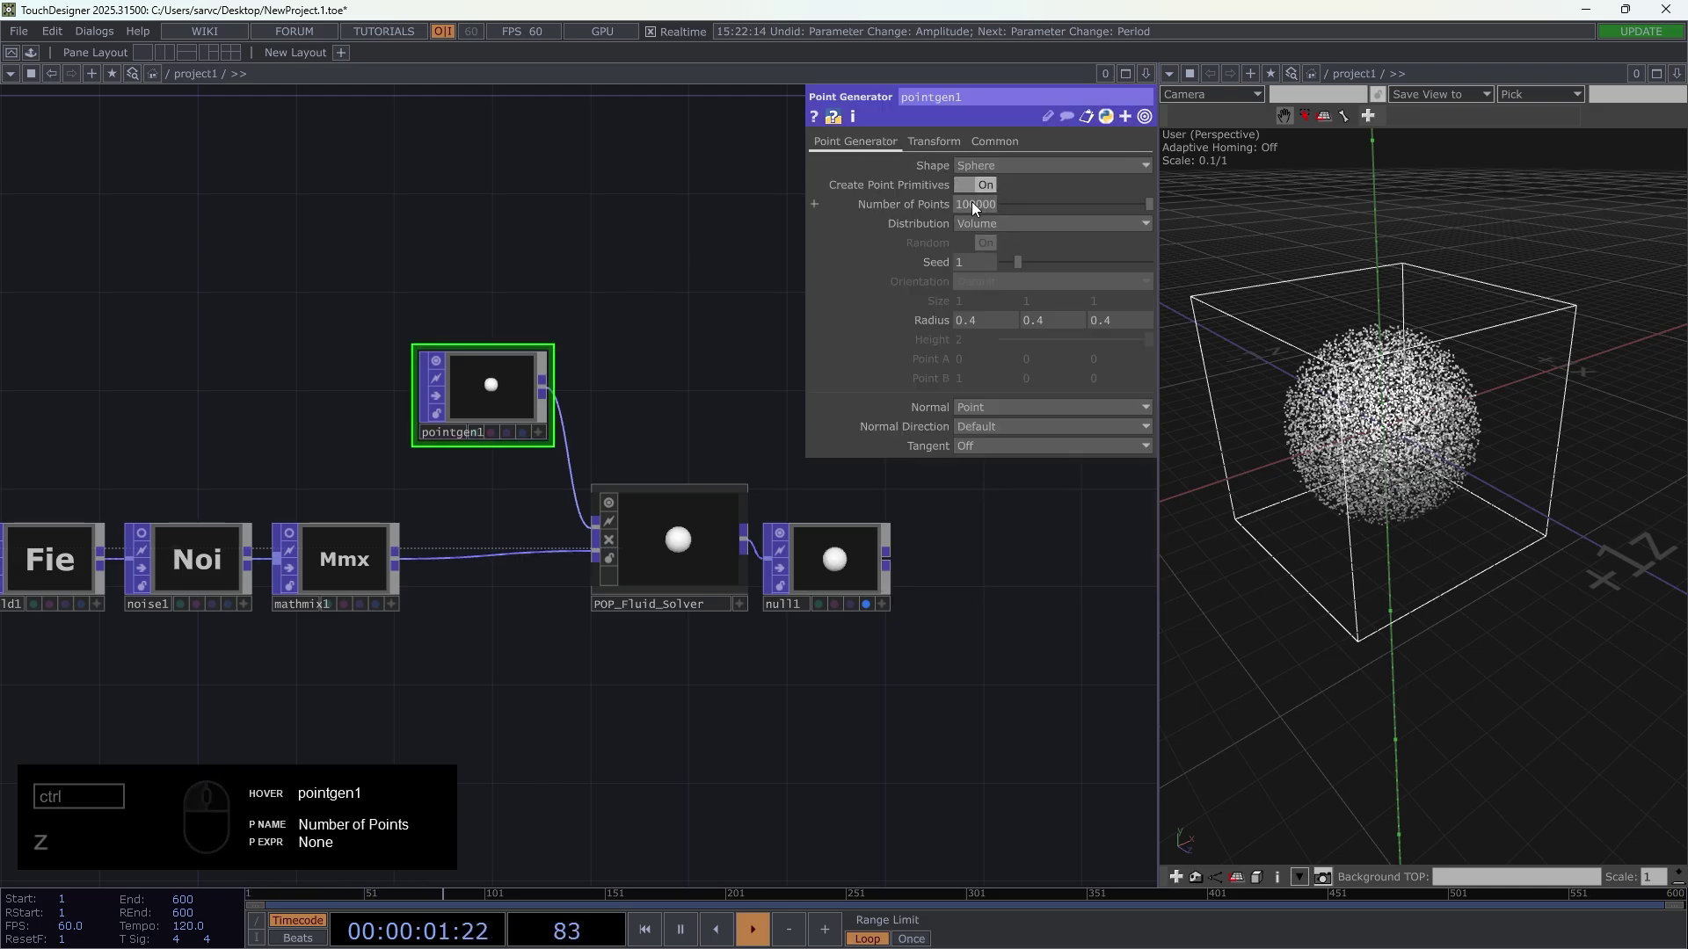
pyautogui.moveTo(1043, 329); pyautogui.dragTo(701, 274)
pyautogui.moveTo(701, 273); pyautogui.dragTo(812, 233)
pyautogui.press('1')
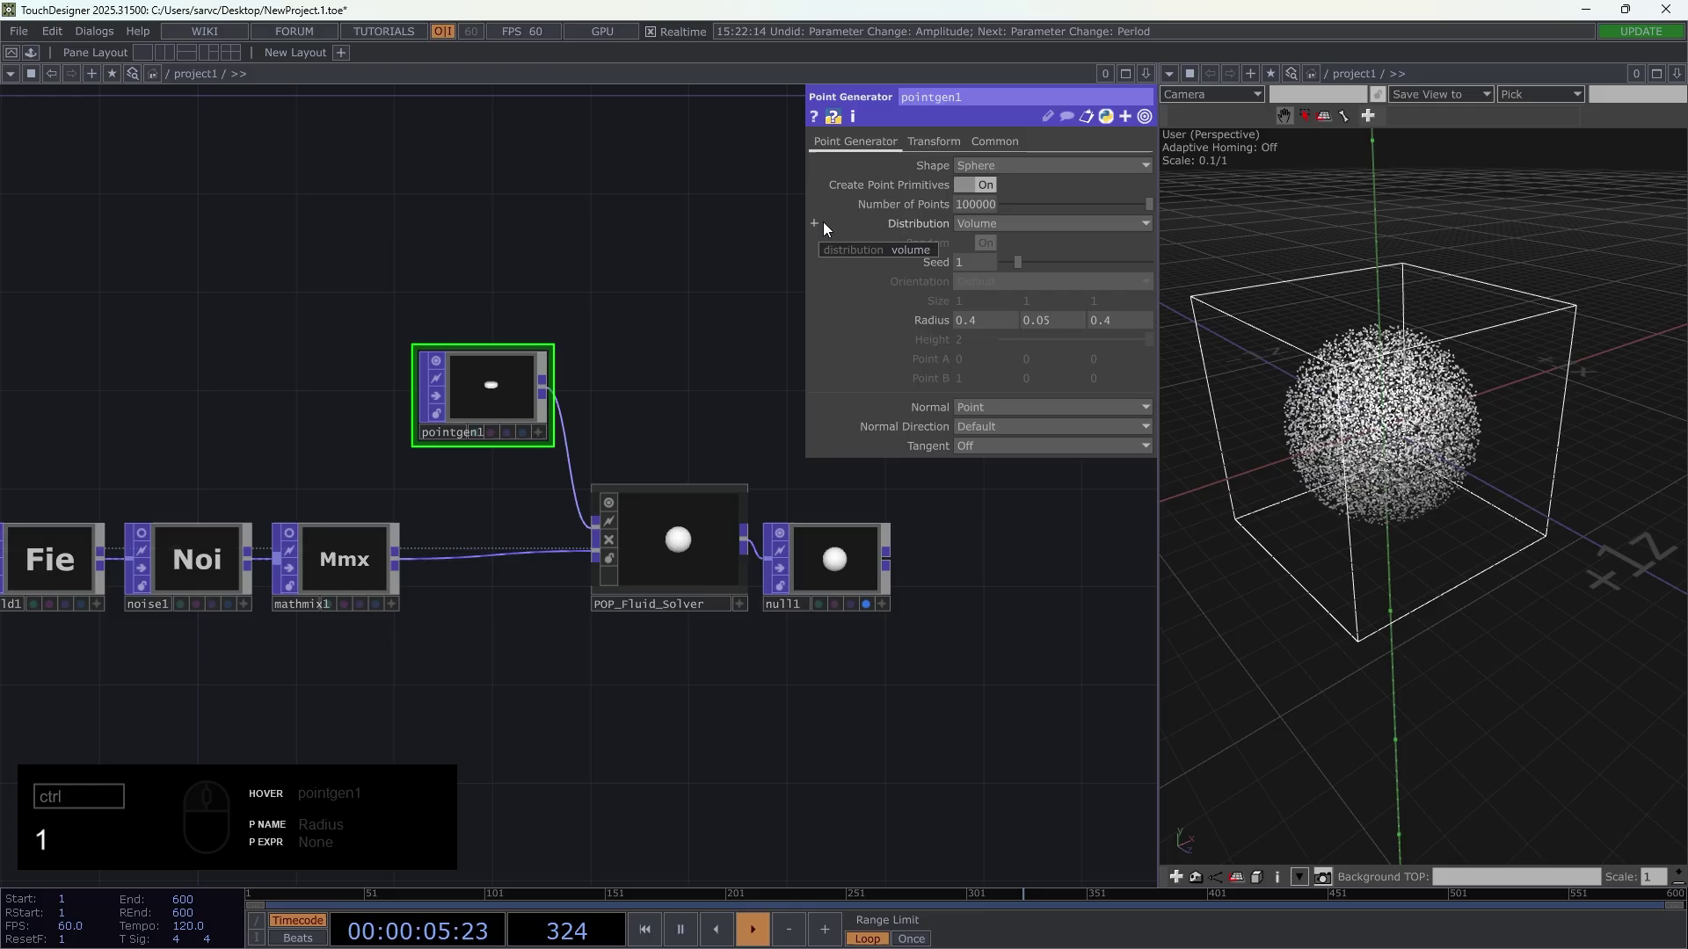
# - Pulse Init on Voxel_Grid_Init to restart the fluid as a flattened blob
pyautogui.moveTo(315, 314); pyautogui.dragTo(808, 265)
pyautogui.click(998, 237)
pyautogui.click(1005, 252)
pyautogui.moveTo(992, 345); pyautogui.dragTo(989, 584)
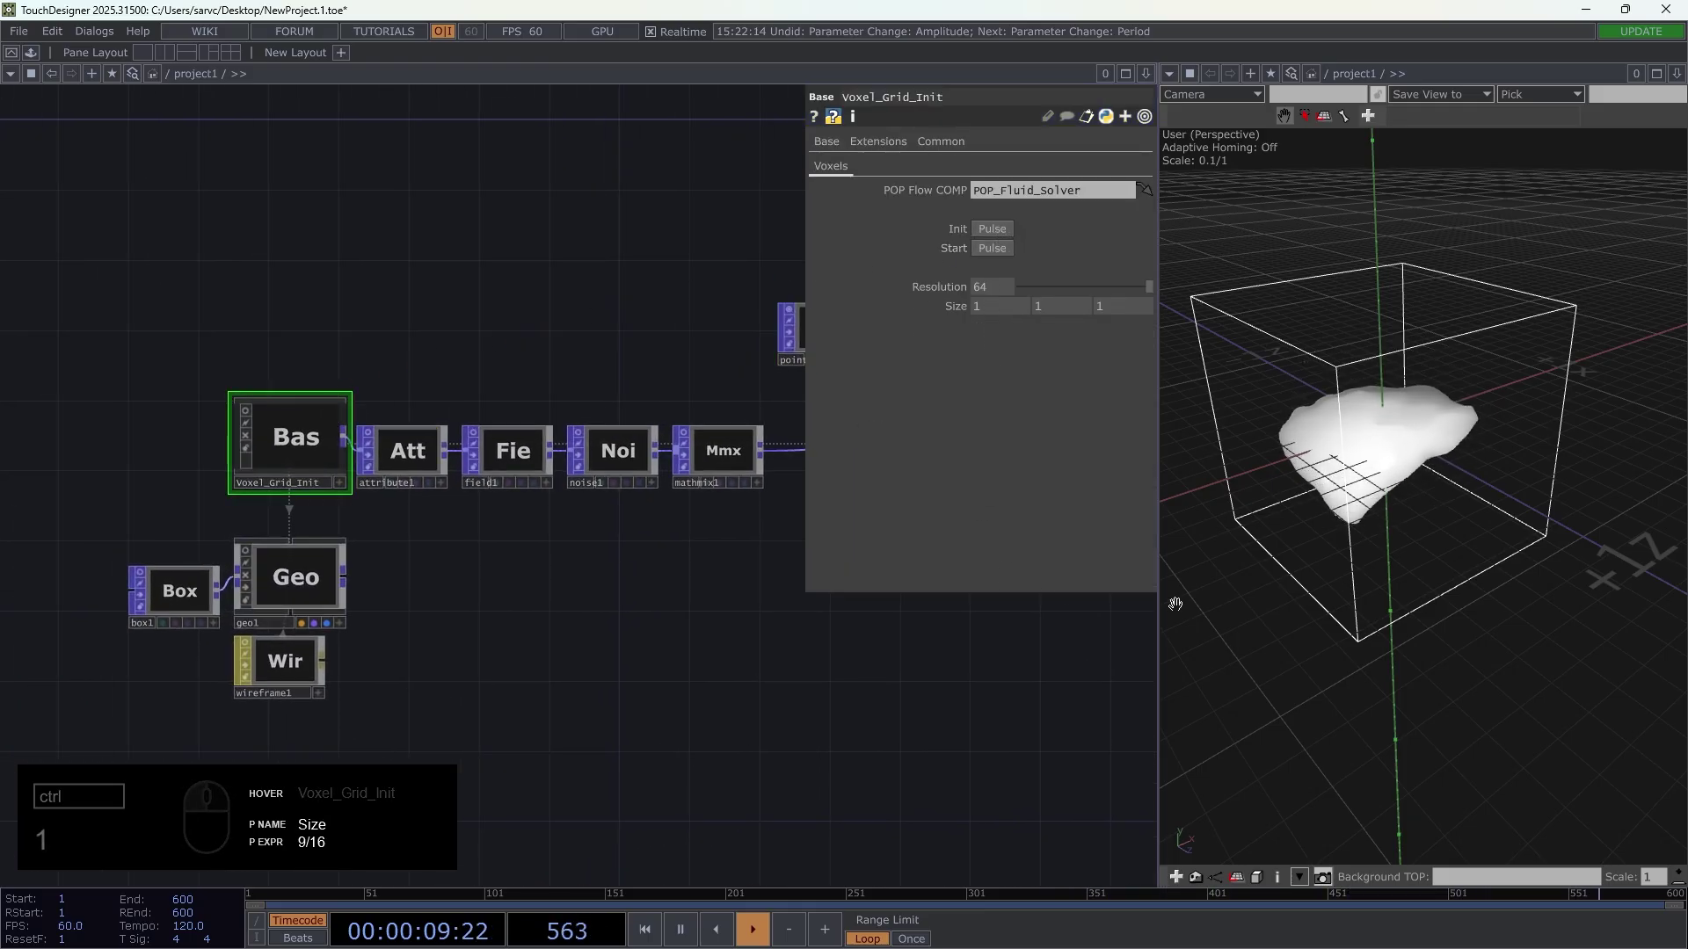
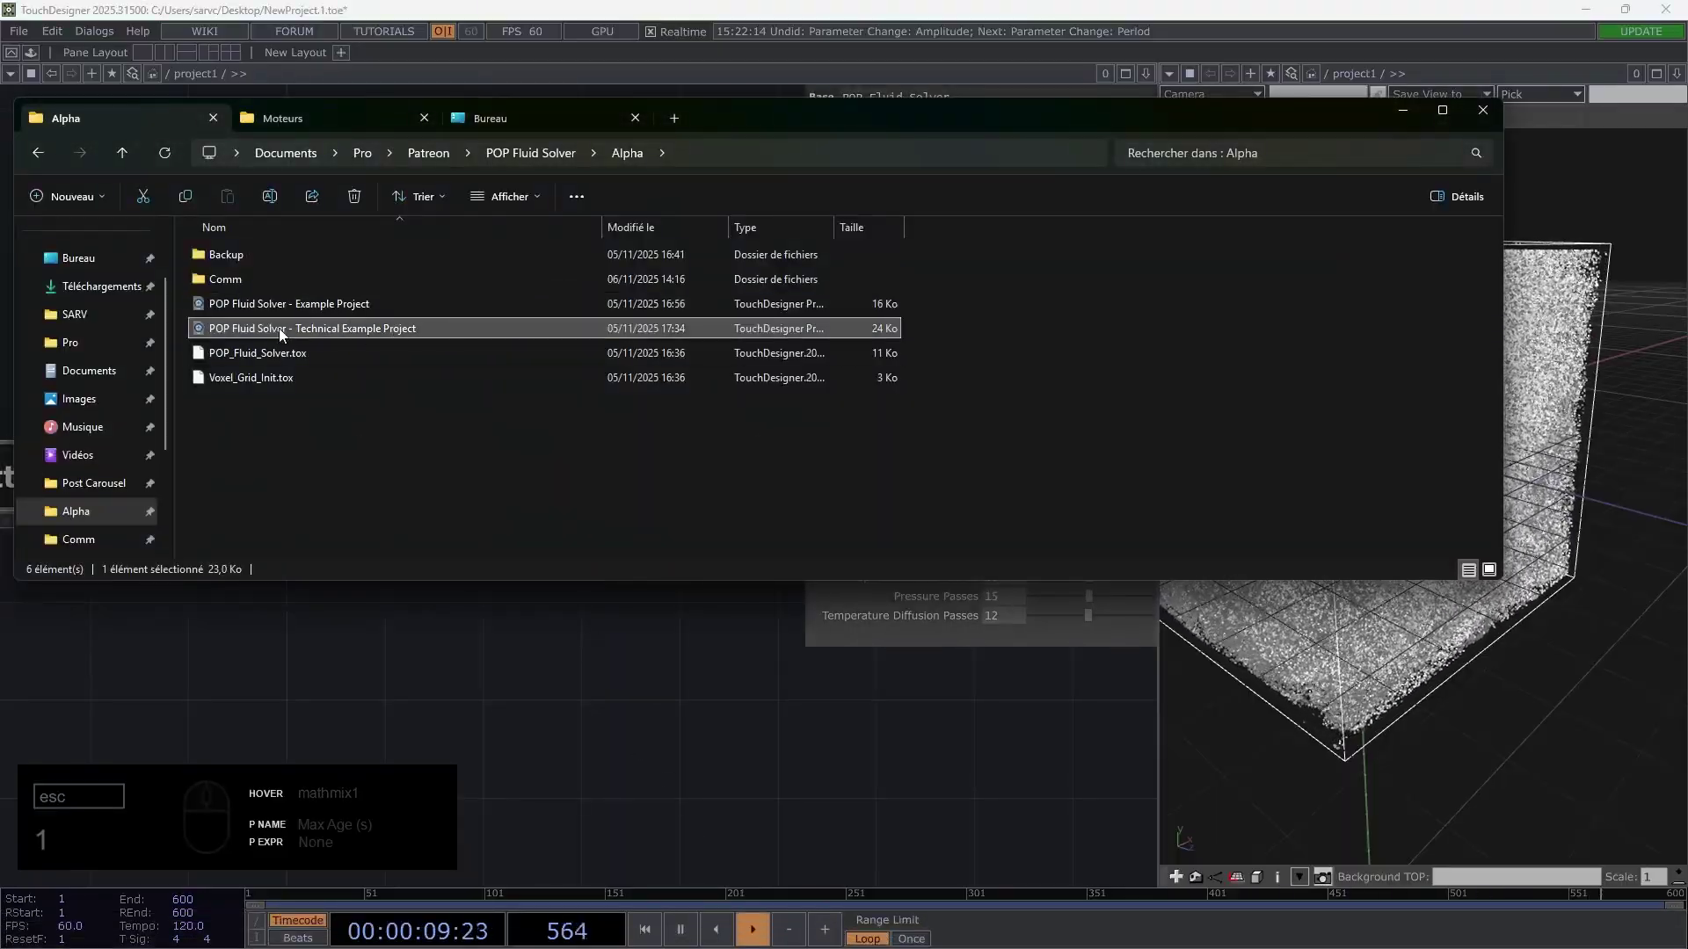
pyautogui.moveTo(534, 630); pyautogui.dragTo(582, 629)
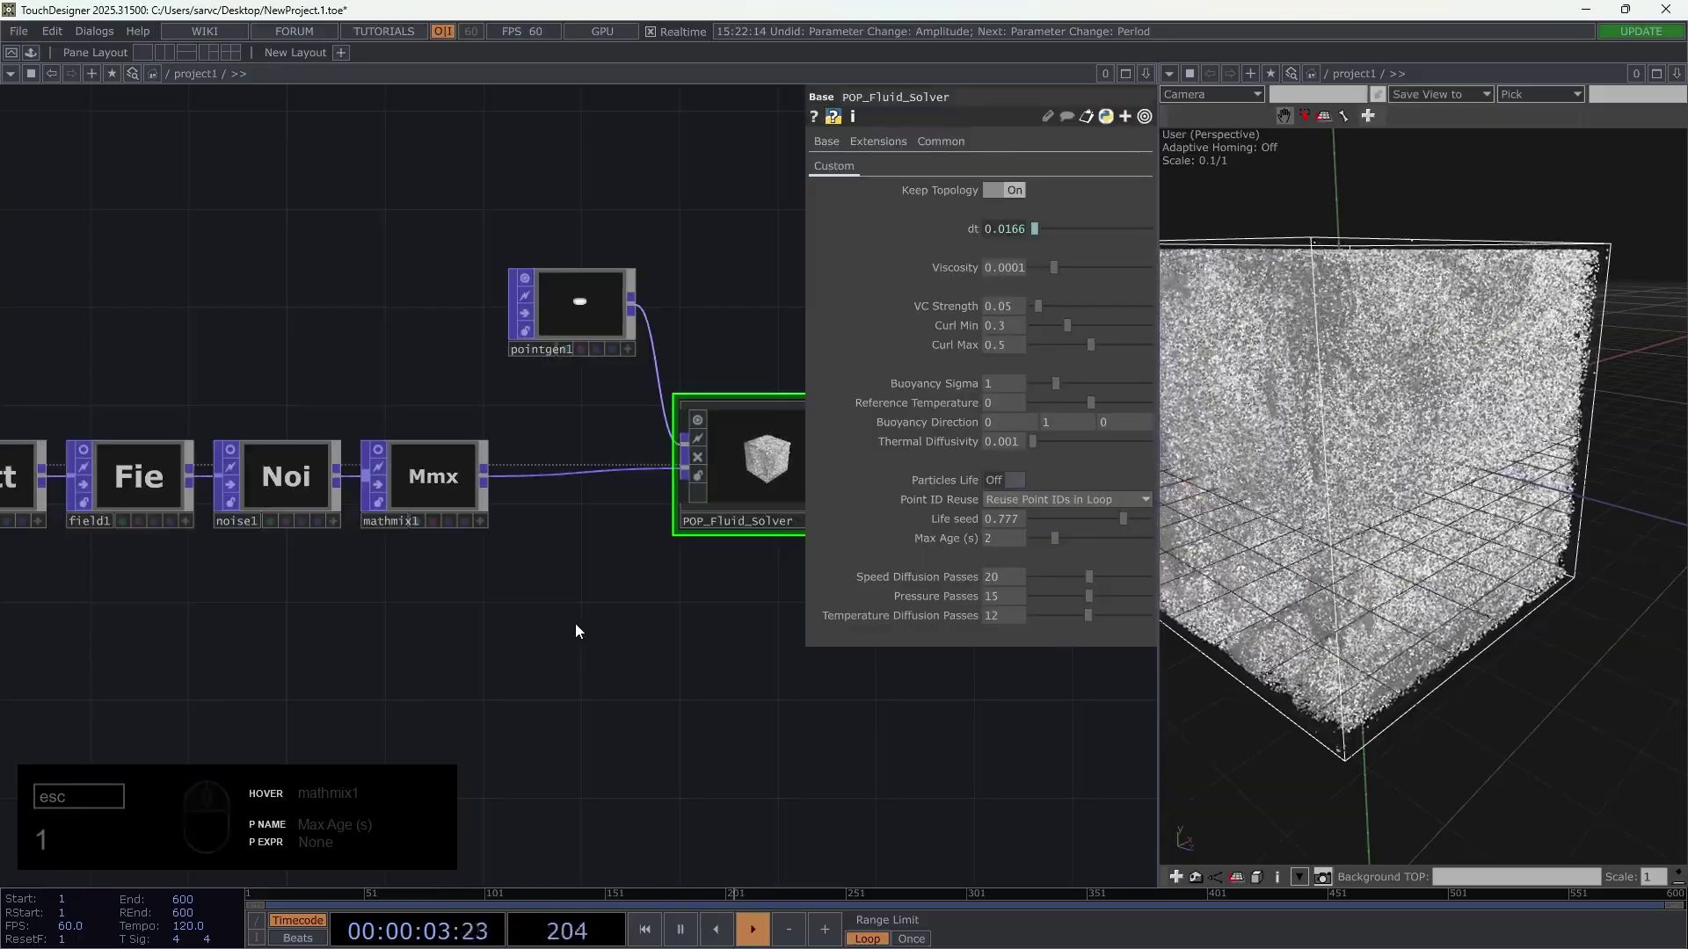
pyautogui.moveTo(470, 771); pyautogui.dragTo(312, 622)
pyautogui.middleClick(357, 618)
pyautogui.middleClick(359, 733)
pyautogui.moveTo(328, 667); pyautogui.dragTo(580, 664)
pyautogui.click(579, 665)
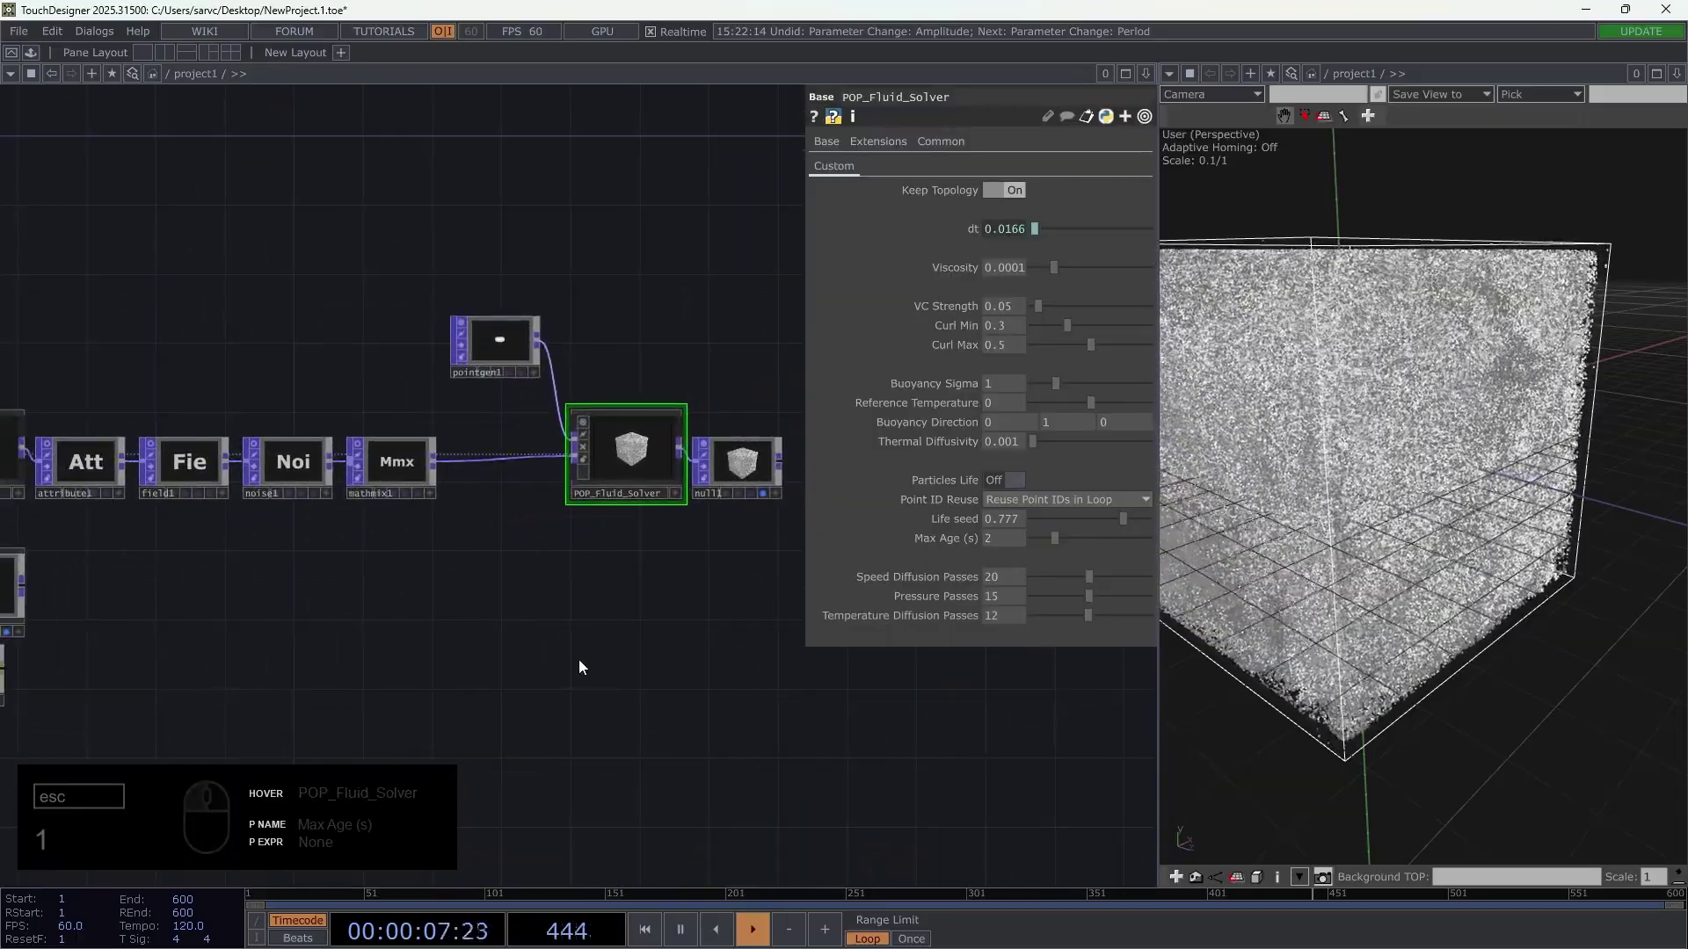